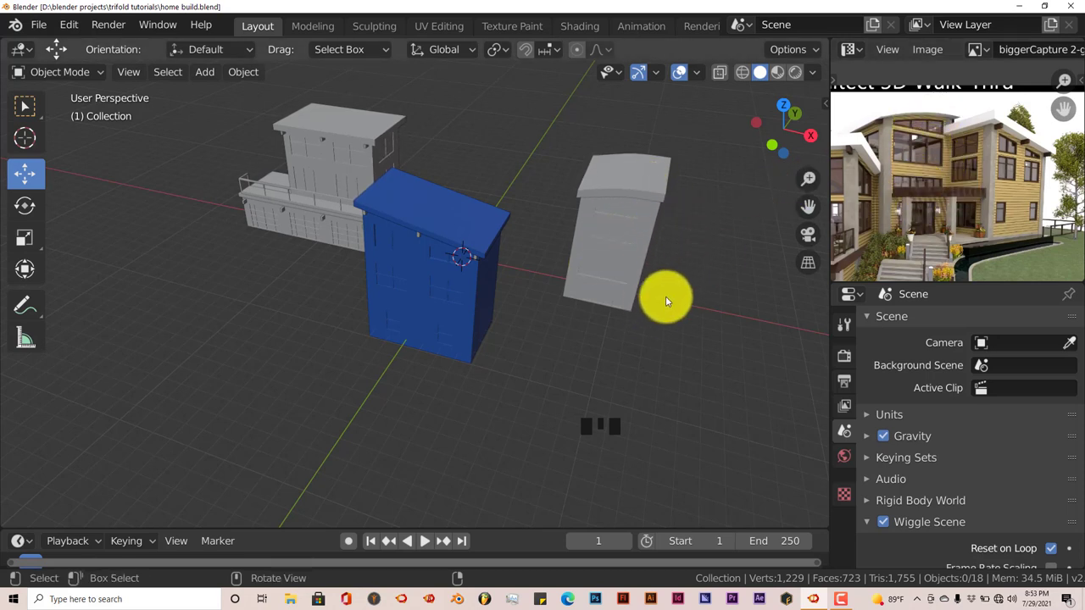
Step: Switch to Top Orthographic, zoom in on the house pieces and enable X-Ray display
key(KP_1)
key(KP_7)
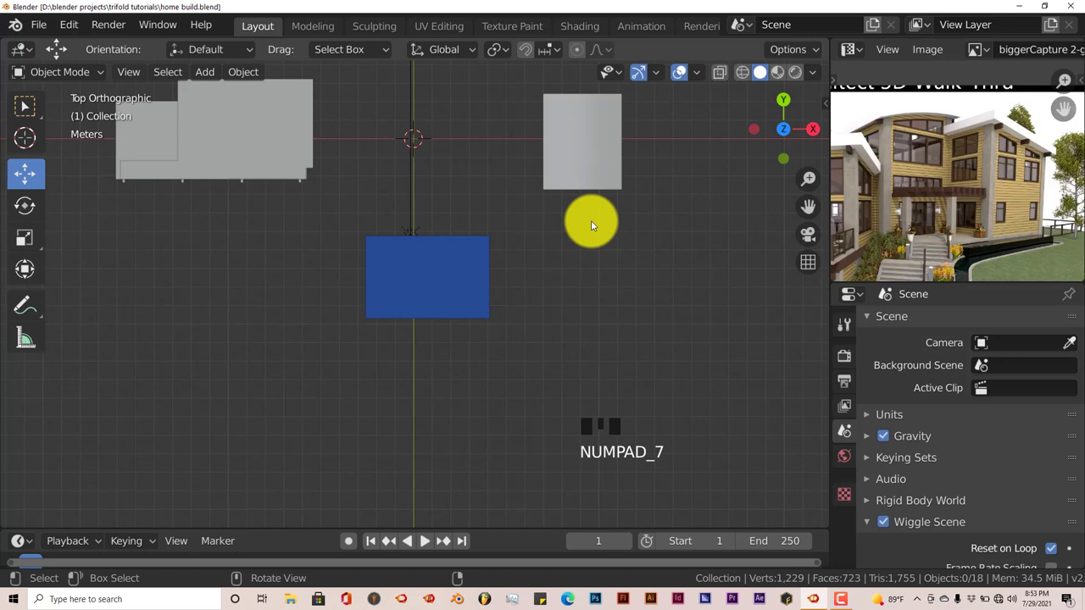
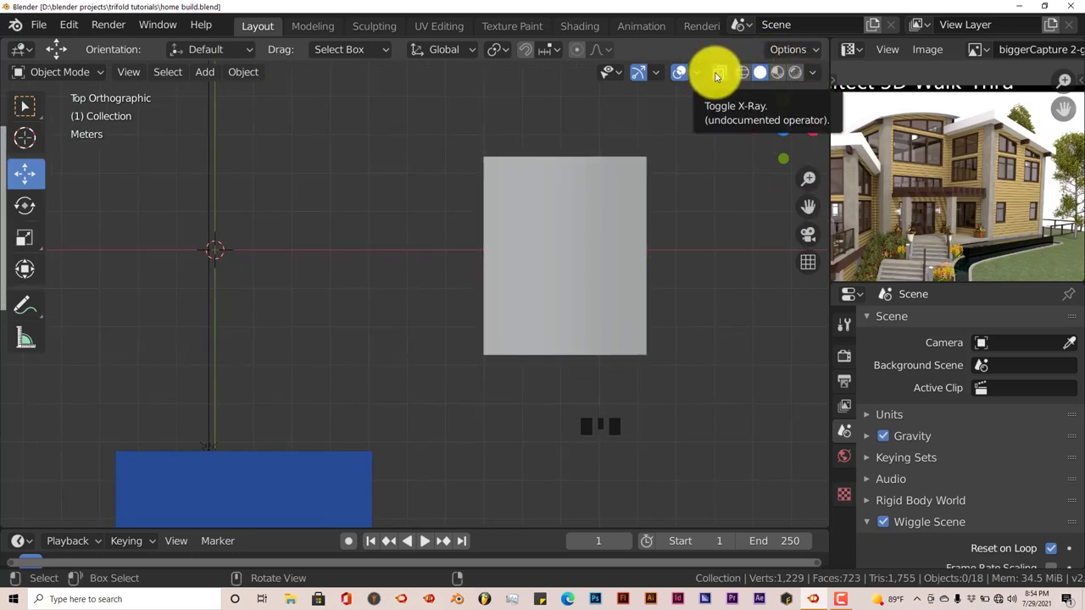
drag(719, 75, 673, 146)
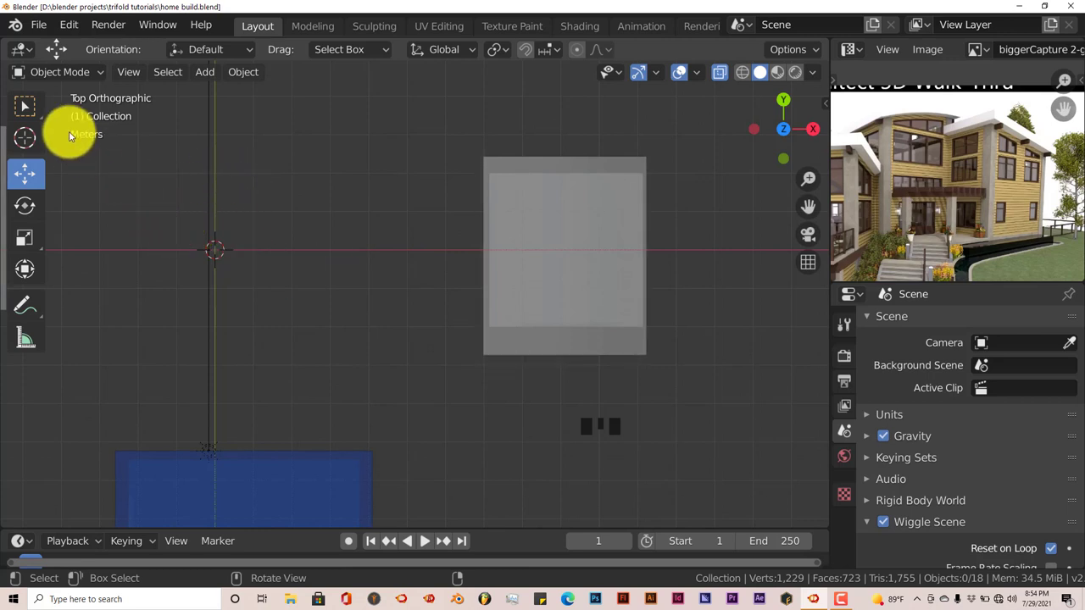
drag(41, 27, 65, 26)
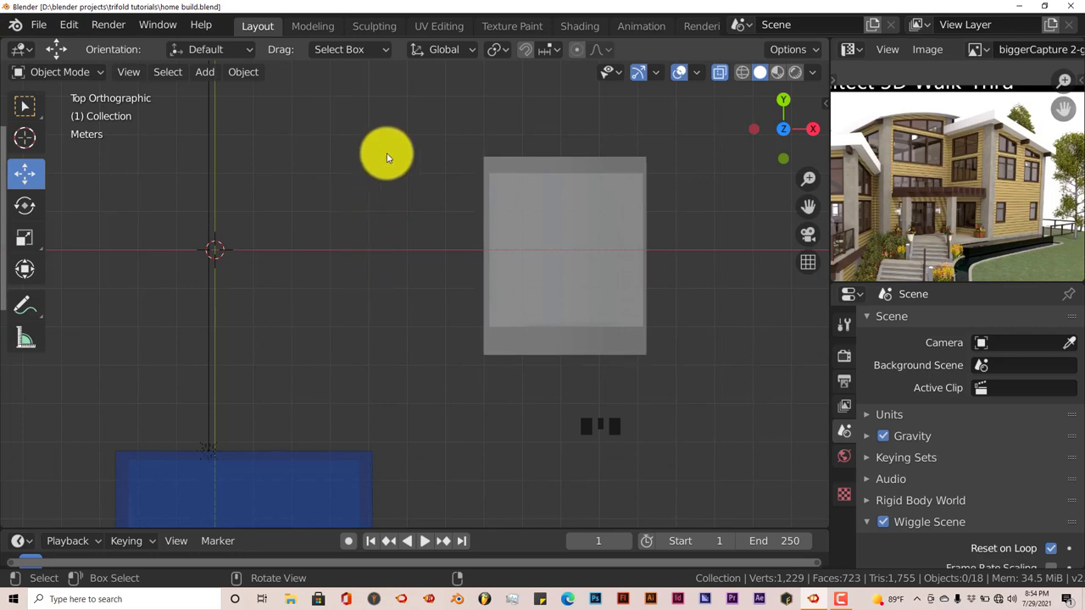
Step: Move the tall grey block toward the upper left of the main house
drag(417, 106, 432, 187)
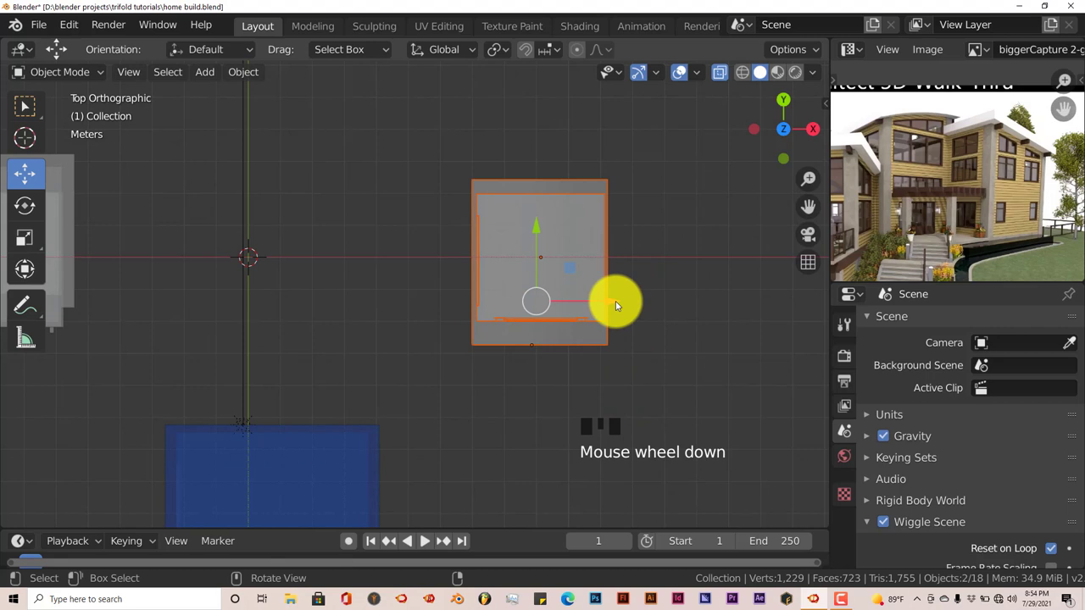
drag(618, 296, 354, 232)
drag(356, 215, 357, 289)
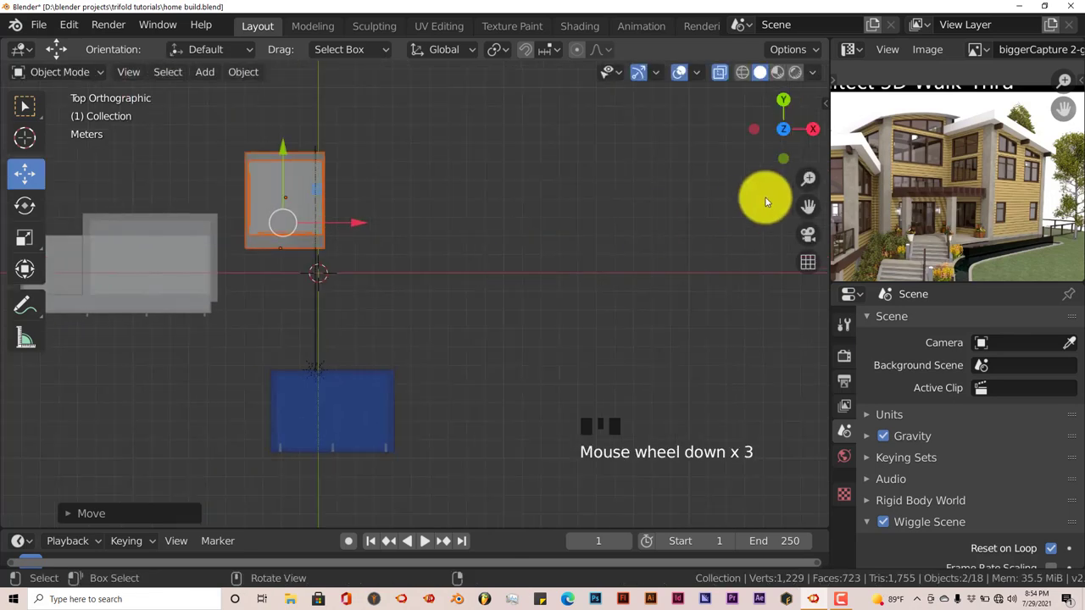
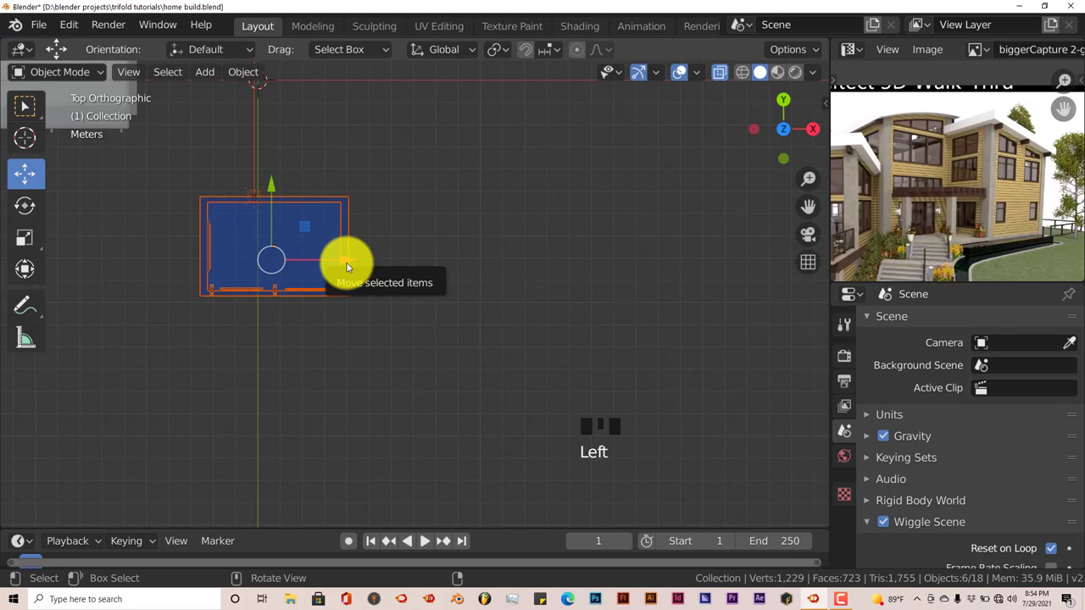
Step: Move the blue block to a new spot, then reselect the tall grey block
drag(350, 259, 489, 226)
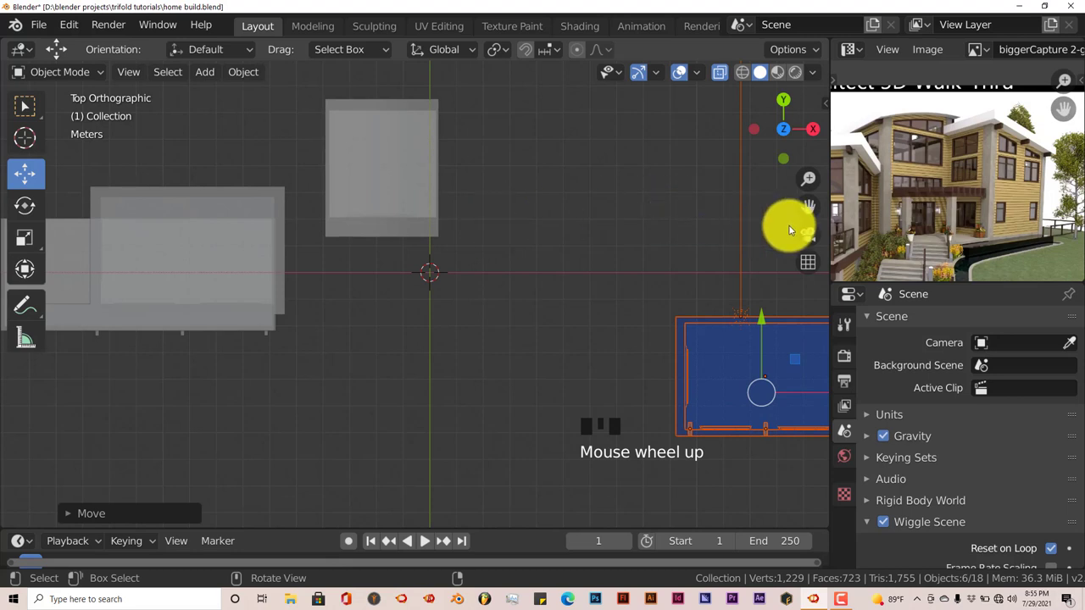
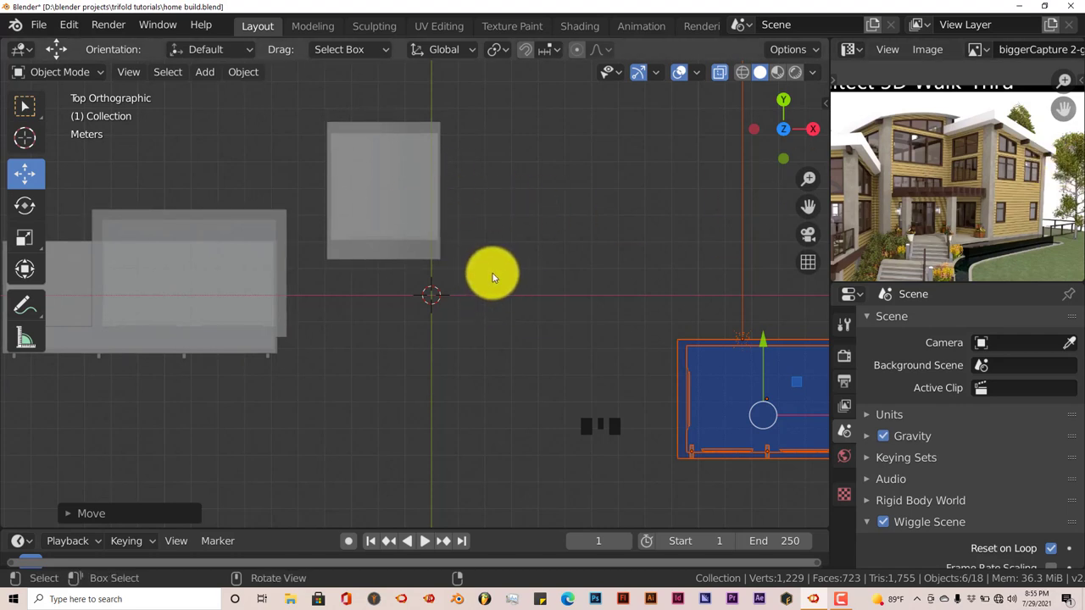
key(a)
drag(317, 151, 320, 214)
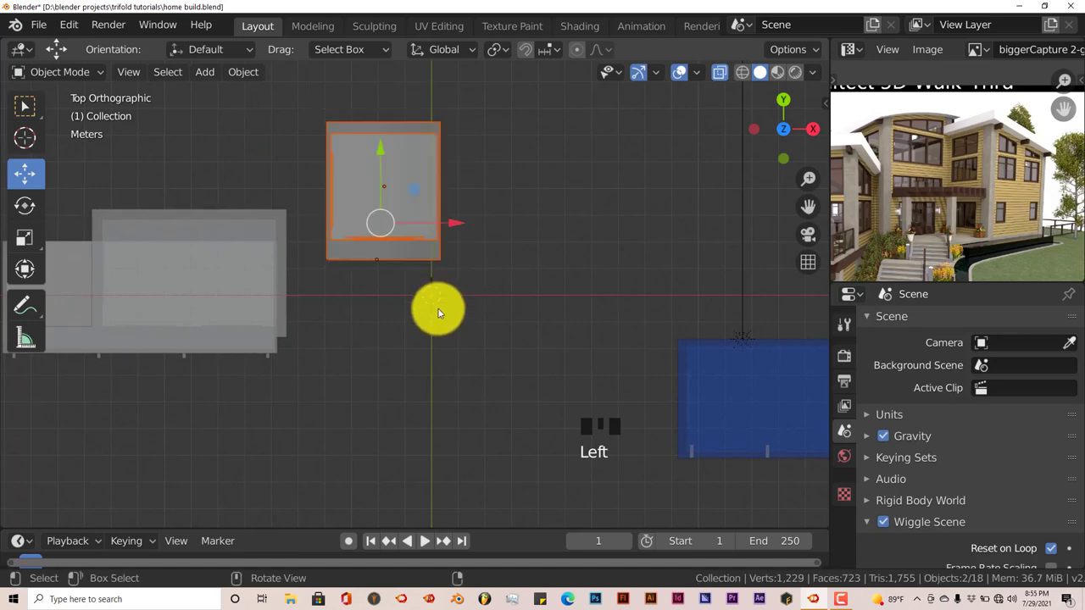
Step: View the house from the front and zoom in on the facade's lower edge and reference photo
key(KP_1)
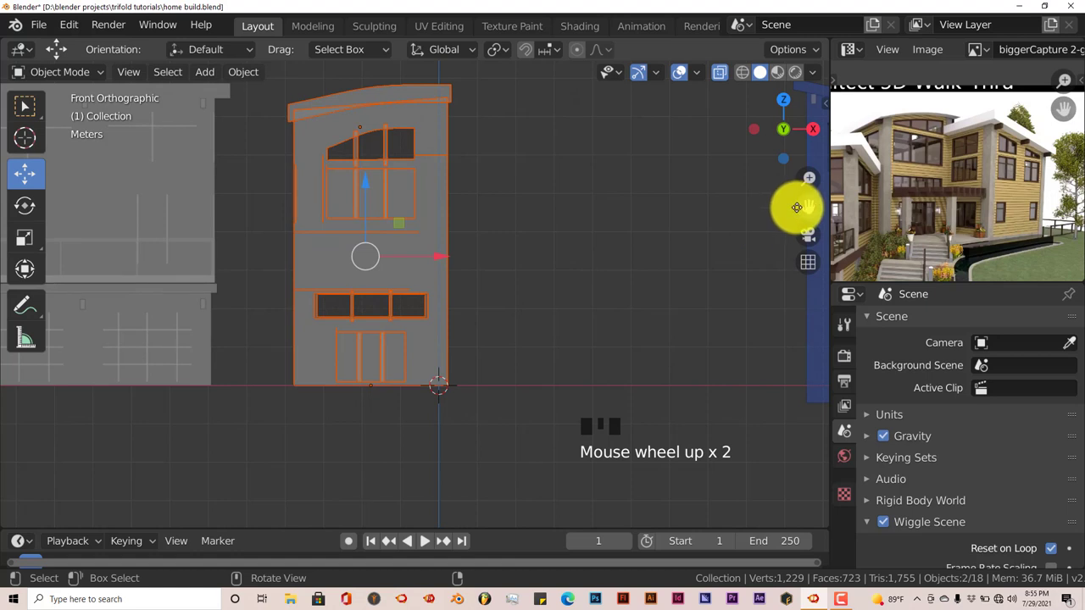
drag(801, 202, 238, 274)
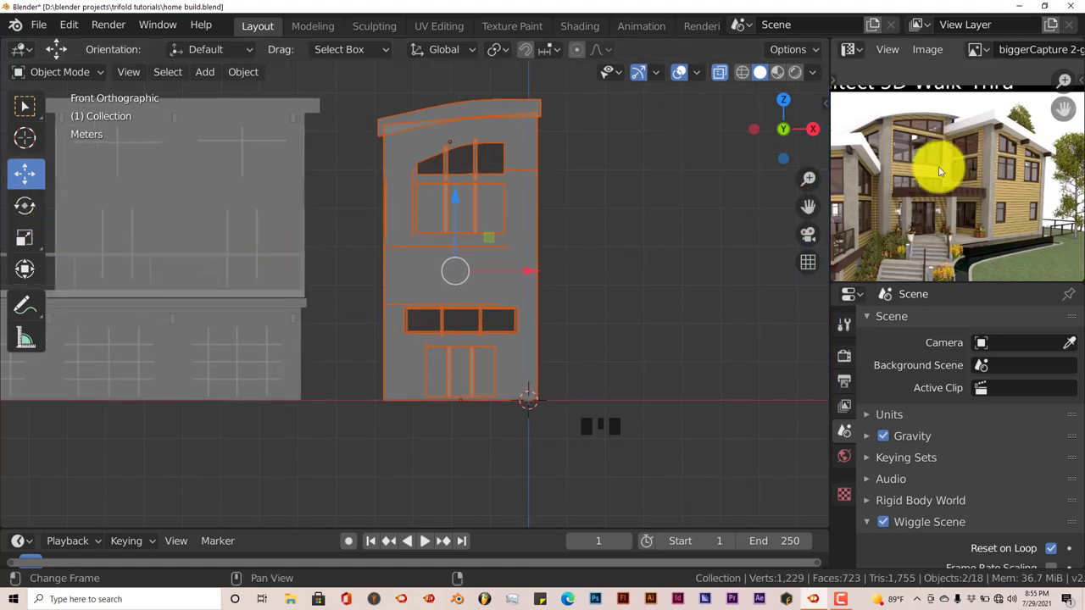
drag(959, 194, 964, 206)
drag(997, 190, 978, 217)
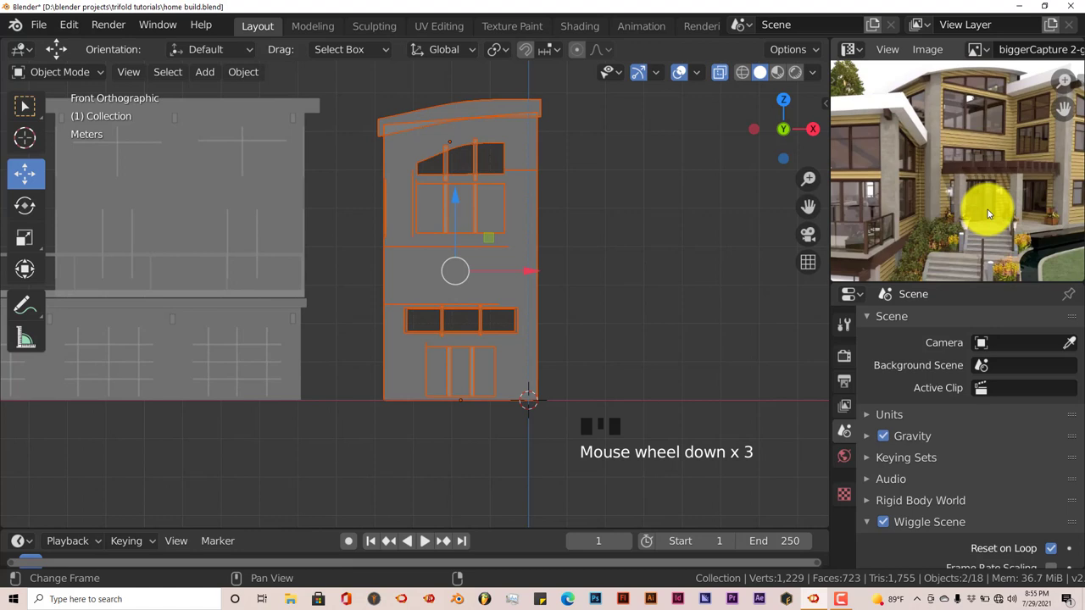
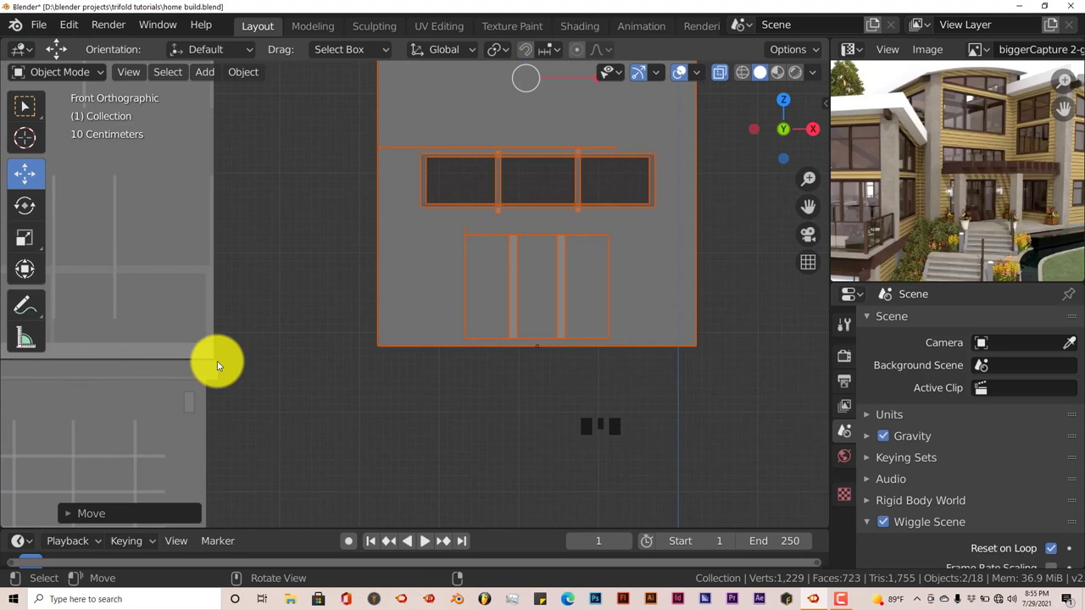
drag(807, 204, 470, 409)
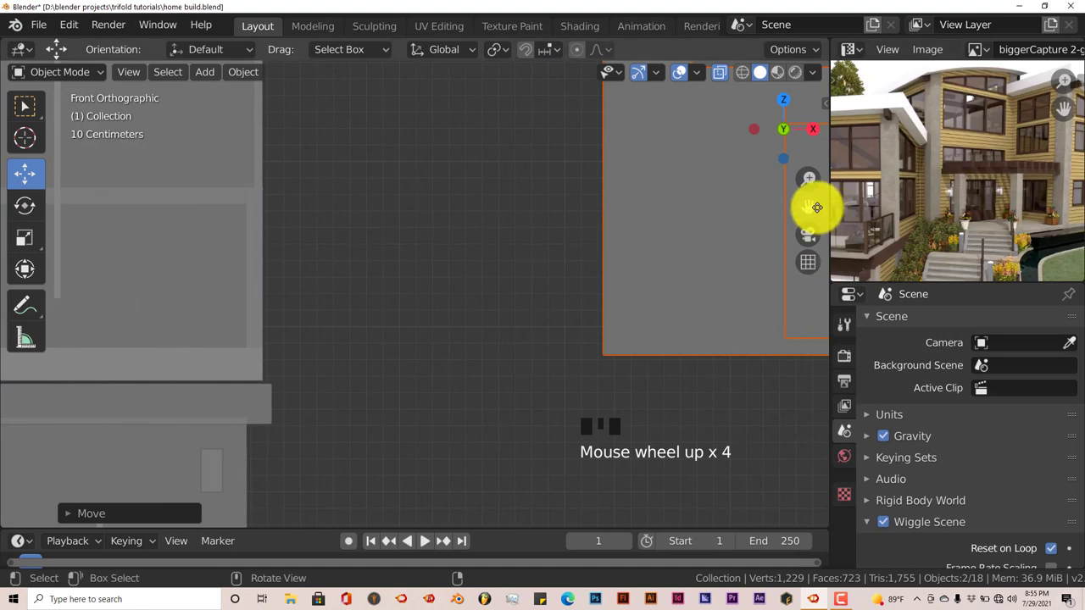
drag(820, 202, 605, 357)
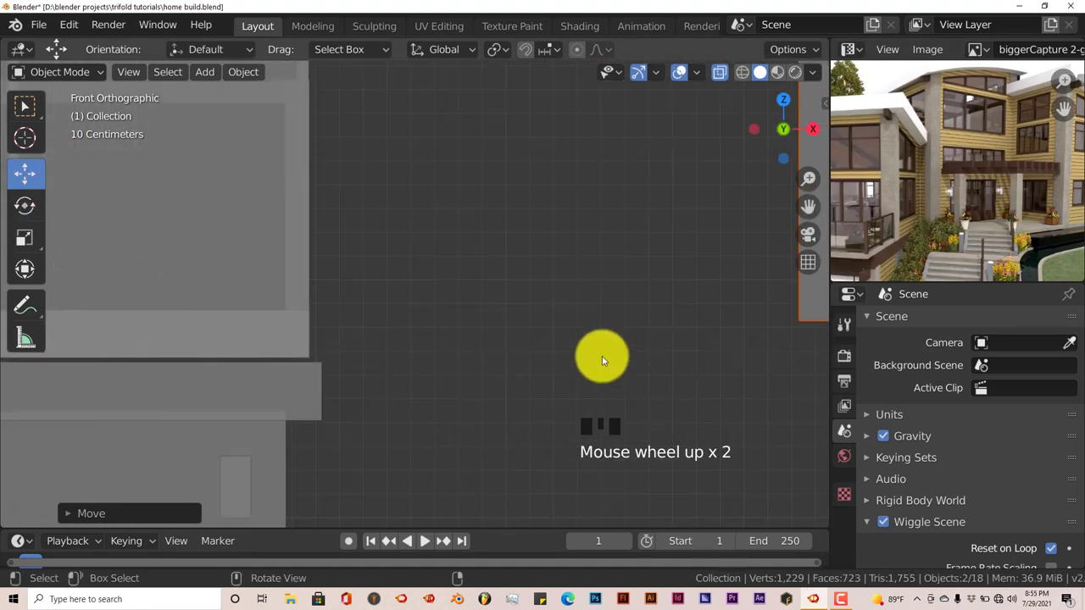
Step: Move the tall block vertically so its bottom meets the main house's base
key(g)
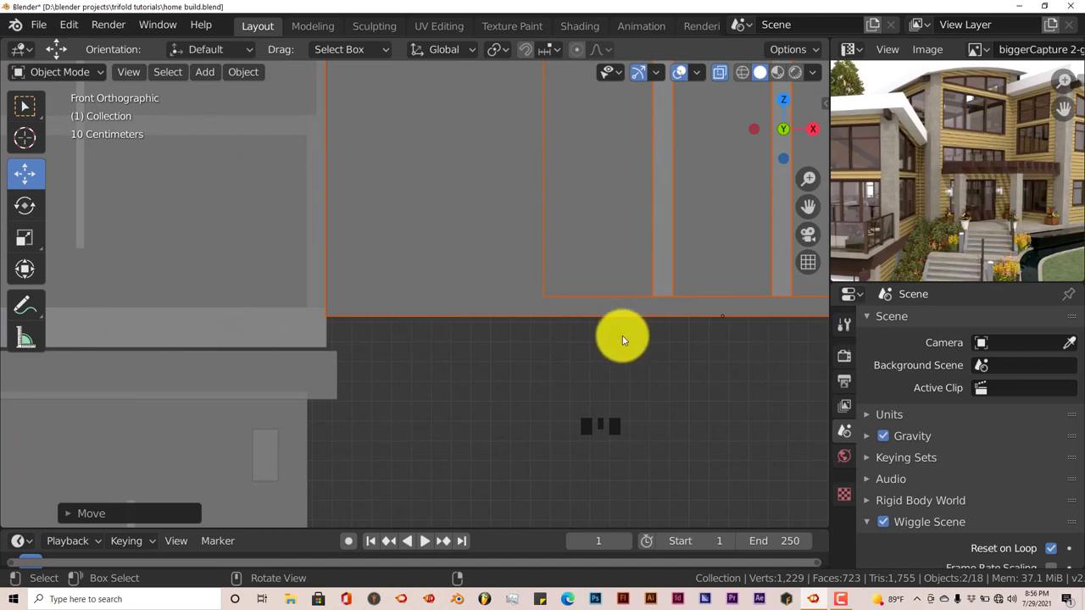
key(g)
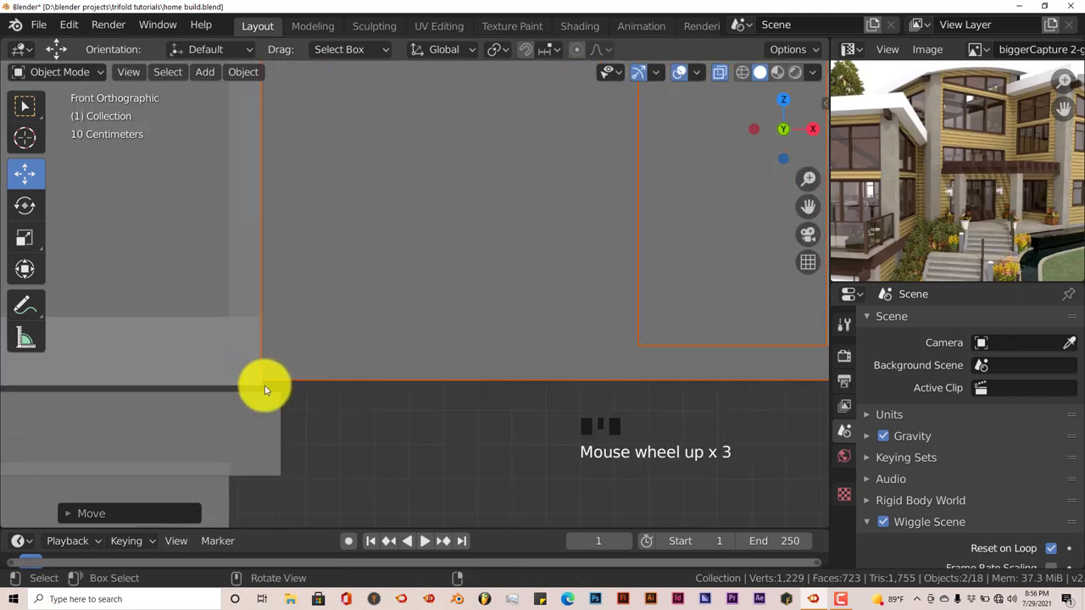
drag(818, 204, 469, 347)
drag(815, 196, 623, 304)
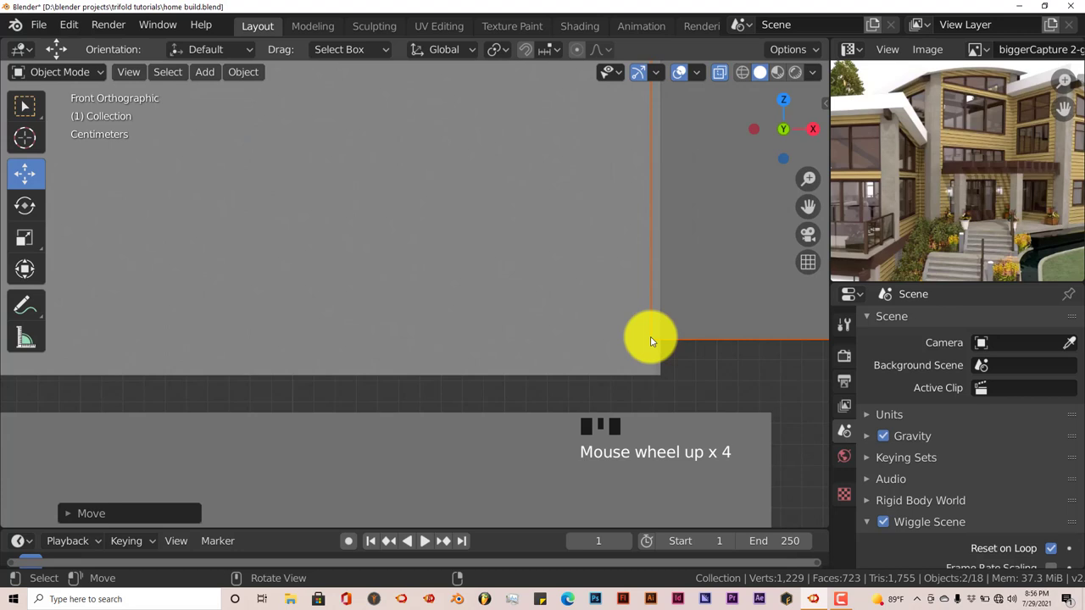
drag(816, 198, 741, 296)
key(g)
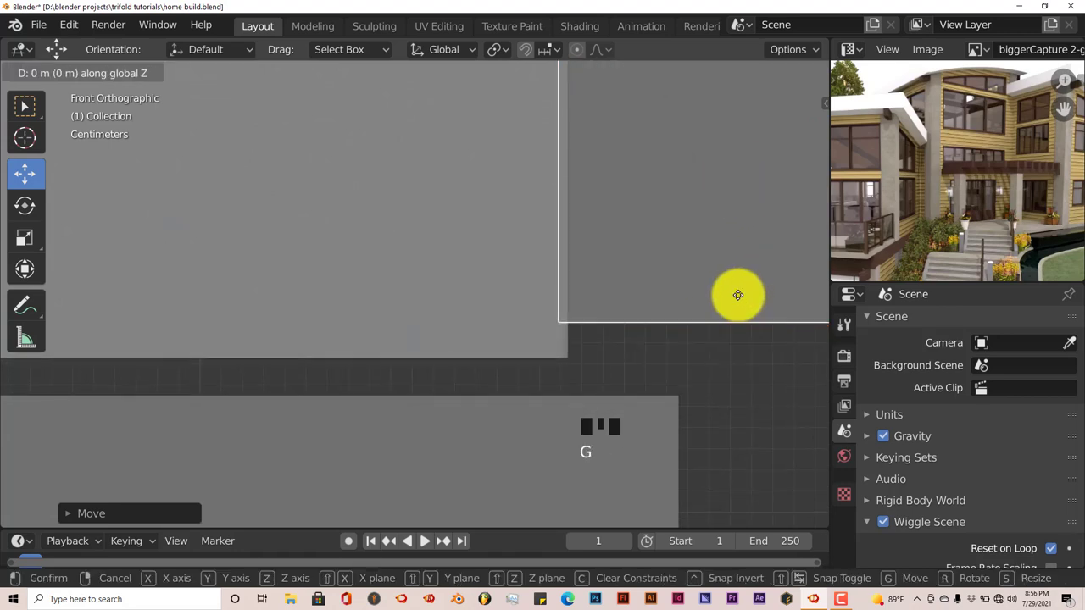
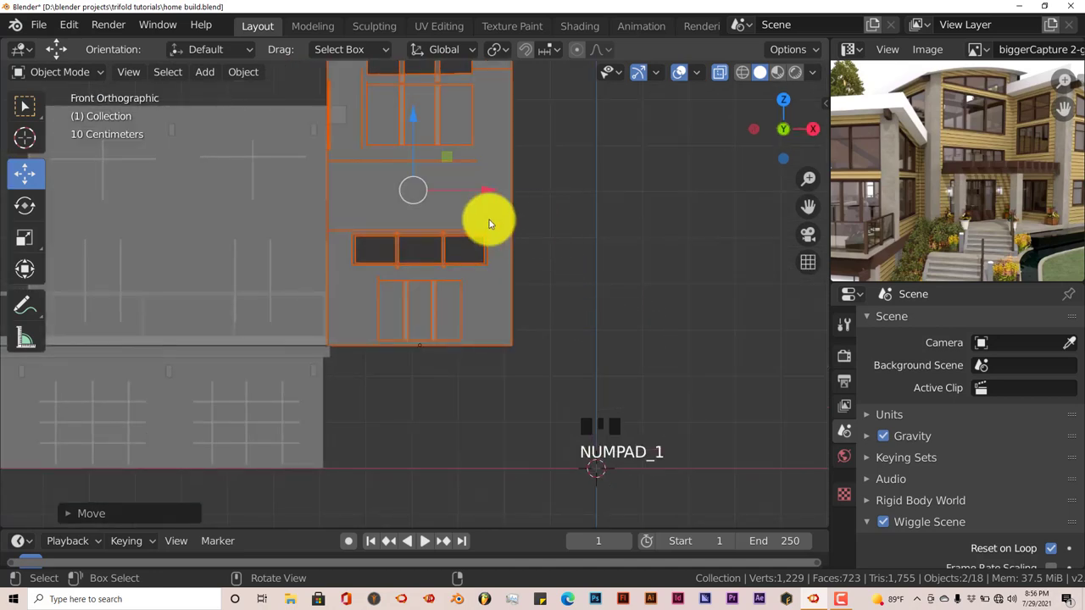
Step: Widen the tall block along X, slide it sideways about 0.14 m and check in perspective
key(s)
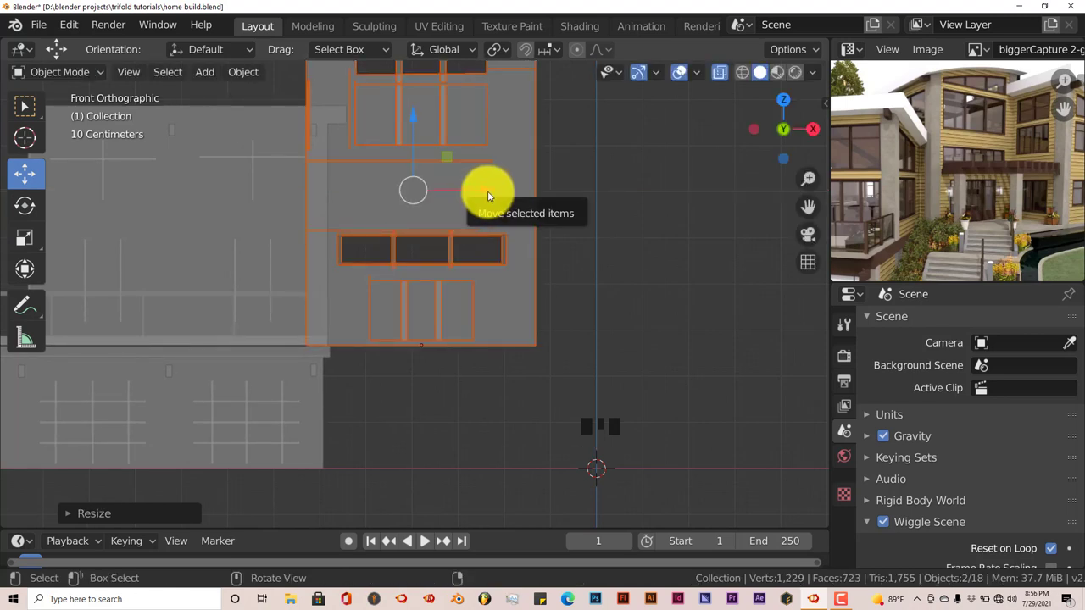
drag(491, 185, 512, 201)
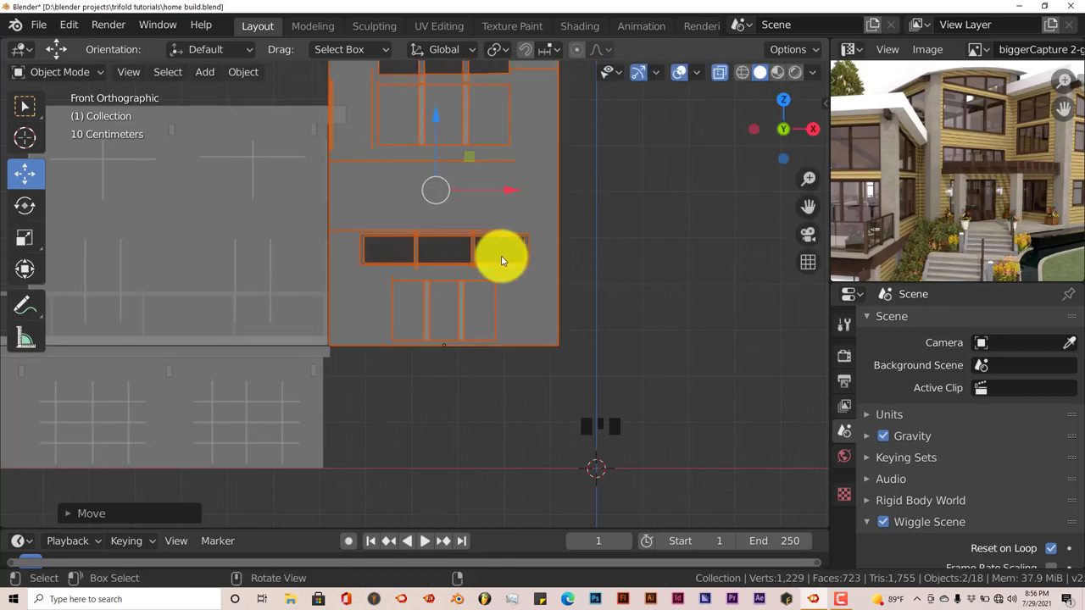
drag(508, 265, 541, 160)
click(541, 152)
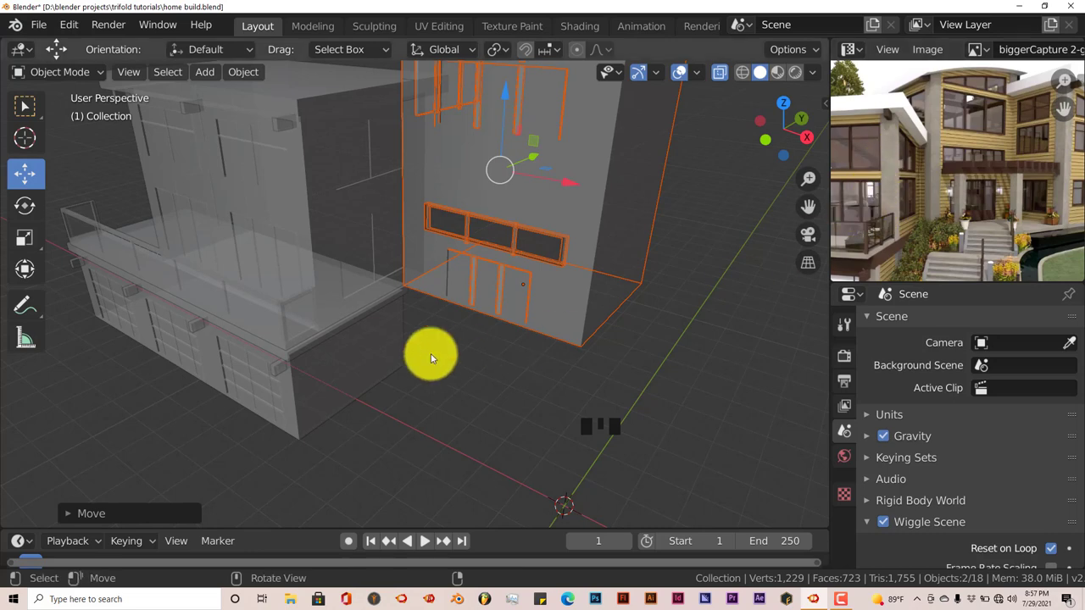
drag(413, 348, 384, 345)
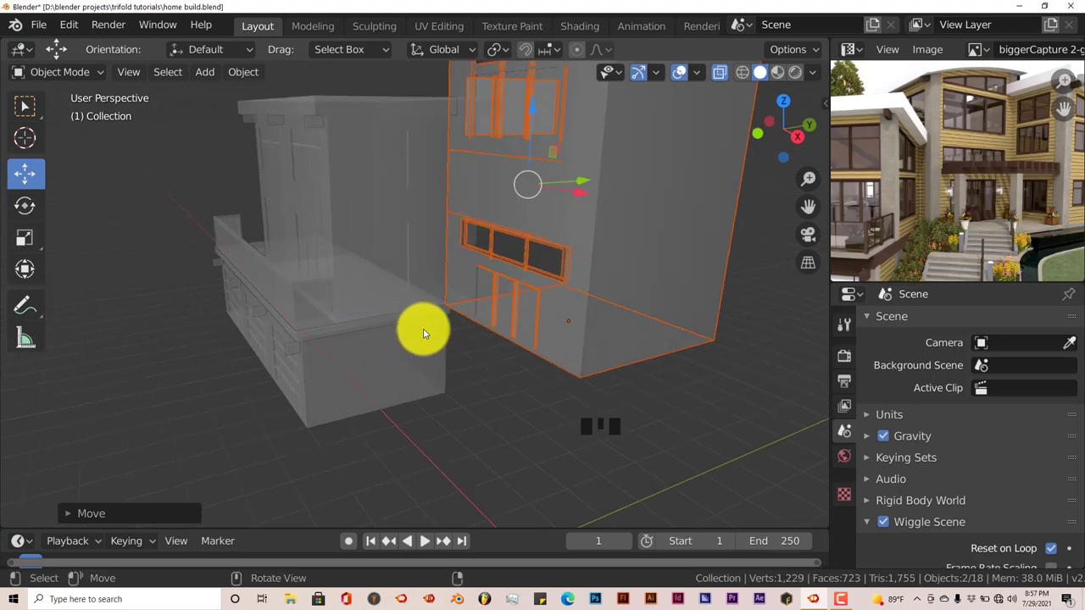
drag(720, 70, 455, 357)
drag(455, 357, 586, 339)
click(587, 339)
drag(459, 365, 494, 346)
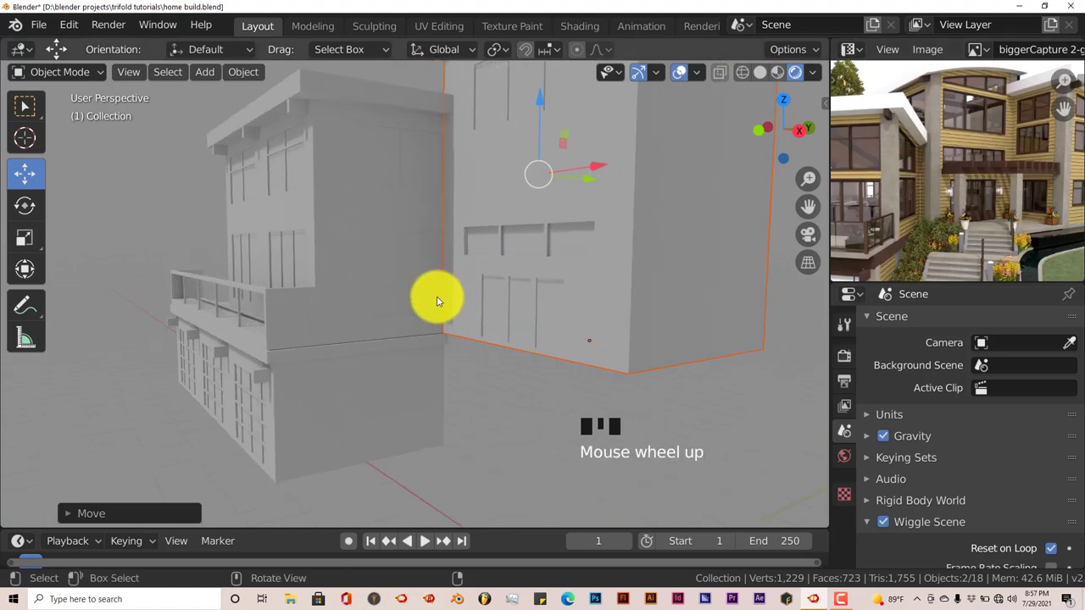
drag(443, 310, 630, 157)
drag(630, 156, 657, 159)
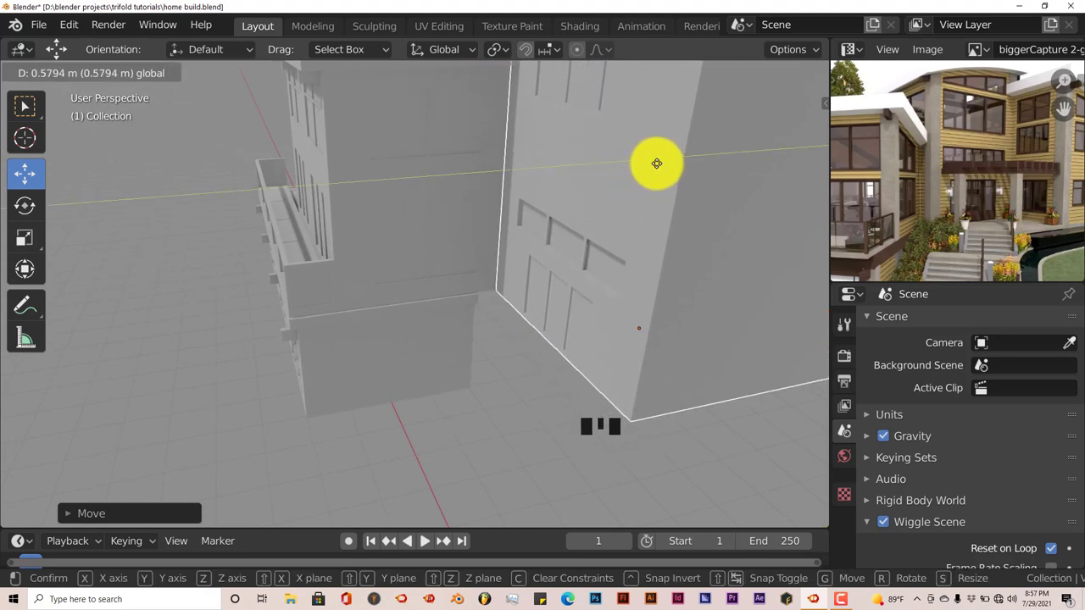
drag(515, 235, 439, 290)
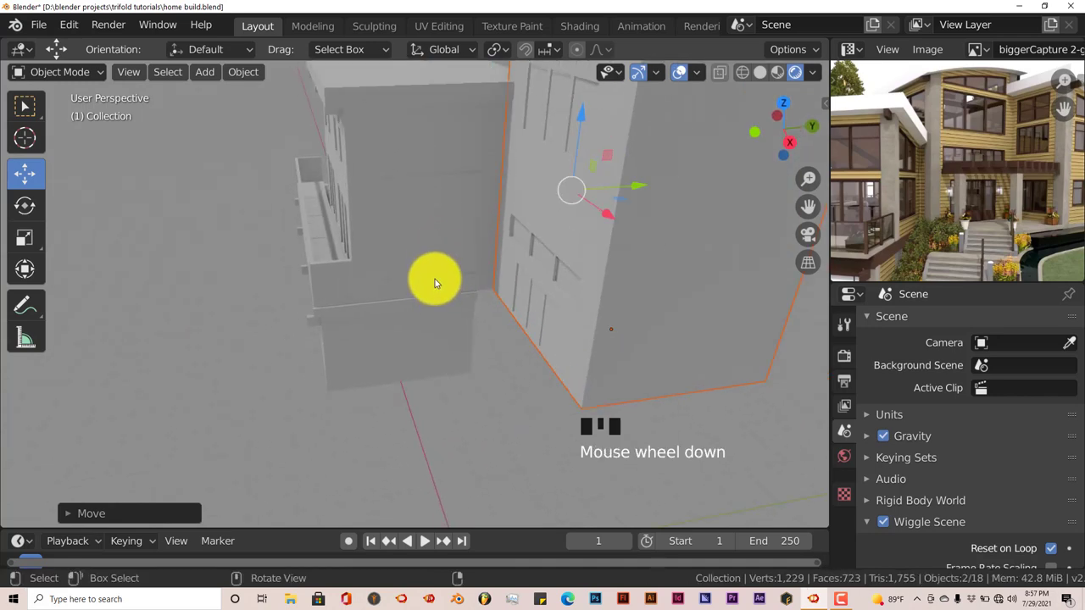
drag(449, 297, 475, 352)
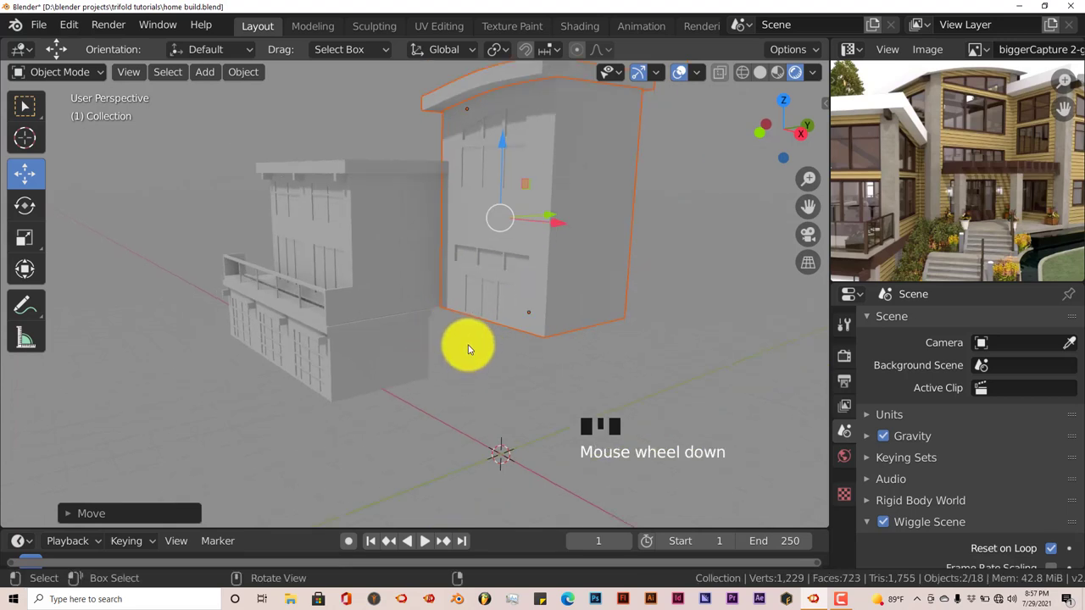
Step: Add a Sun light to the scene and tilt it around the Y axis
key(shift+a)
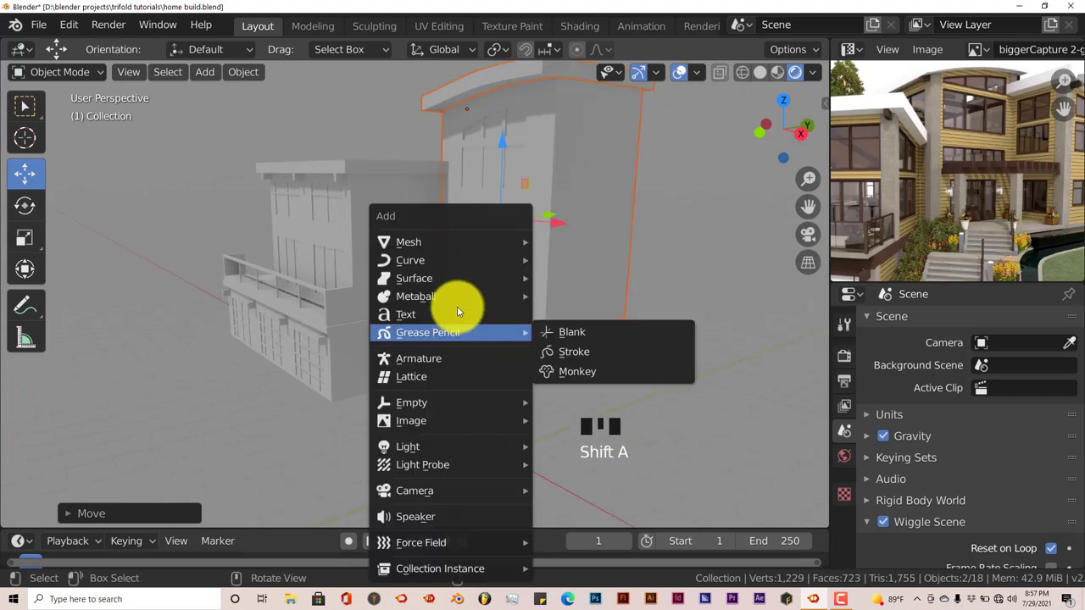
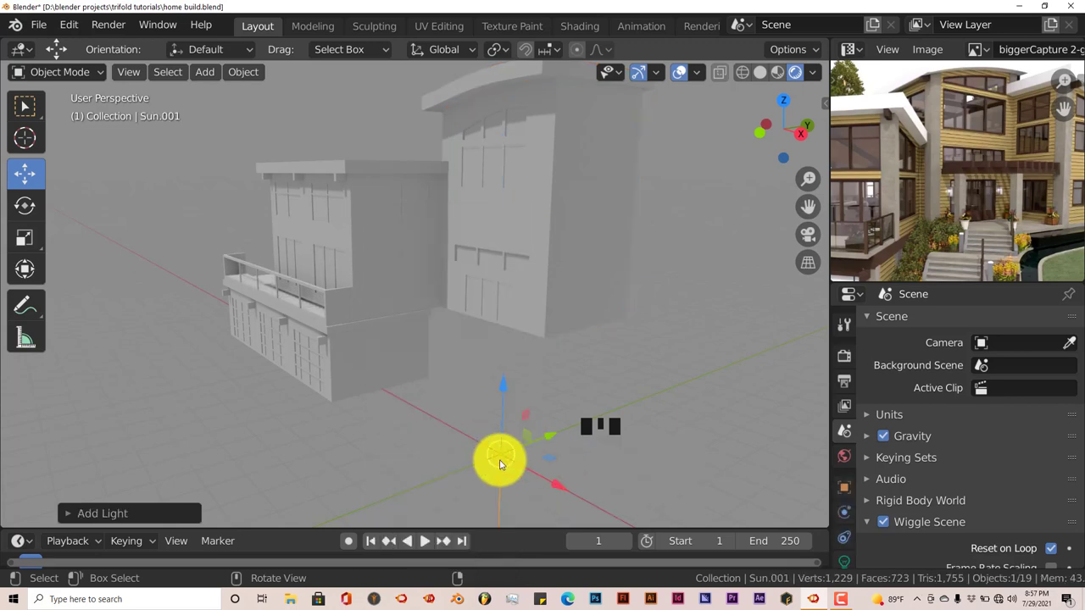
drag(499, 381, 536, 234)
drag(536, 234, 535, 258)
drag(535, 257, 496, 313)
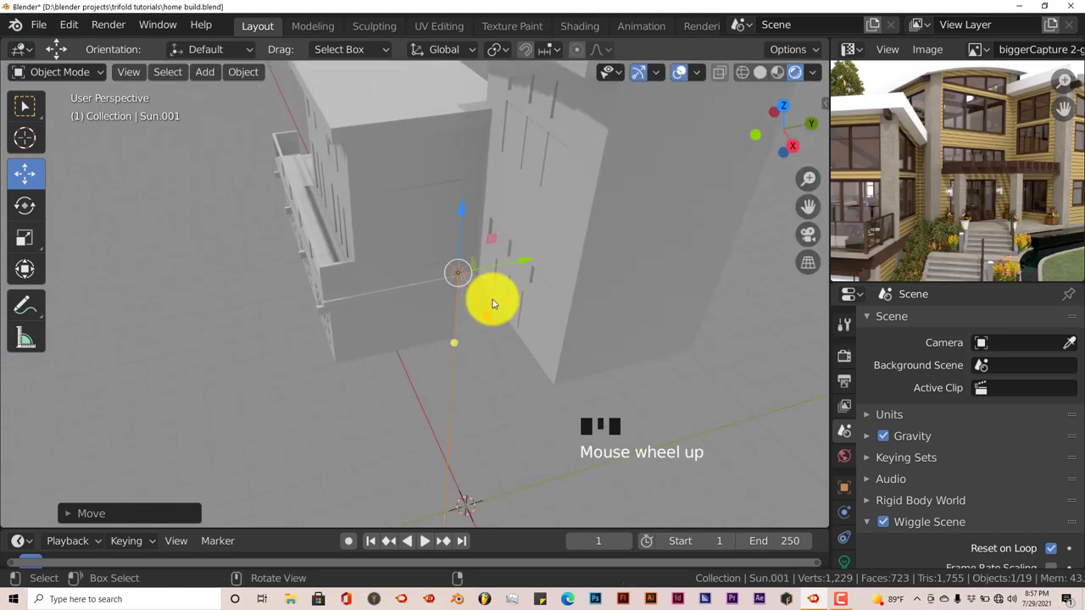
key(r)
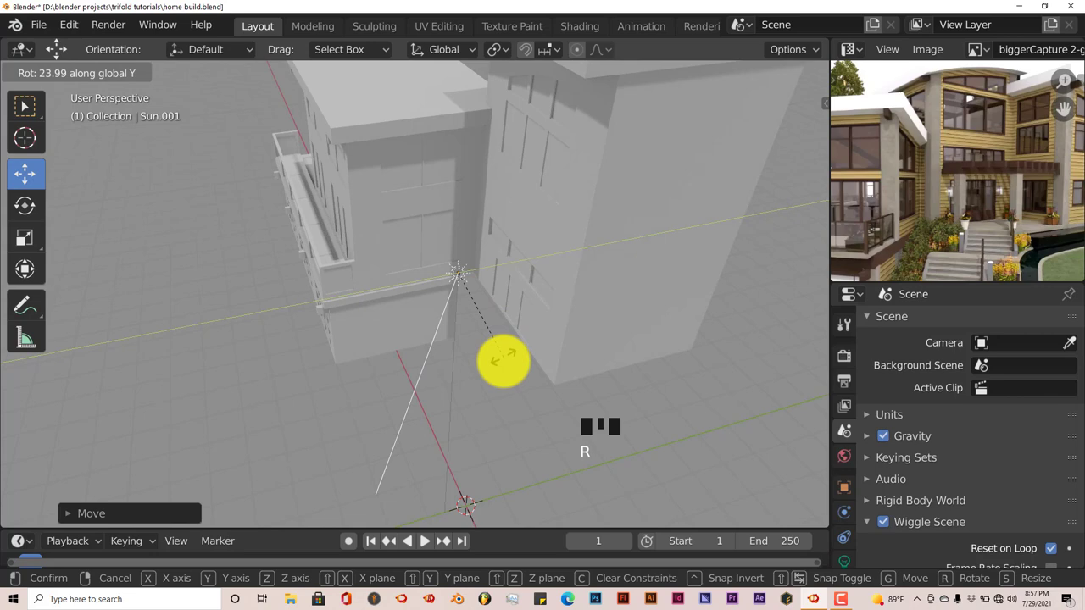
drag(498, 367, 468, 351)
Step: Orbit to the building's side and zoom in close on the wall
drag(459, 337, 549, 230)
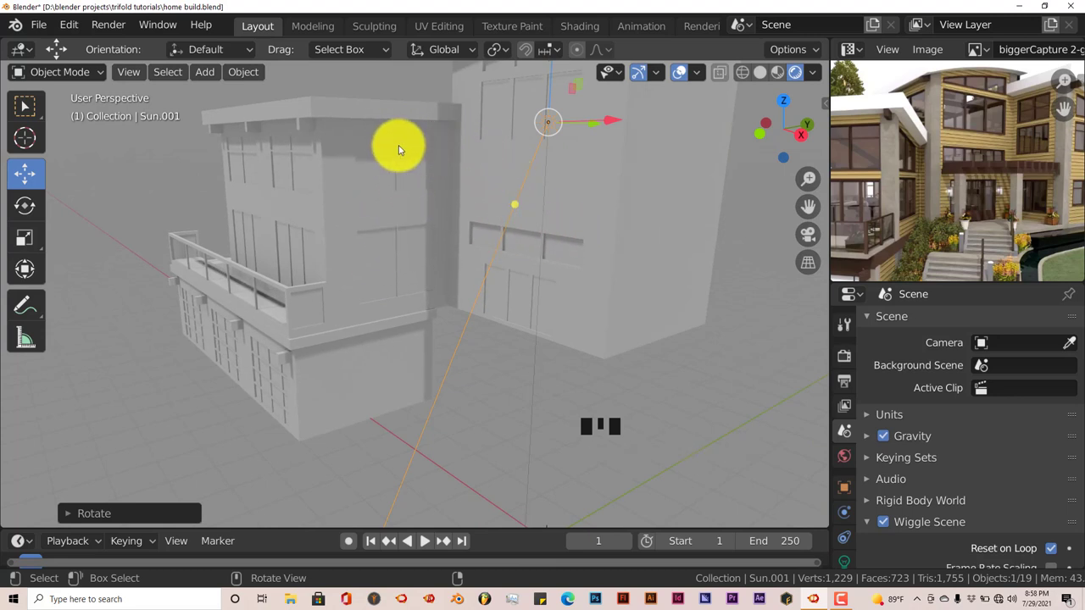
drag(473, 309, 42, 26)
drag(41, 25, 254, 257)
drag(295, 280, 449, 263)
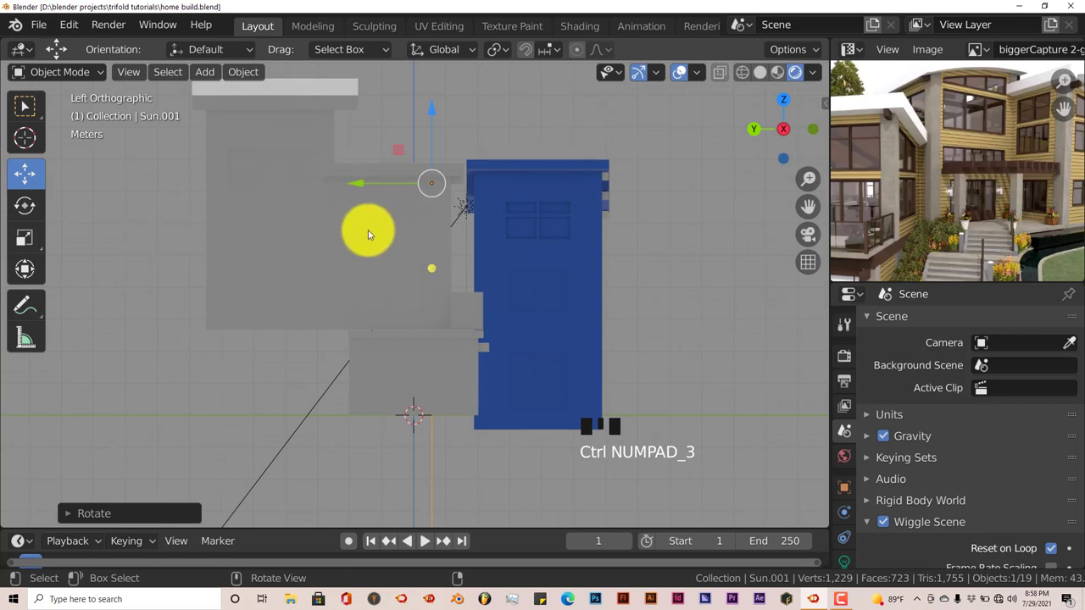
drag(813, 200, 461, 244)
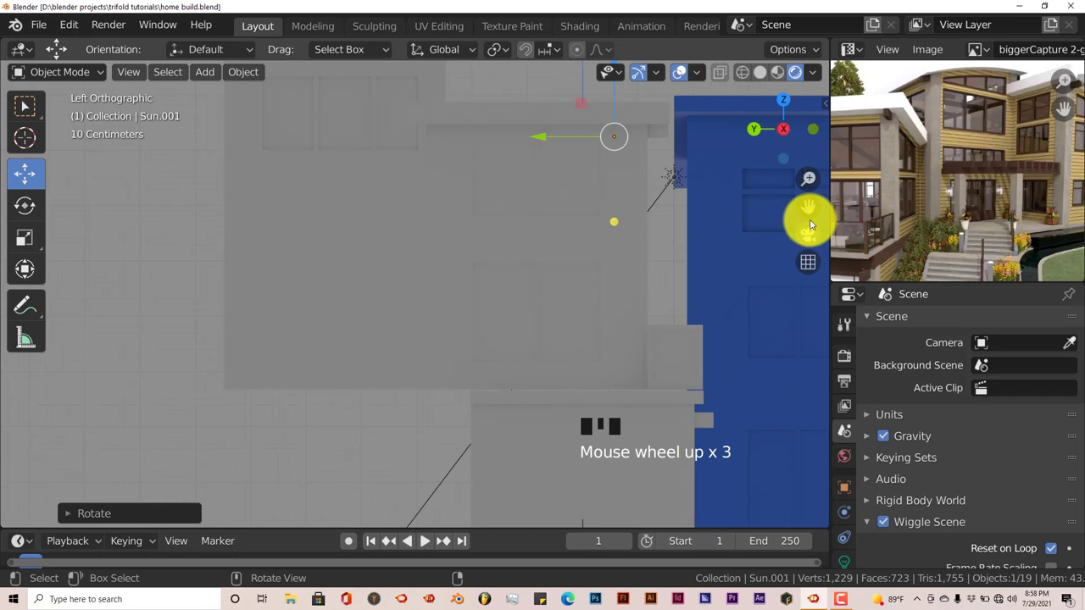
drag(813, 206, 4, 311)
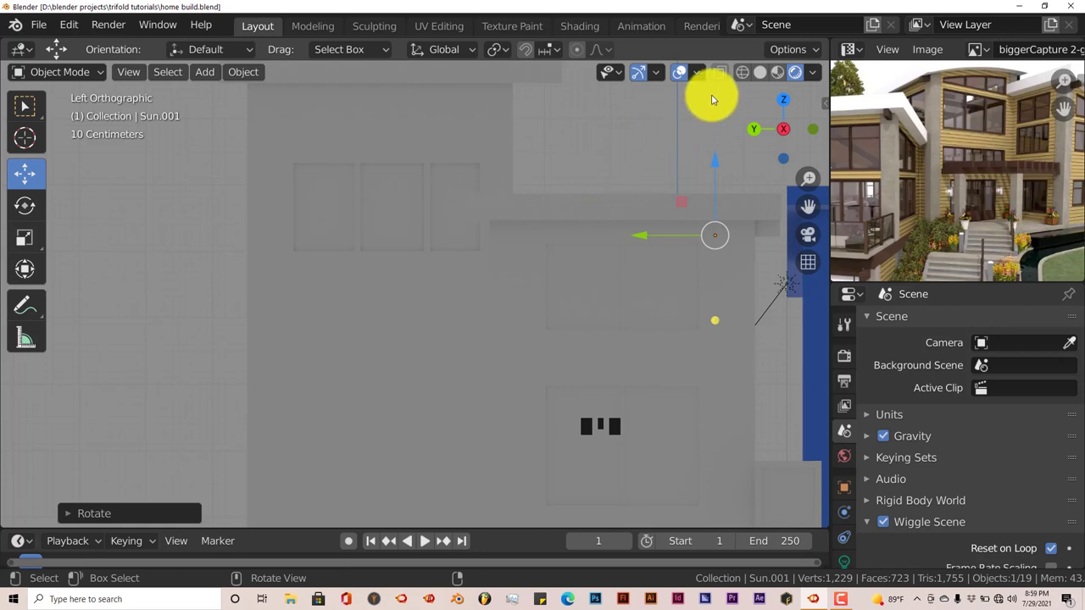
Step: Edit building_012's mesh with X-Ray on and box-select its upper storey faces
click(420, 138)
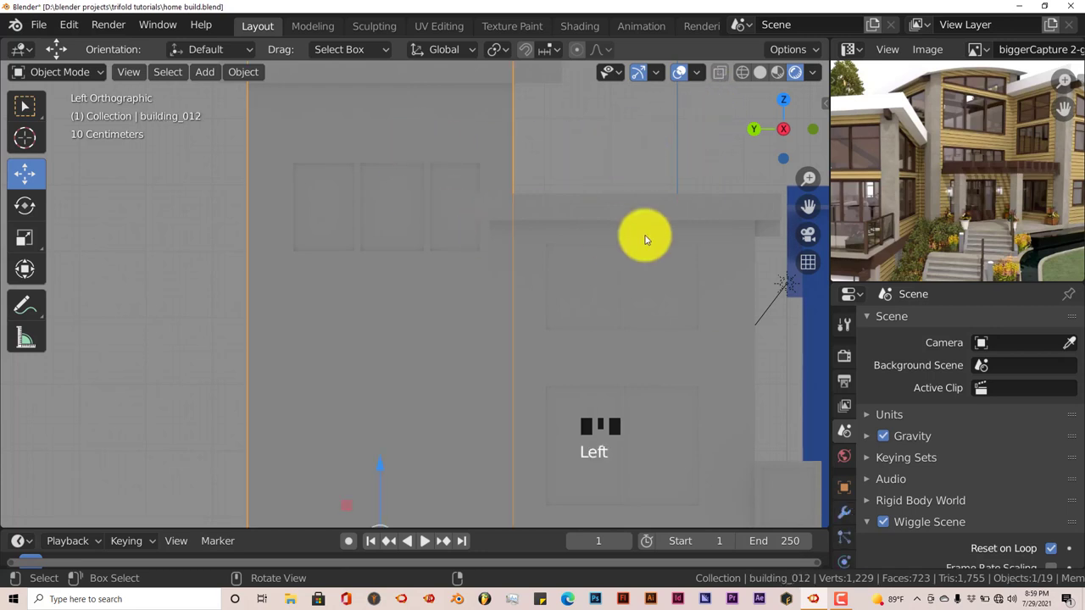
key(Tab)
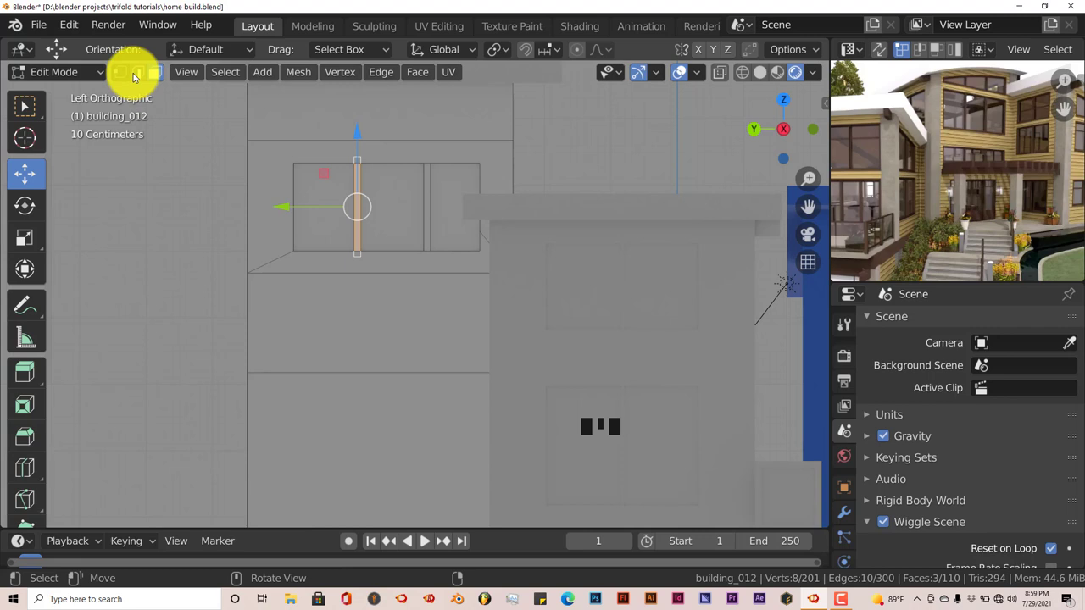
click(137, 76)
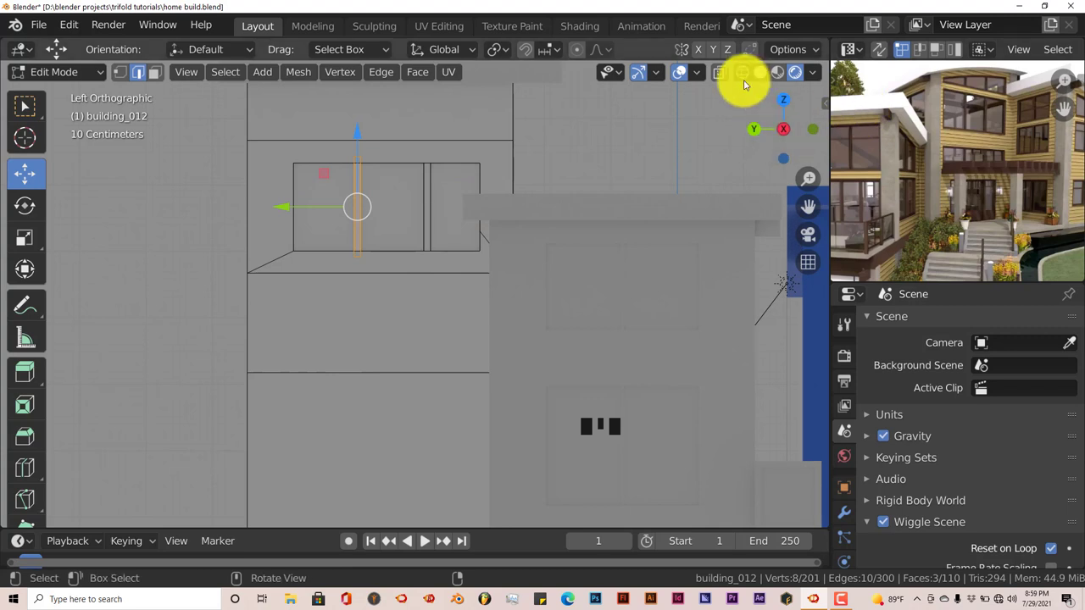
click(140, 73)
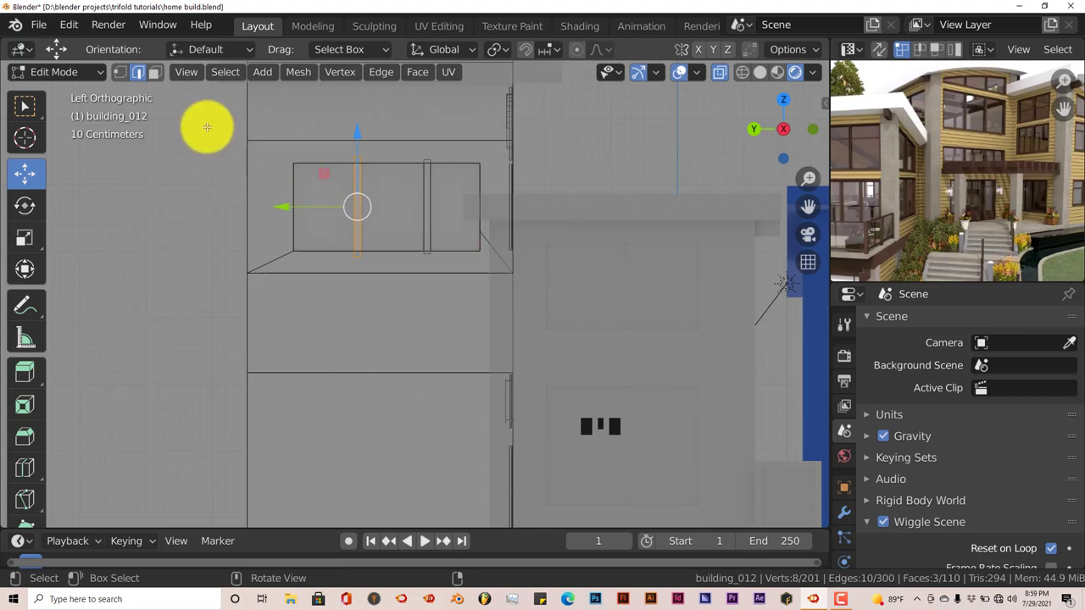
click(140, 73)
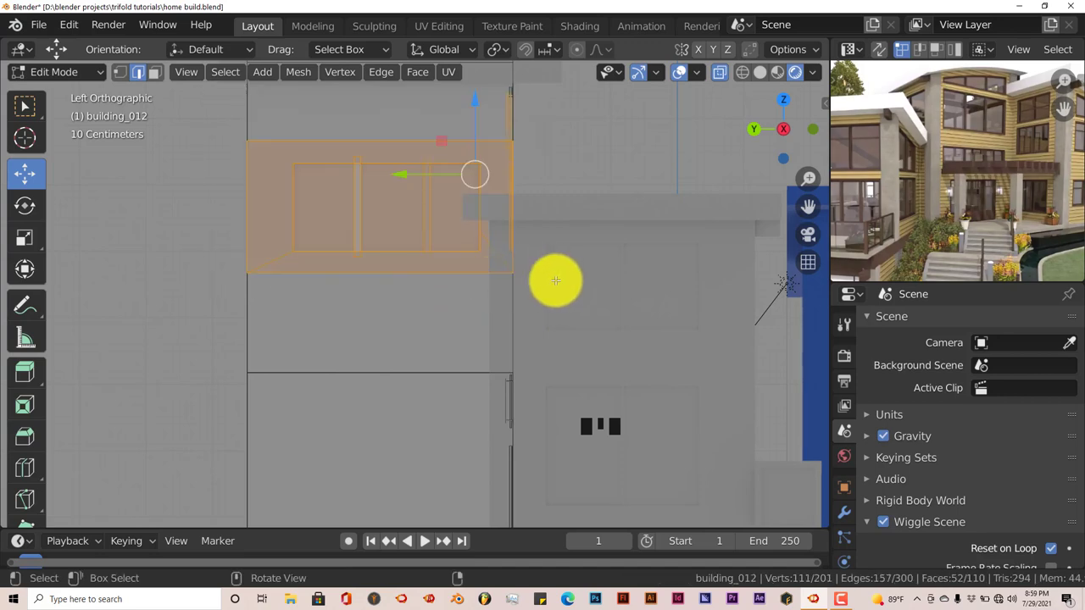
Step: Zoom the reference photo in on the arched upper windows and check the mesh from the front
key(KP_1)
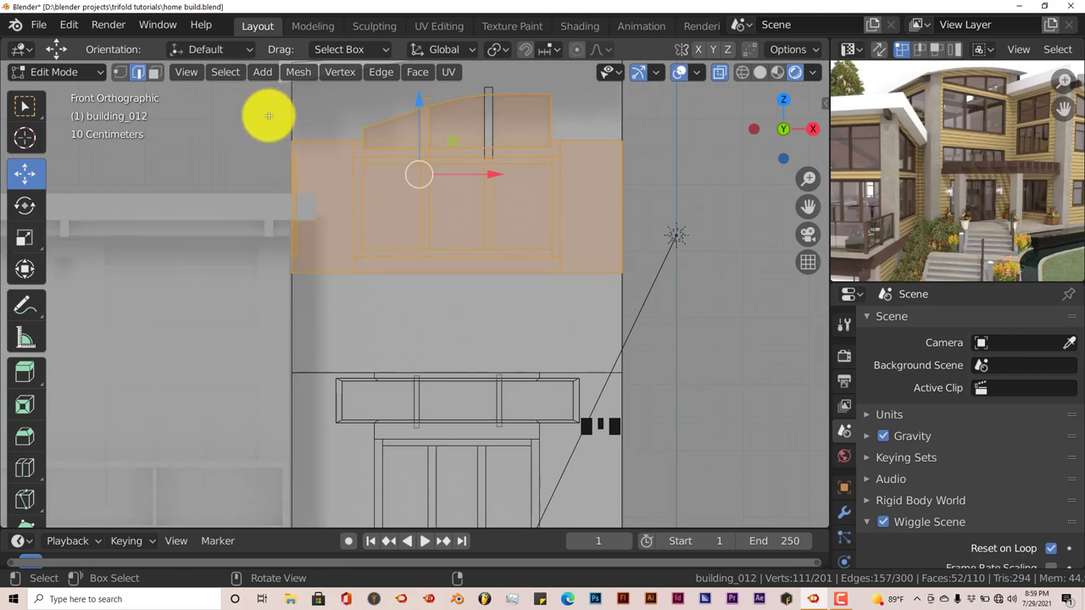
click(140, 73)
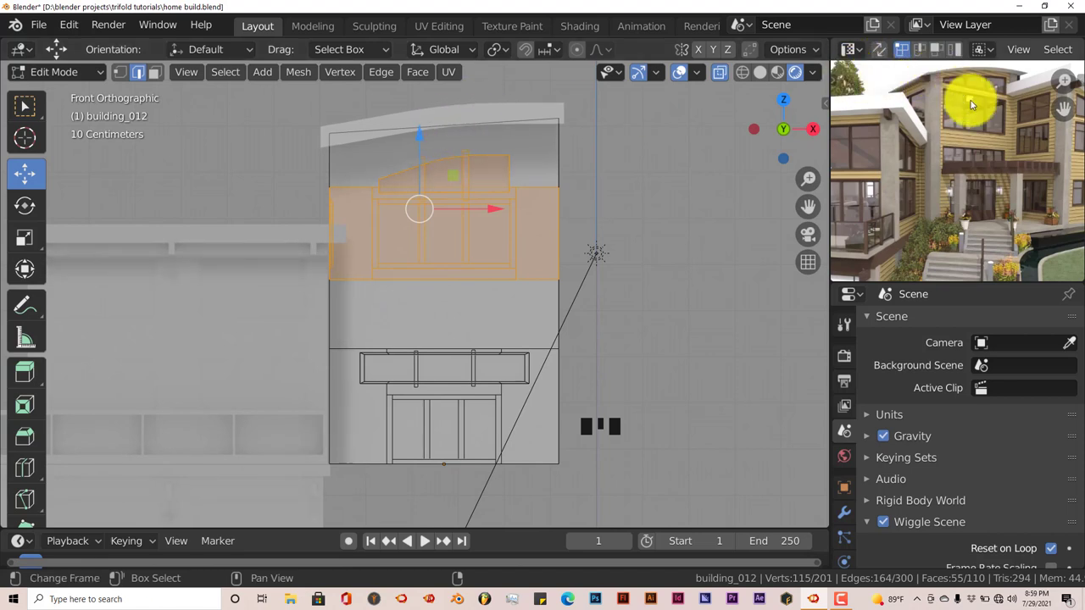
drag(969, 131, 963, 162)
drag(973, 145, 424, 140)
drag(423, 139, 417, 108)
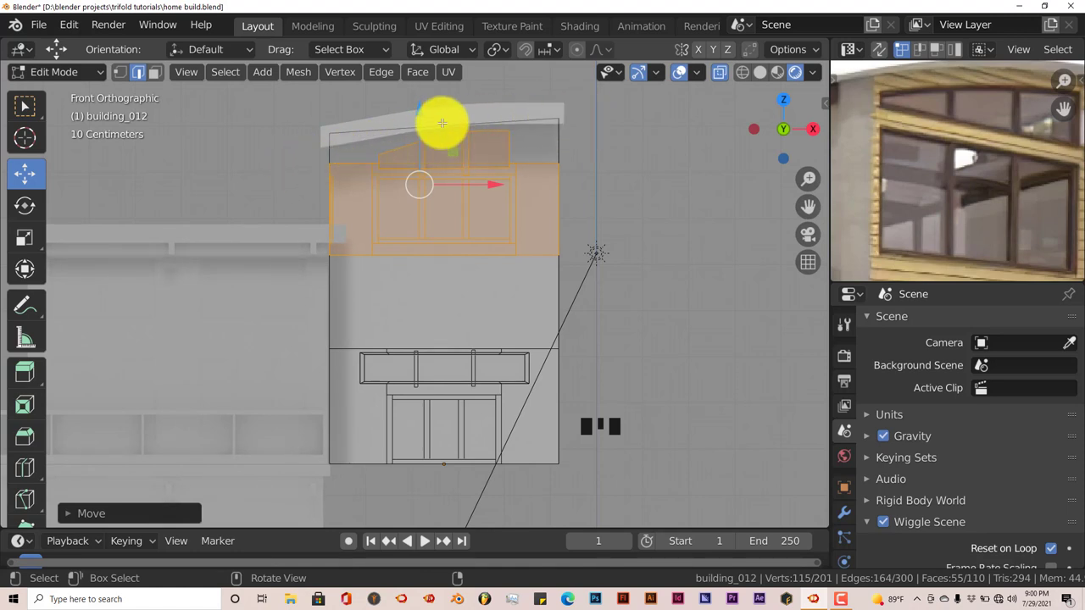
drag(423, 110, 140, 73)
drag(139, 72, 140, 73)
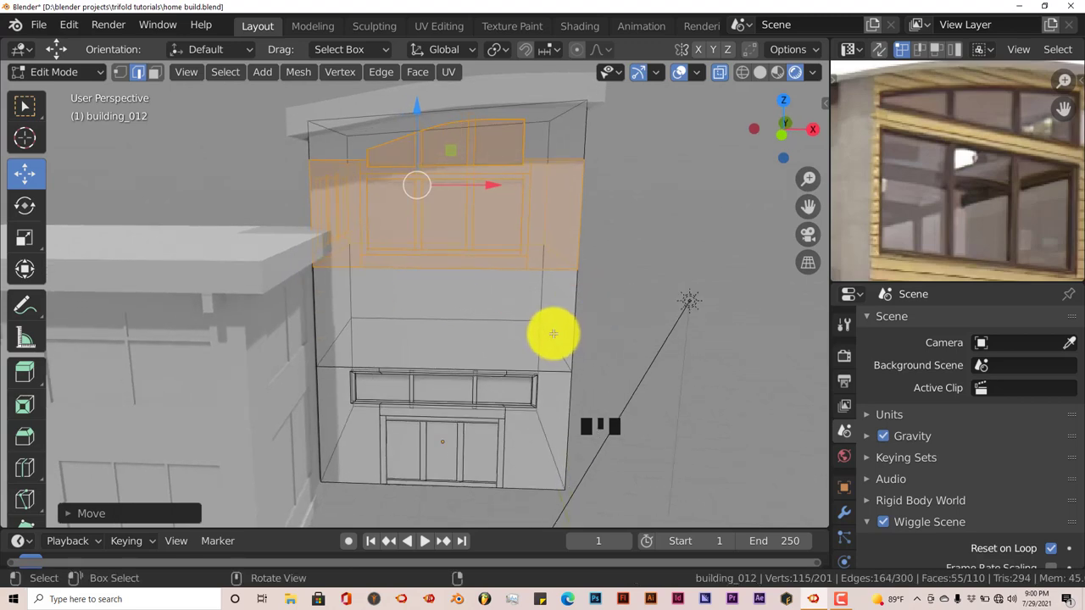
Step: In front view, switch to vertex select, deselect everything and begin a box selection
key(KP_1)
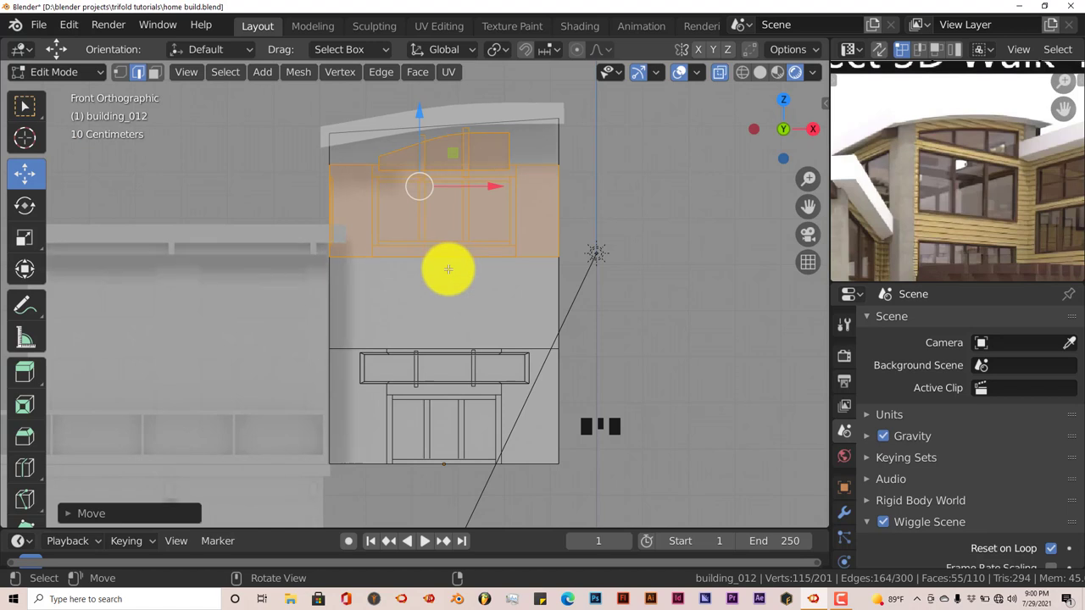
click(117, 75)
key(a)
click(116, 68)
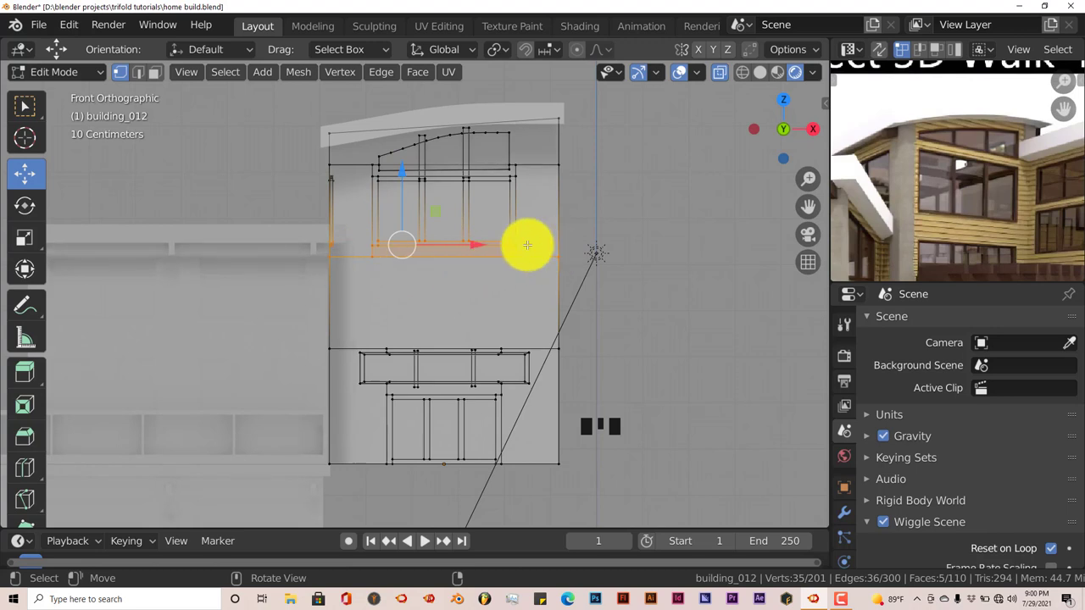
Step: Raise the vertex row below the upper windows about 0.48 m, then deselect all
drag(406, 175, 404, 154)
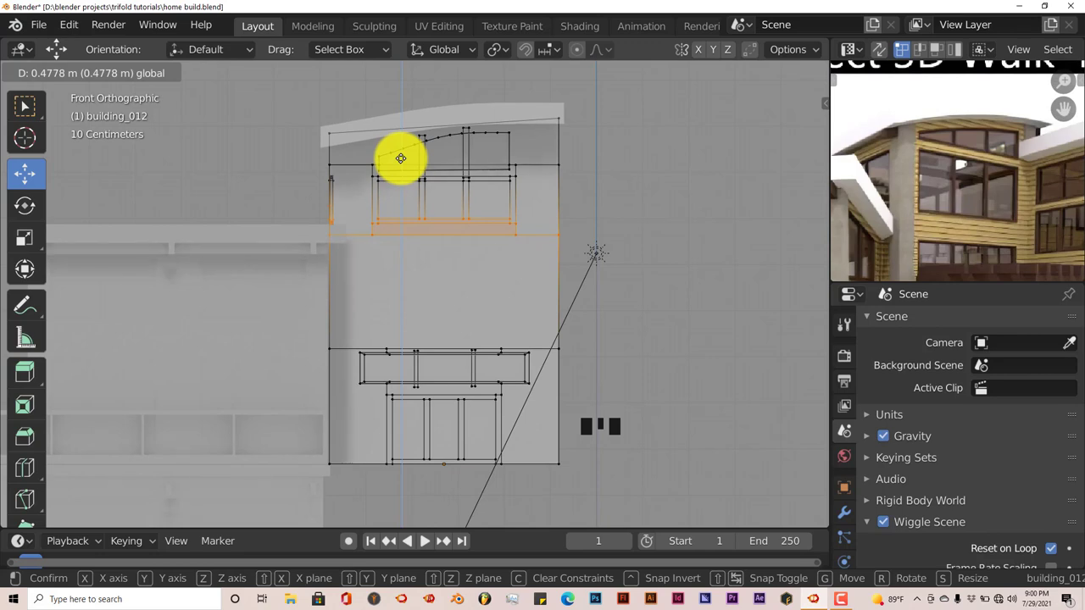
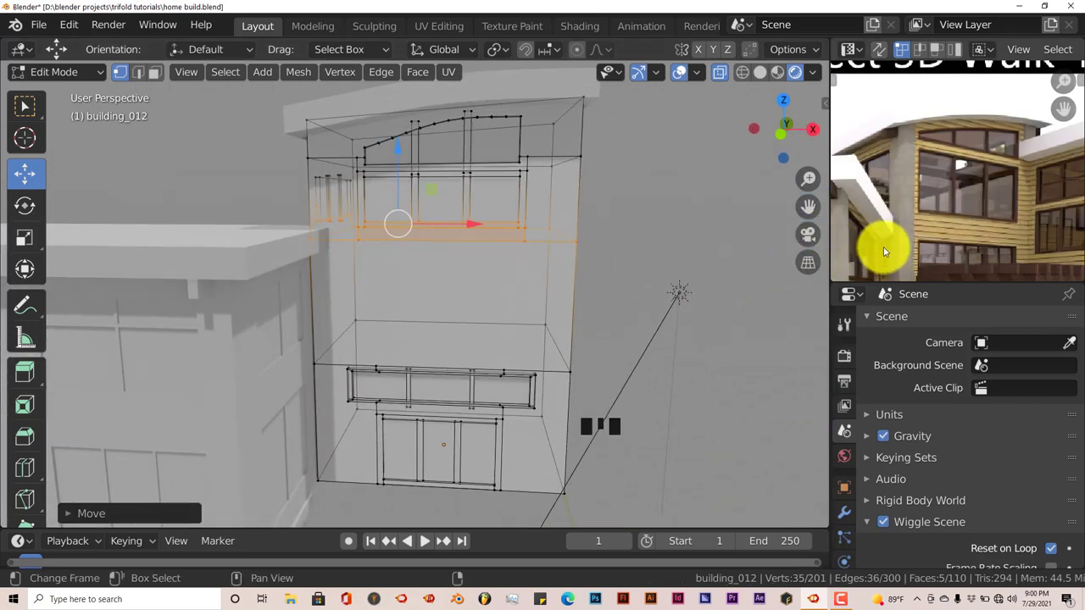
drag(941, 245, 926, 198)
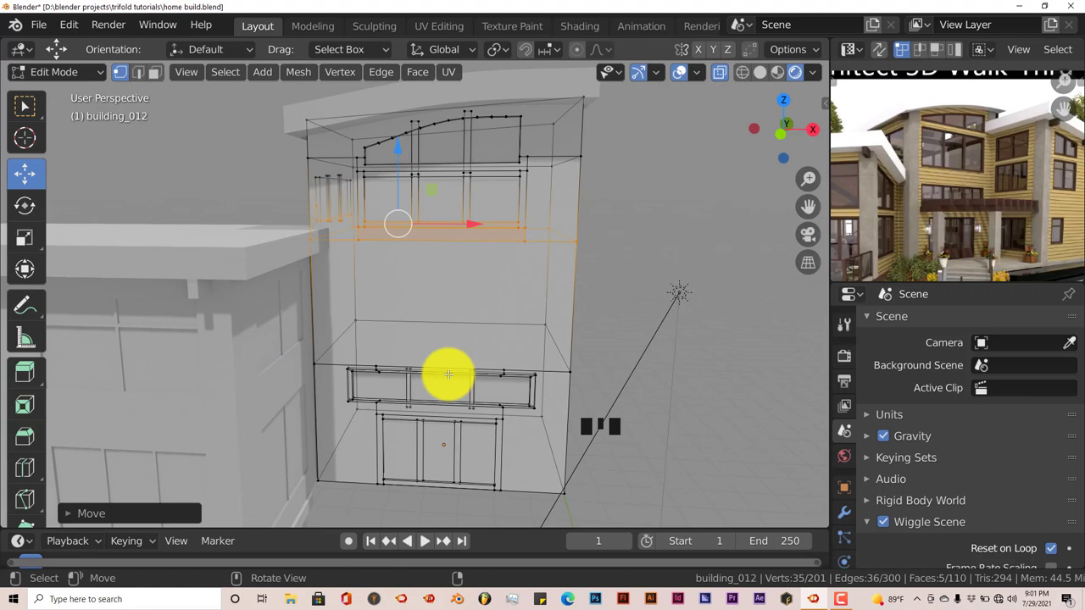
key(KP_1)
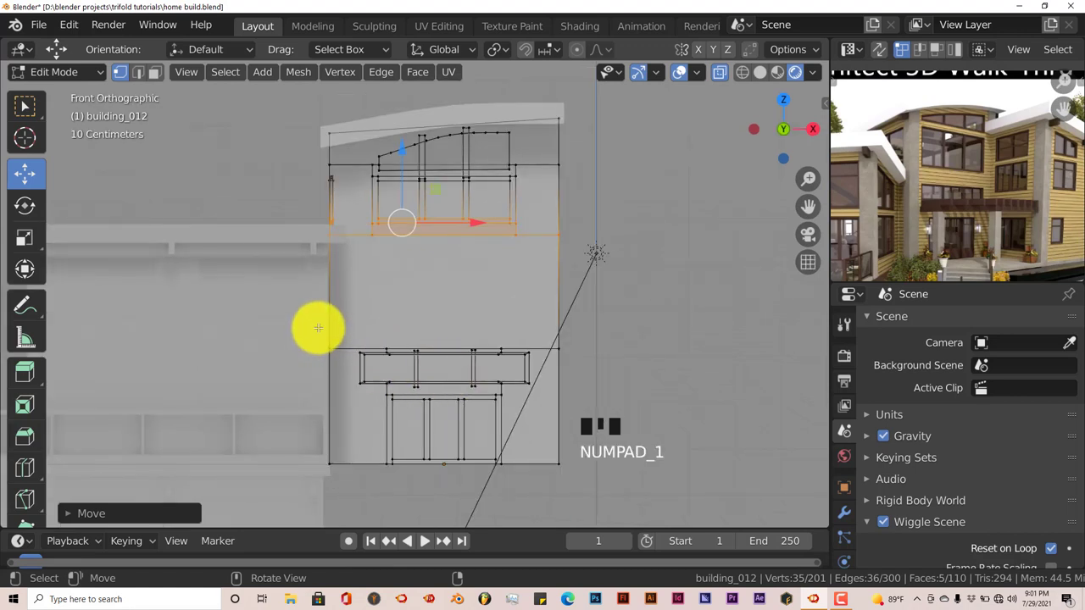
key(a)
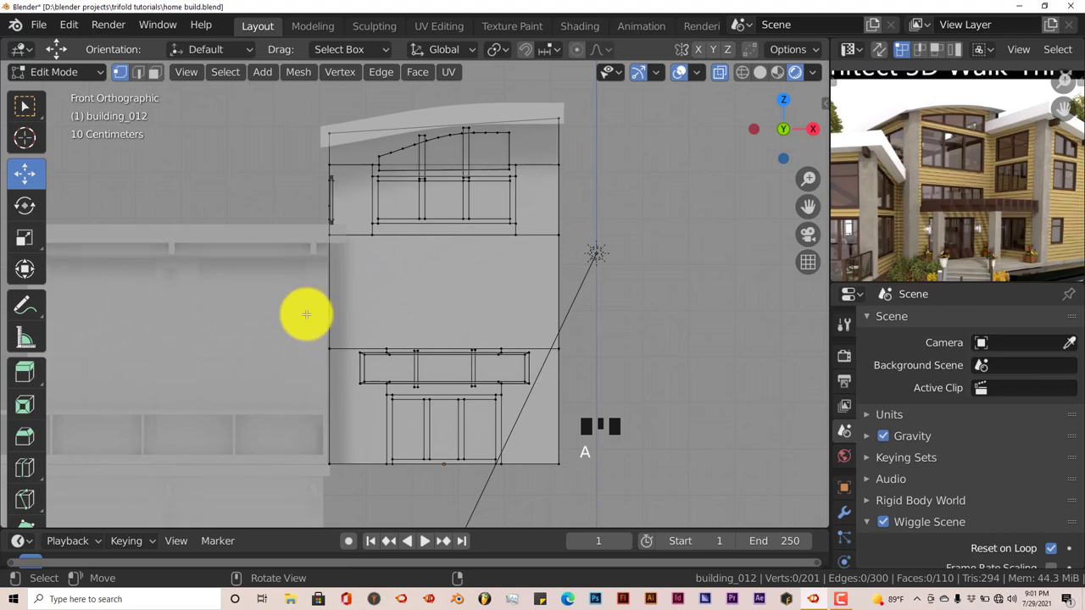
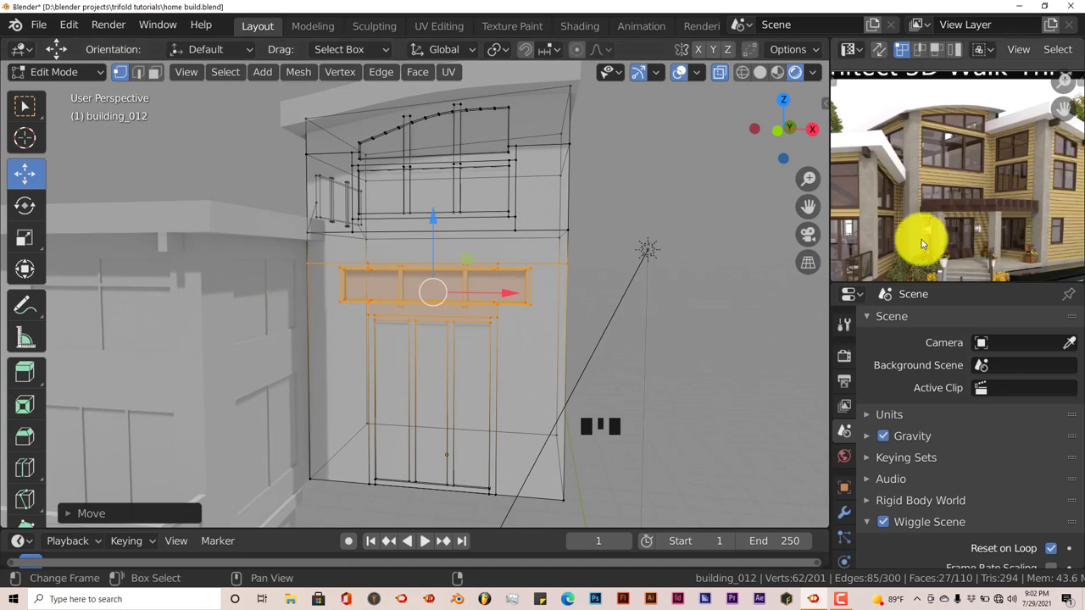
Step: Deselect the moved window frame vertices and return to the front view
key(a)
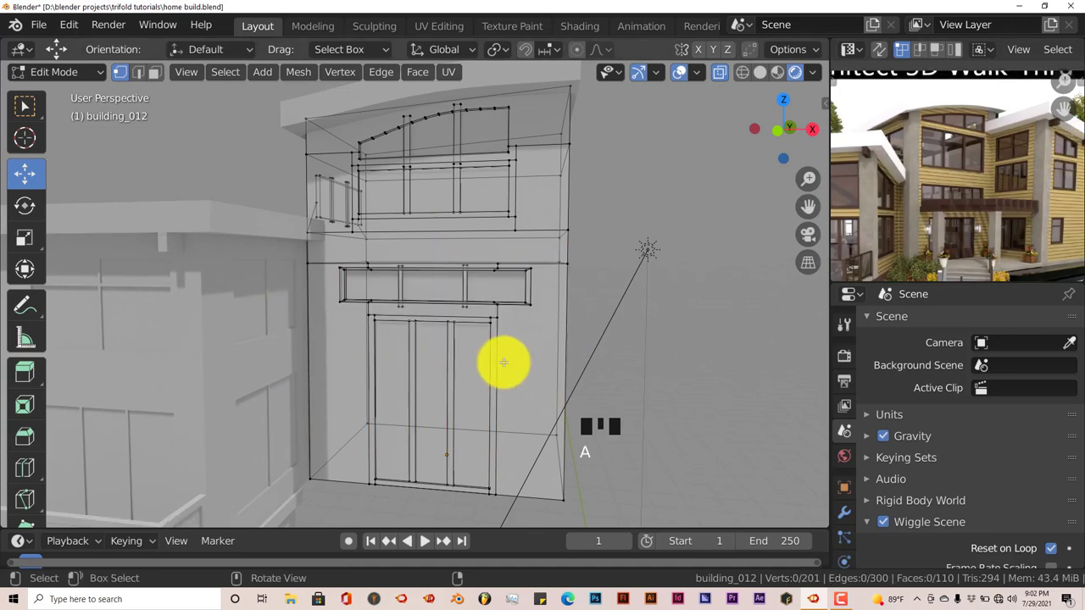
key(KP_1)
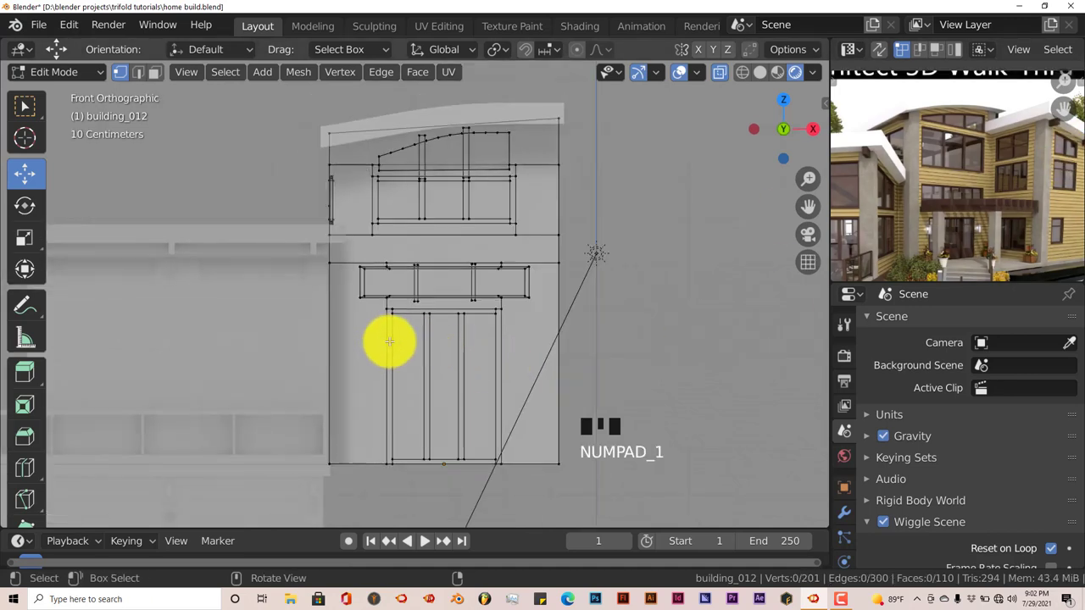
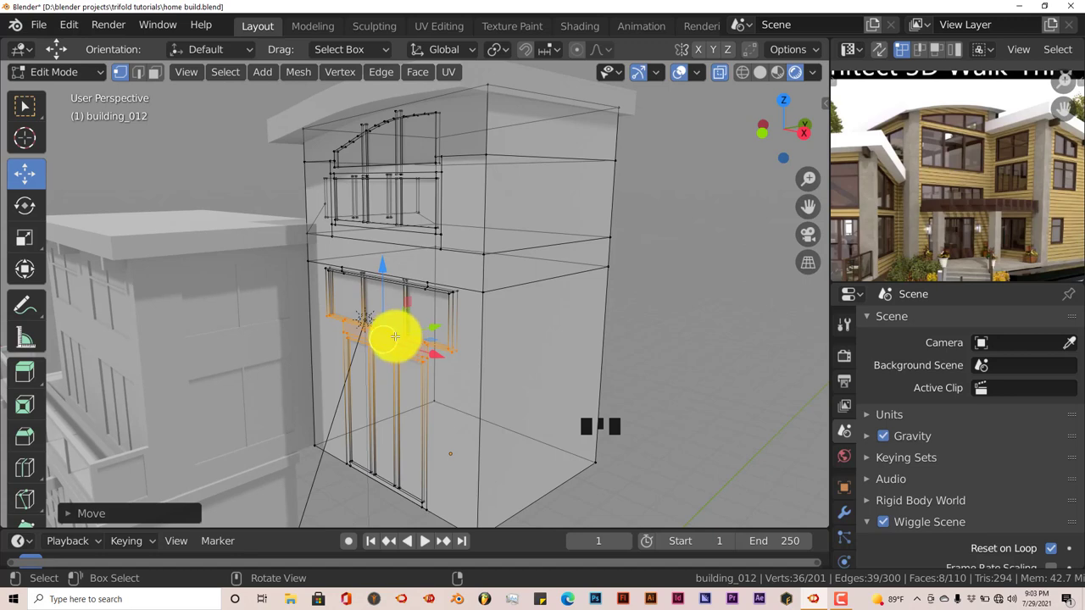
Step: Lower the selected lower window frame pieces and widen them along X
key(KP_1)
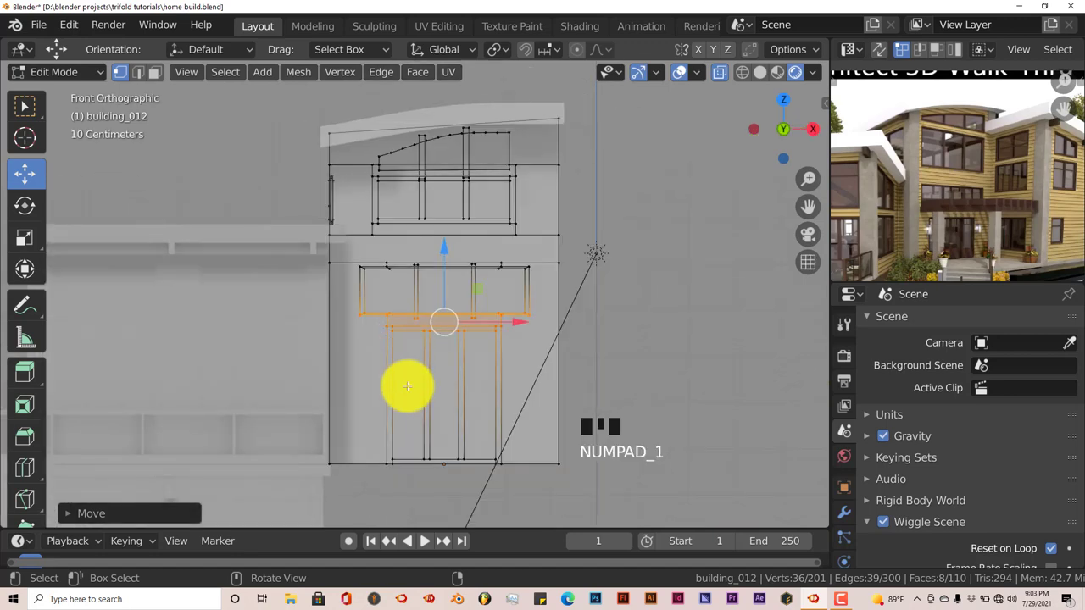
key(a)
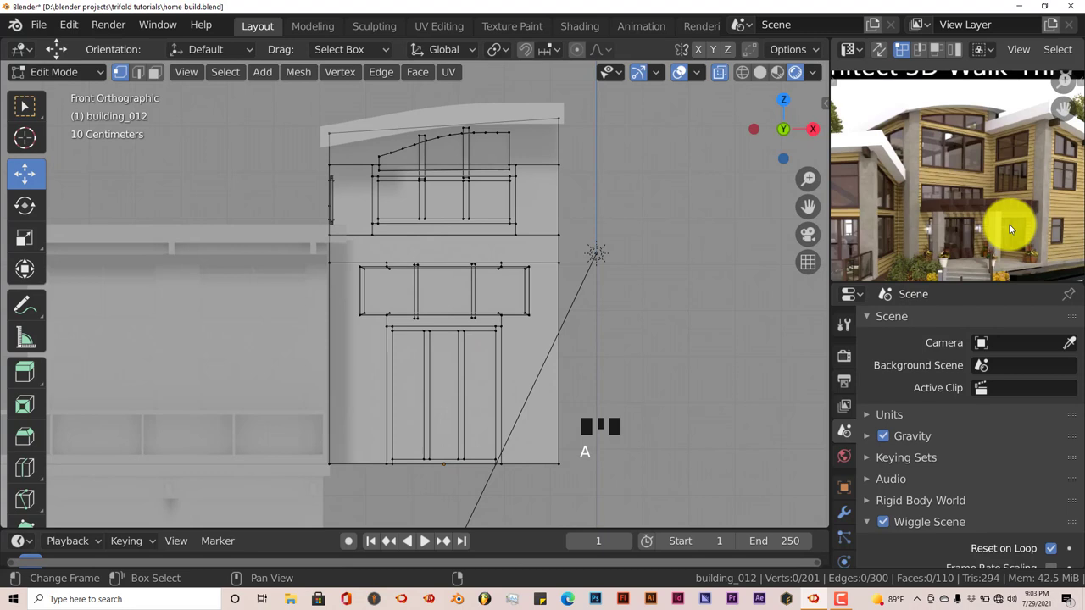
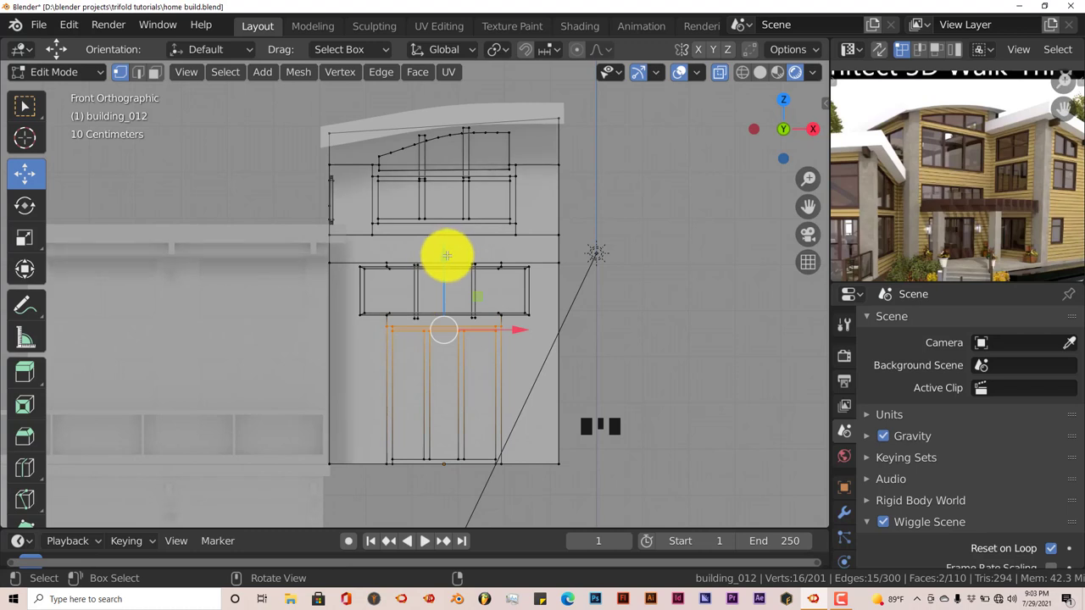
drag(450, 252, 450, 270)
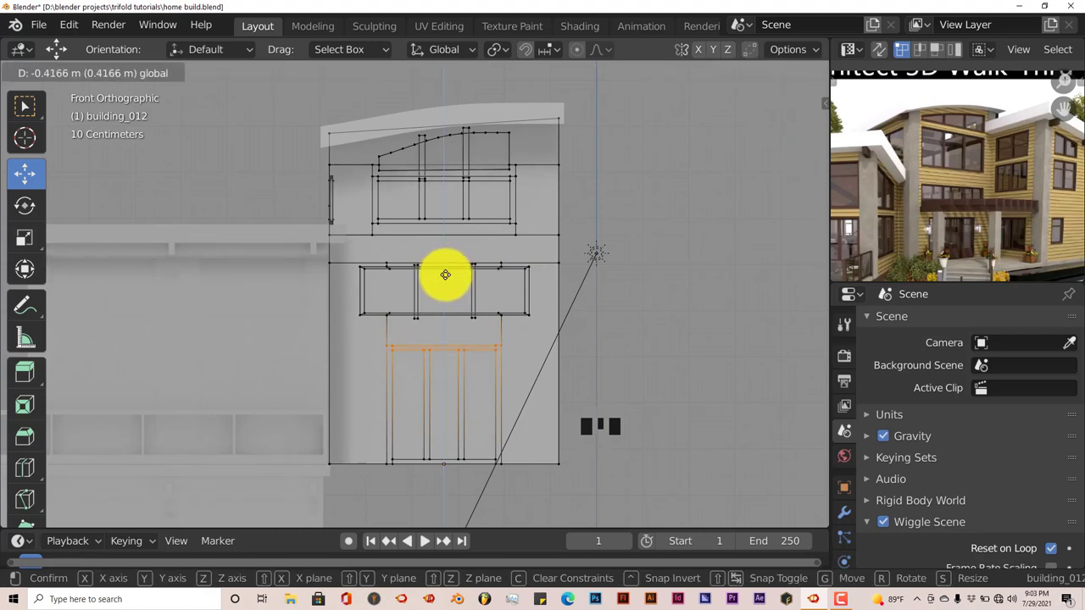
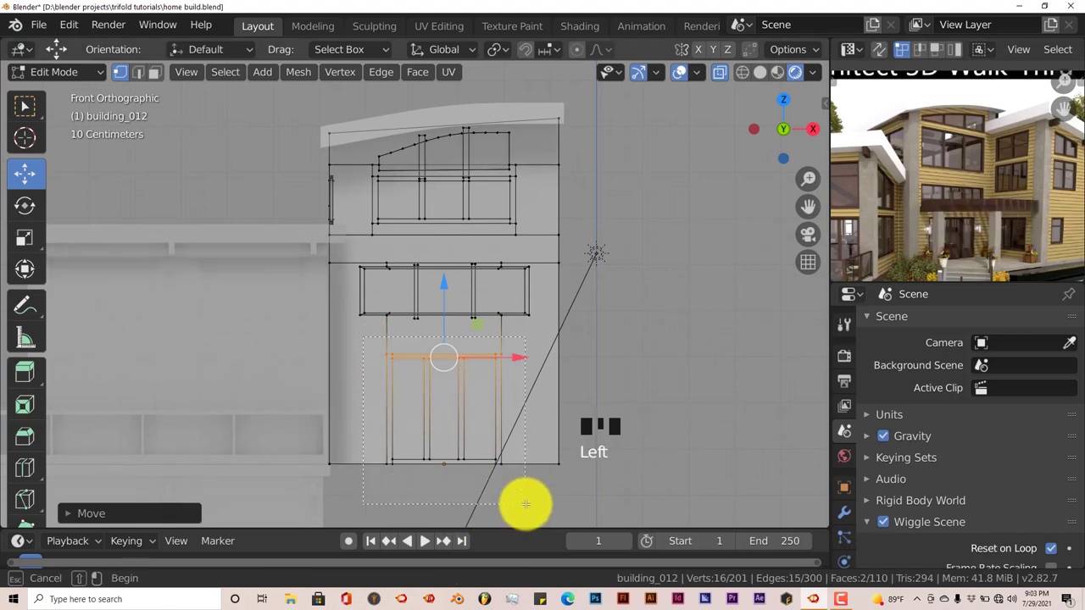
key(s)
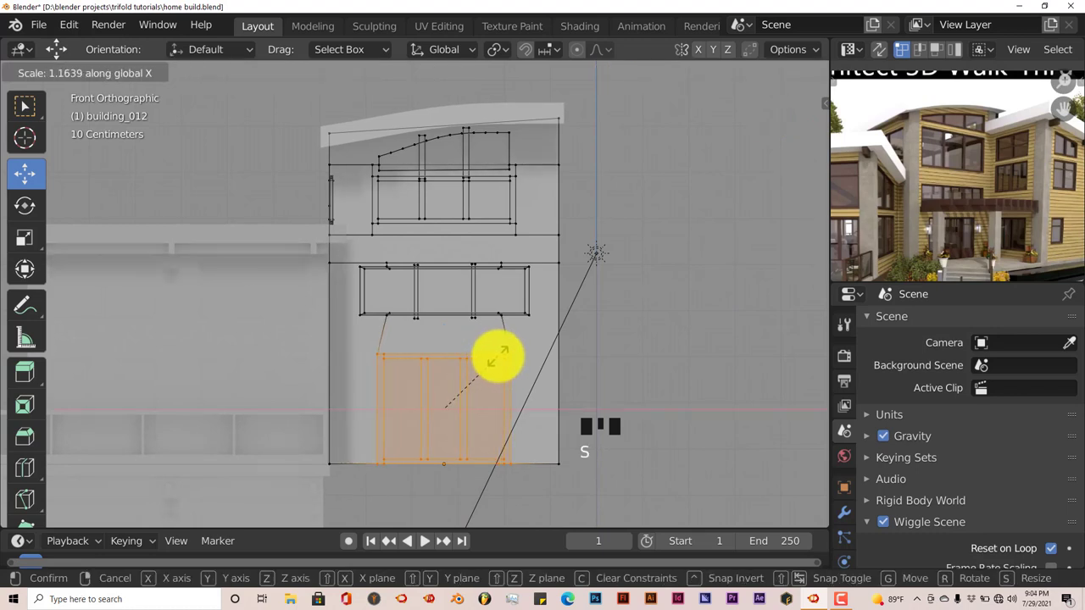
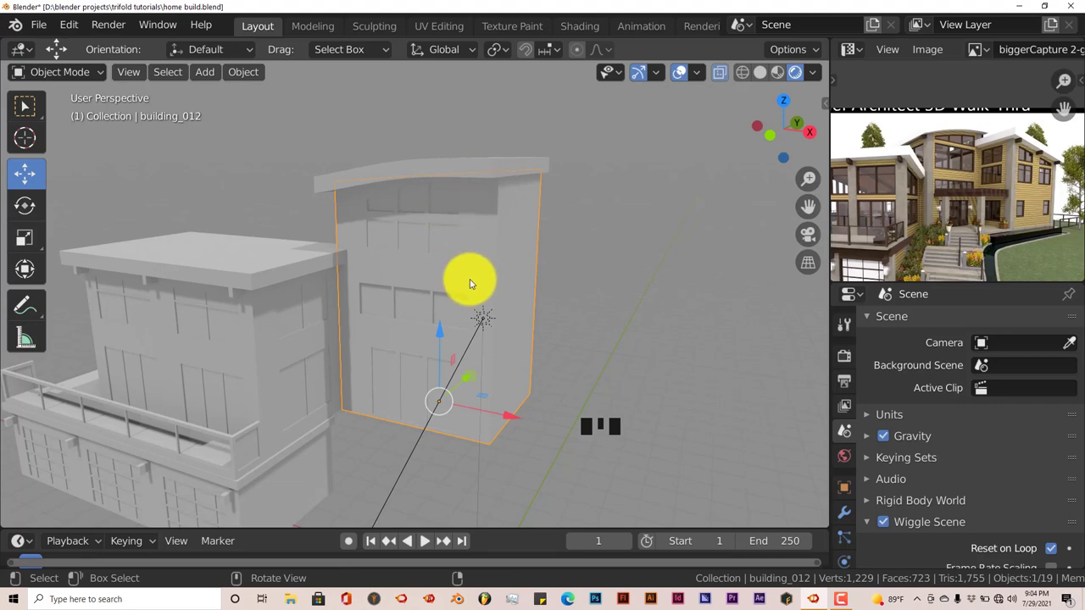
Step: Reposition the sun lamp from the top orthographic view
key(KP_7)
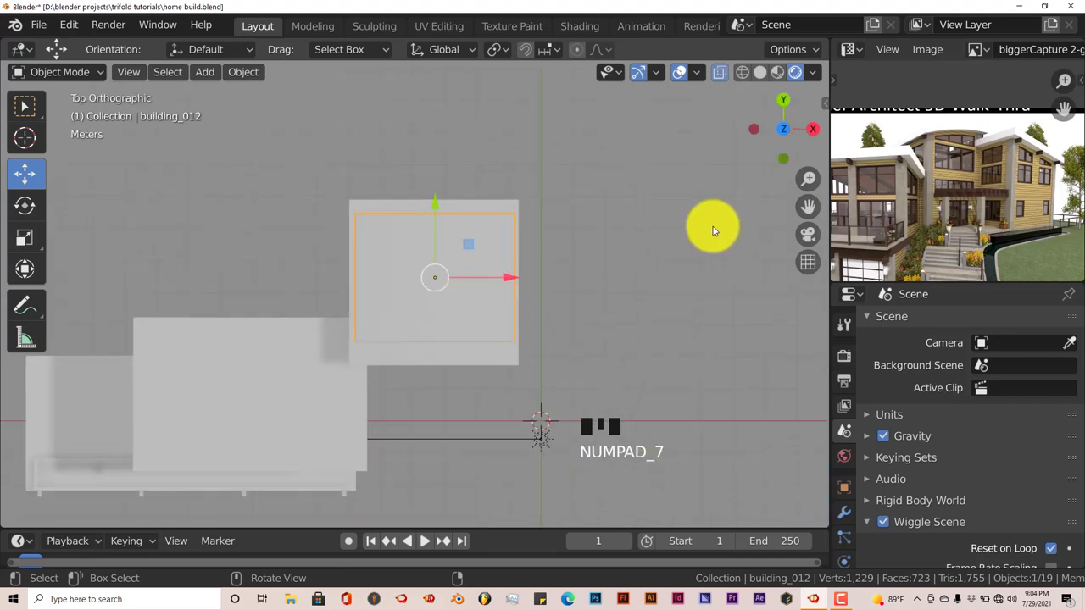
drag(889, 205, 605, 267)
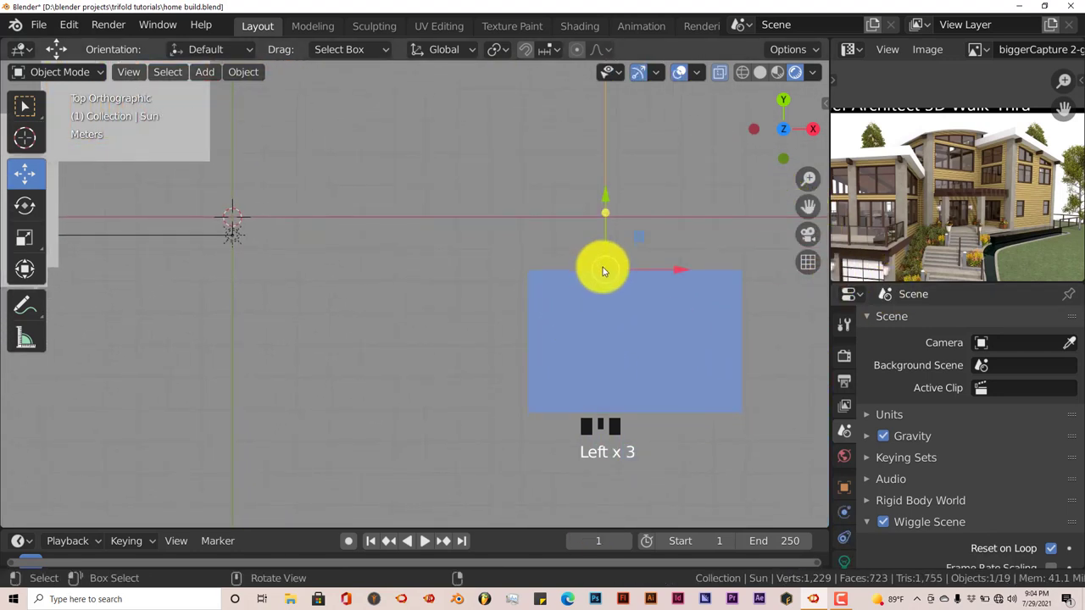
drag(609, 228, 474, 342)
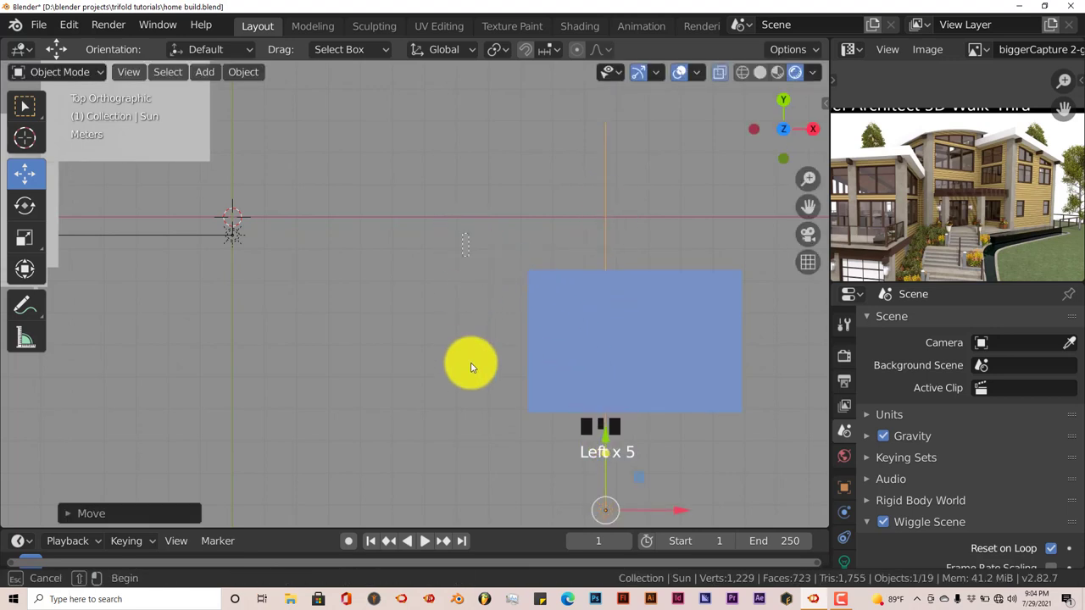
Step: Slide the blue building block over beside the main house, checking against the reference photo
drag(627, 309, 1017, 167)
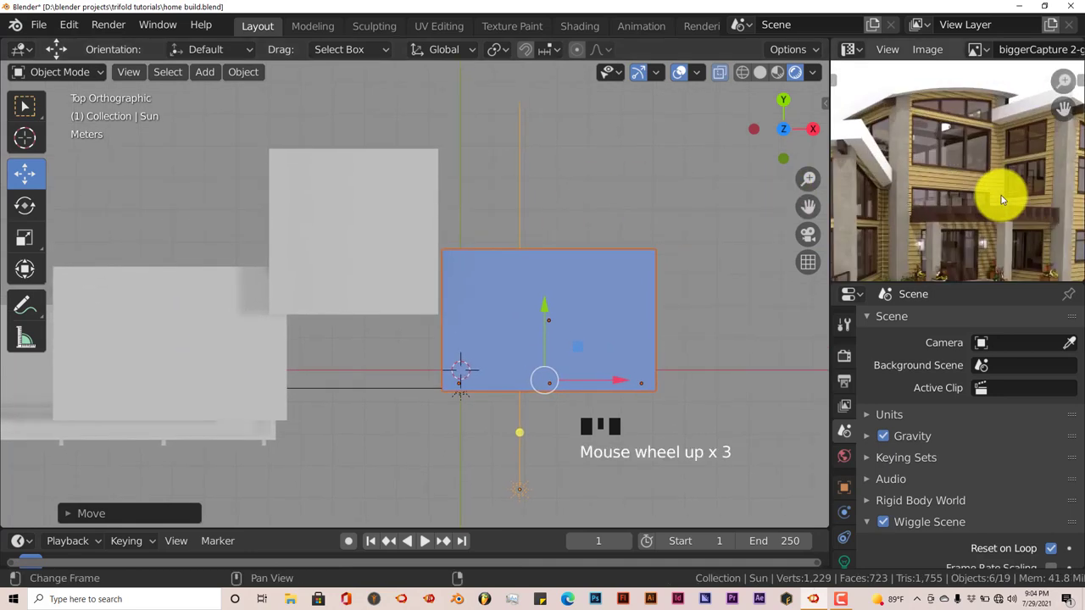
drag(899, 190, 907, 175)
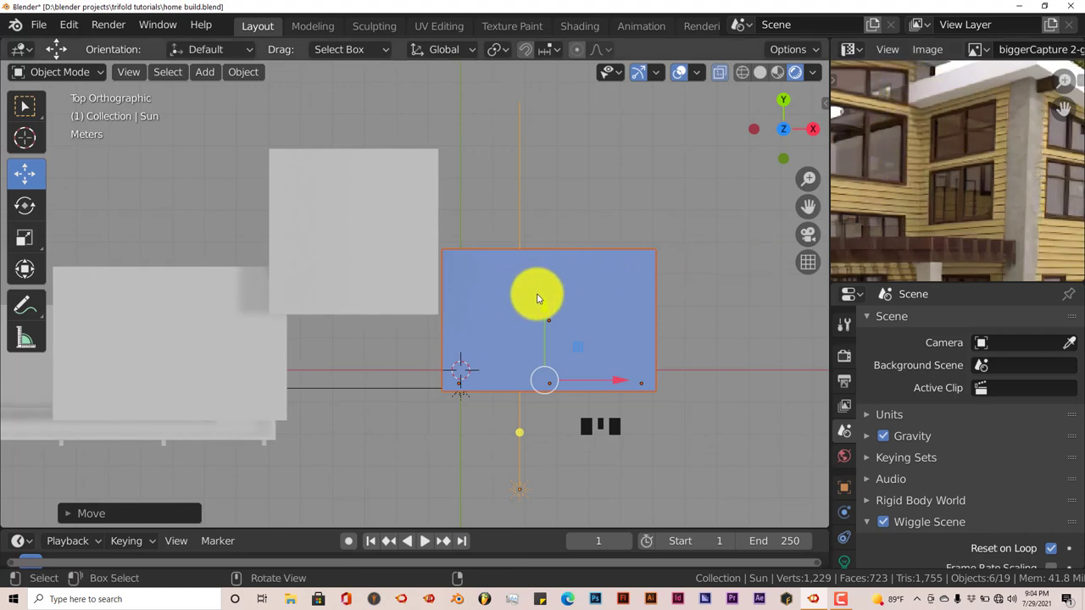
drag(545, 300, 613, 436)
Step: Place the blue block, then squash it vertically to about 0.81 scale in the front view
drag(619, 425, 675, 367)
key(KP_1)
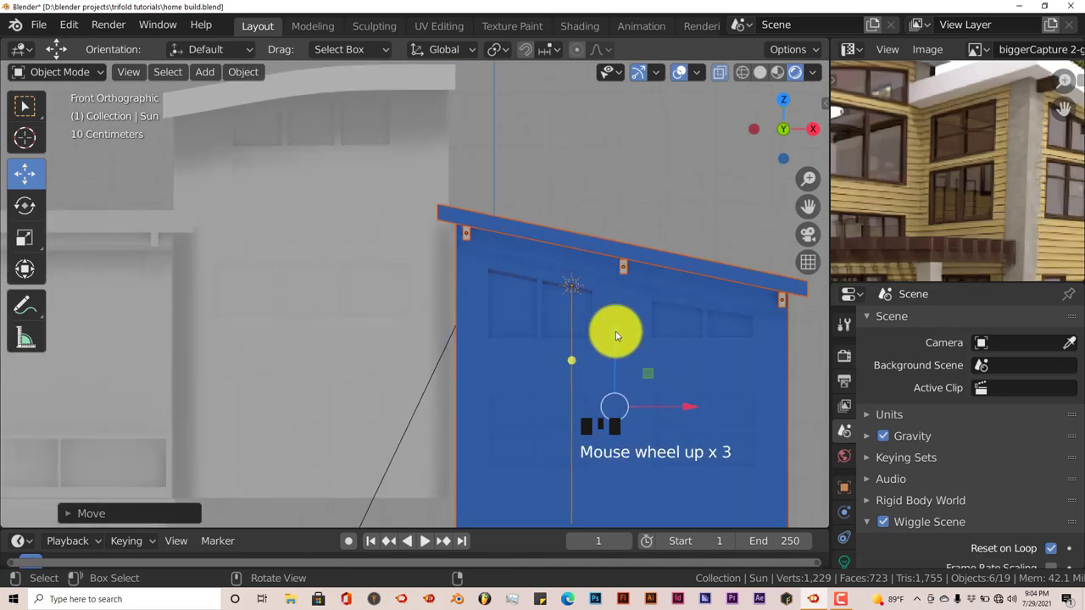
drag(618, 322, 1024, 145)
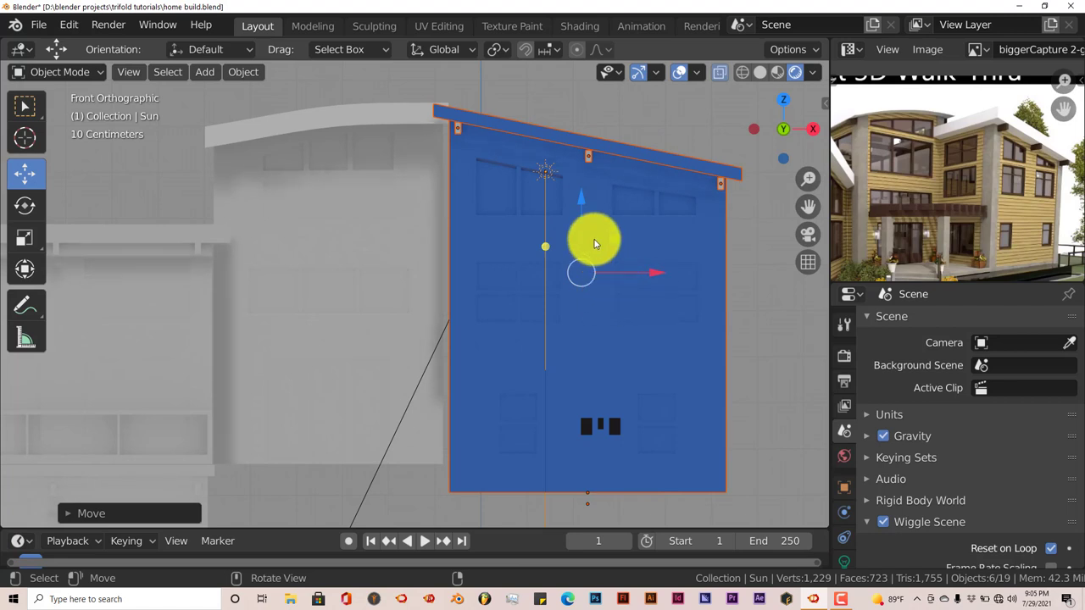
key(s)
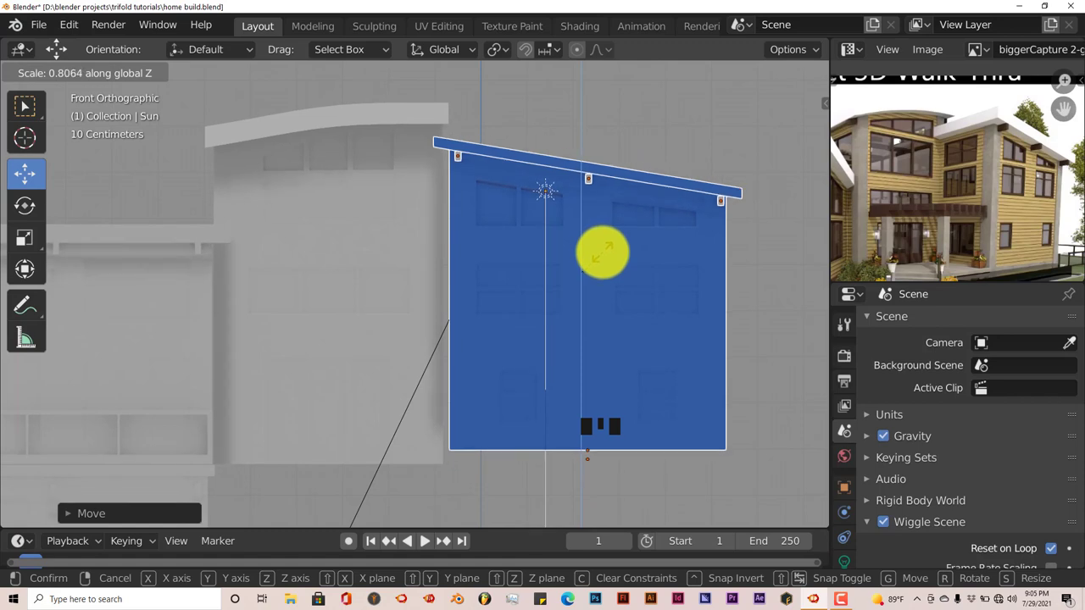
click(586, 212)
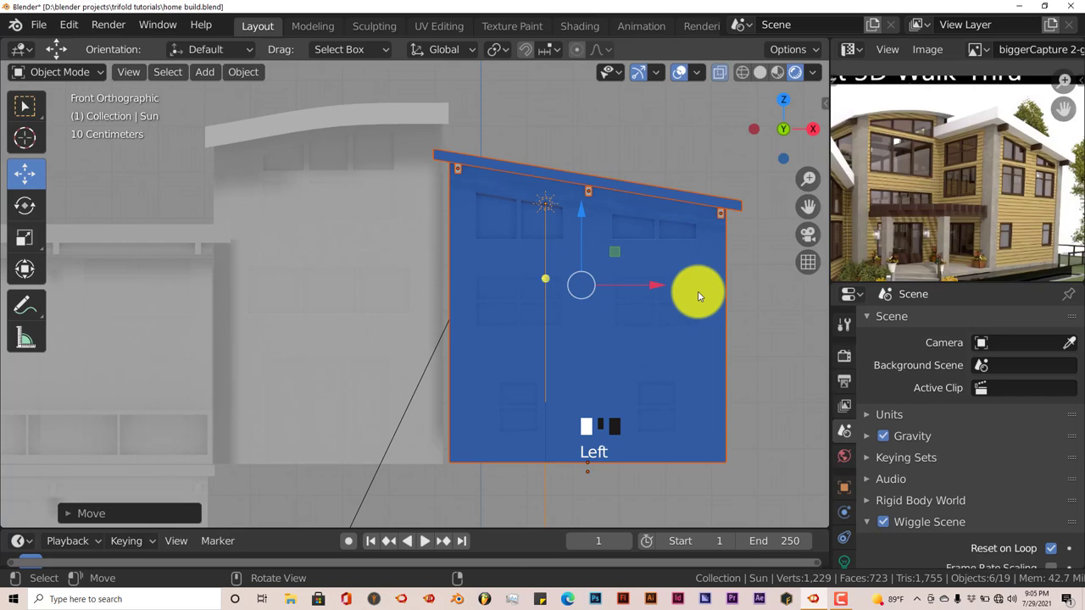
Step: Nudge the blue block into place and orbit to inspect the roof overhang where the blocks meet
drag(663, 281, 652, 292)
key(KP_7)
drag(568, 337, 430, 266)
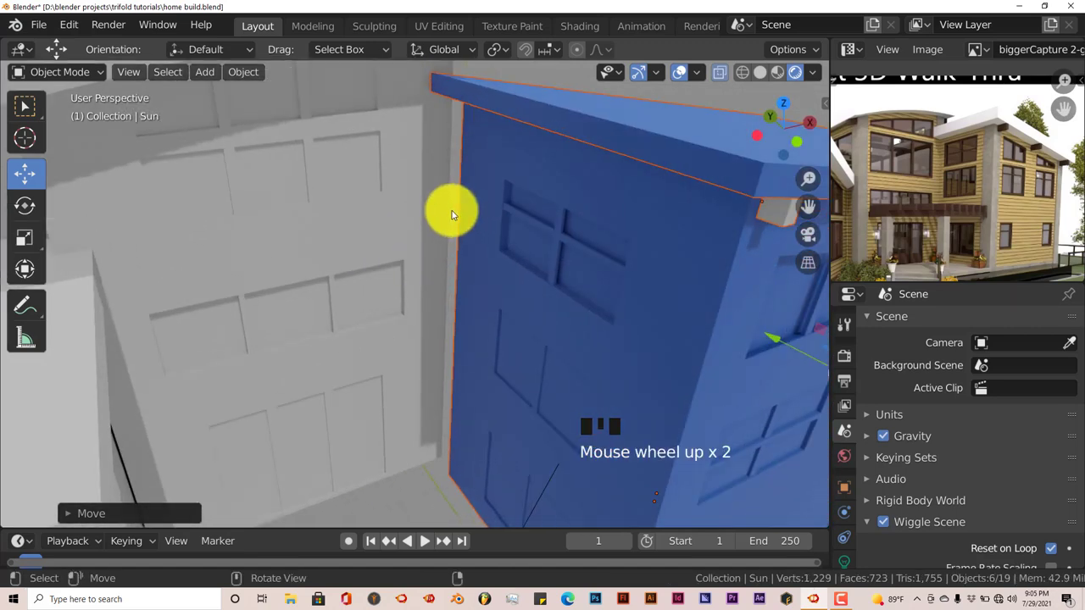
drag(775, 334, 746, 331)
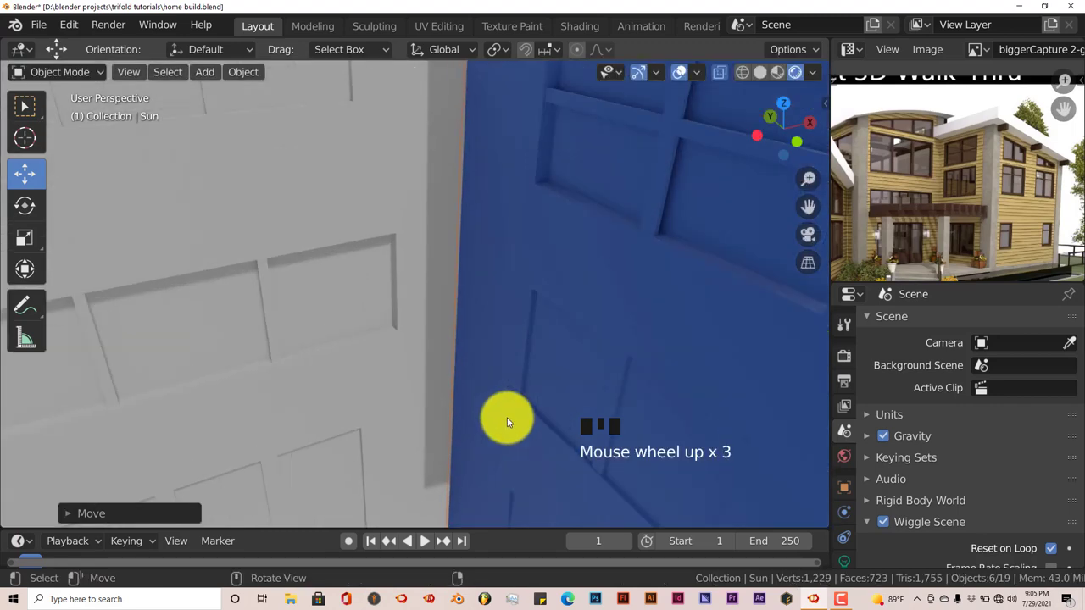
drag(550, 430, 571, 418)
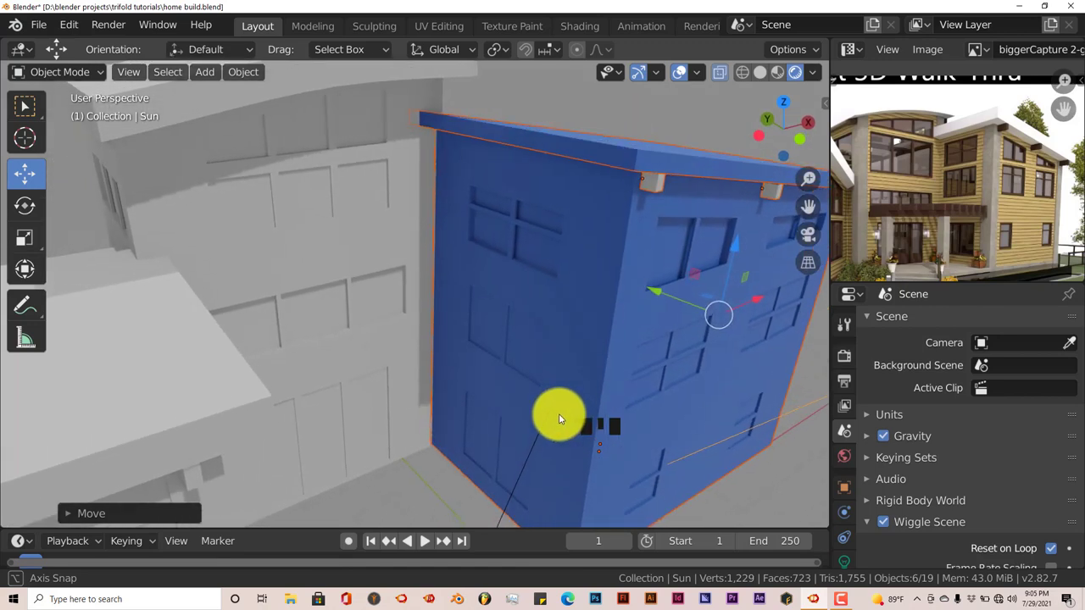
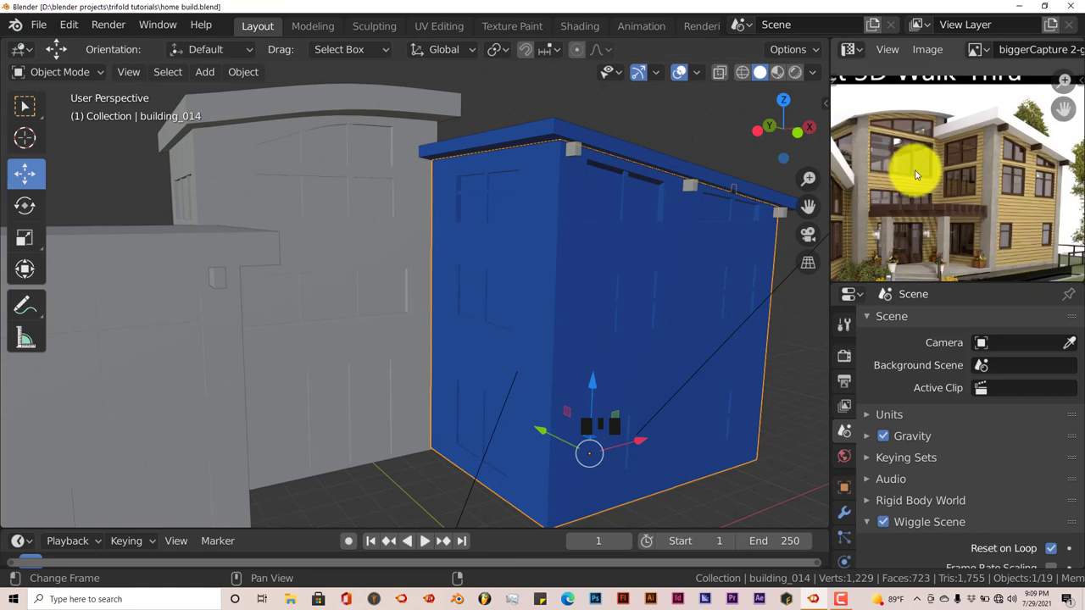
Step: Pan the reference photo onto the front porch pillars and entrance stairs
drag(918, 163, 951, 180)
drag(896, 182, 911, 201)
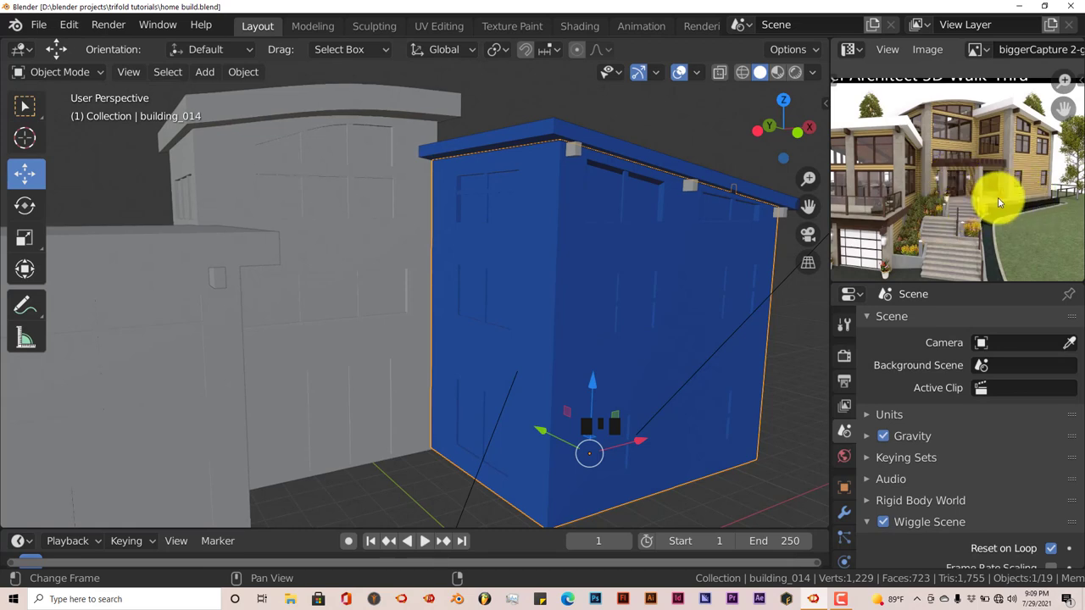
Step: Show the house straight from the front with rendered viewport shading
drag(1002, 208, 518, 355)
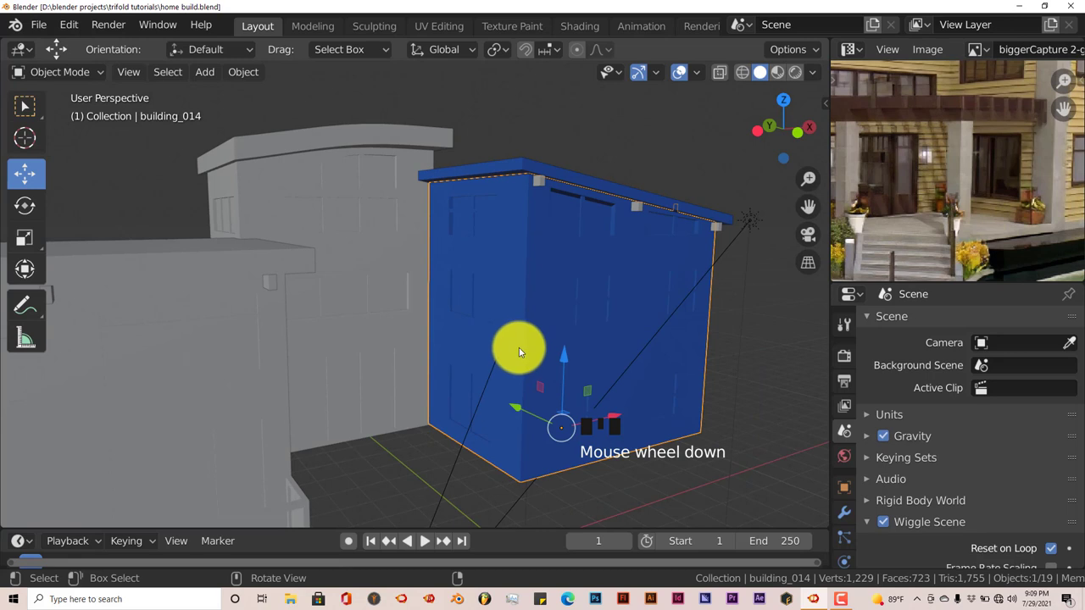
key(KP_1)
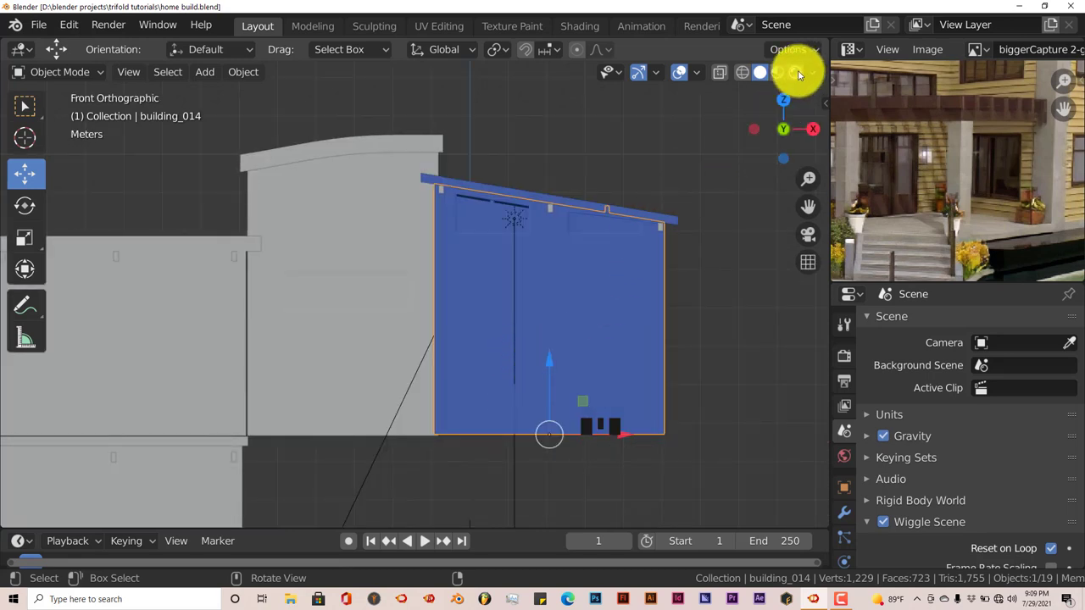
click(800, 74)
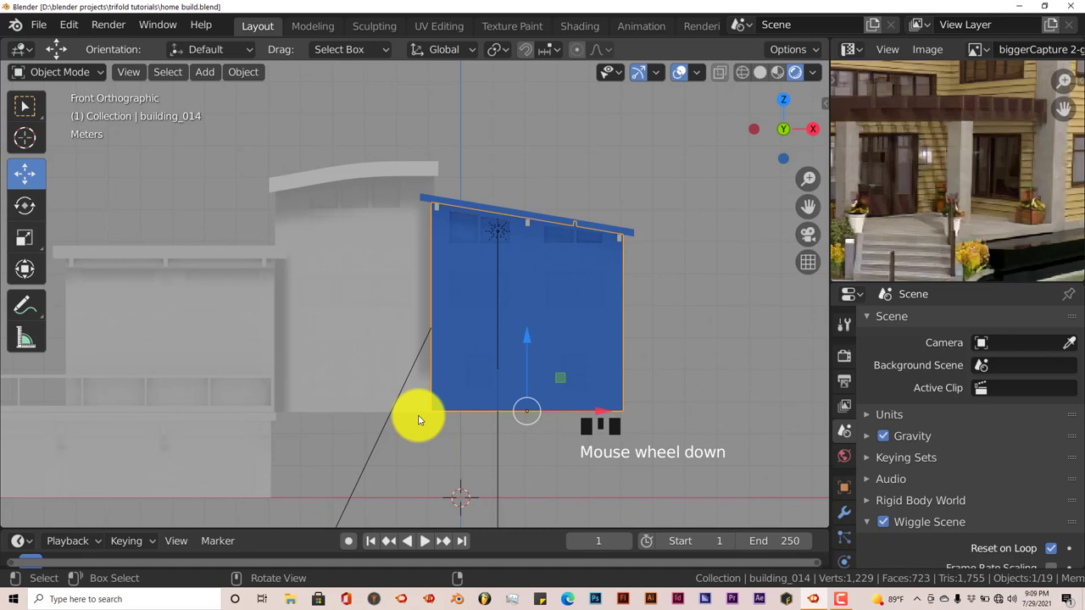
Step: Add a new cube at the 3D cursor and zoom in on it beside the house front
key(shift+a)
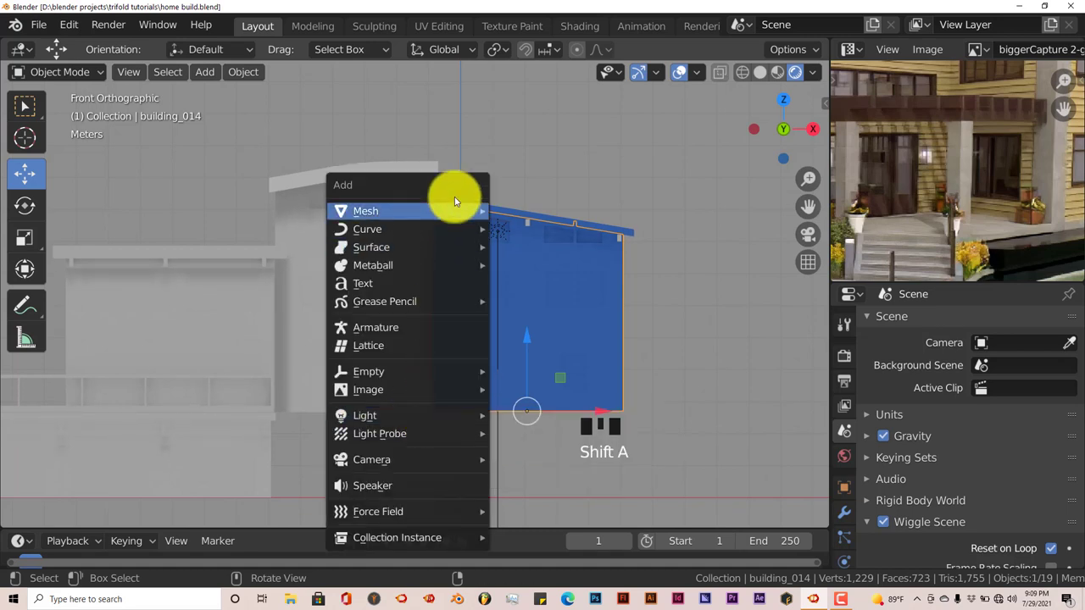
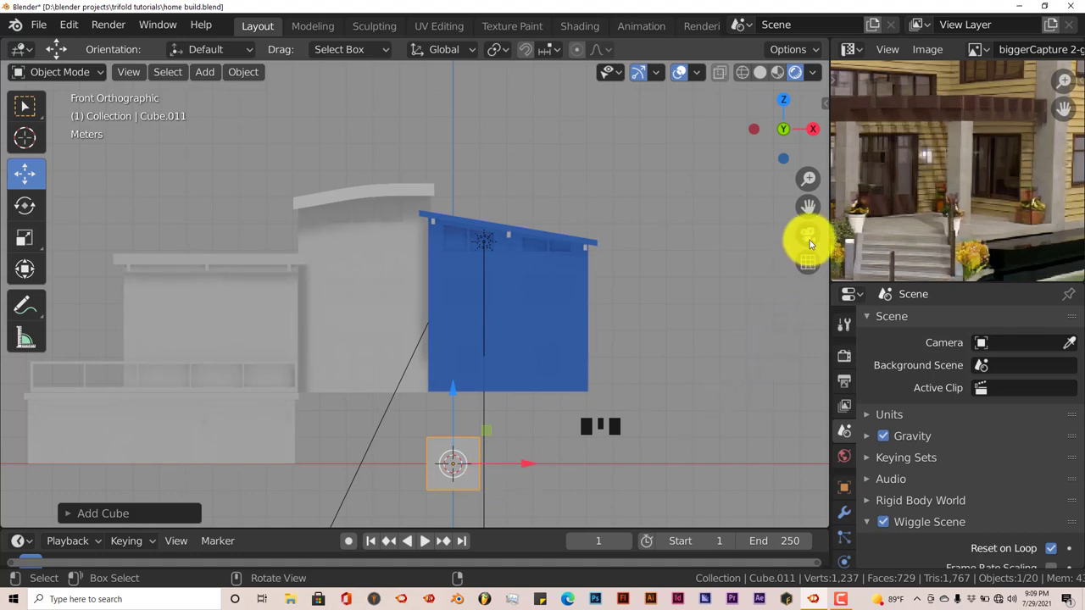
drag(818, 196, 479, 481)
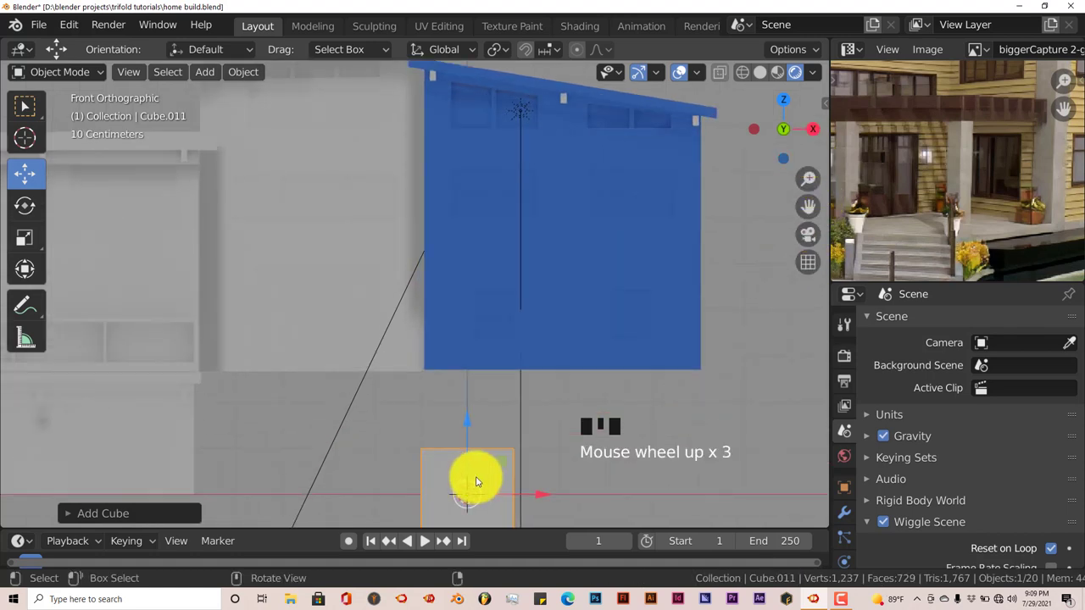
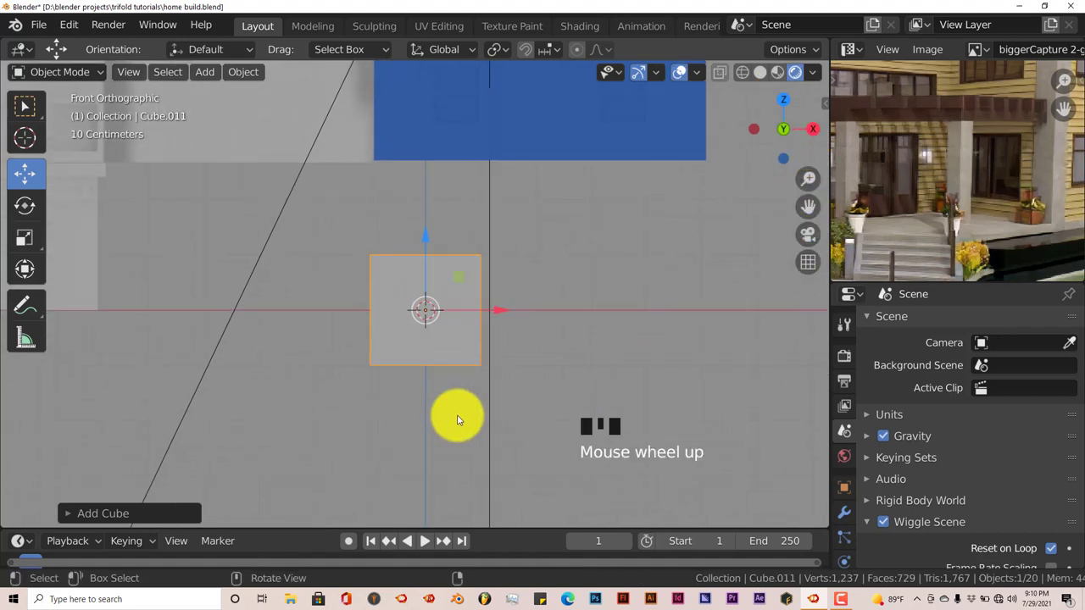
Step: Edit the cube's geometry and move it up to the top corner of the house wall
key(Tab)
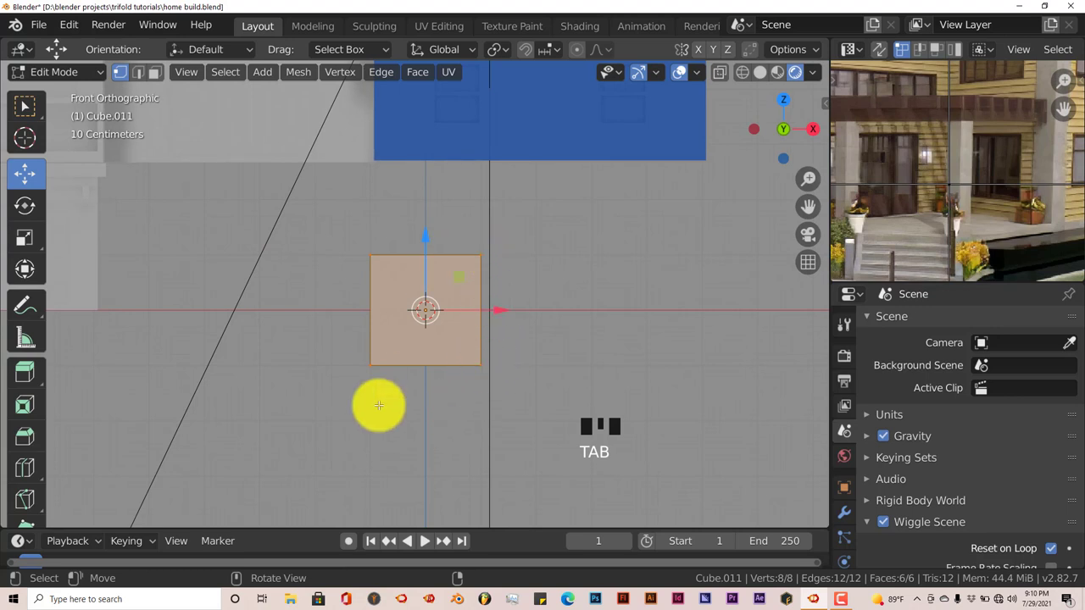
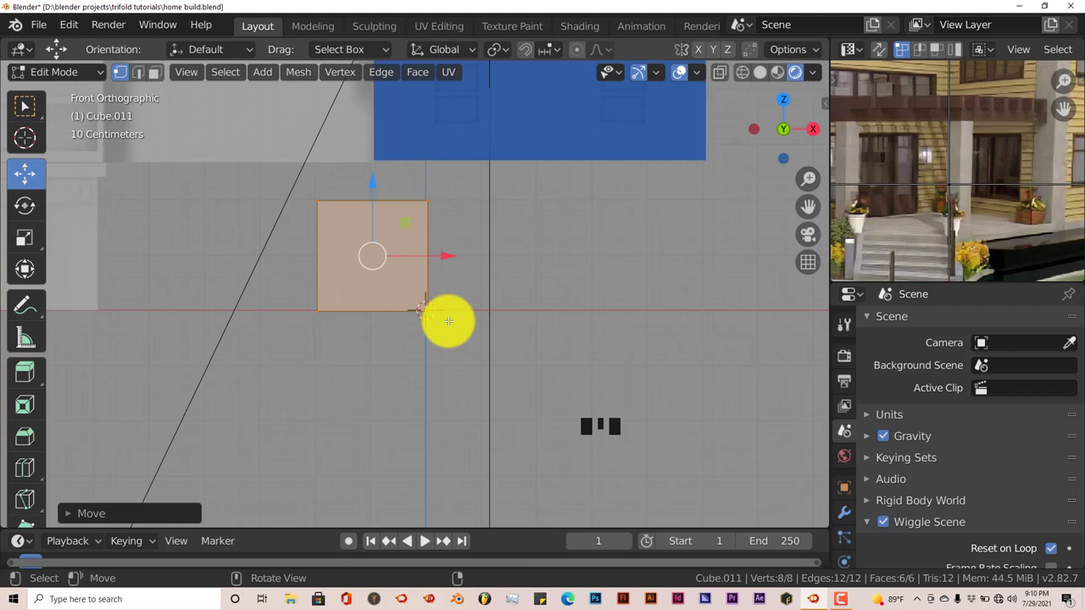
key(KP_7)
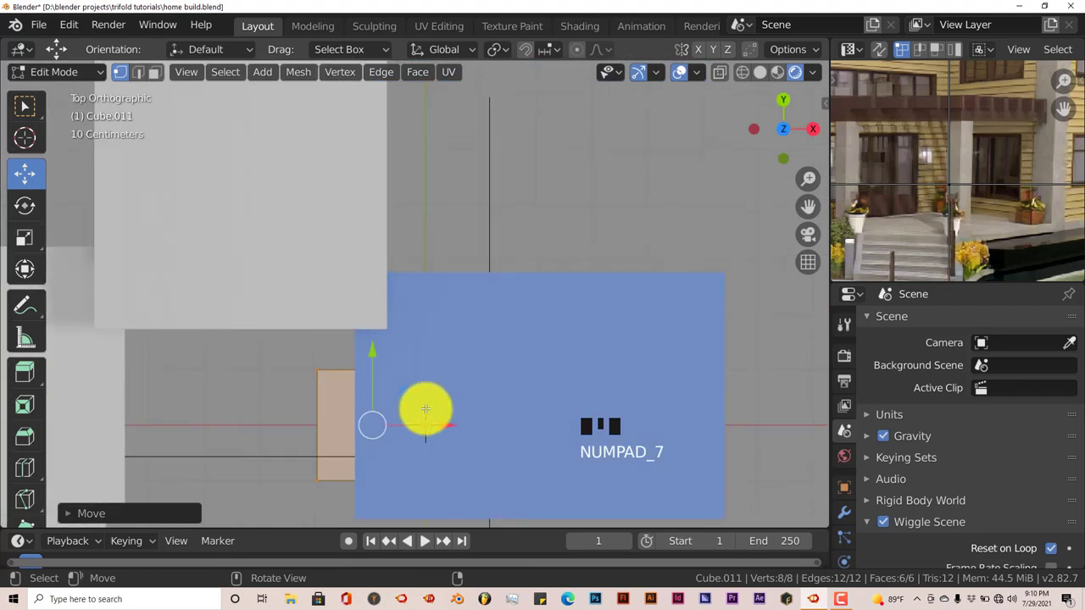
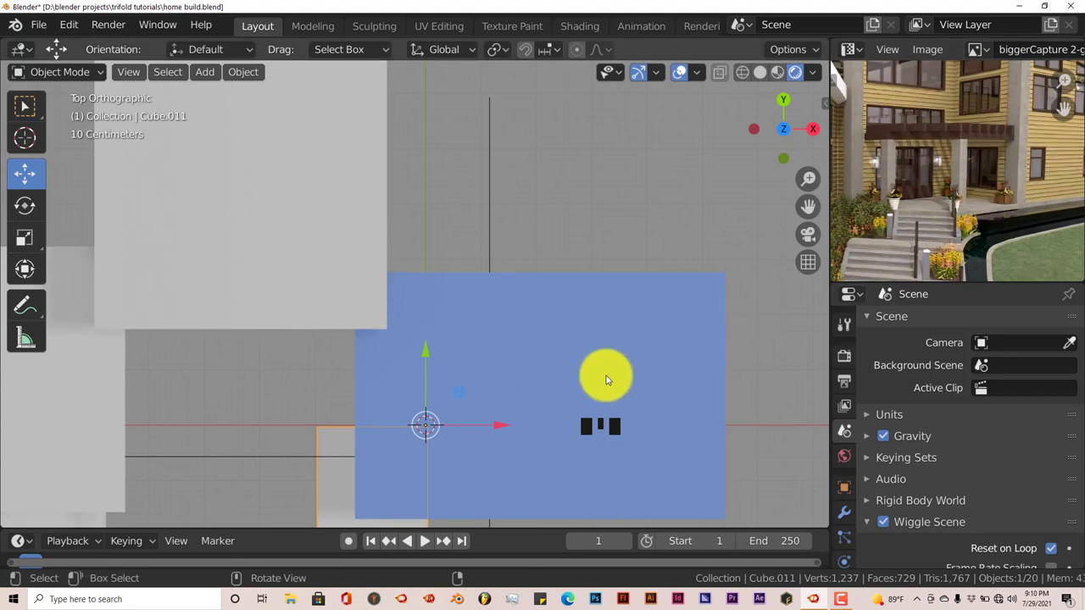
key(KP_1)
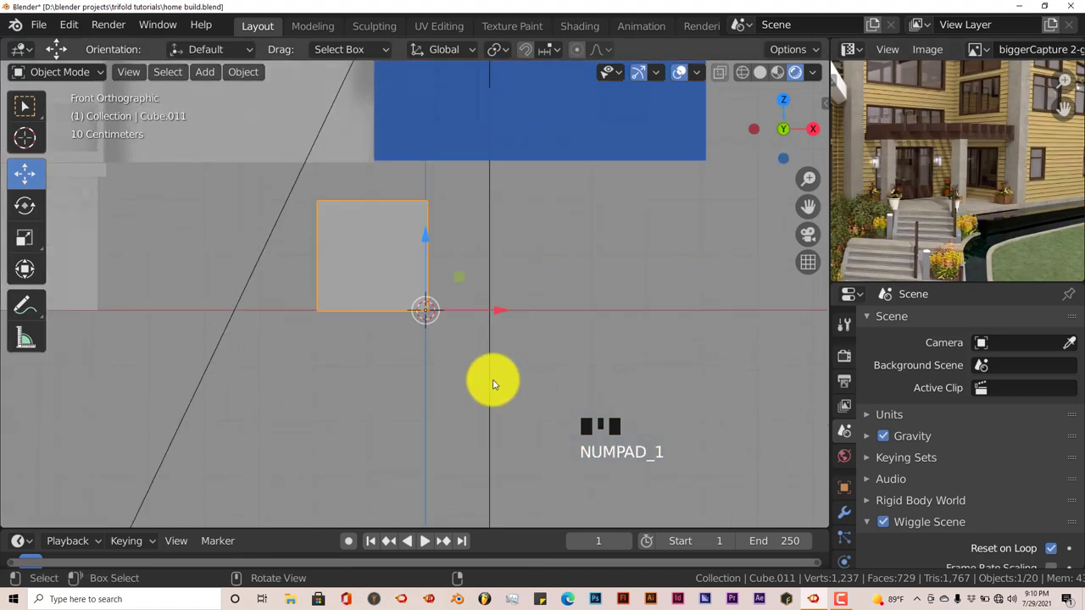
drag(426, 232, 450, 115)
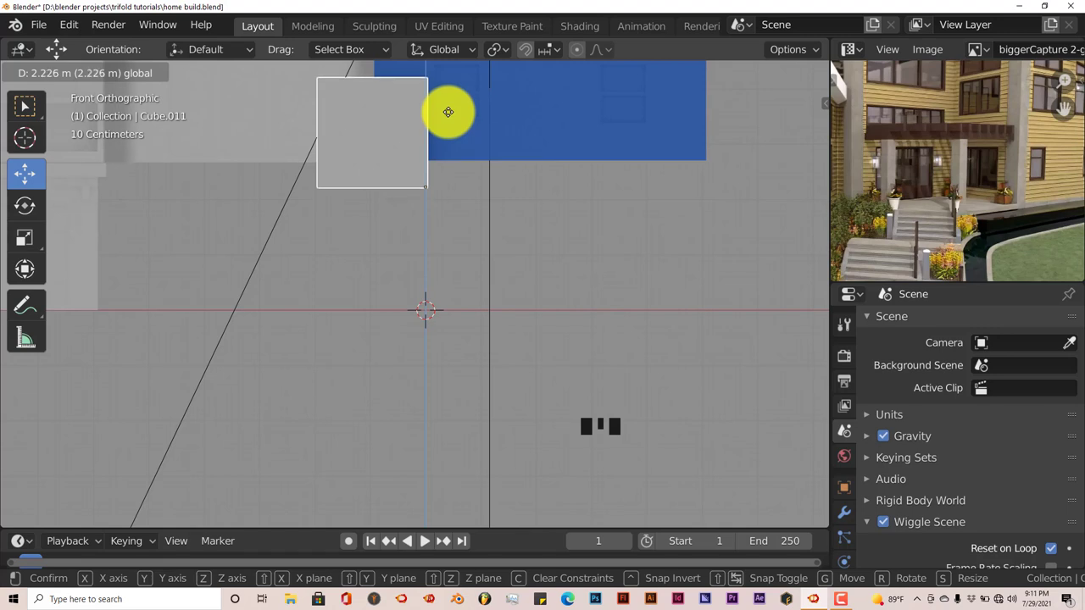
drag(496, 181, 939, 204)
drag(940, 205, 810, 223)
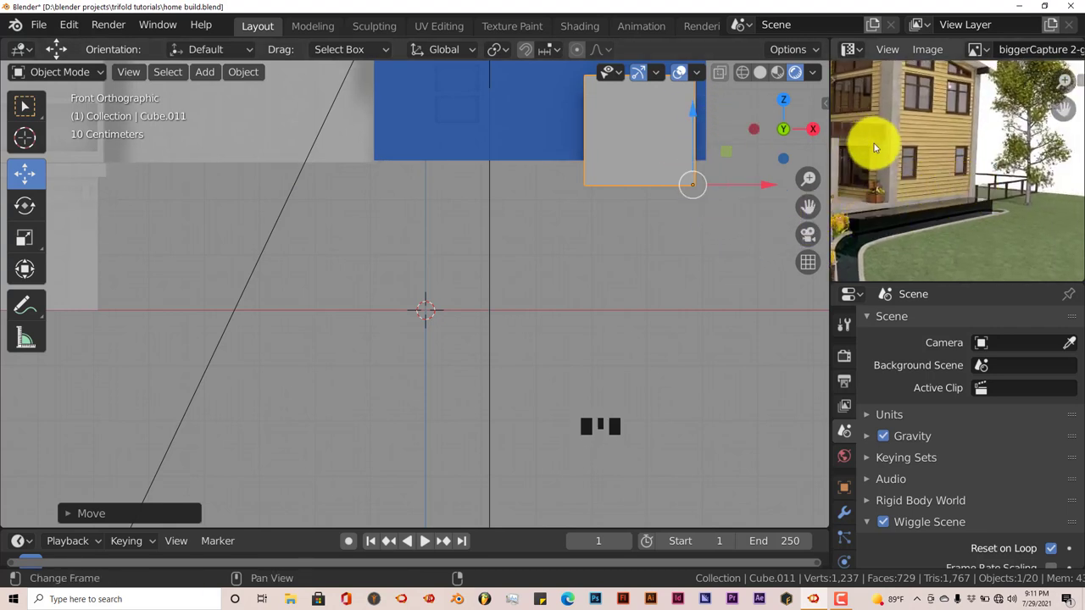
drag(697, 117, 730, 259)
Step: Frame Cube.011 along the blue block's edge from the top view
key(KP_7)
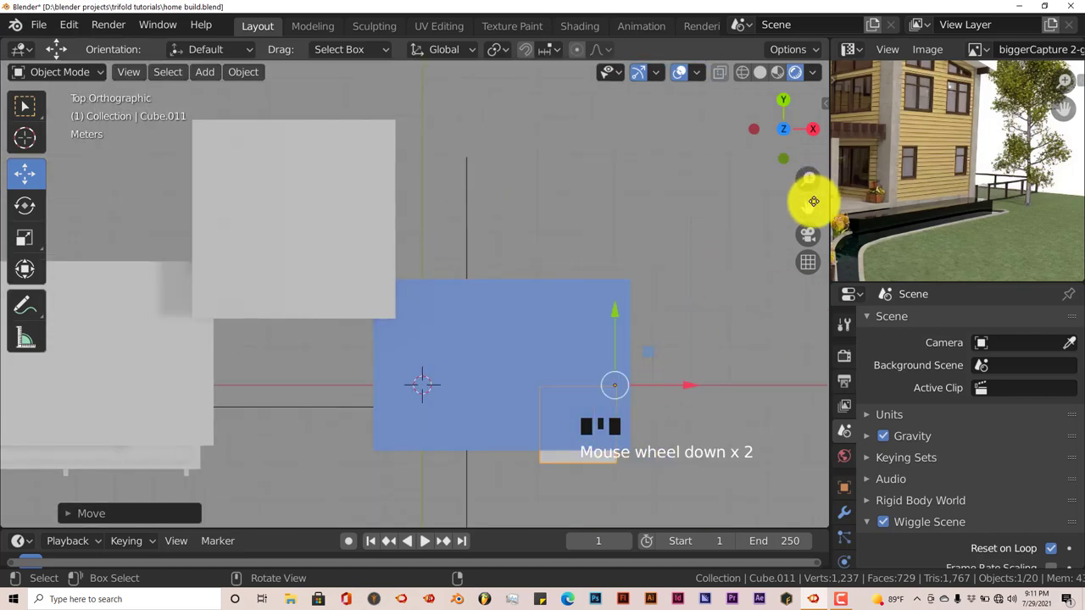
click(817, 197)
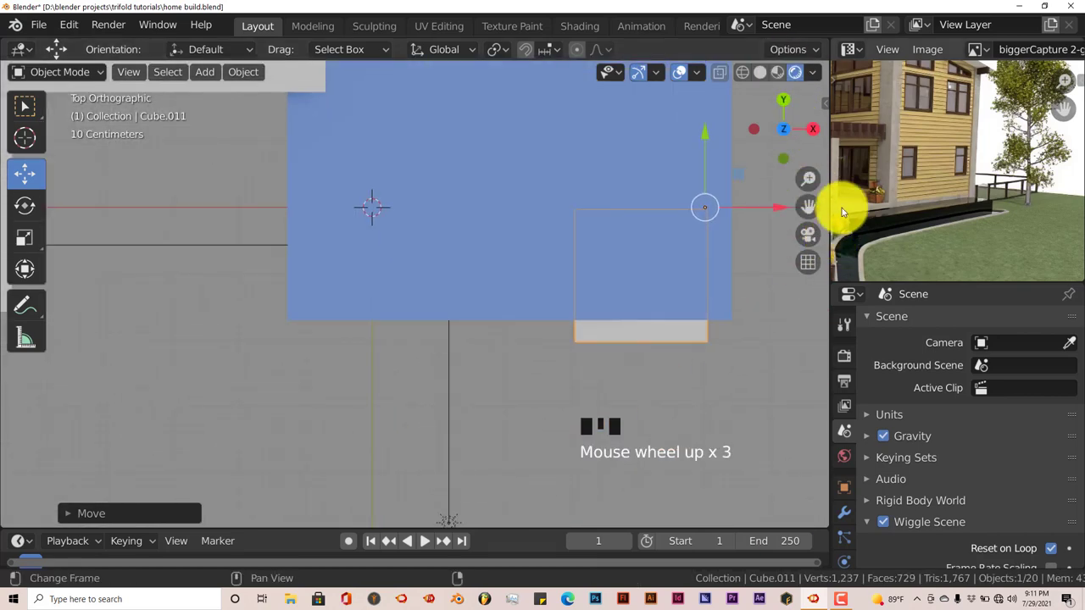
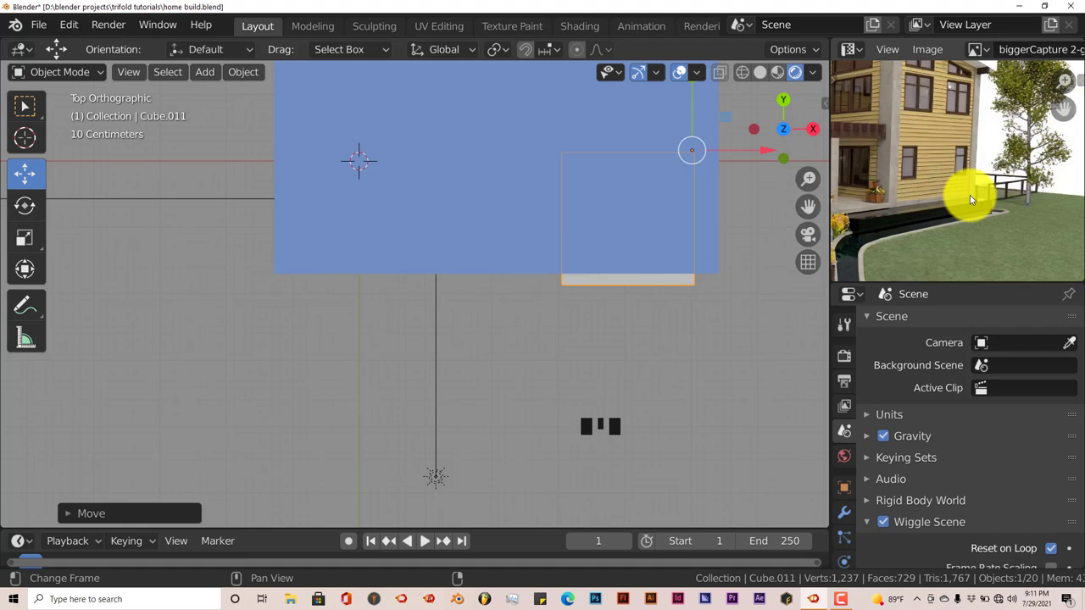
drag(880, 211, 838, 209)
click(838, 209)
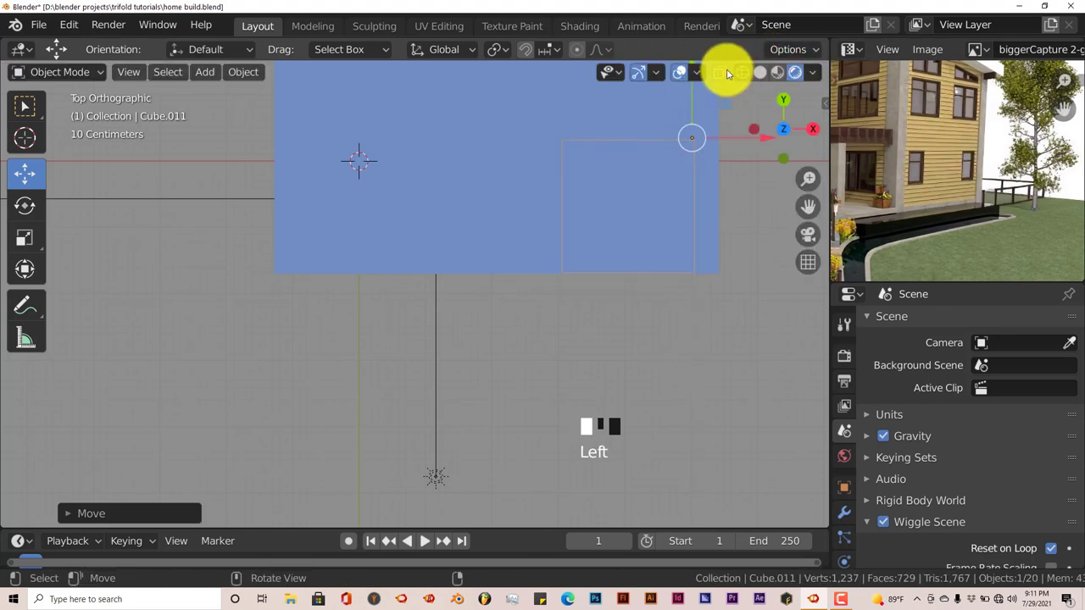
click(839, 209)
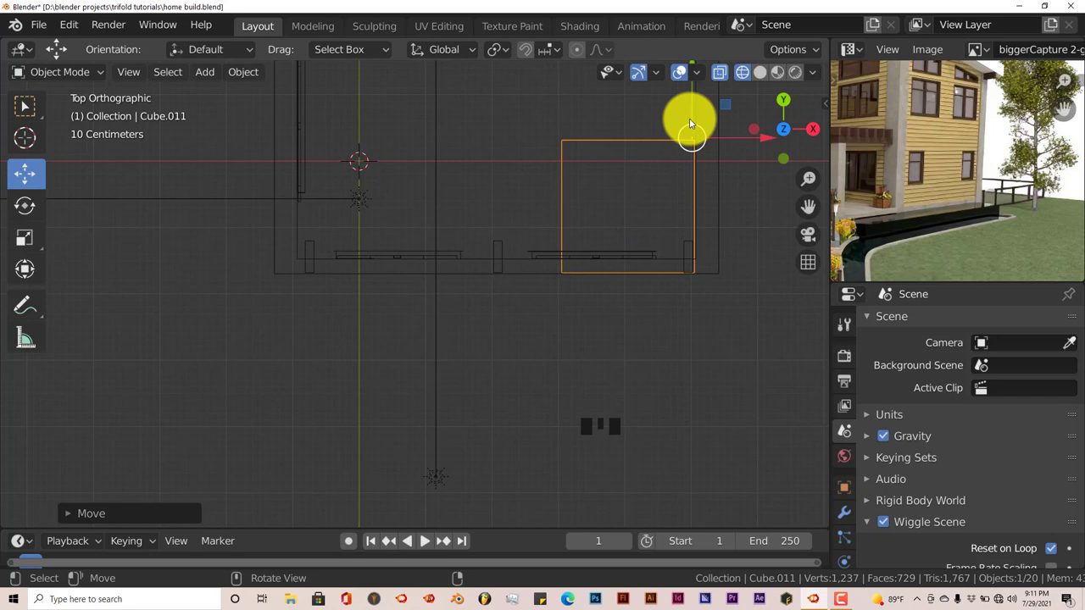
click(838, 209)
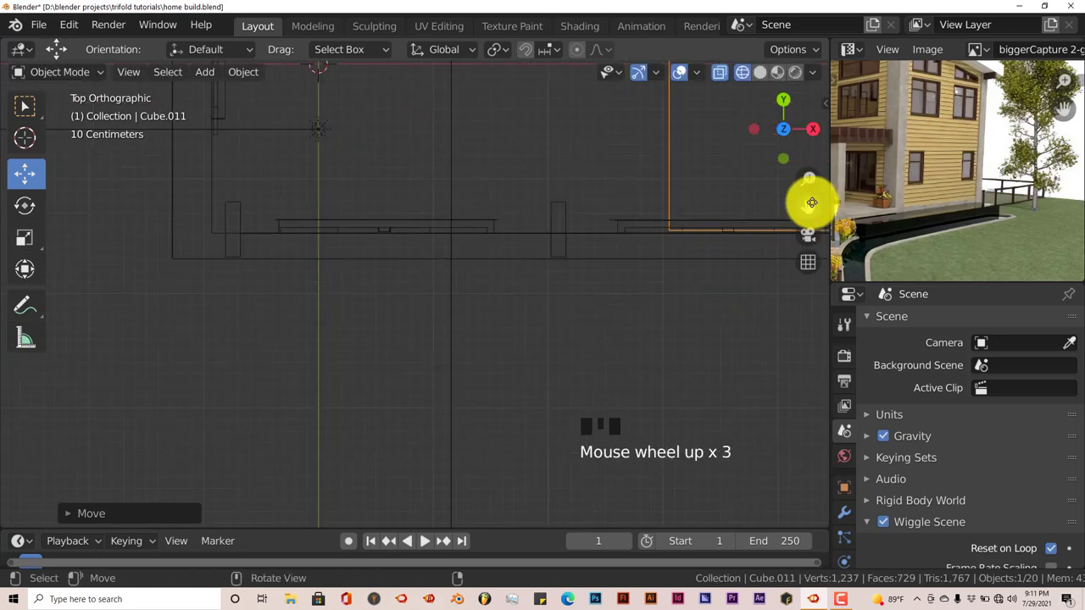
drag(838, 209, 871, 238)
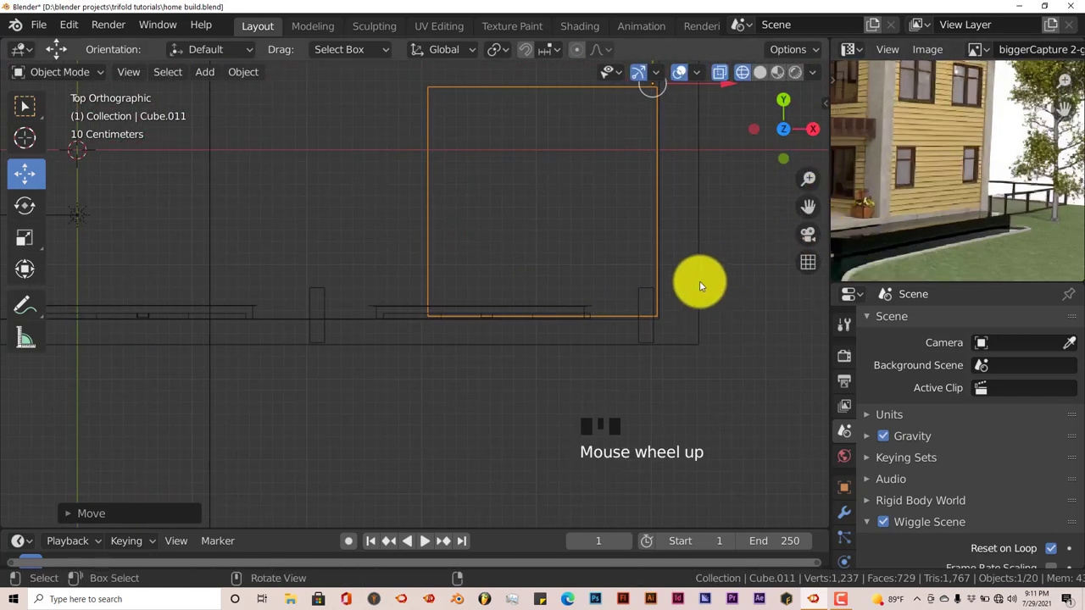
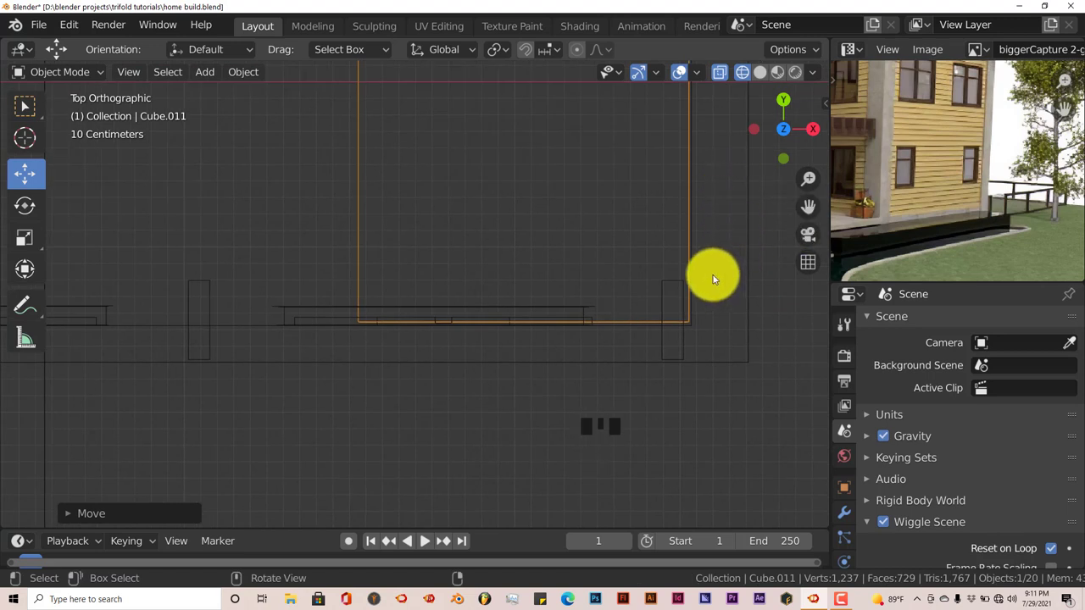
key(g)
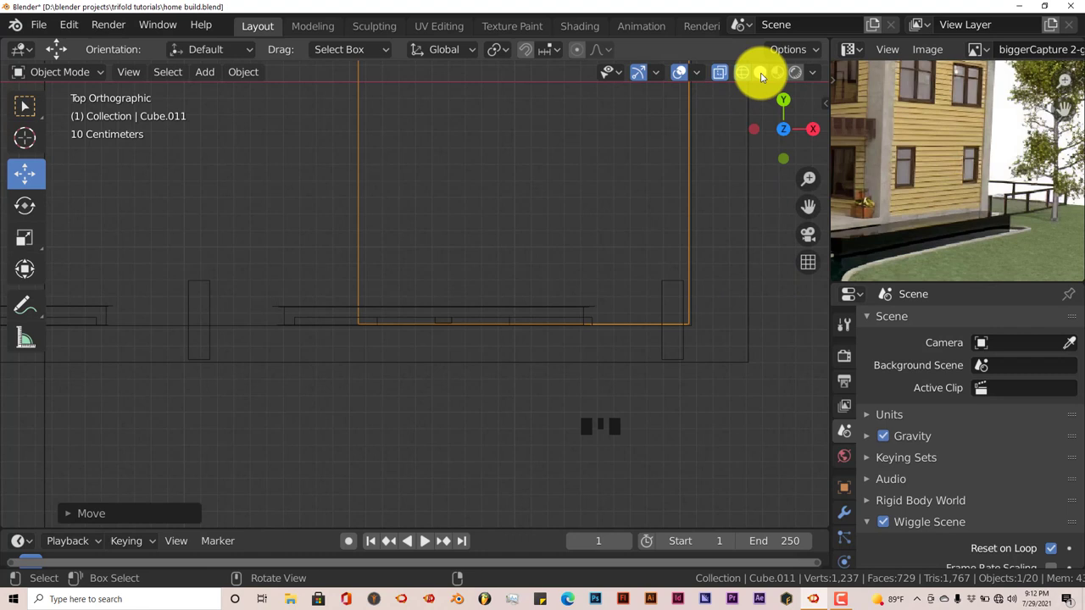
Step: Widen the cube and flatten it into a thin slab in the solid-shaded front view
click(805, 78)
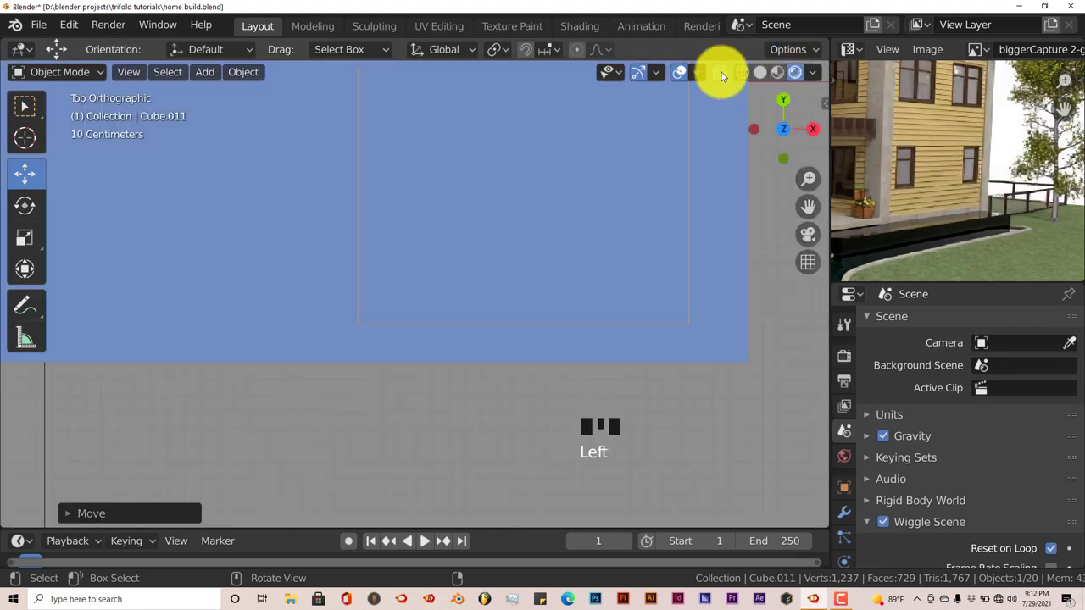
drag(725, 72, 678, 243)
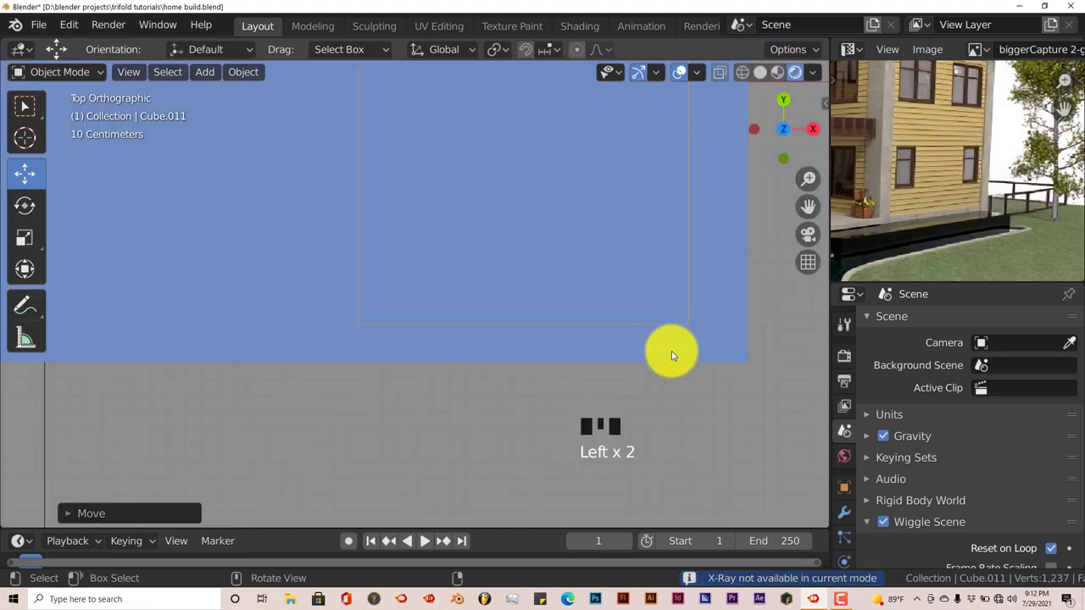
key(KP_1)
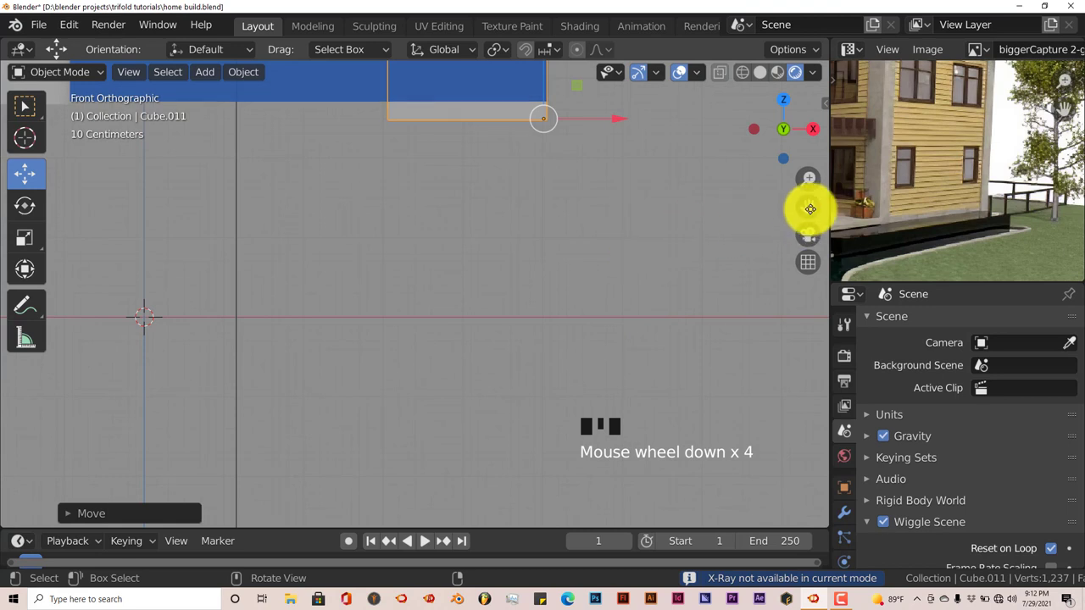
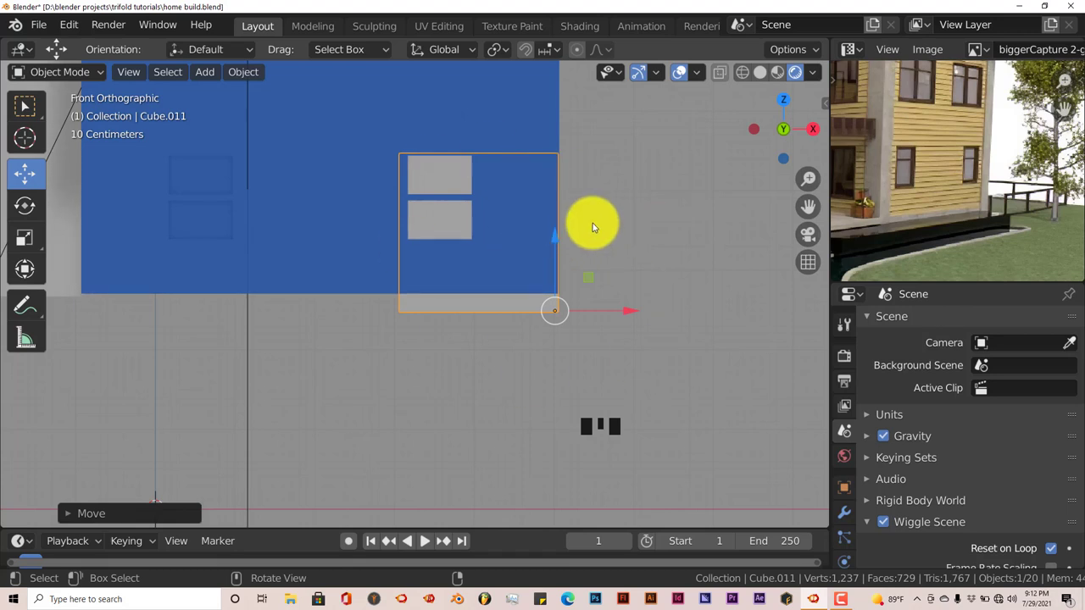
key(s)
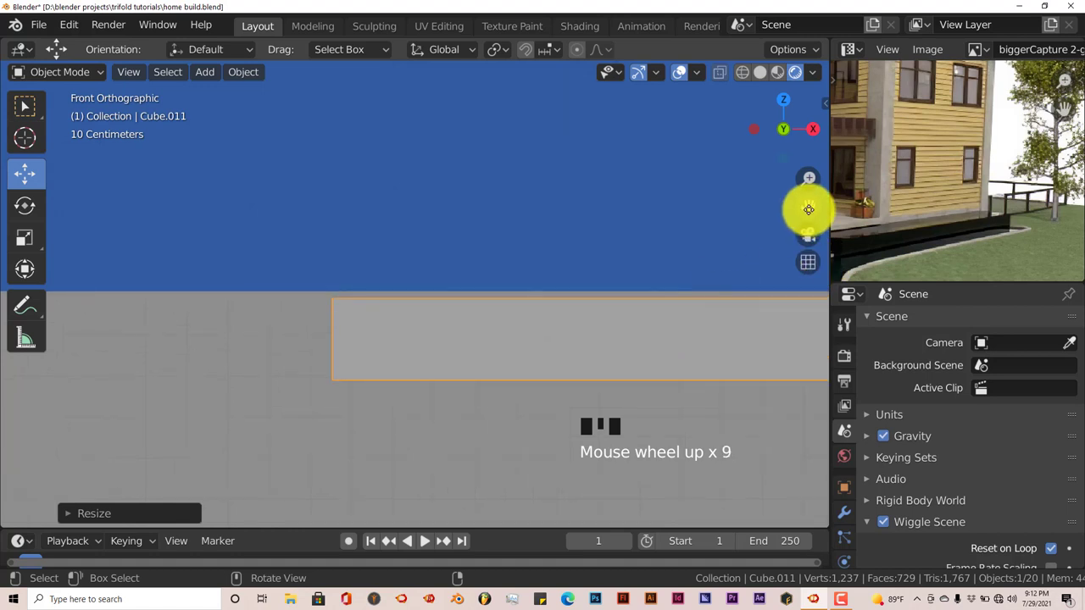
drag(813, 205, 690, 351)
key(g)
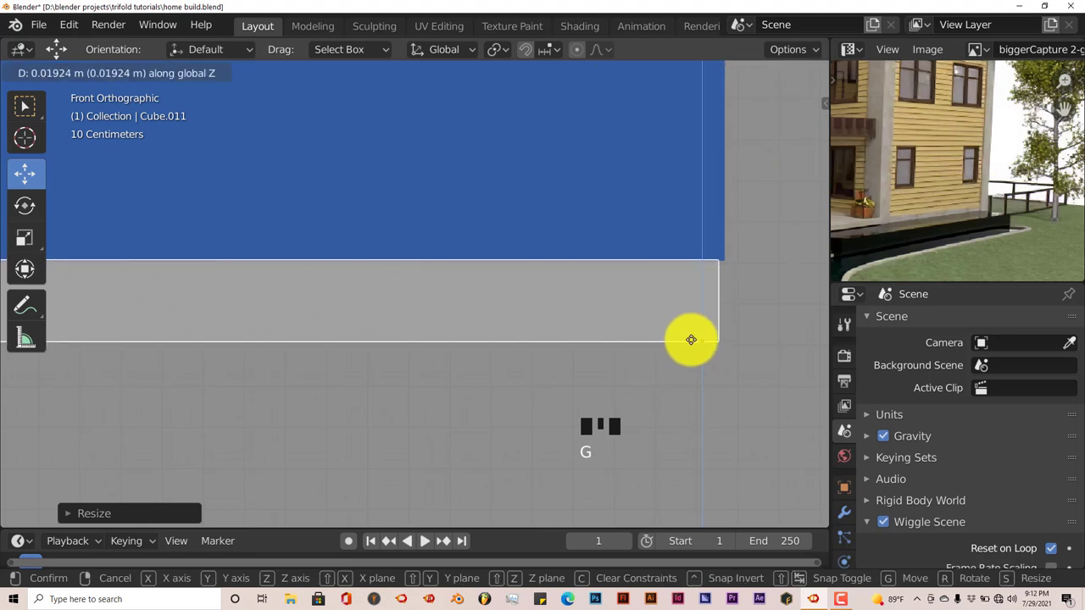
drag(773, 336, 770, 343)
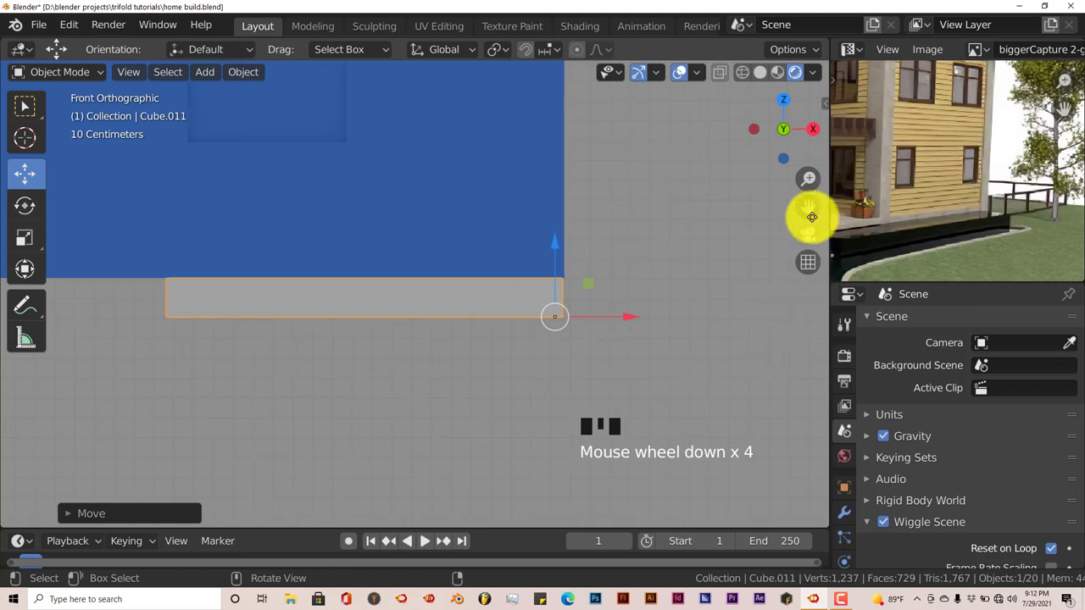
Step: Stretch the slab along X to roughly 5.5 times its width as a beam across the house base
drag(816, 201, 554, 349)
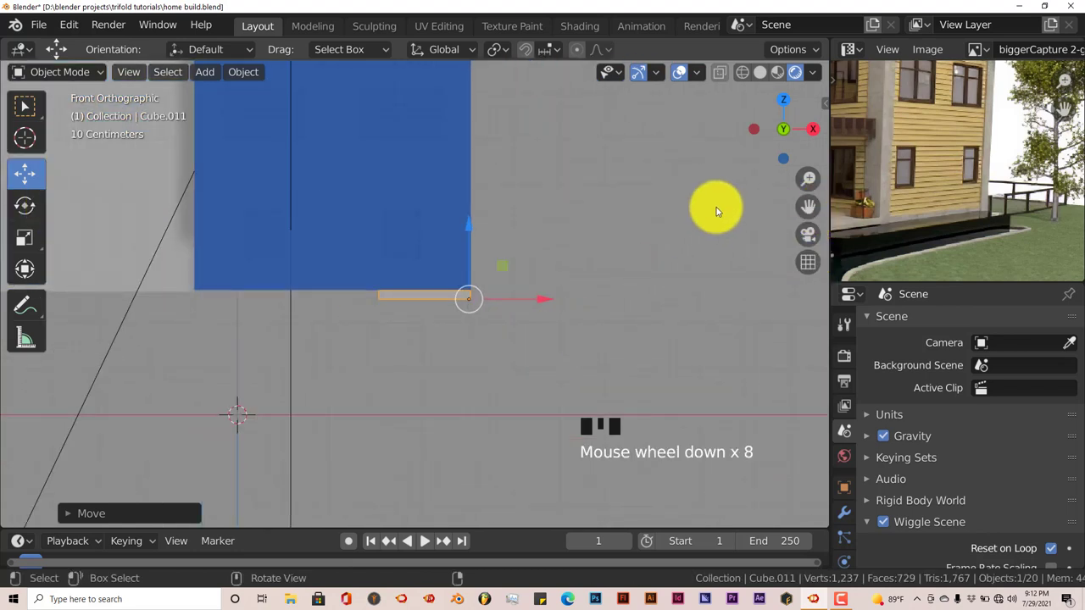
drag(814, 199, 628, 278)
key(s)
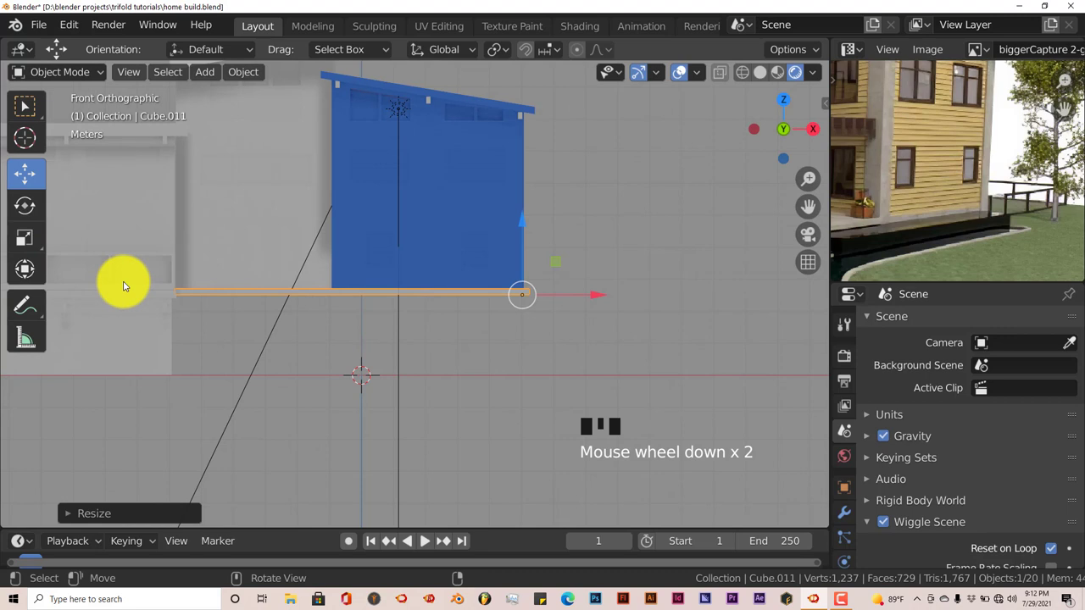
Step: Check the beam from the top and front orthographic views
key(KP_7)
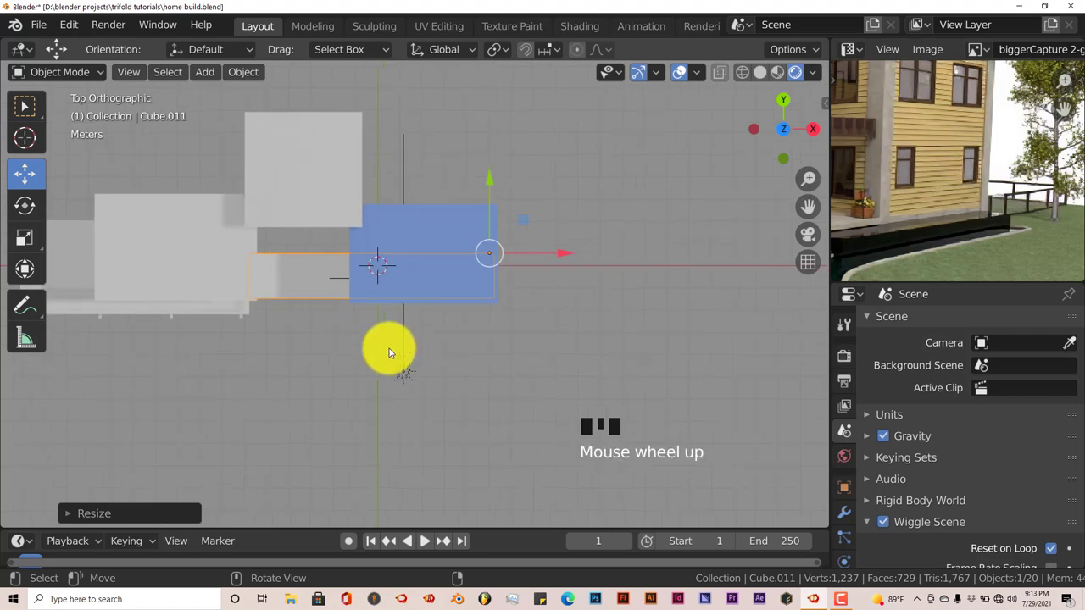
drag(493, 172, 863, 128)
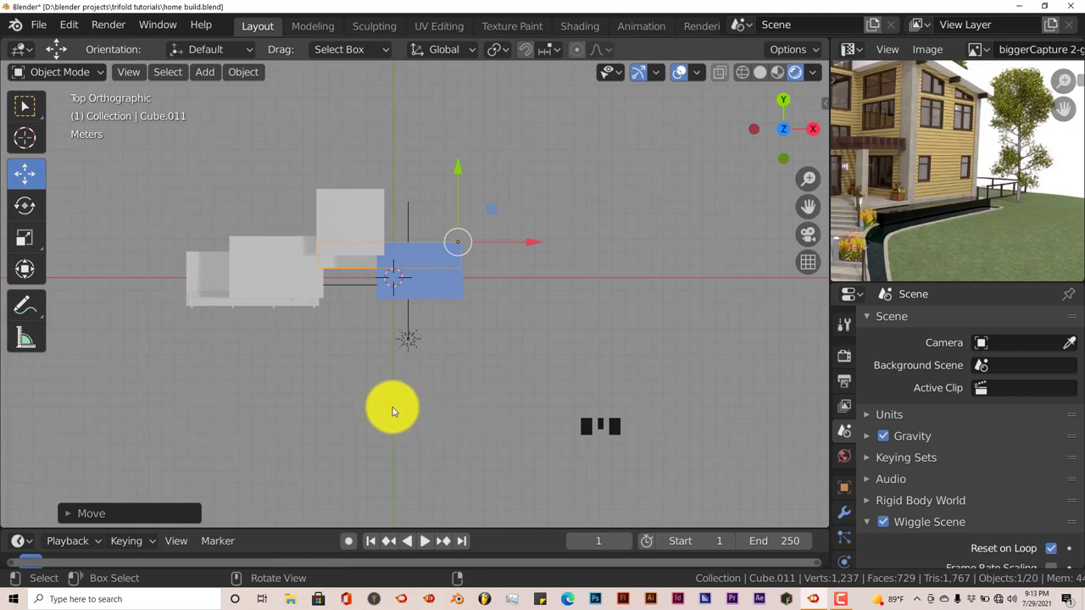
key(KP_1)
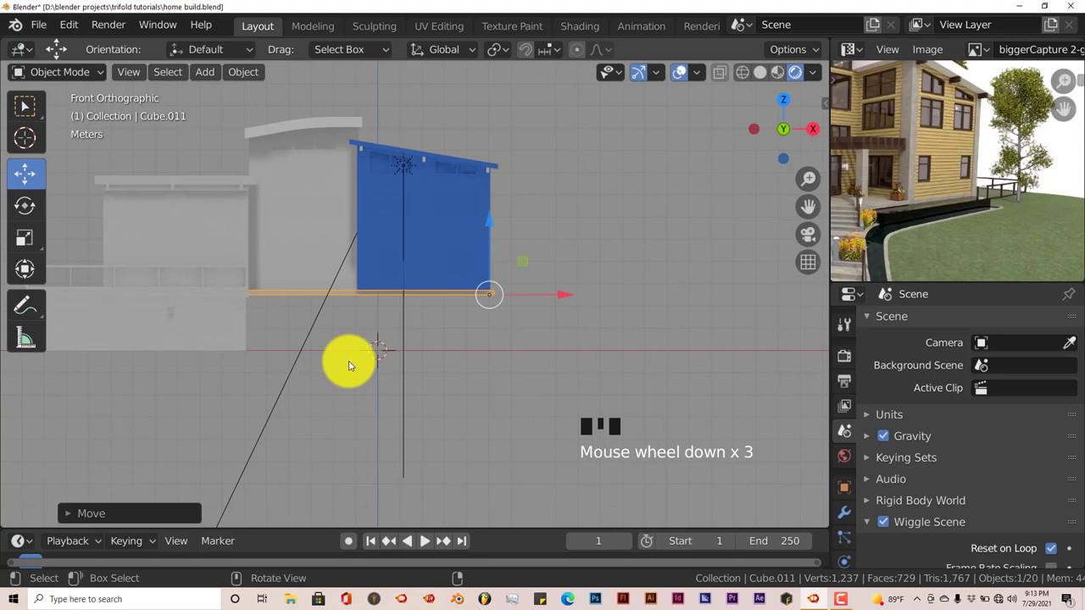
key(KP_7)
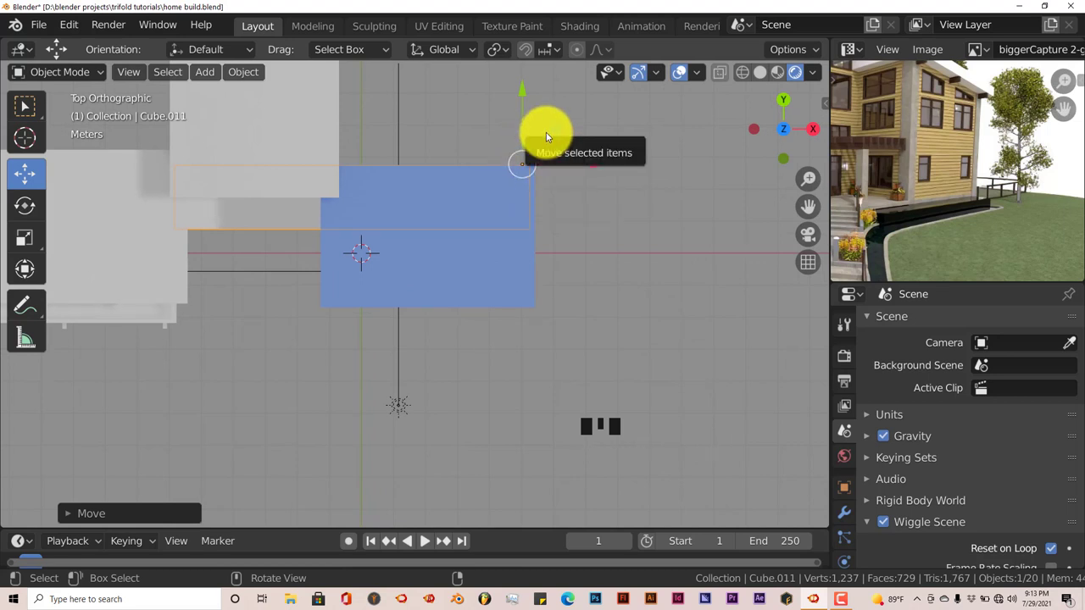
Step: Widen the blue section about twice along Y and display the plan as wireframe
key(s)
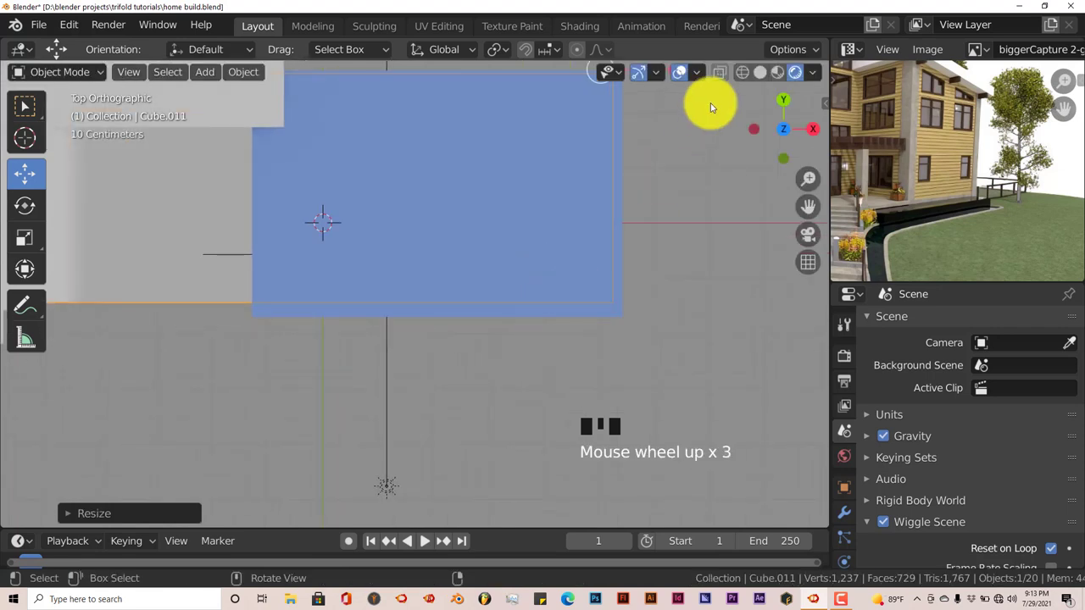
click(728, 76)
click(747, 77)
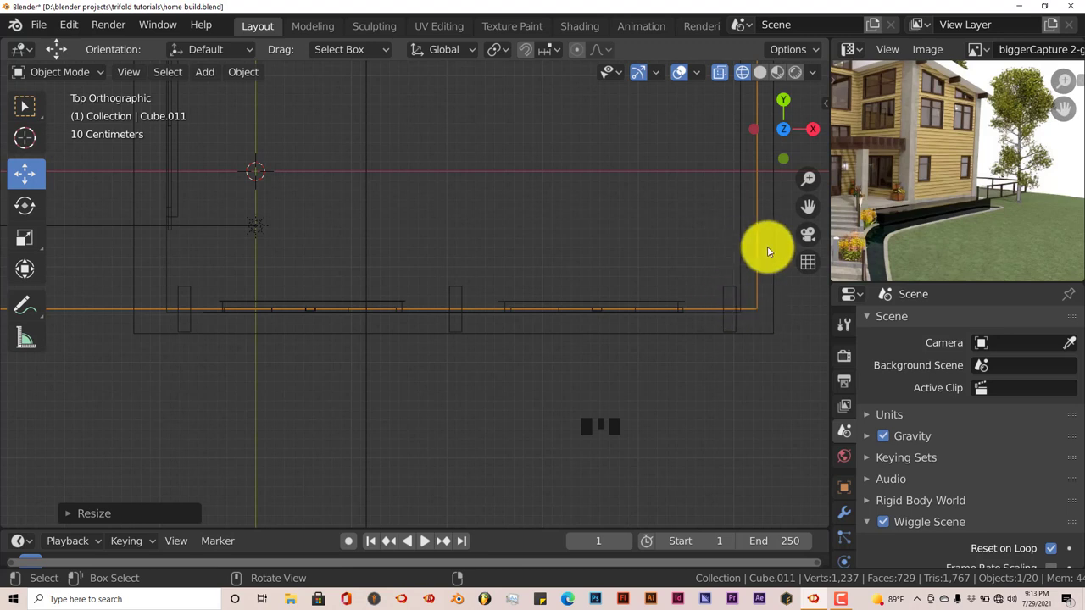
Step: Undo the trial resize, return to solid shading framing the whole house front, and save the project
key(g)
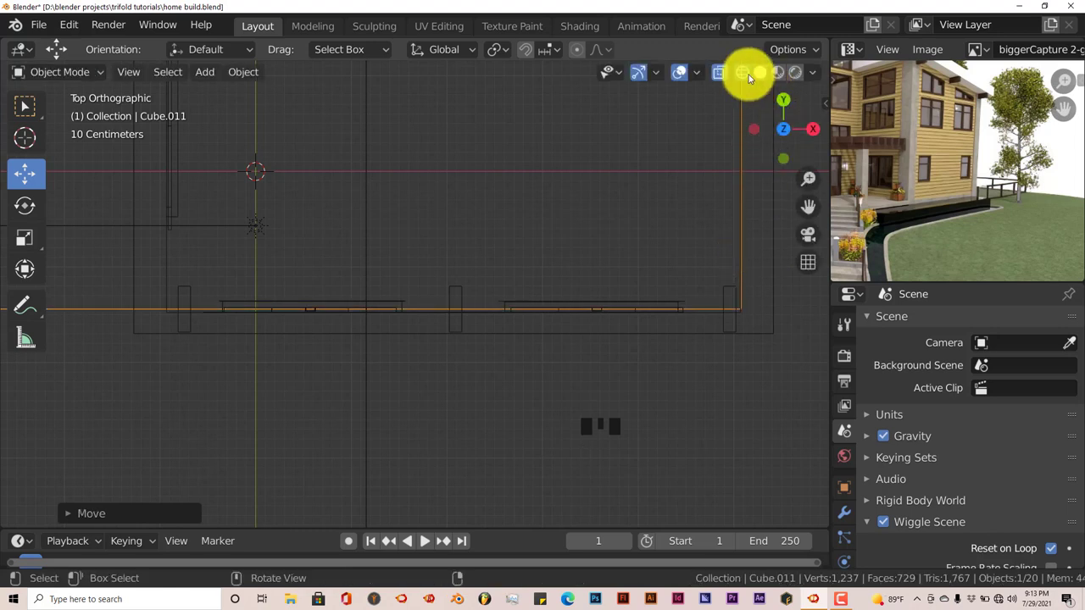
click(763, 75)
drag(724, 75, 590, 421)
key(KP_1)
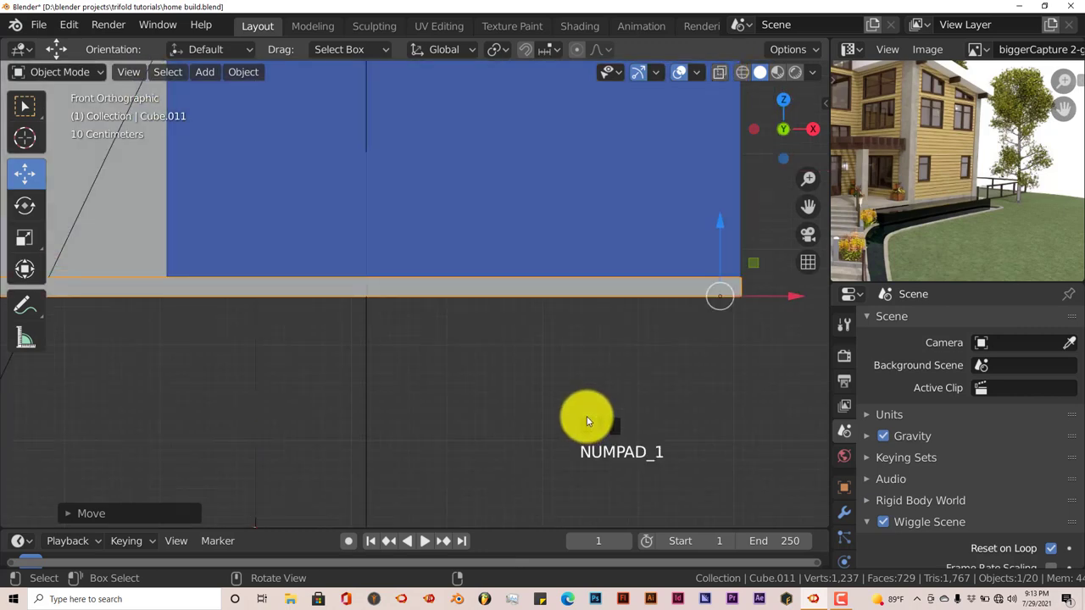
drag(38, 27, 235, 312)
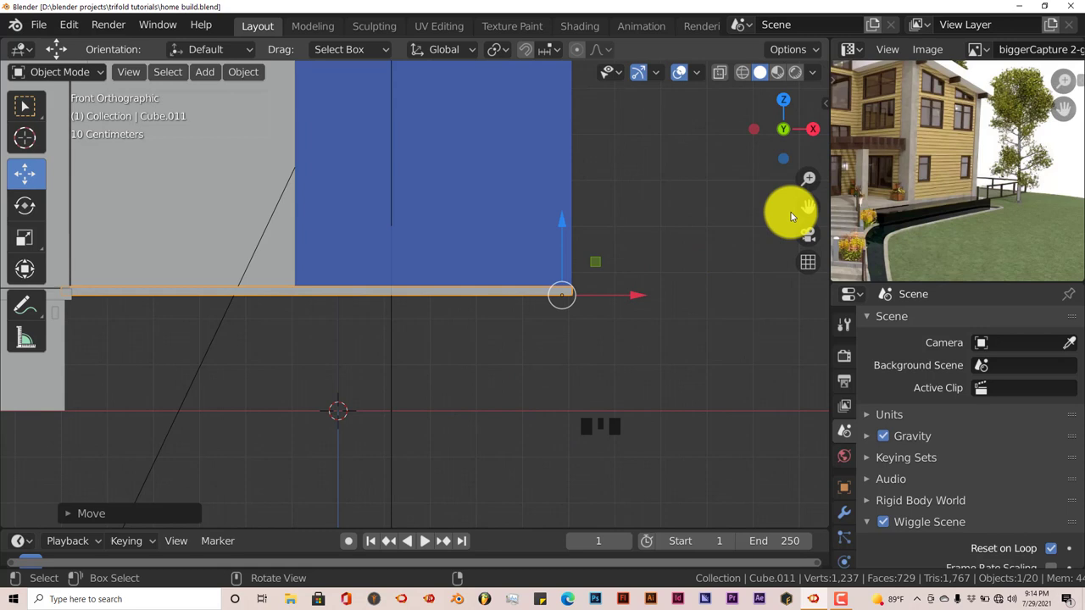
click(864, 202)
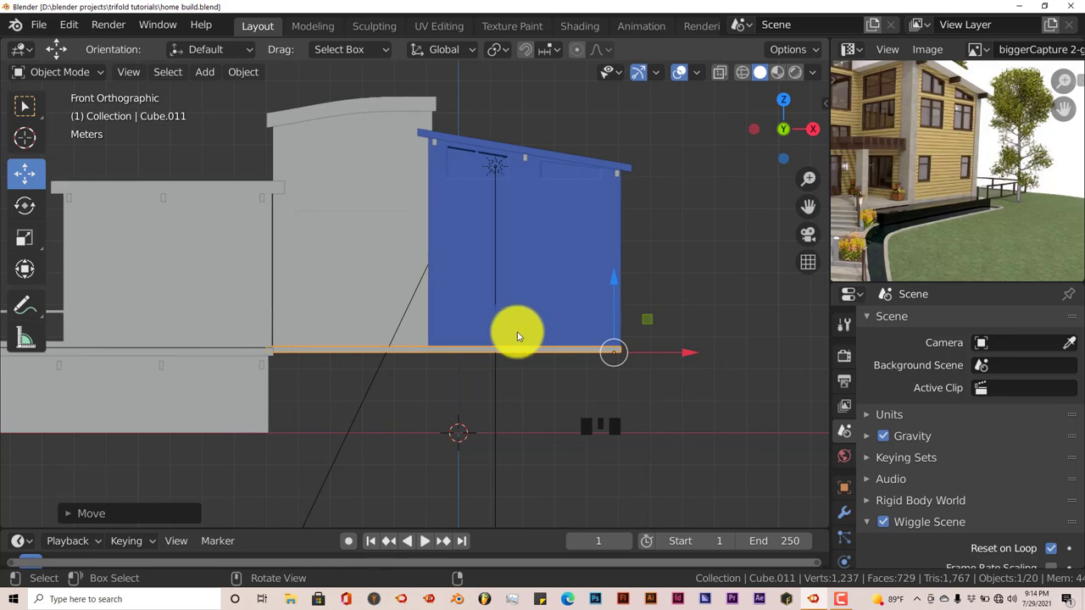
Step: Orbit the house into a perspective view while checking the entrance stairs in the reference photo
drag(516, 335, 949, 195)
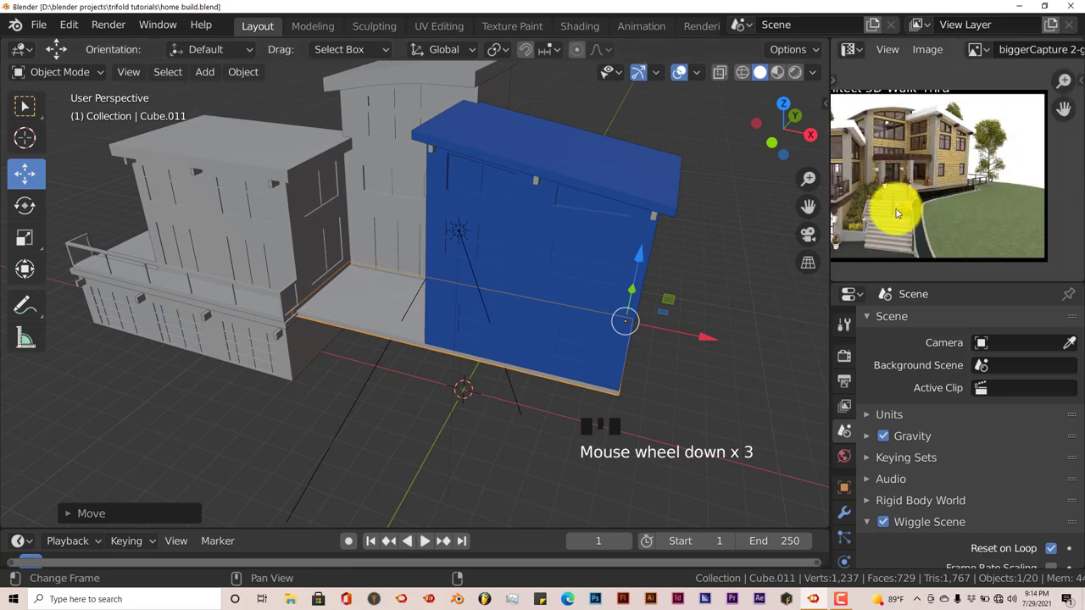
drag(918, 203, 951, 202)
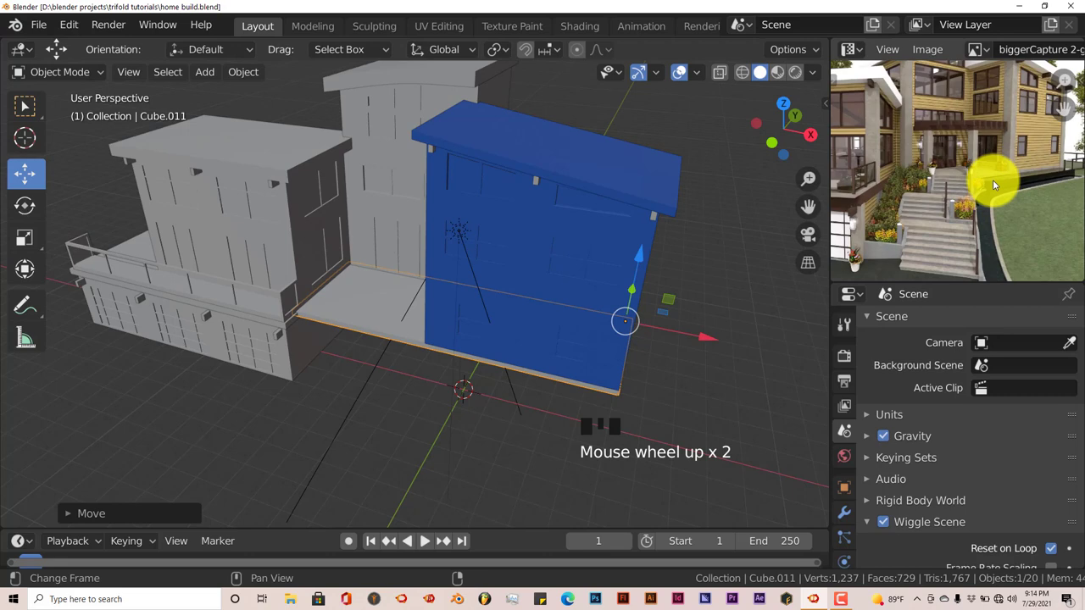
drag(569, 403, 574, 381)
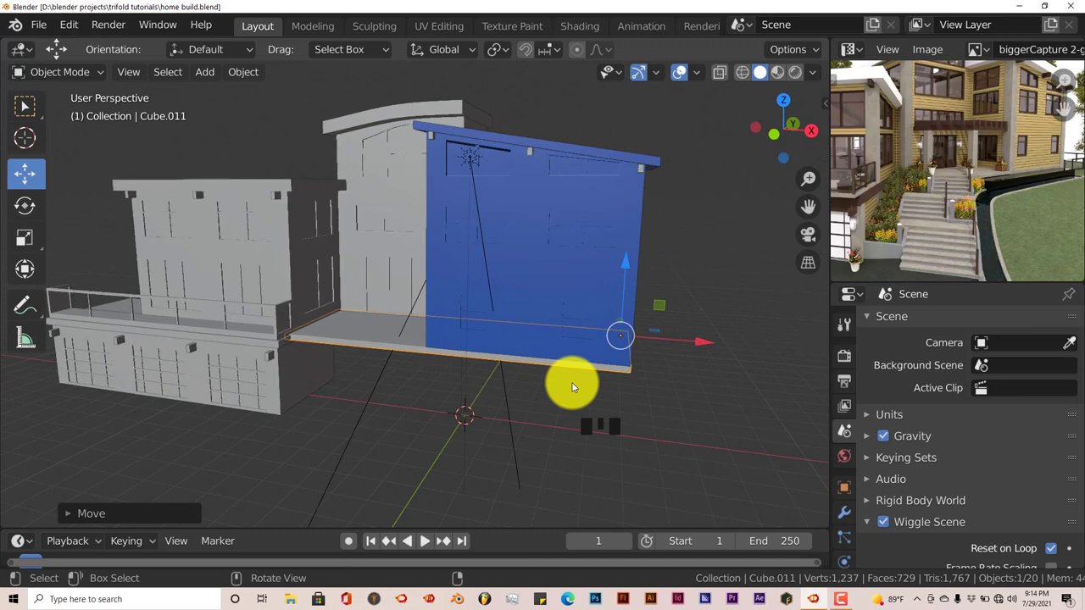
drag(636, 389, 617, 408)
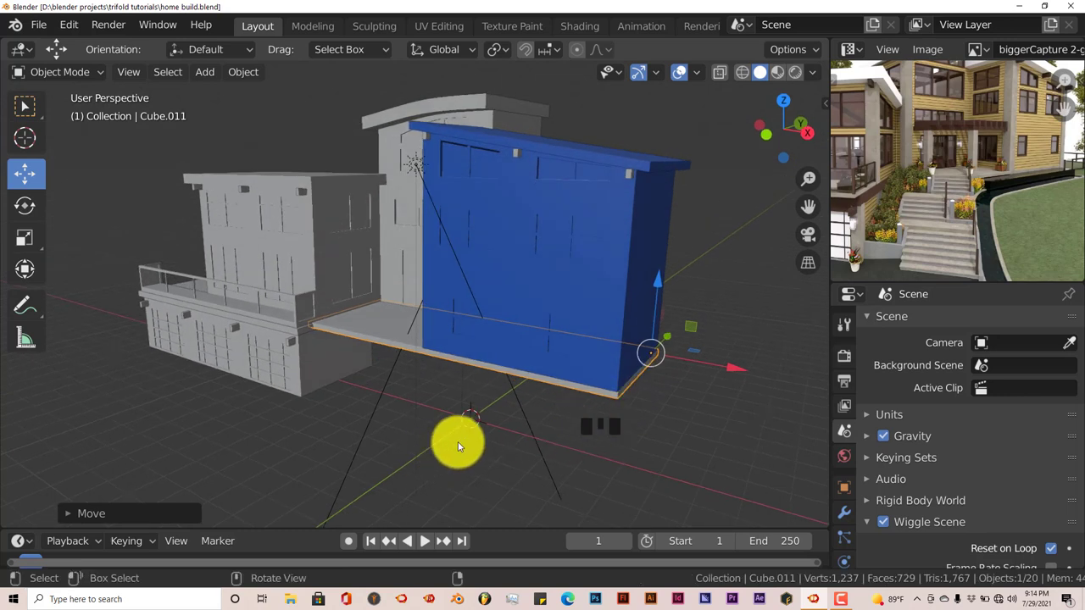
Step: Reframe the reference photo onto the front porch pillars
drag(834, 238, 989, 184)
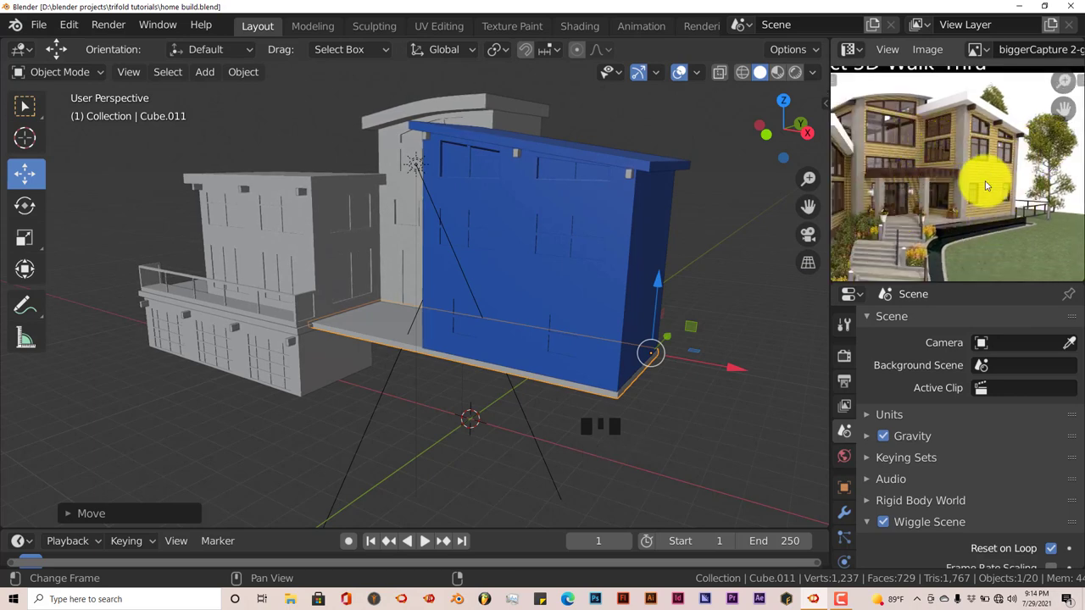
drag(959, 193, 992, 211)
drag(926, 197, 952, 199)
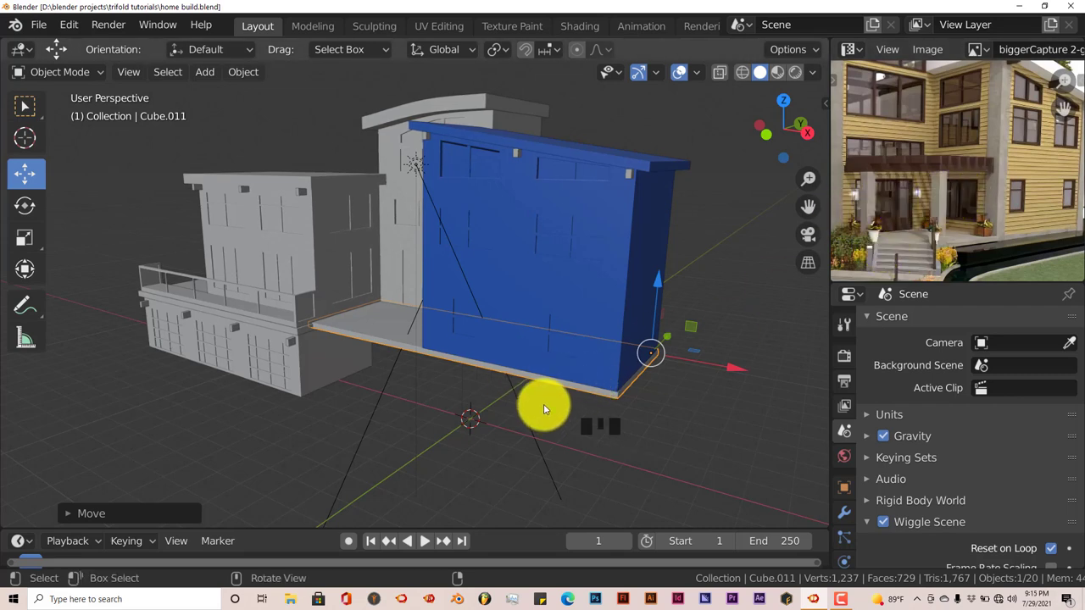
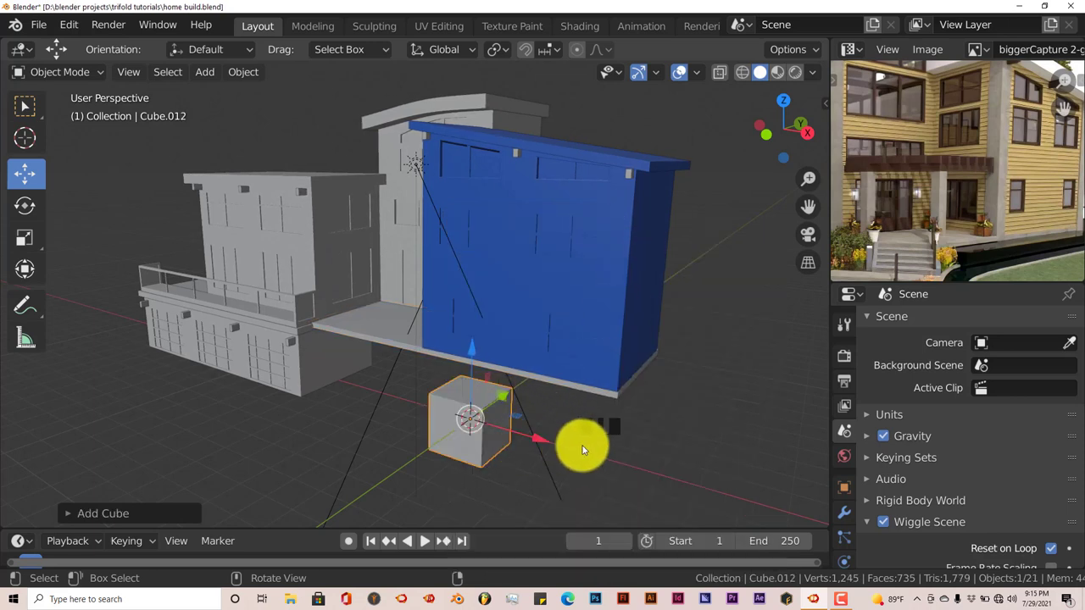
Step: Add a new cube at the base of the blue section, viewed from the front
drag(499, 392, 424, 452)
key(ctrl+z)
drag(508, 417, 520, 422)
drag(521, 422, 480, 420)
key(KP_0)
key(KP_1)
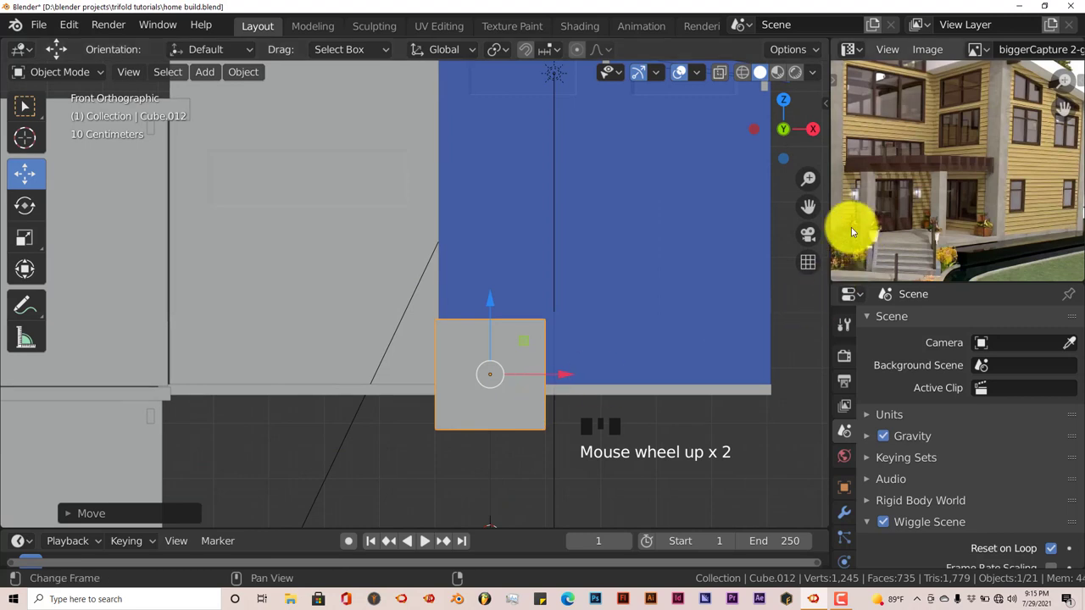
drag(818, 201, 423, 413)
Step: Shift the new cube about 0.93 m and start shrinking it to roughly 0.28
key(Tab)
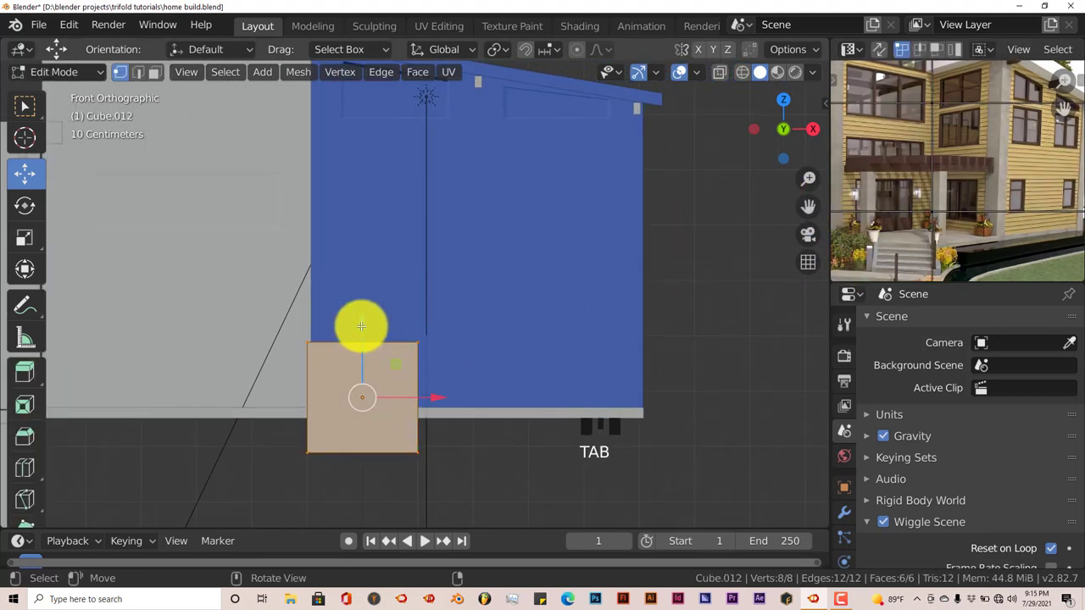
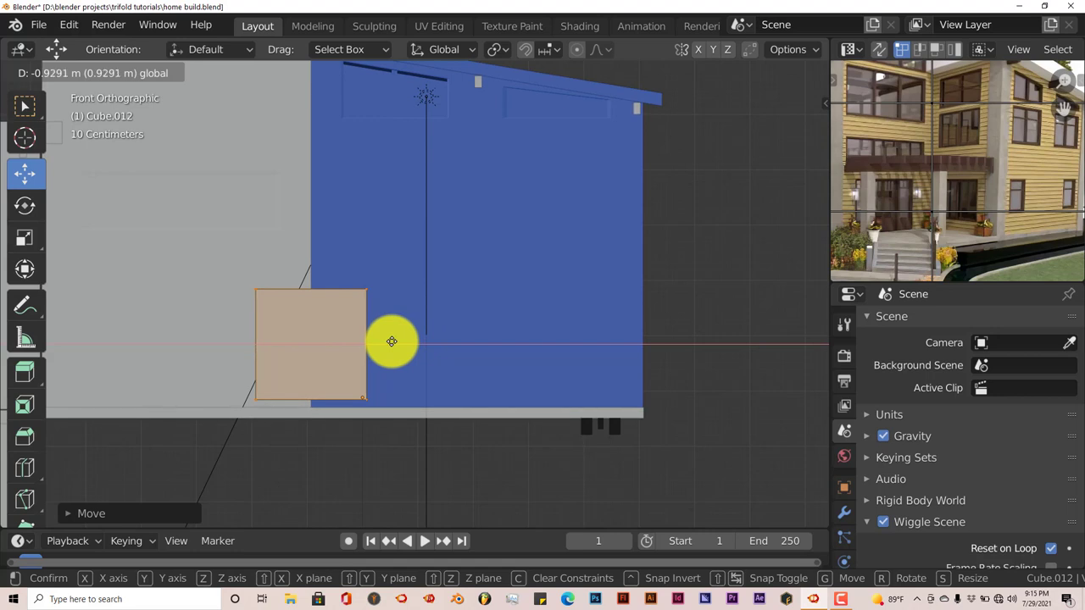
key(ctrl+z)
key(Tab)
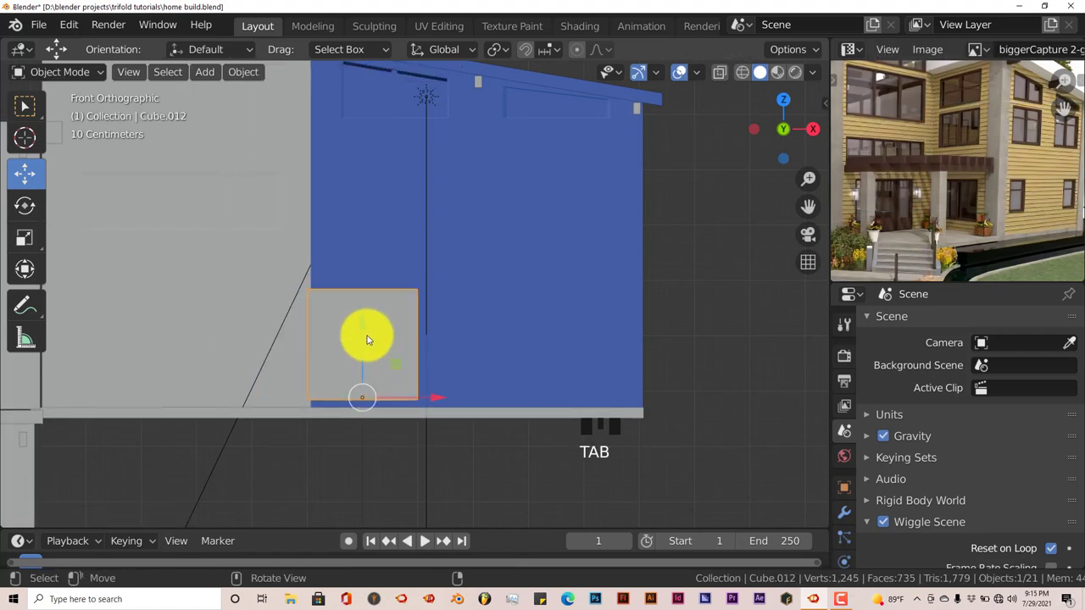
drag(368, 326, 732, 359)
key(s)
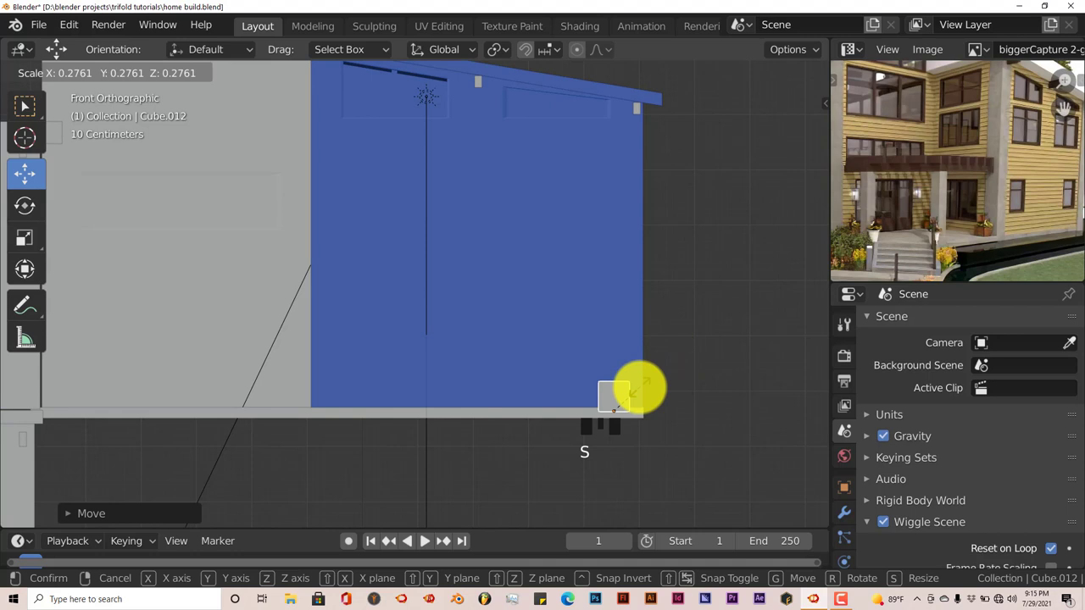
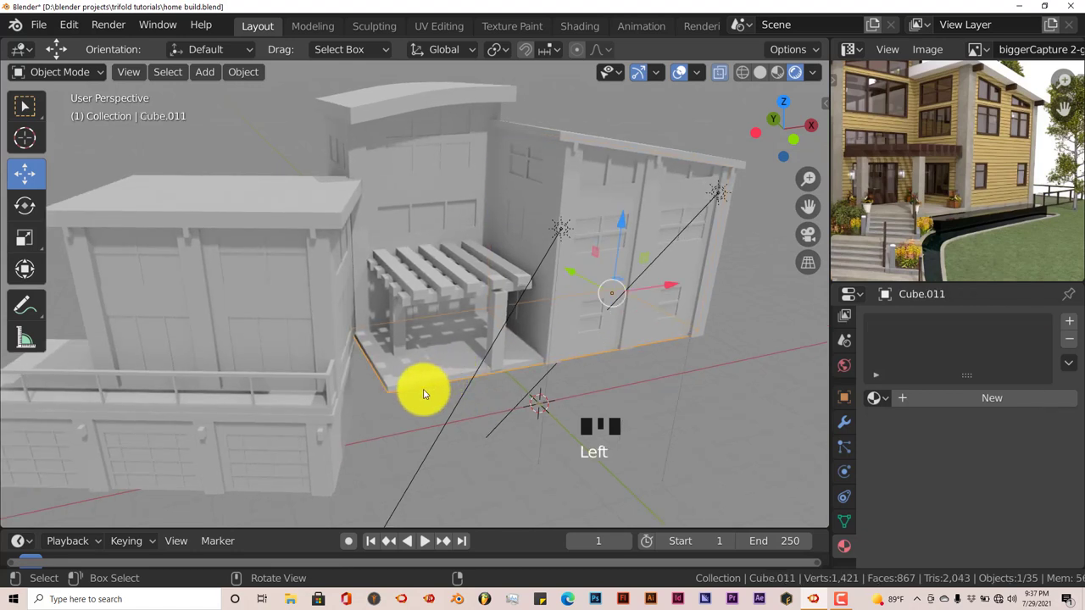
Step: Start mesh editing on the block beneath the pergola slats
drag(434, 392, 428, 399)
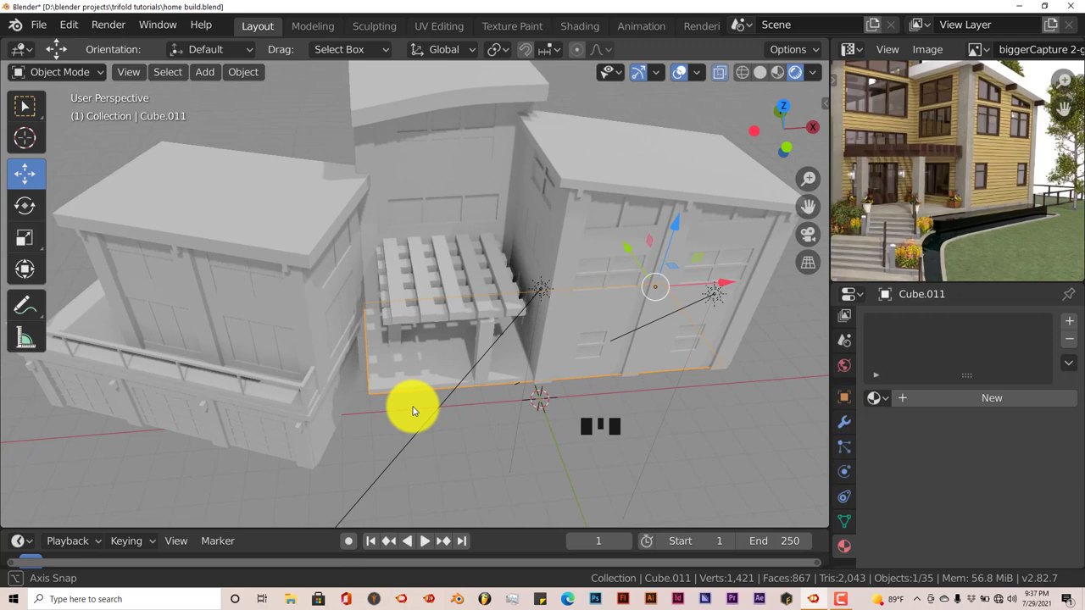
key(Tab)
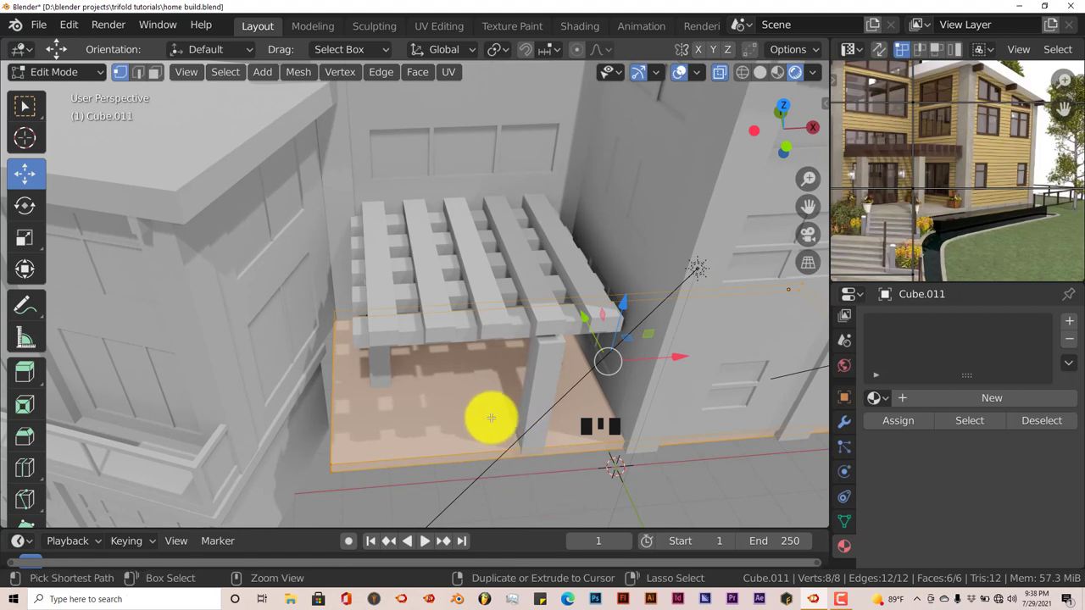
Step: Confirm the new edge loop on the block and return to object mode
key(ctrl+r)
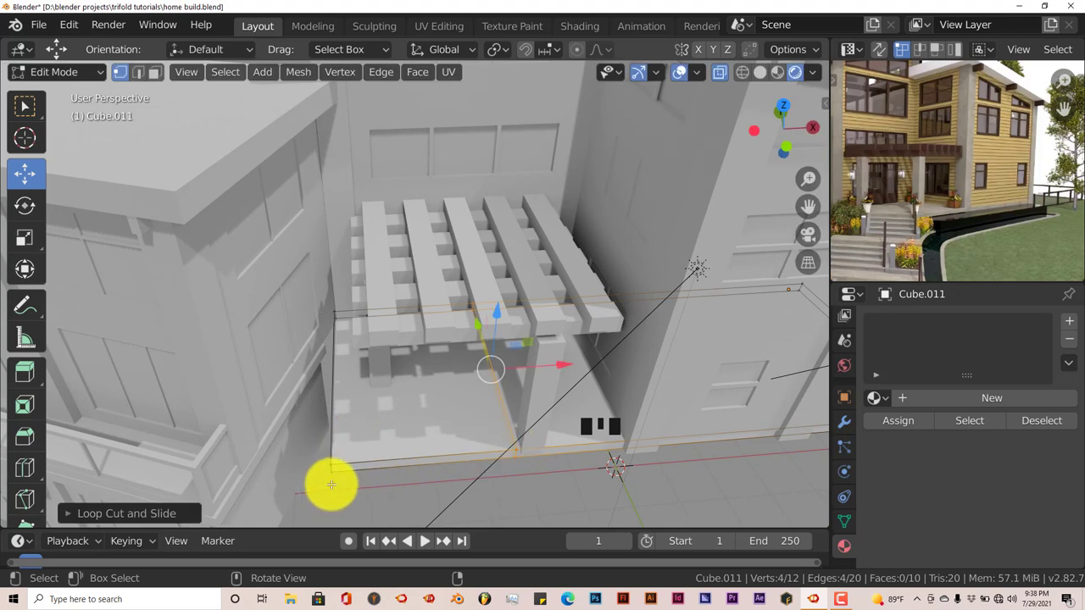
key(a)
key(c)
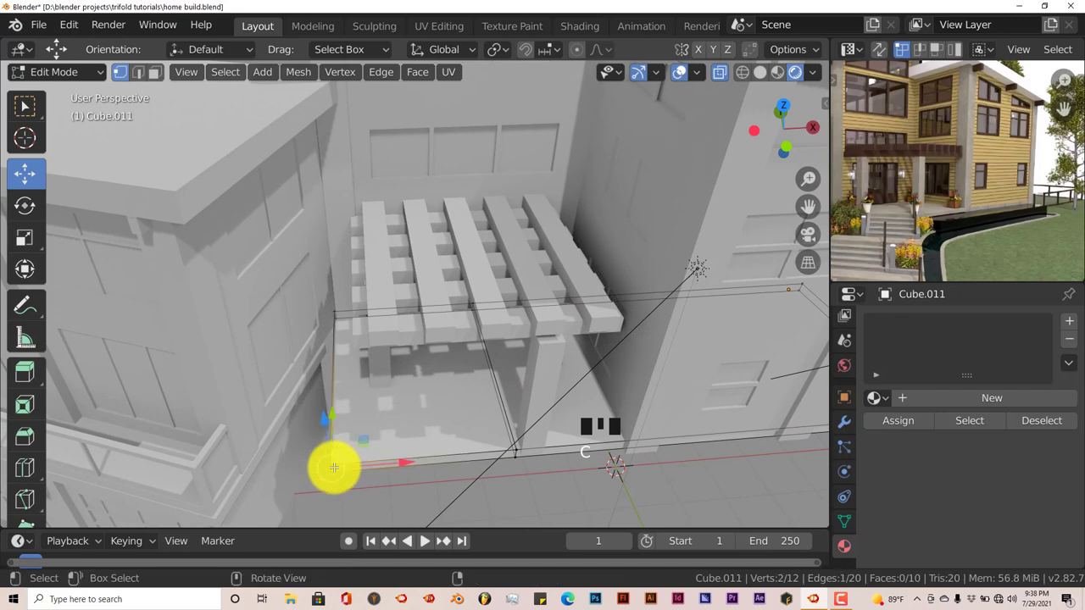
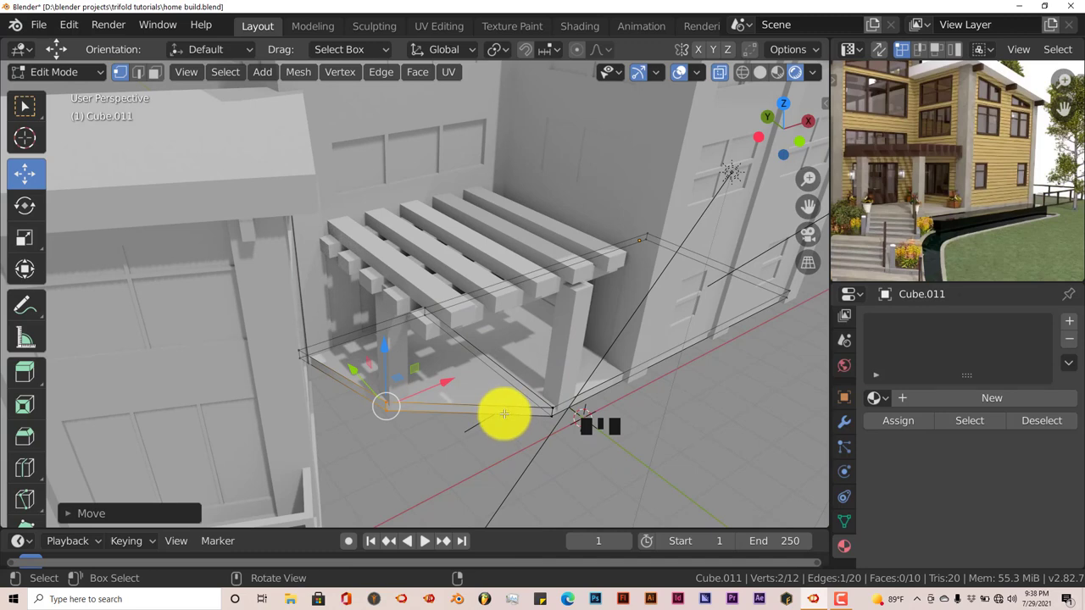
key(Tab)
Step: Orbit around the pergola and out to view the whole house
drag(508, 424, 422, 424)
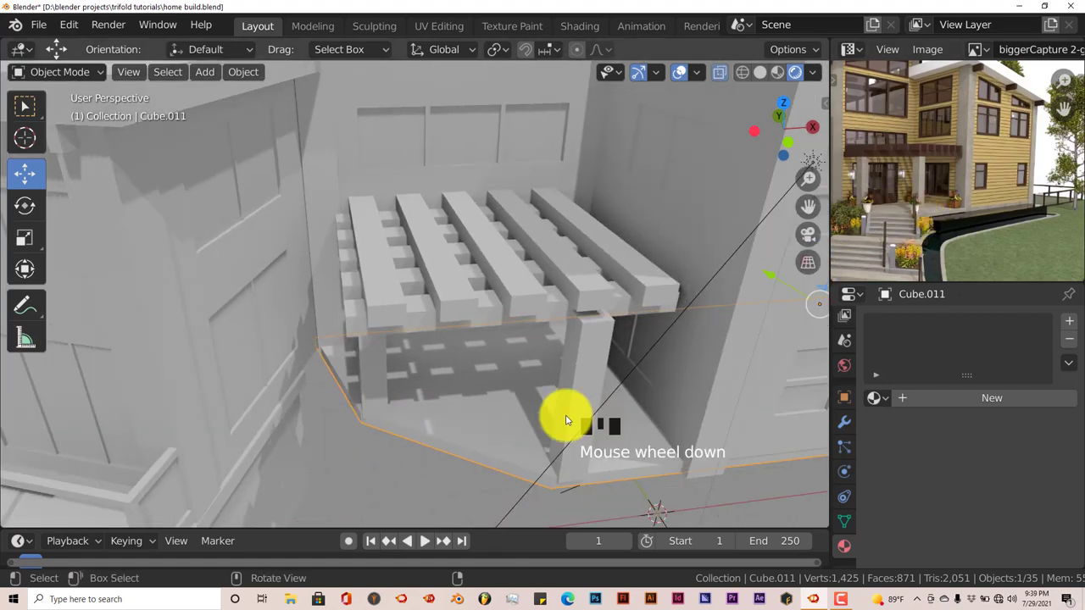
drag(457, 428, 473, 381)
drag(474, 381, 454, 423)
key(Tab)
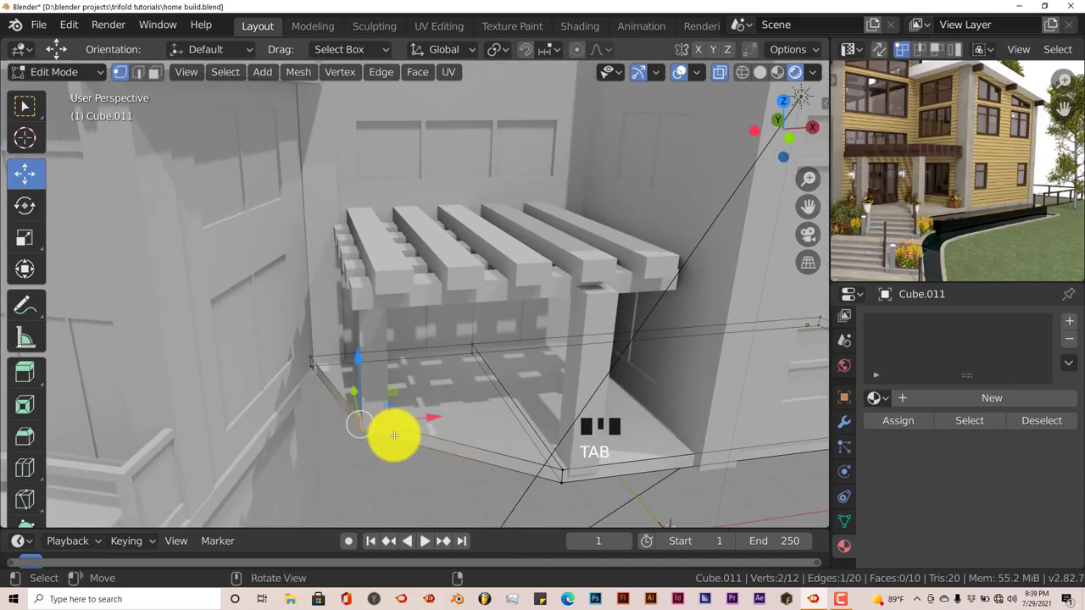
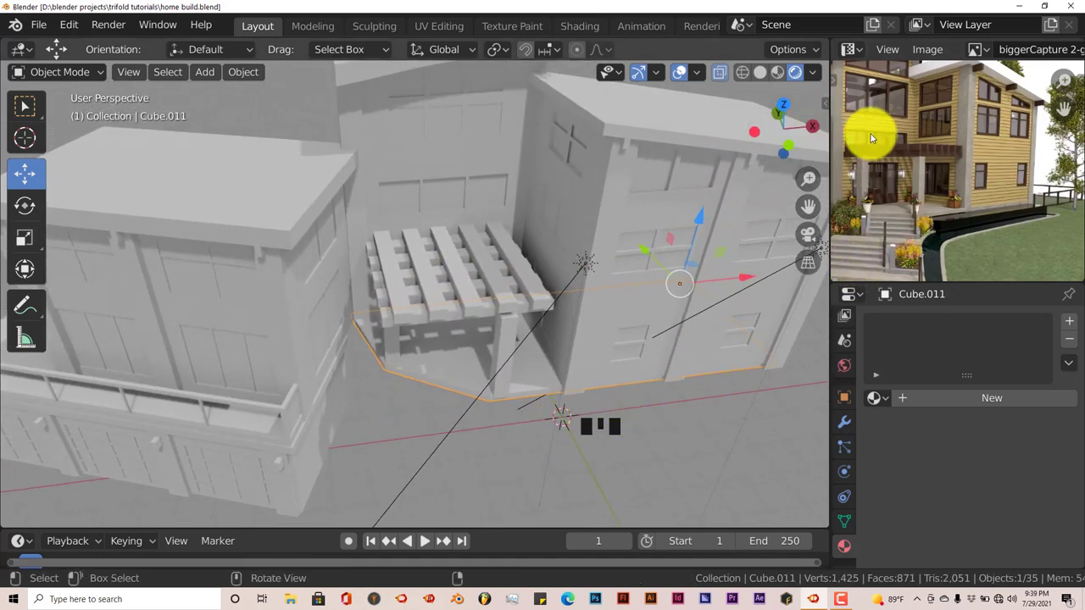
drag(623, 282, 367, 431)
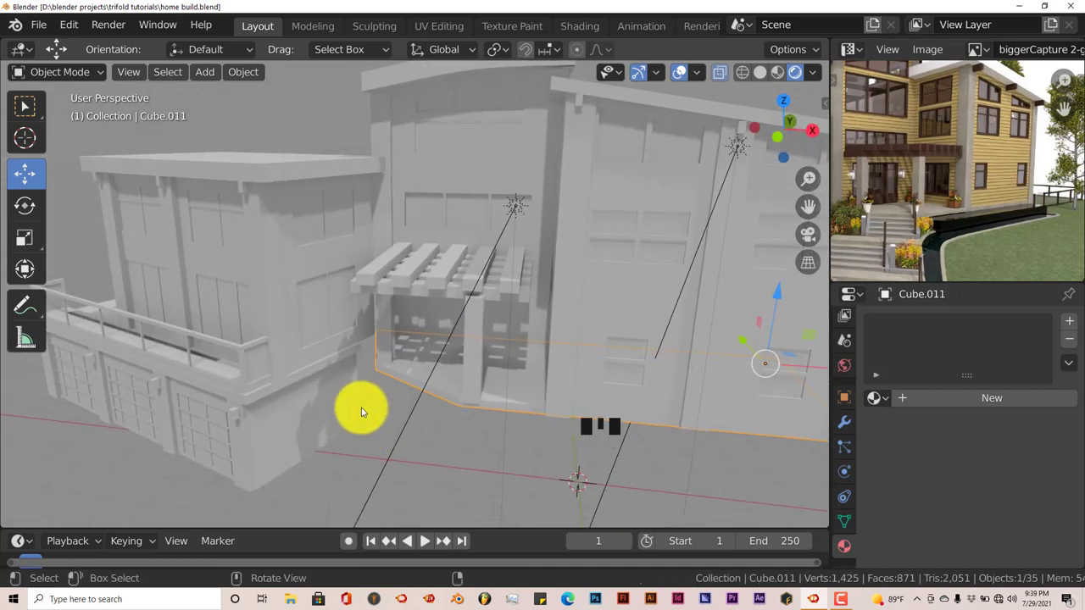
drag(313, 399, 289, 397)
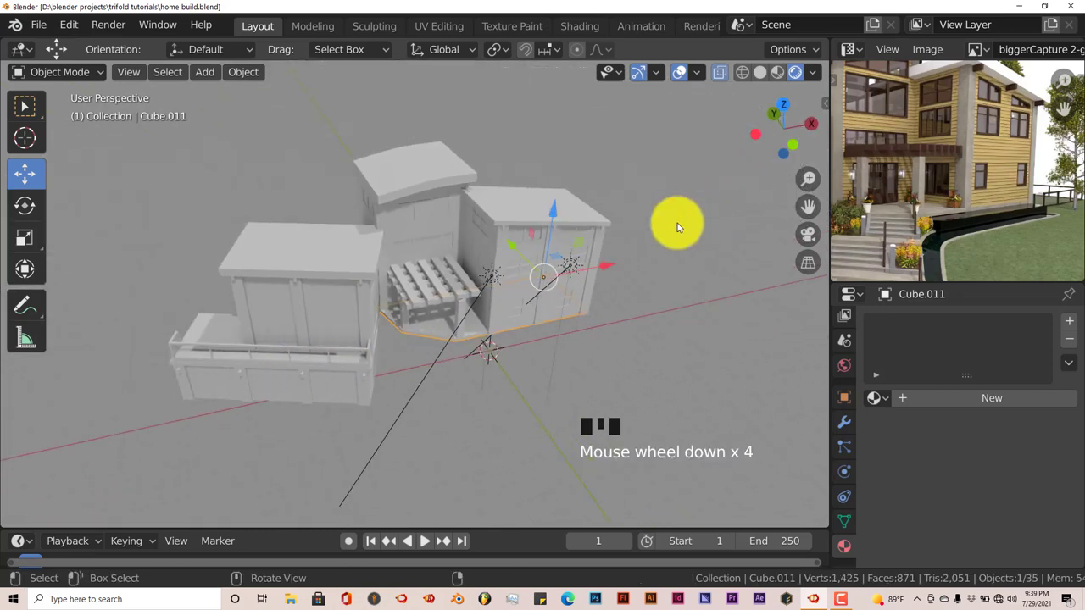
Step: In top wireframe view with X-ray on, box-select every part of the garage wing
key(KP_7)
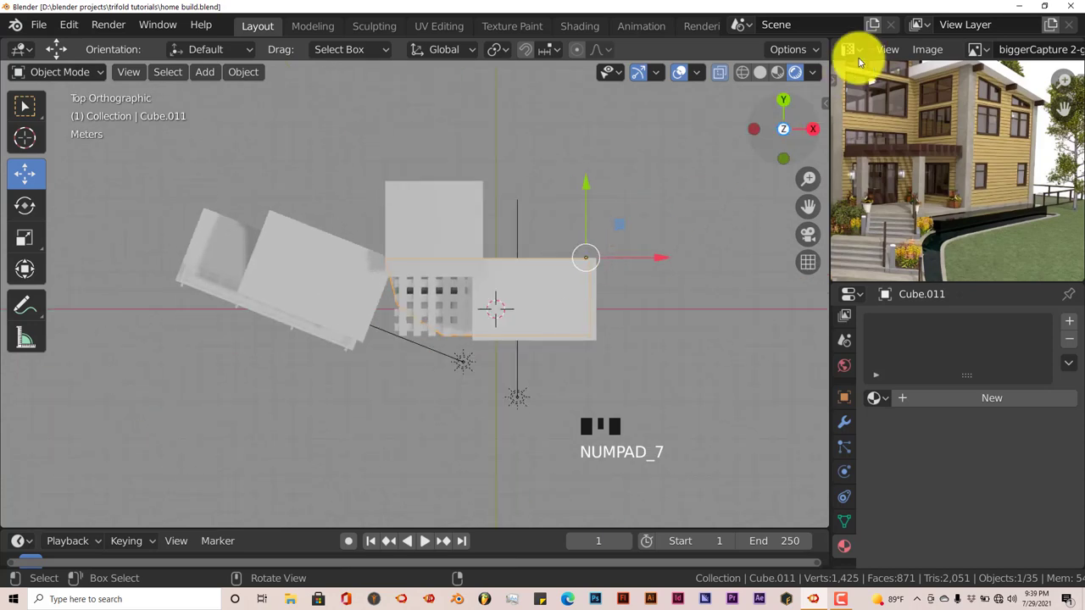
click(750, 72)
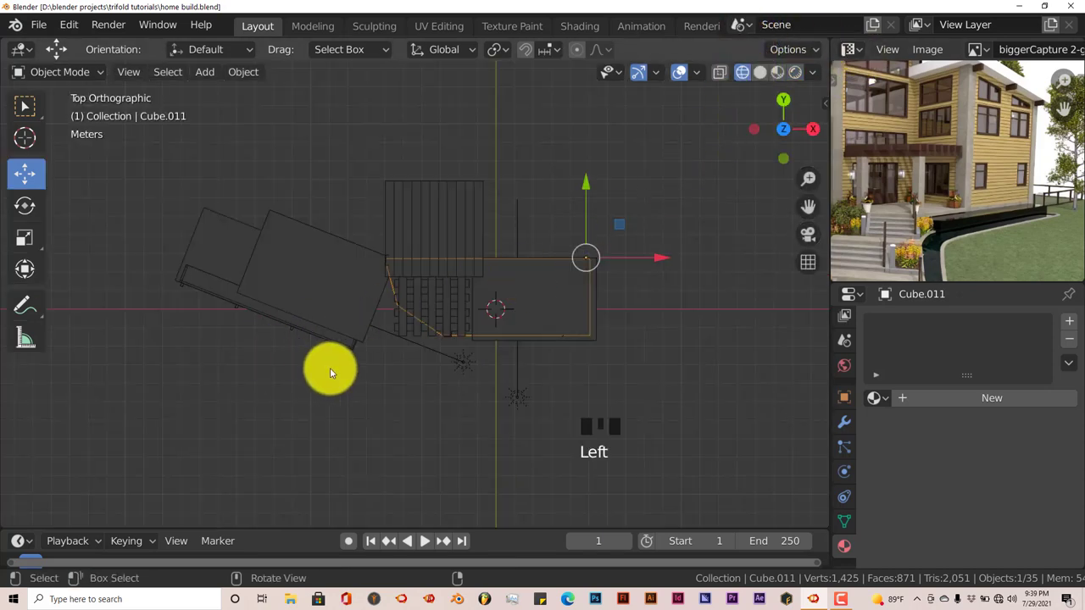
key(a)
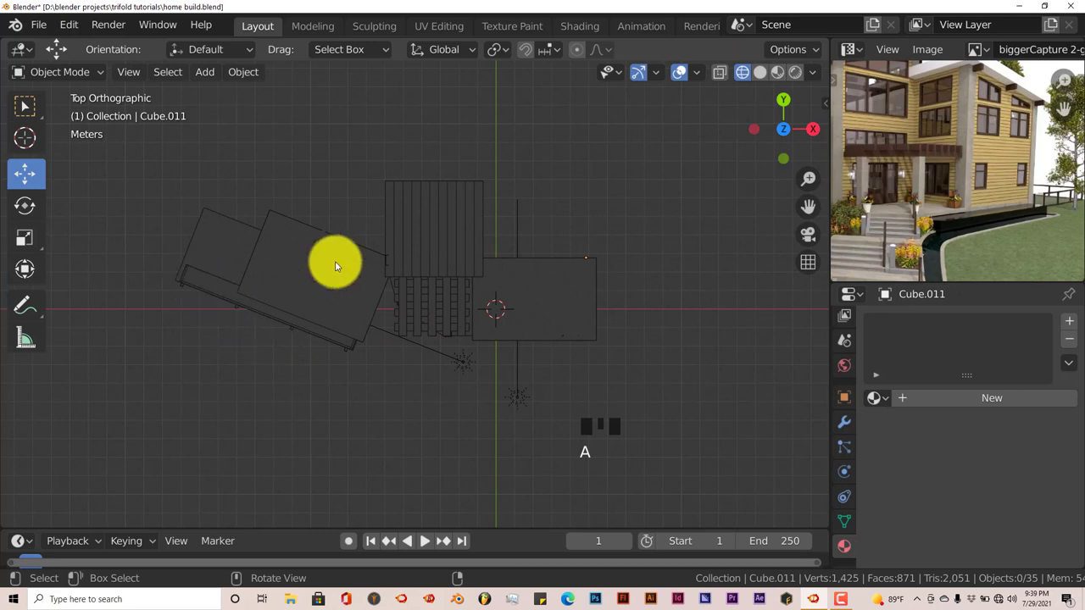
click(731, 78)
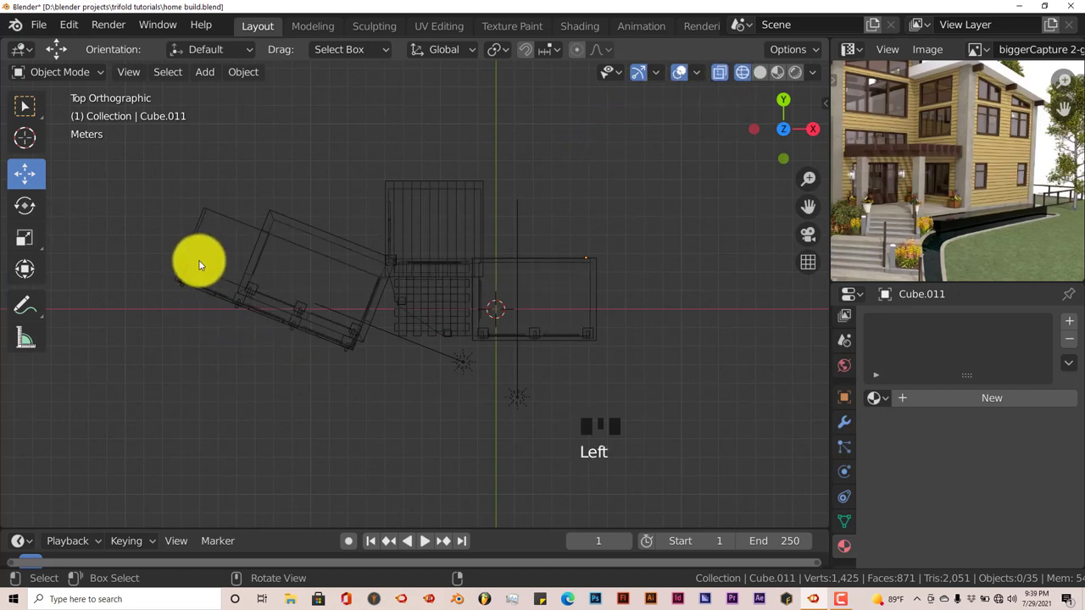
drag(155, 177, 143, 242)
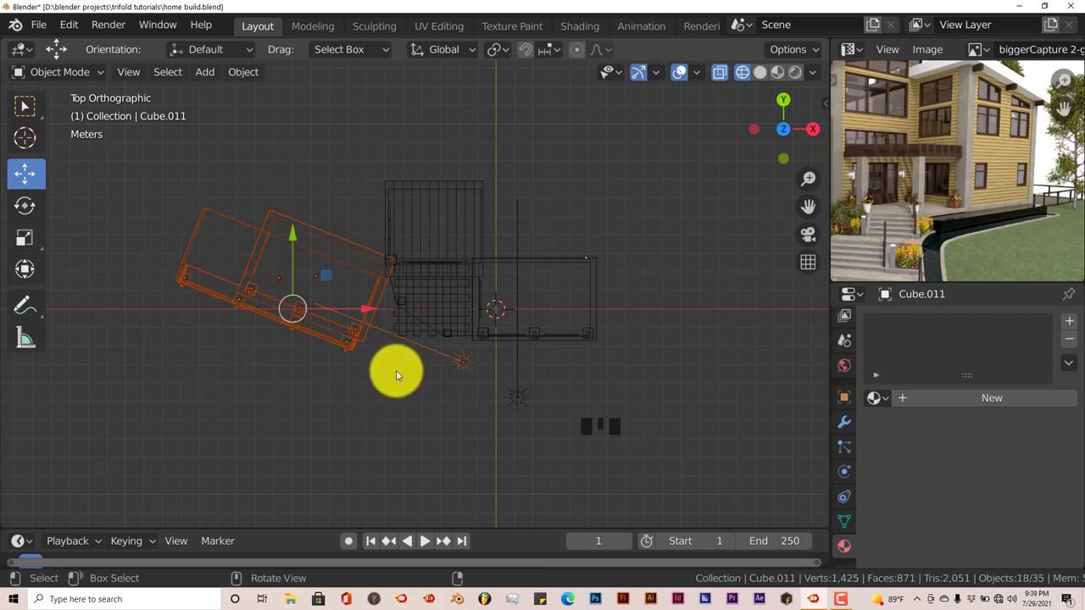
Step: Rotate the wing to match the main building and slide it flush against it
key(r)
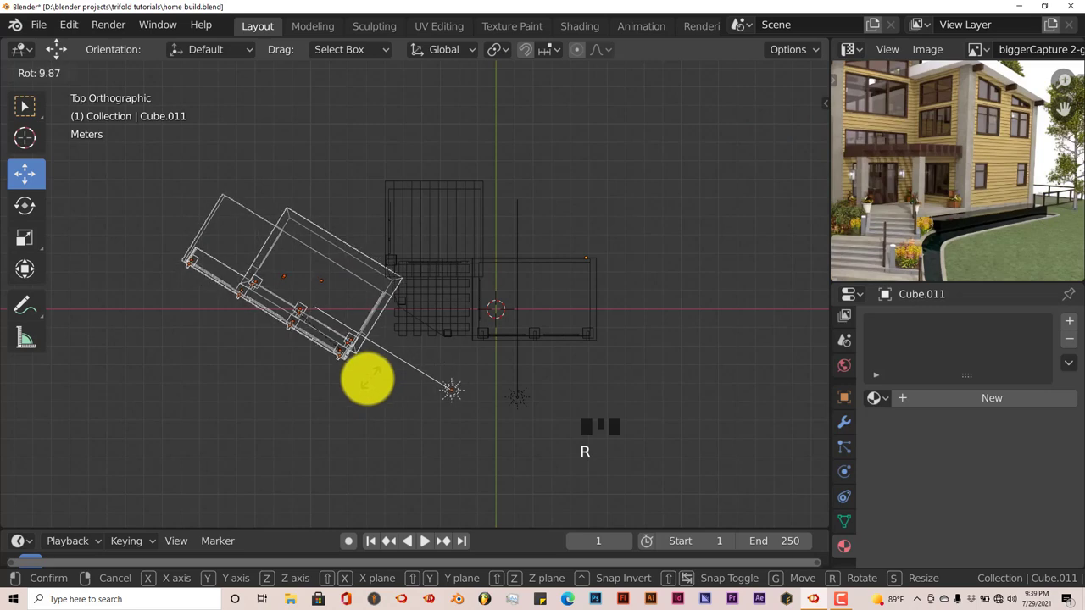
drag(294, 231, 382, 312)
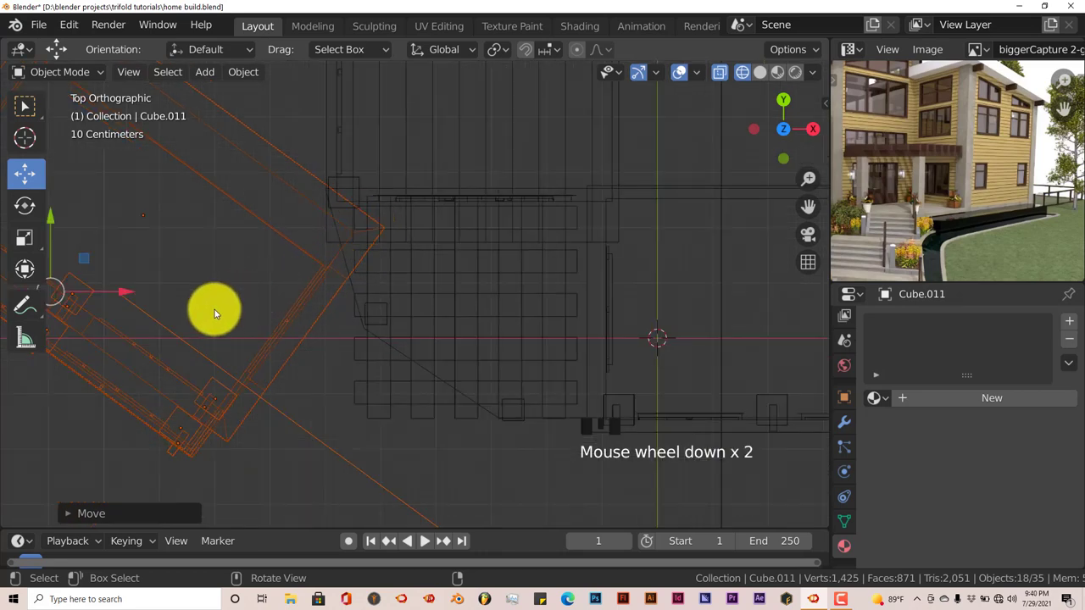
click(122, 291)
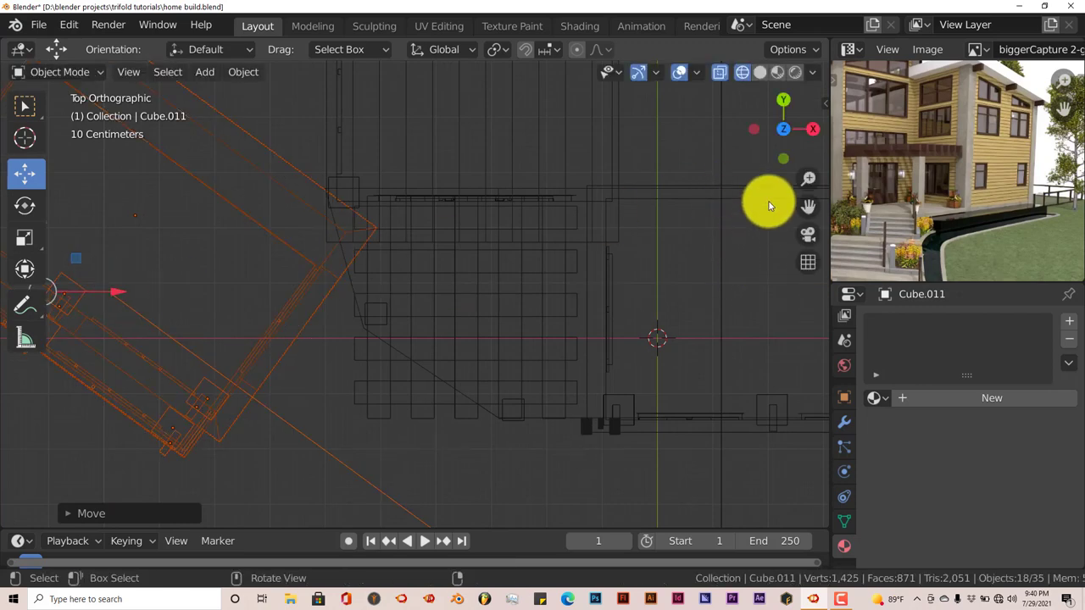
drag(589, 337, 793, 75)
click(793, 76)
Step: Orbit to inspect the realigned wing
drag(480, 305, 136, 308)
drag(136, 308, 187, 347)
drag(178, 333, 56, 60)
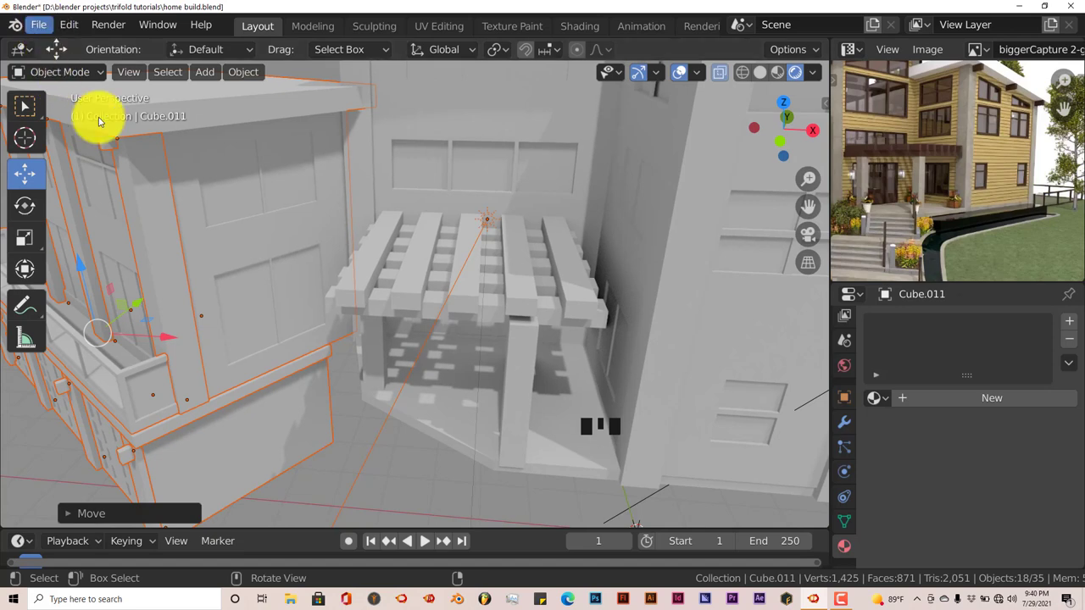
Step: Deselect the garage wing and orbit around the house model
key(a)
drag(374, 298, 288, 272)
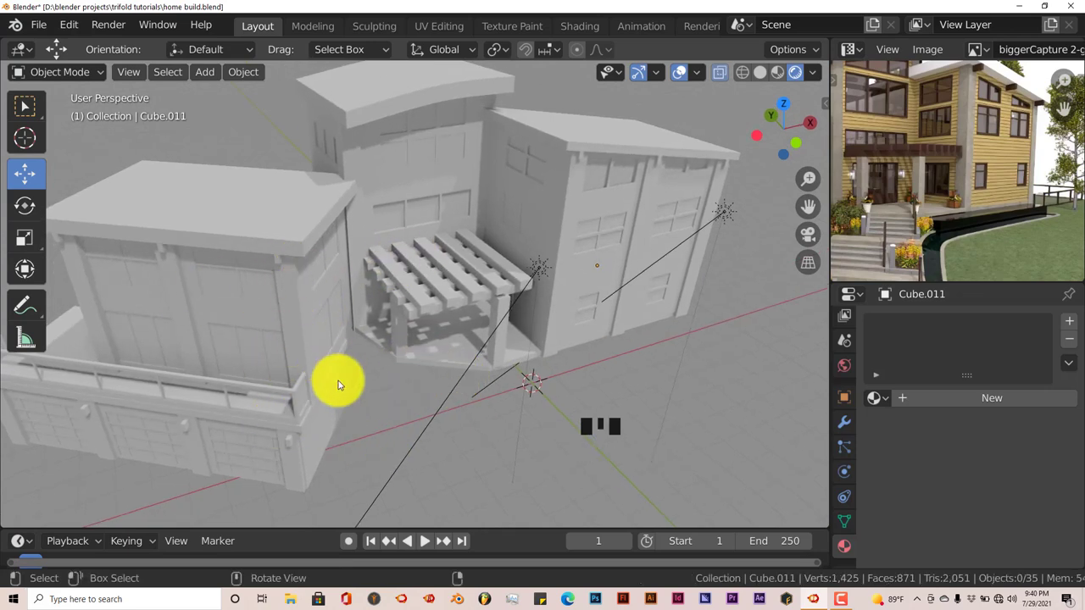
drag(303, 373, 42, 29)
drag(43, 30, 377, 310)
drag(377, 310, 454, 290)
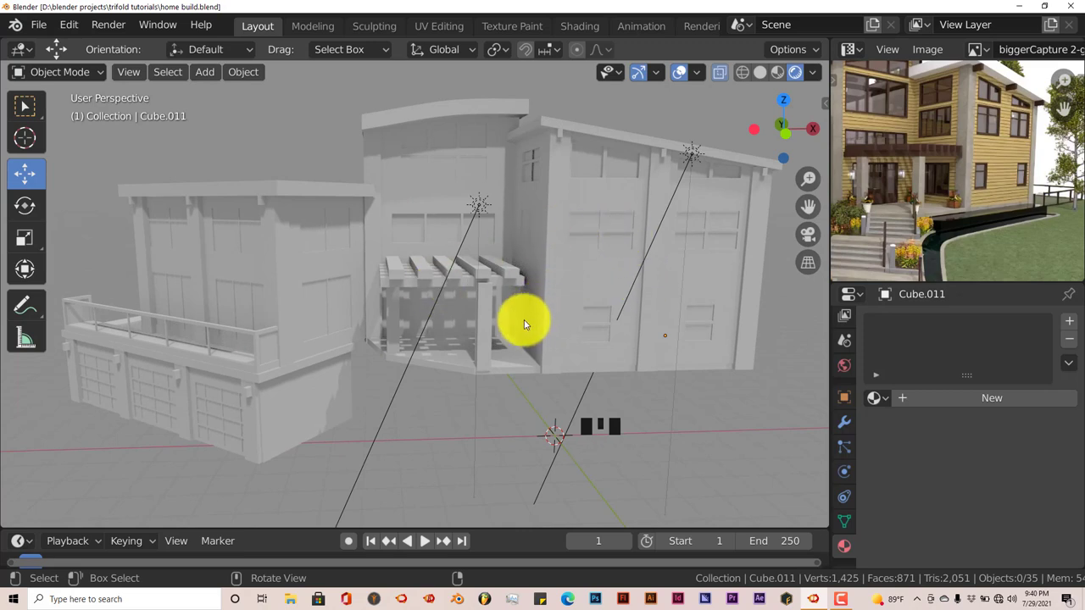
Step: Reframe the reference photo around the house's front steps
drag(543, 320, 916, 227)
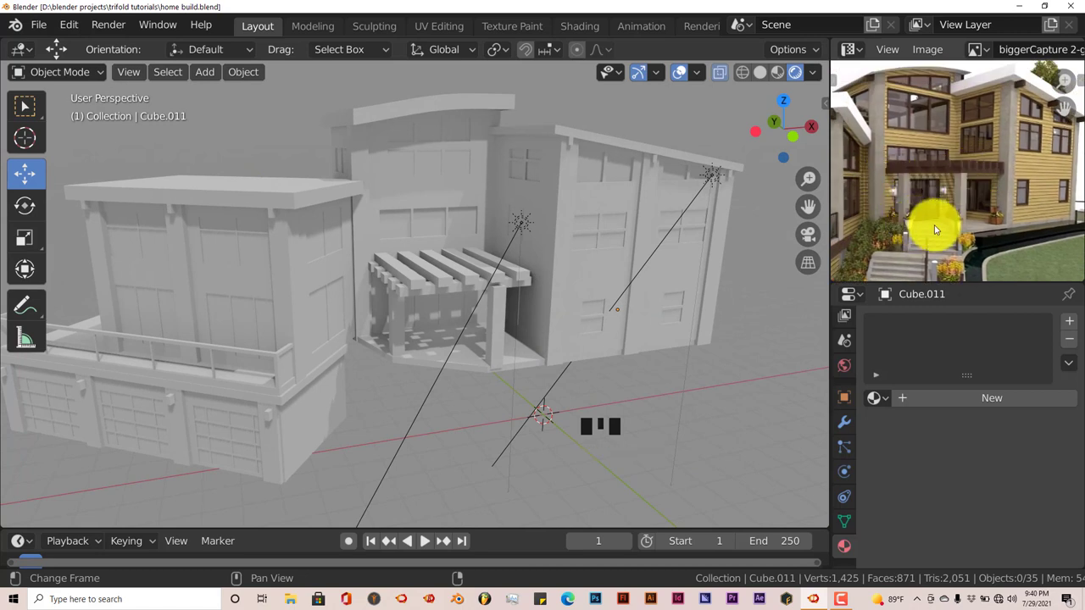
drag(949, 199, 910, 215)
drag(921, 200, 572, 320)
drag(580, 316, 890, 243)
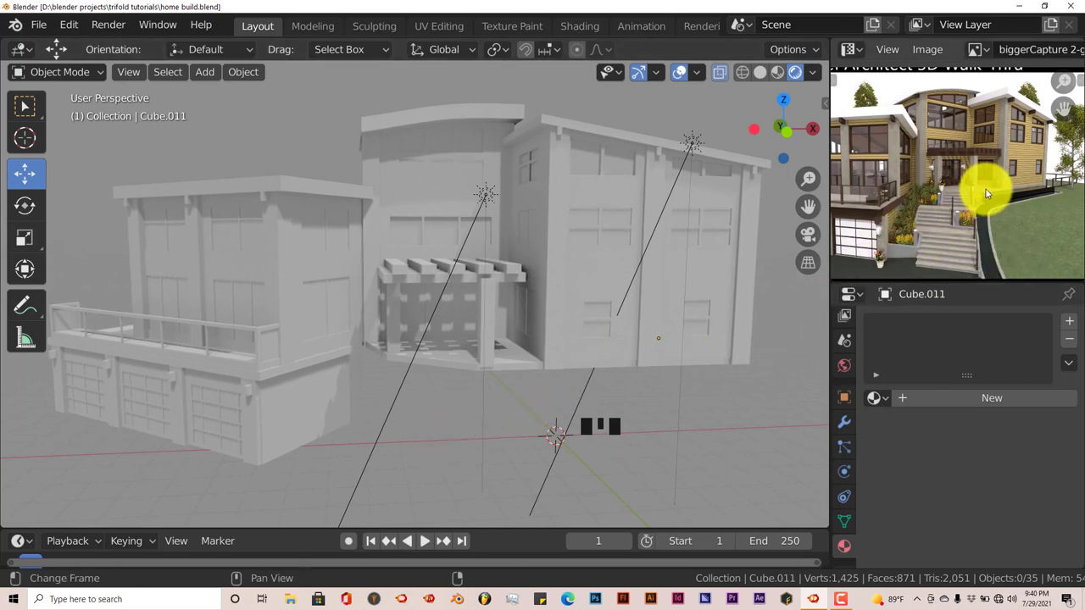
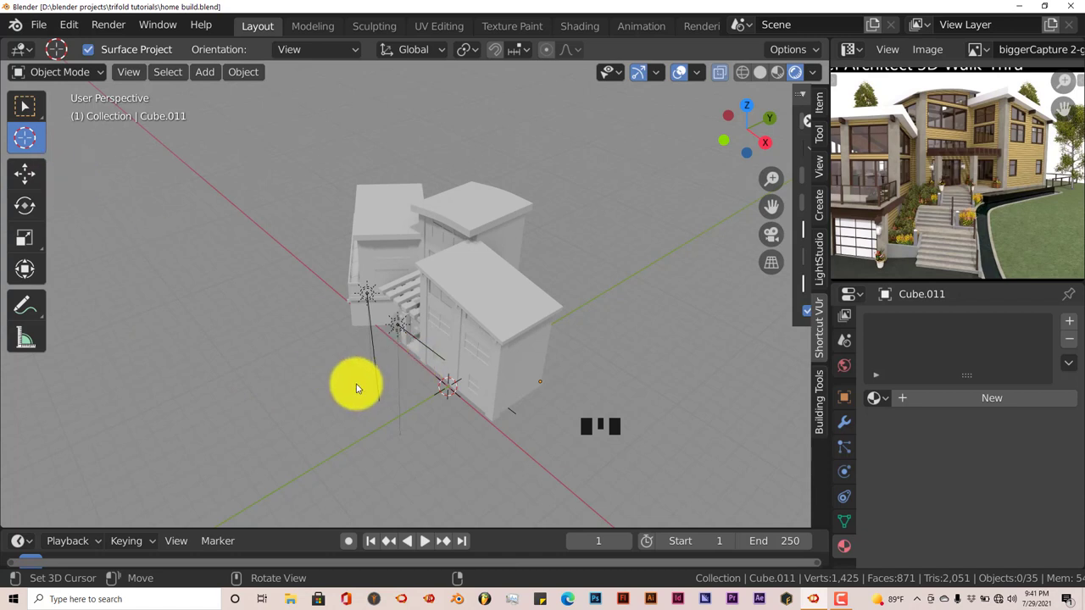
Step: Place the cursor on the ground in front of the house and create a floorplan there
click(331, 396)
drag(361, 378, 824, 412)
click(824, 411)
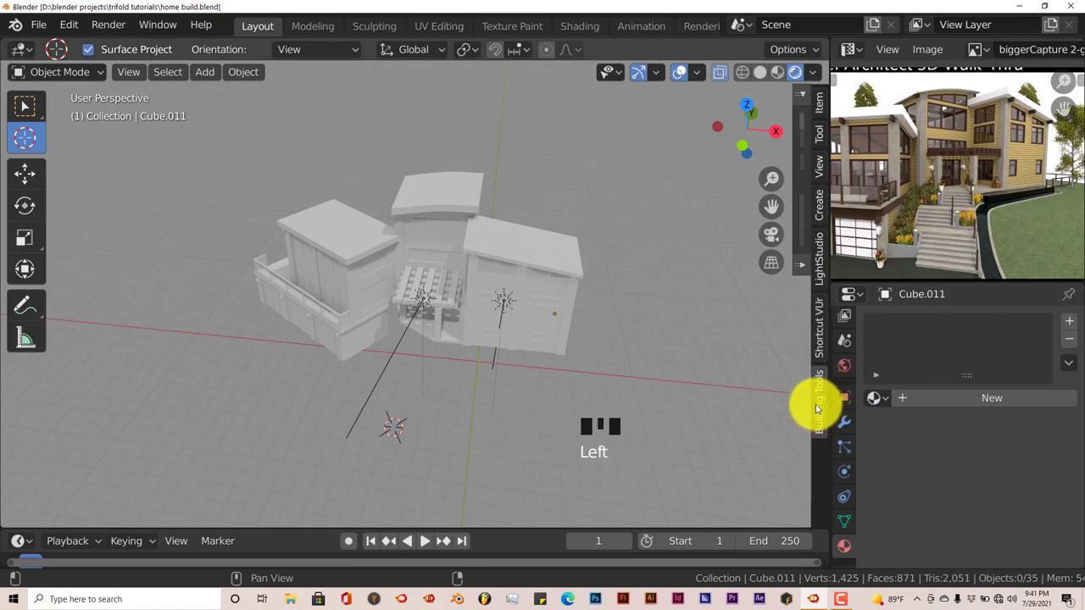
click(882, 164)
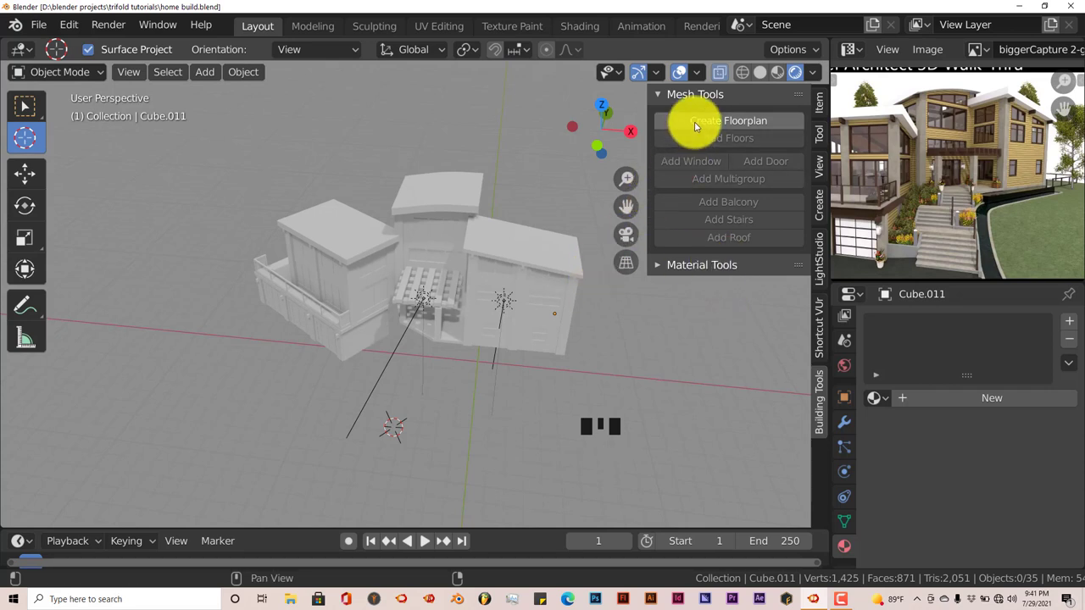
click(882, 164)
drag(882, 164, 881, 164)
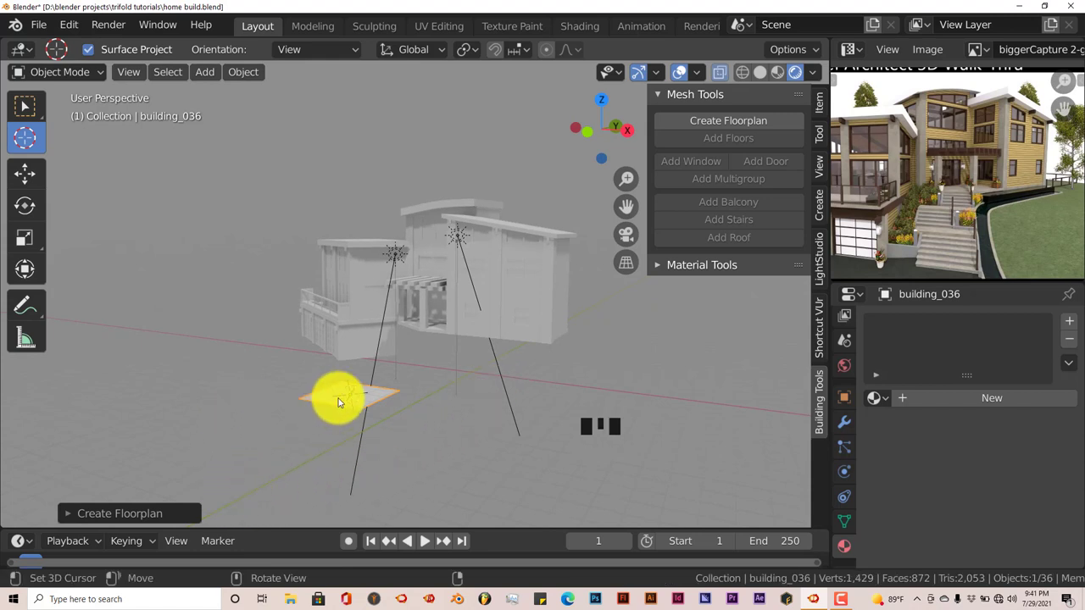
Step: Start editing the floorplan building_036 and select its single face
key(Tab)
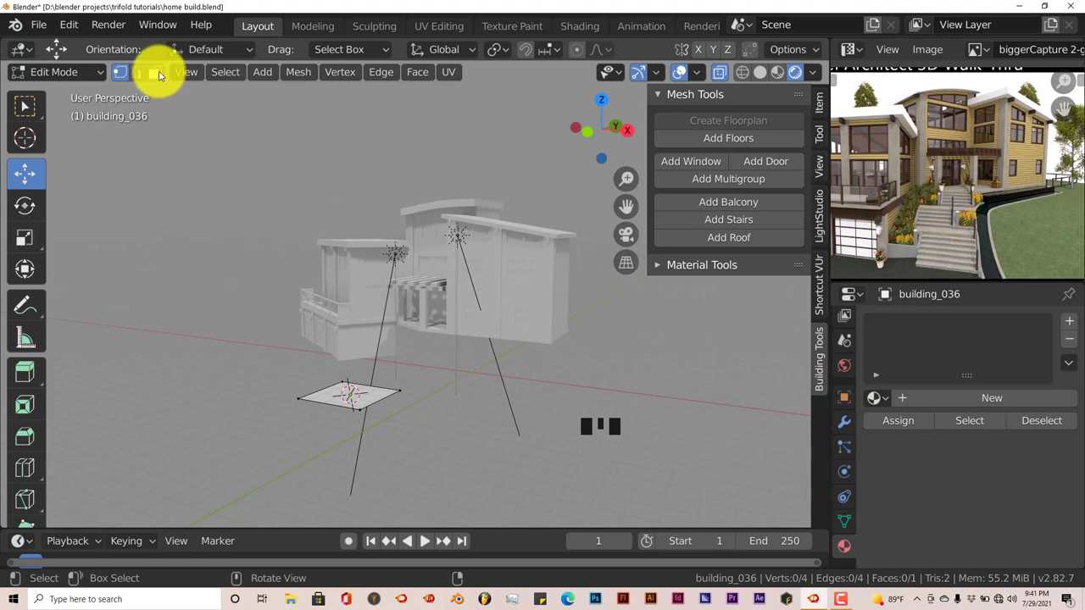
click(881, 165)
click(881, 164)
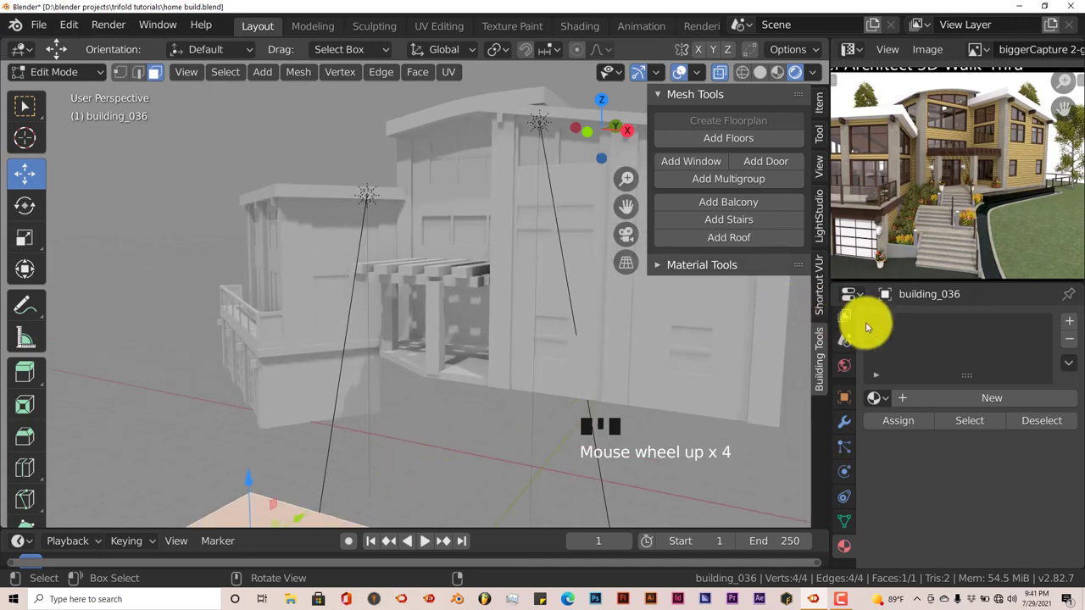
click(881, 164)
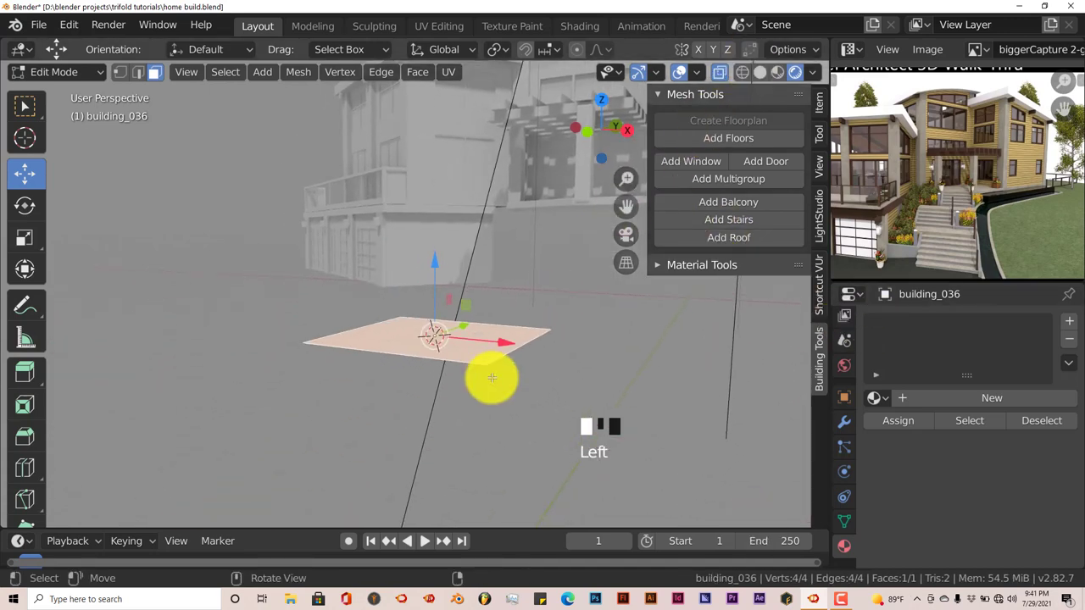
drag(881, 164, 882, 165)
click(881, 165)
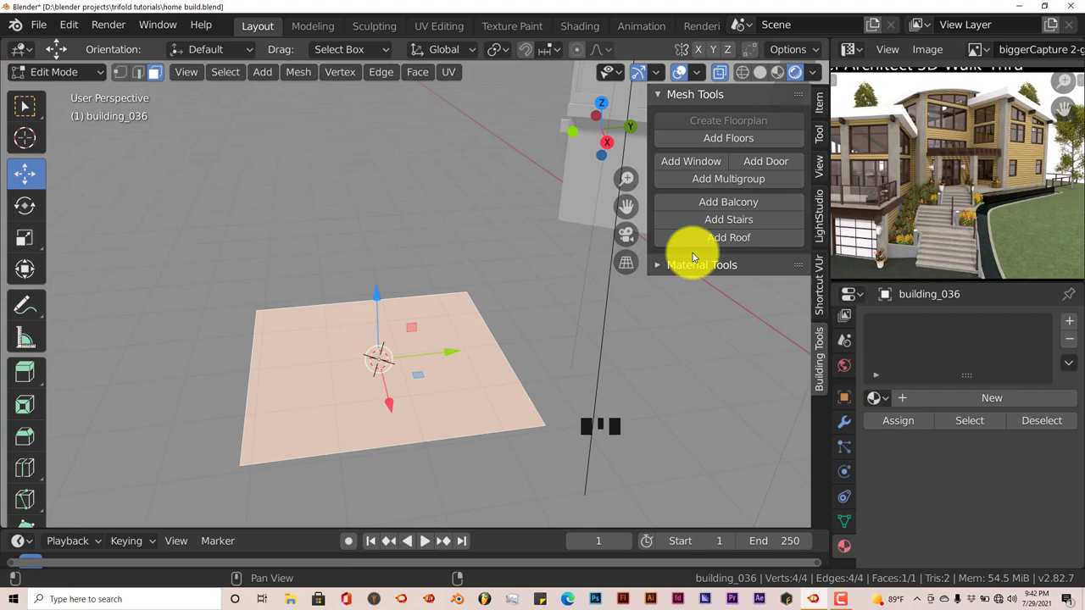
click(882, 164)
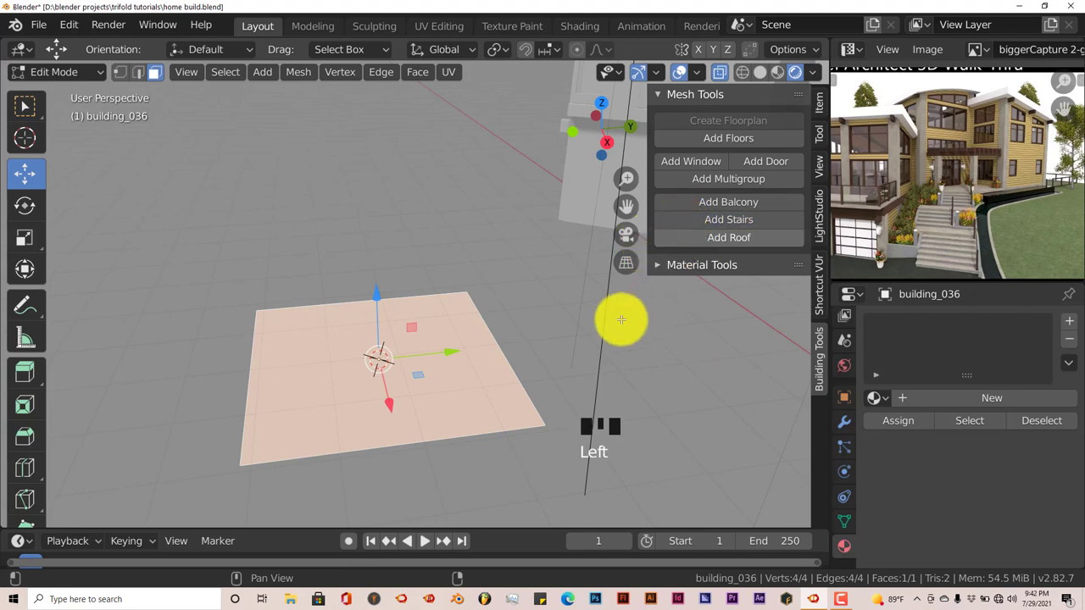
Step: Raise the floorplan into a floor block with Add Floors
drag(881, 164, 882, 164)
click(882, 164)
drag(882, 164, 882, 164)
drag(882, 164, 881, 164)
click(882, 165)
Step: Add a three-step staircase with Has Landing and Add Railing enabled
drag(882, 165, 882, 165)
click(881, 165)
drag(881, 164, 881, 164)
click(882, 165)
drag(881, 164, 881, 164)
click(881, 164)
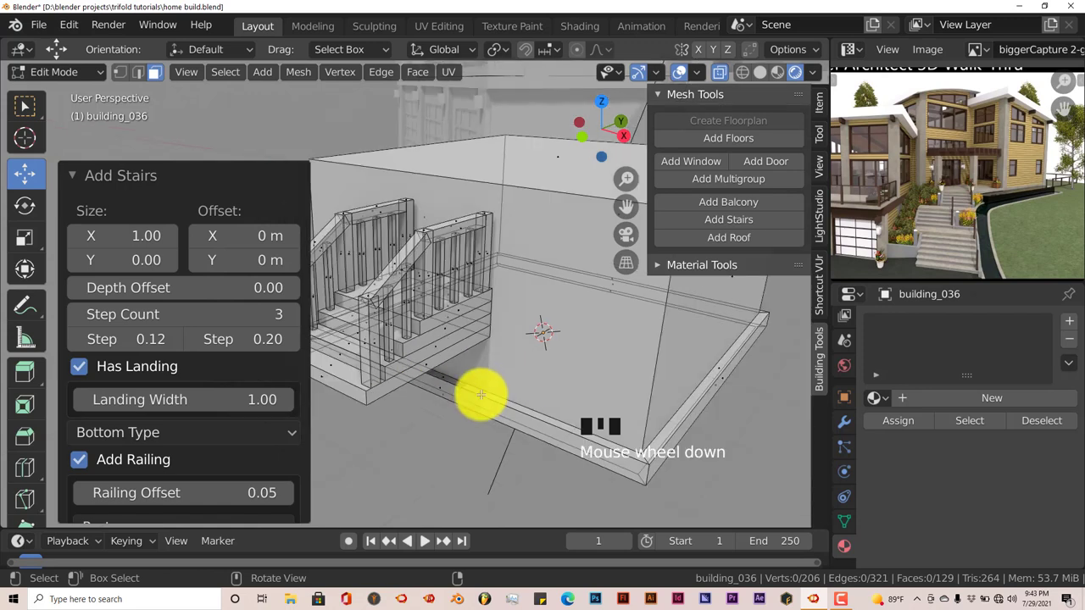
Step: Zoom the reference photo onto the house's front entrance steps
drag(882, 164, 909, 227)
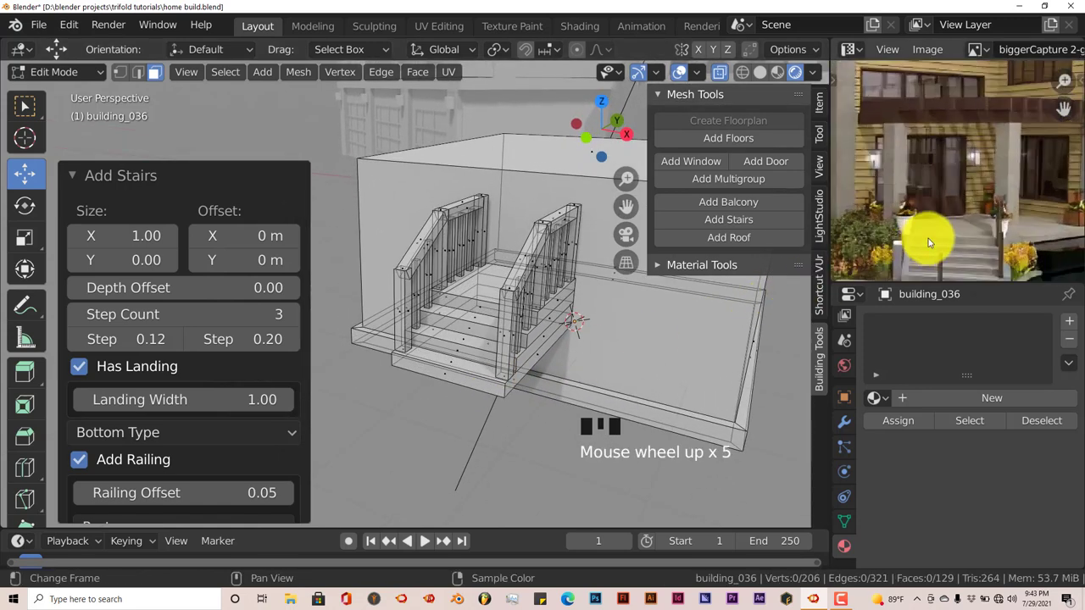
drag(940, 242, 944, 214)
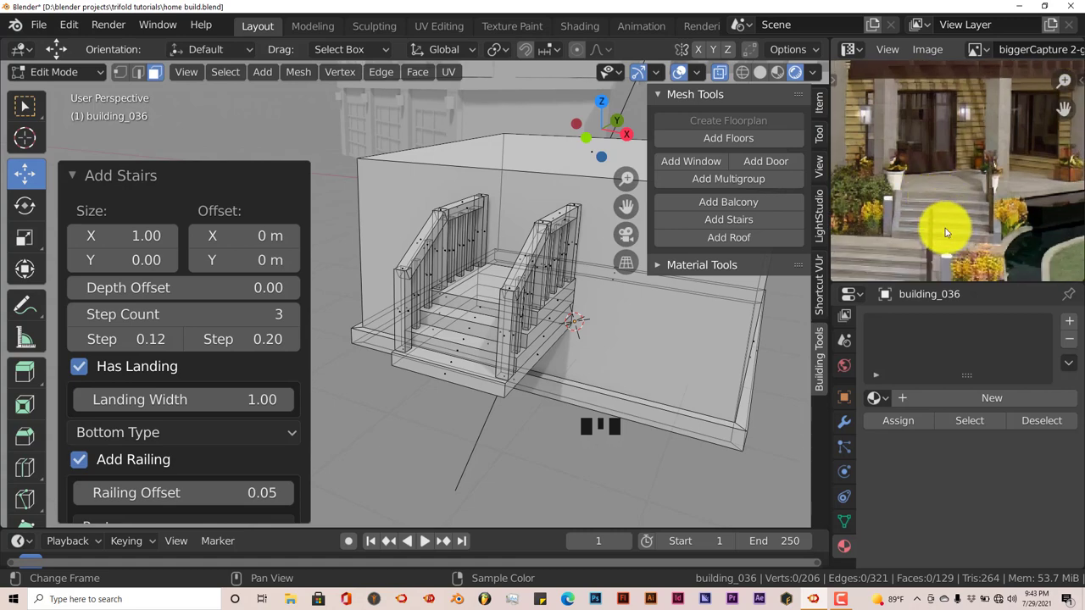
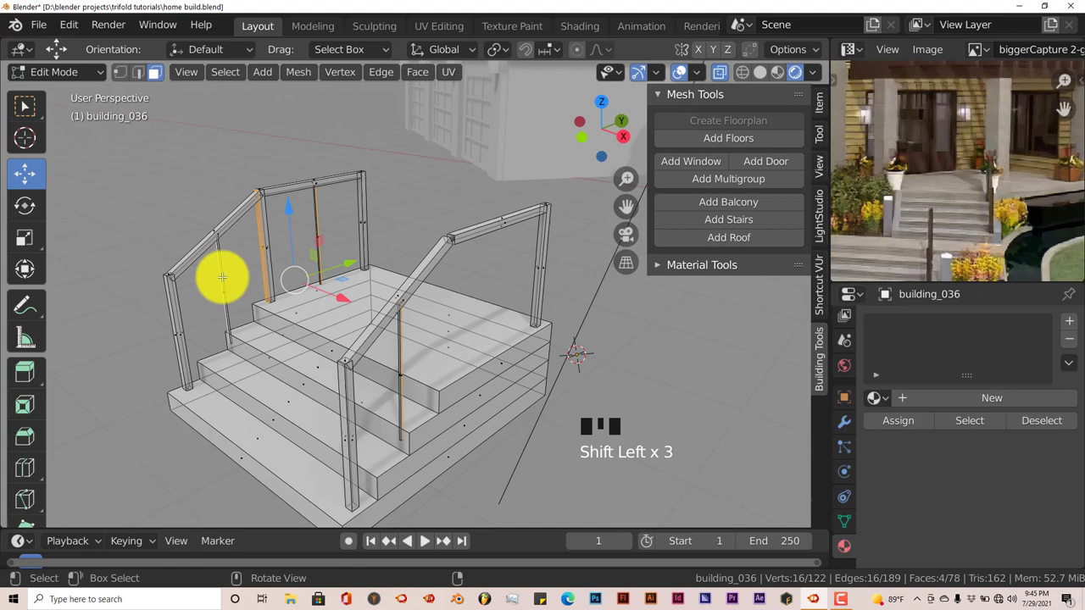
Step: Select all linked balusters and delete them from the stair railings
key(ctrl+l)
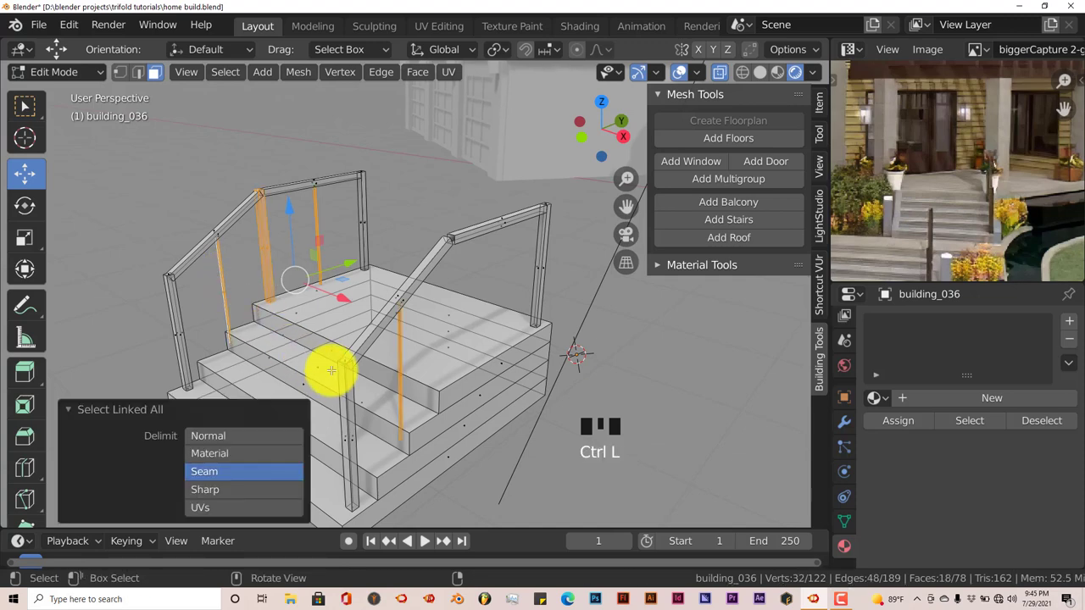
key(Delete)
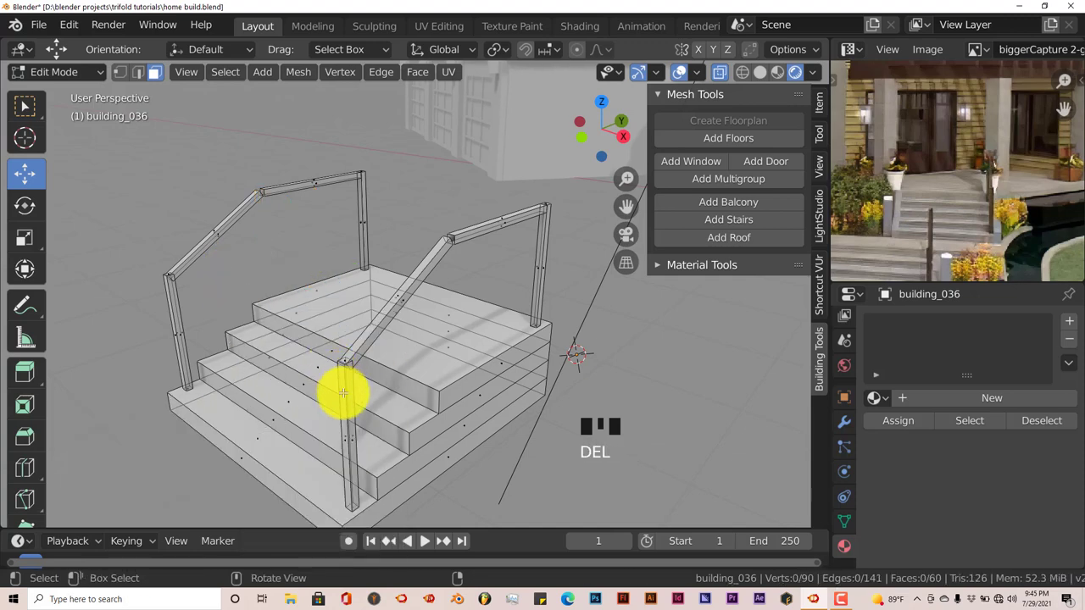
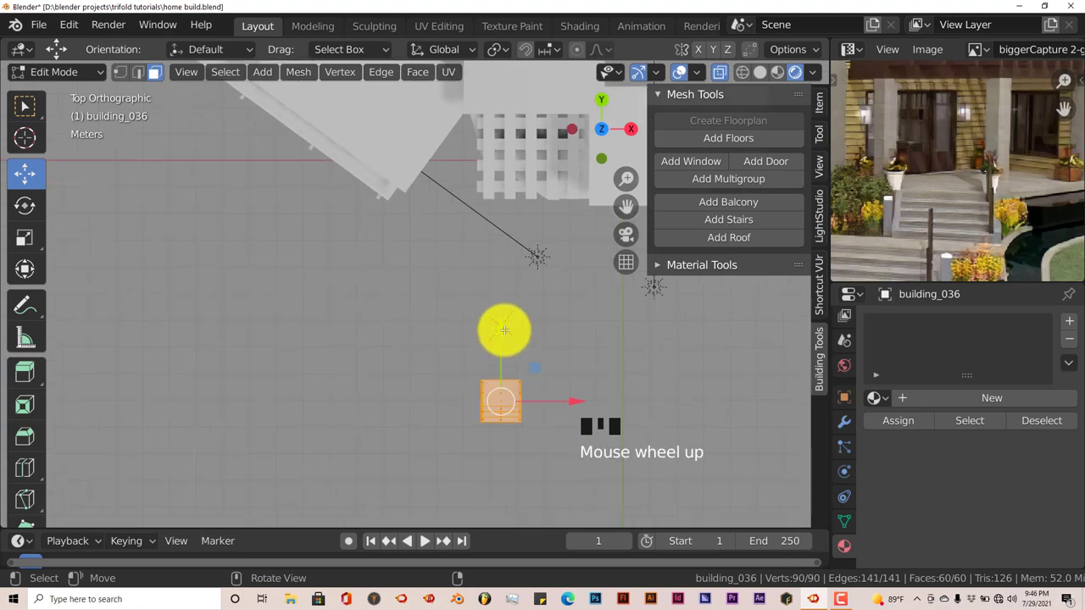
Step: Move the staircase about 5.64 m along Y toward the front of the house
click(34, 170)
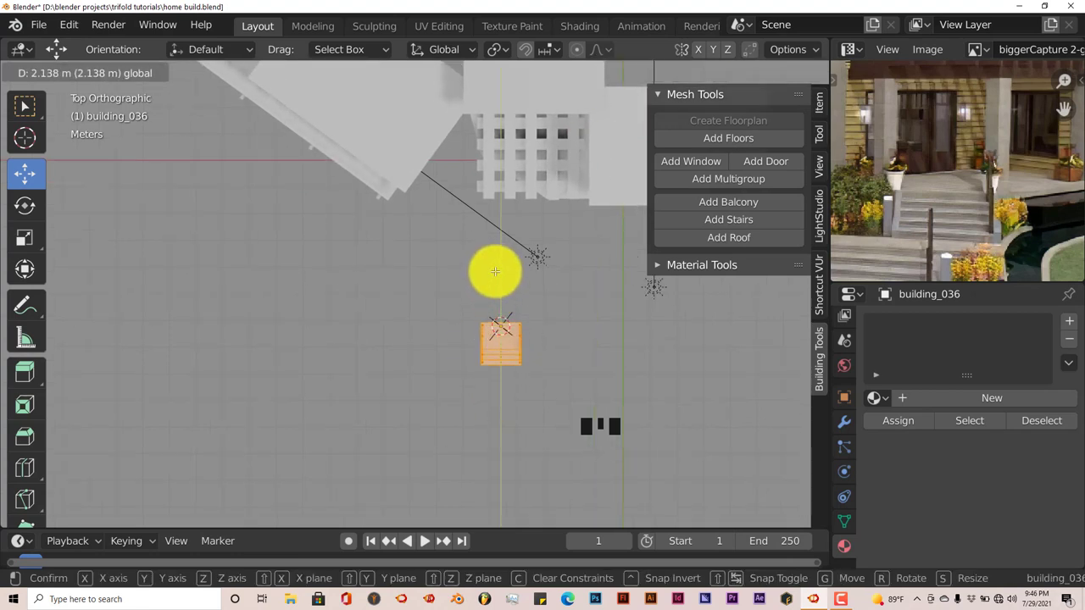
drag(34, 171, 34, 171)
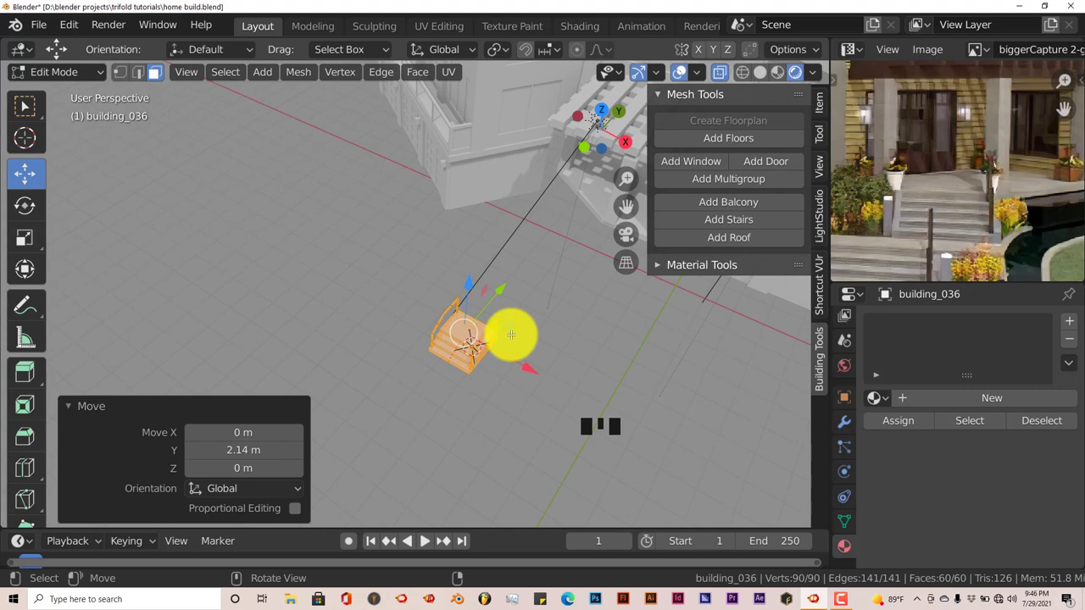
key(Tab)
drag(34, 171, 34, 171)
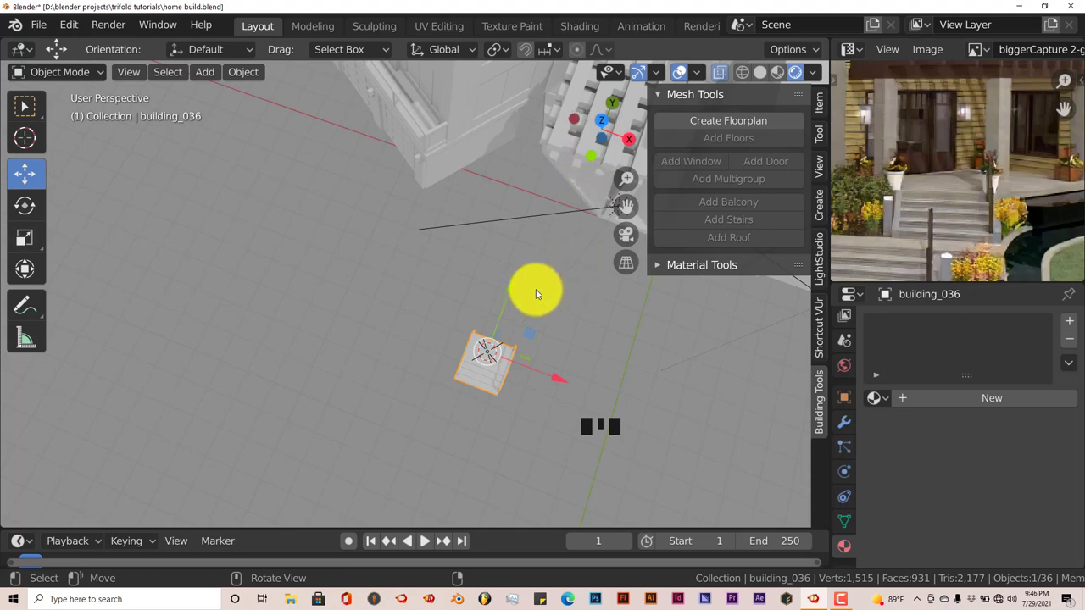
click(34, 171)
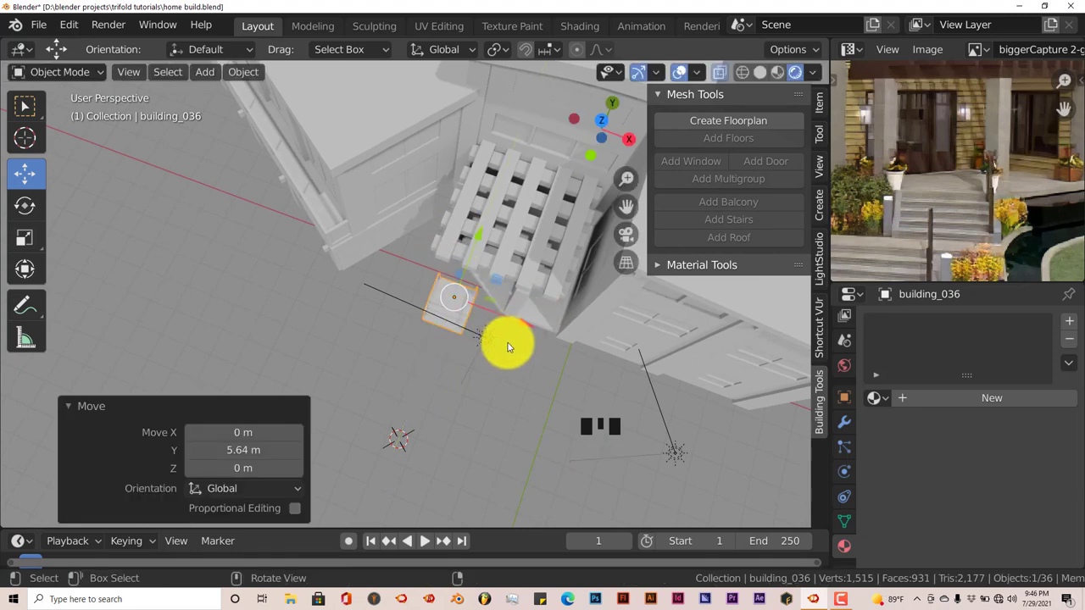
Step: Check the stair placement from above in wireframe view
key(KP_7)
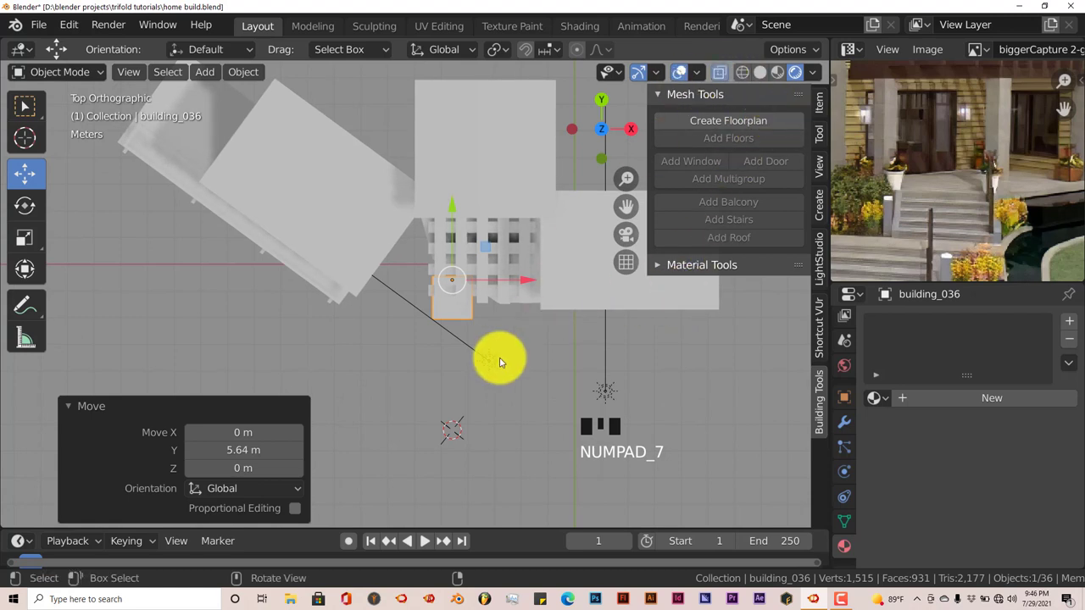
click(34, 172)
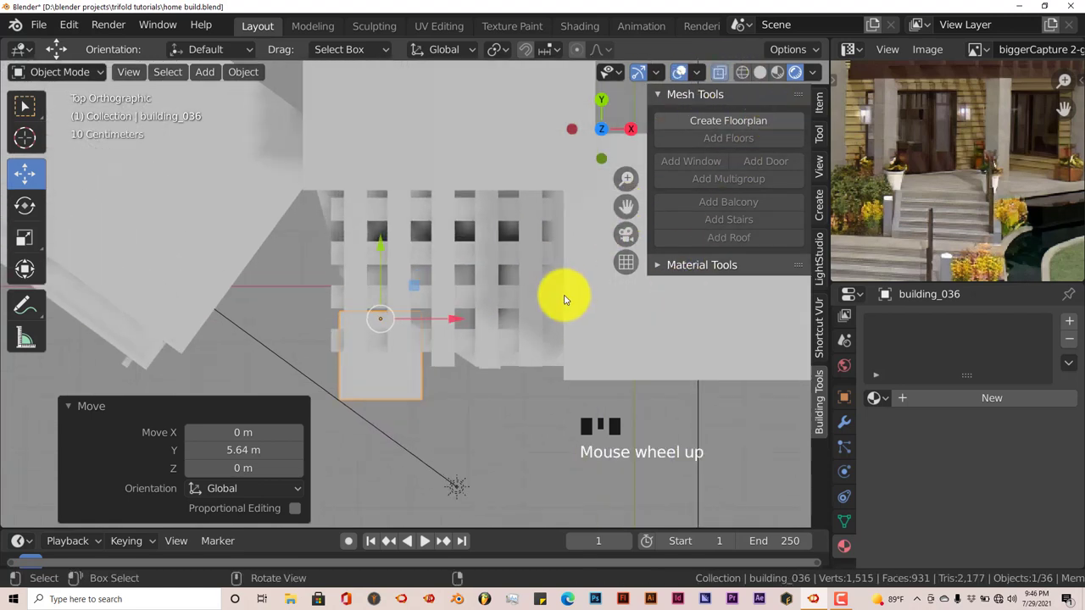
click(34, 171)
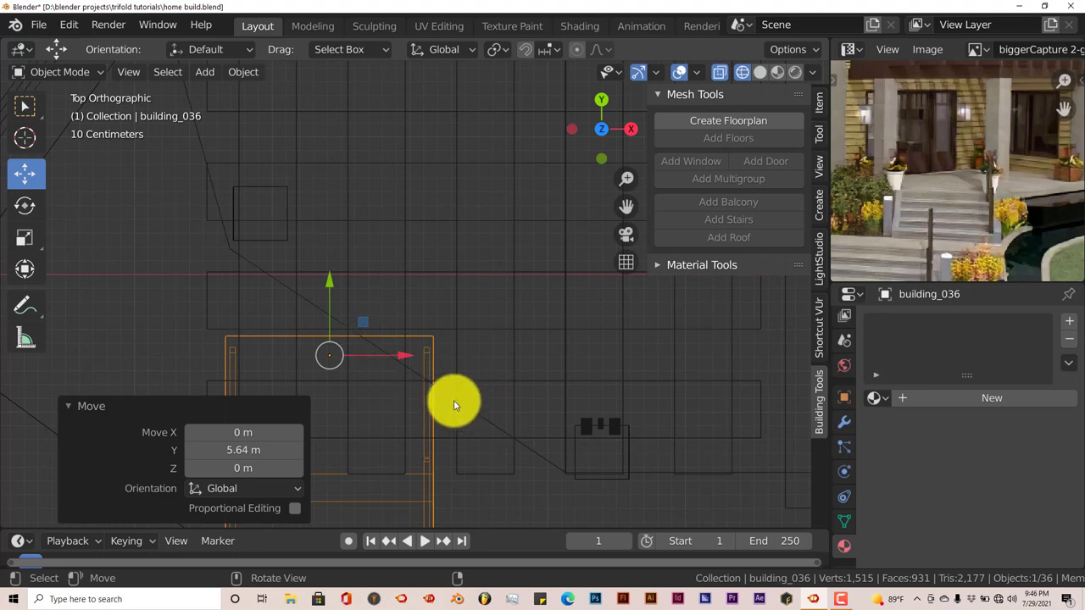
Step: Rotate the stairs about 35.6° and shift them slightly along X
key(r)
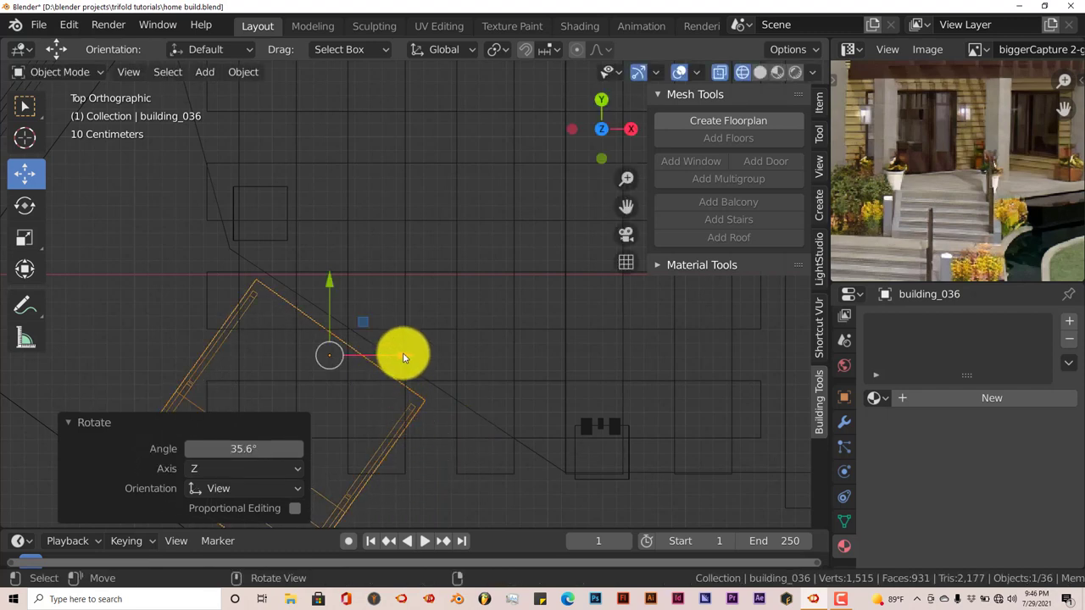
click(34, 171)
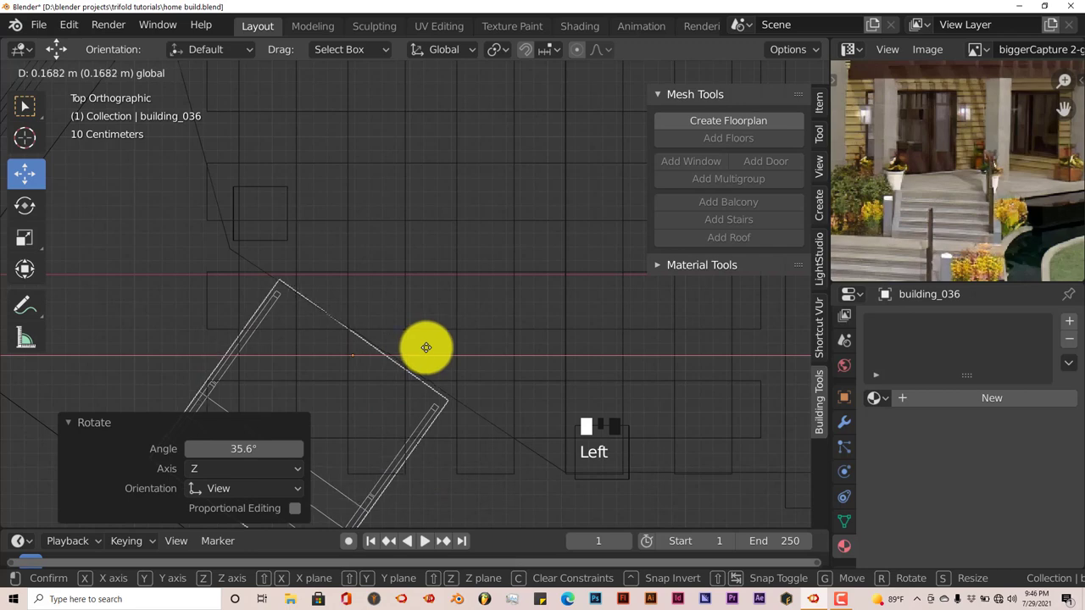
click(34, 171)
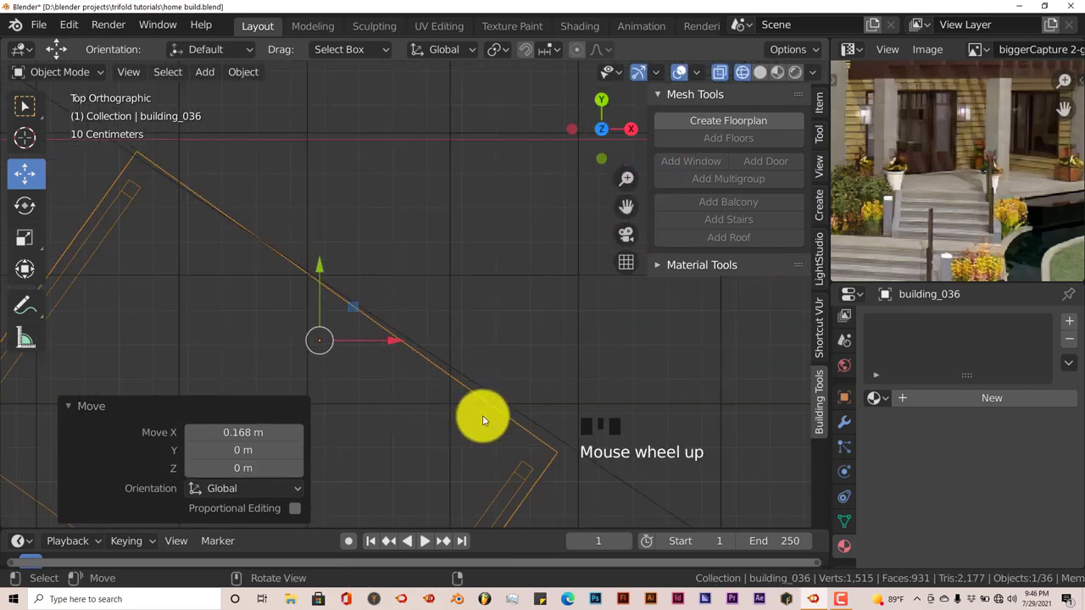
Step: Fine-tune with a -1.71° rotation and a 0.013 m nudge along Y
key(r)
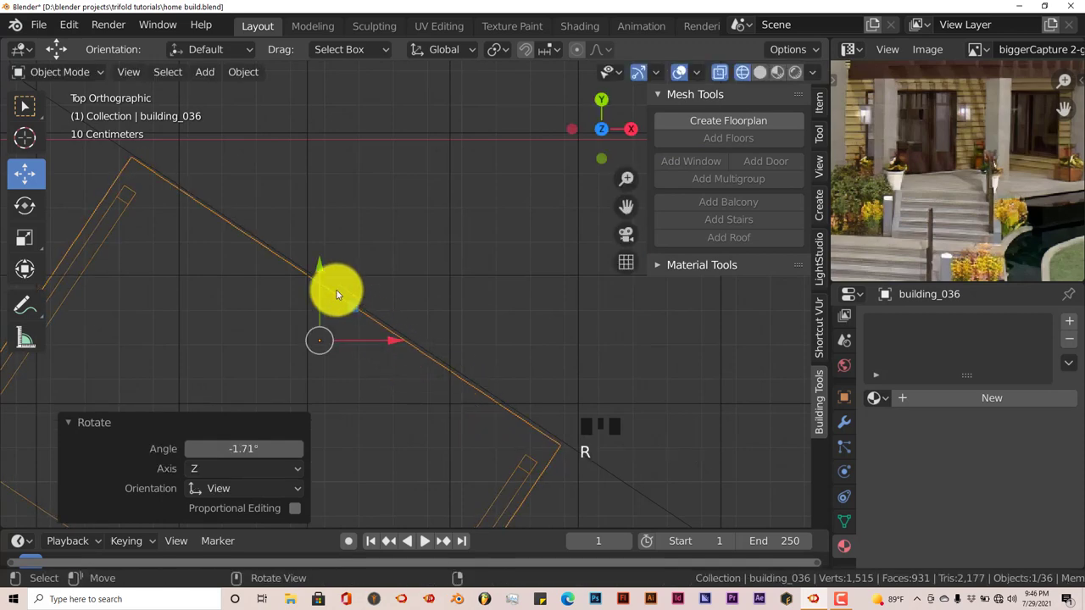
click(34, 171)
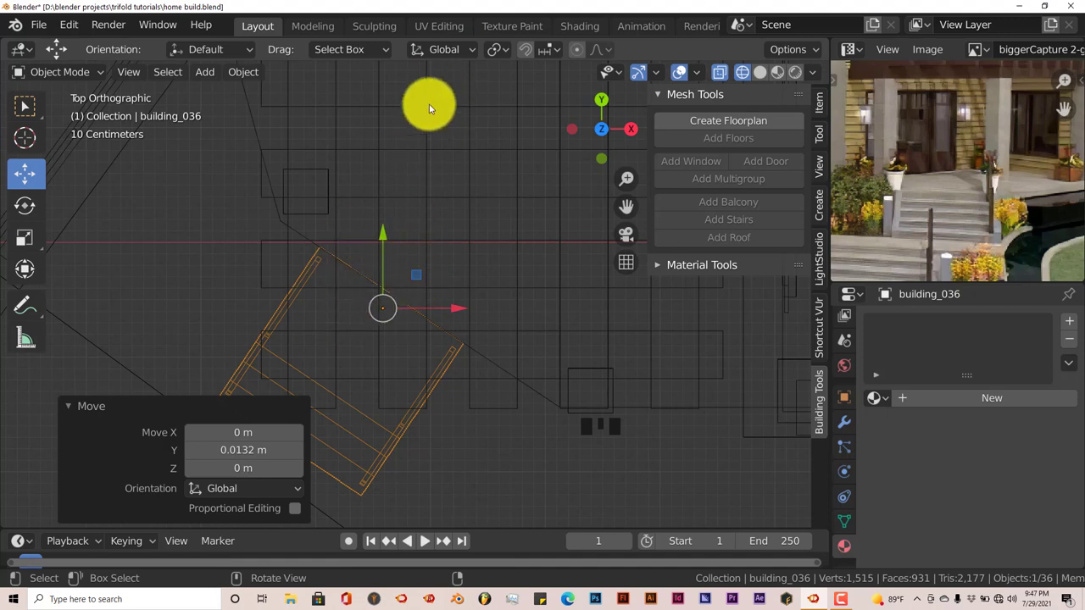
click(34, 171)
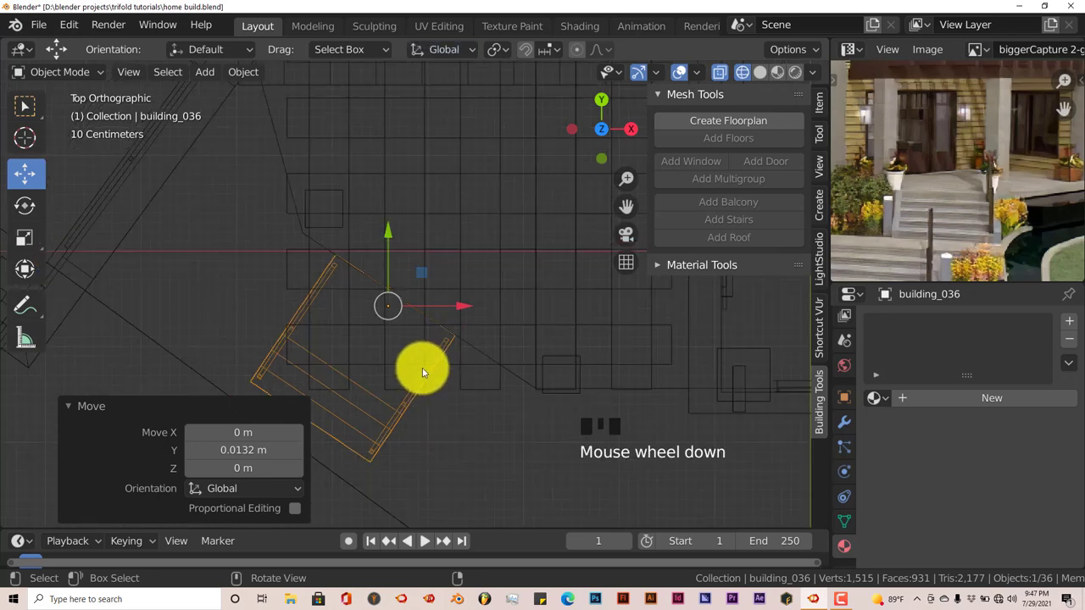
Step: In vertex select, box-select the front stair edge and shift it slightly along Y
key(Tab)
click(34, 171)
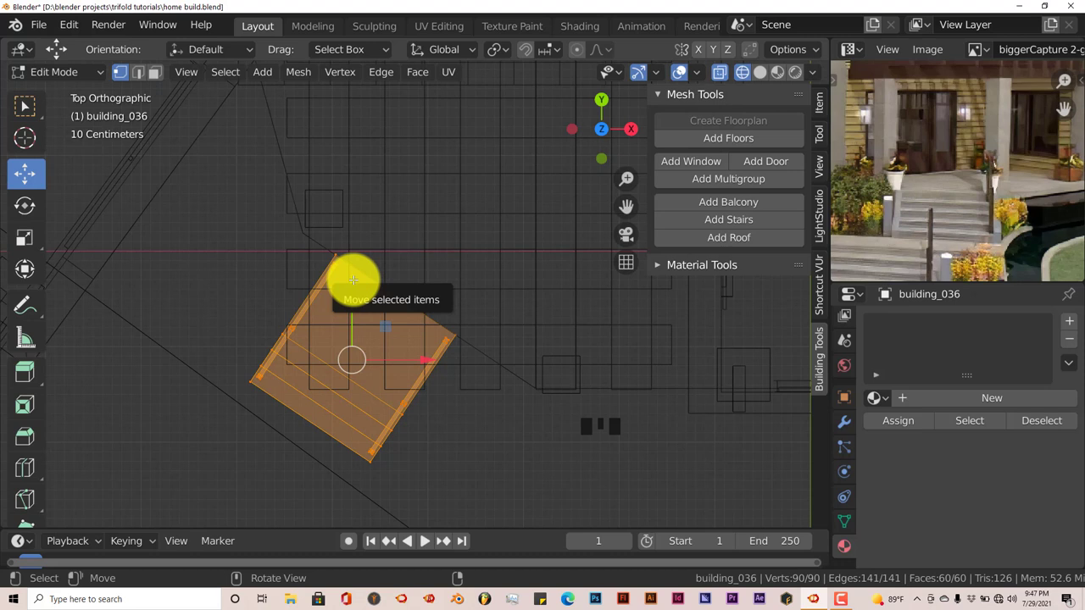
key(a)
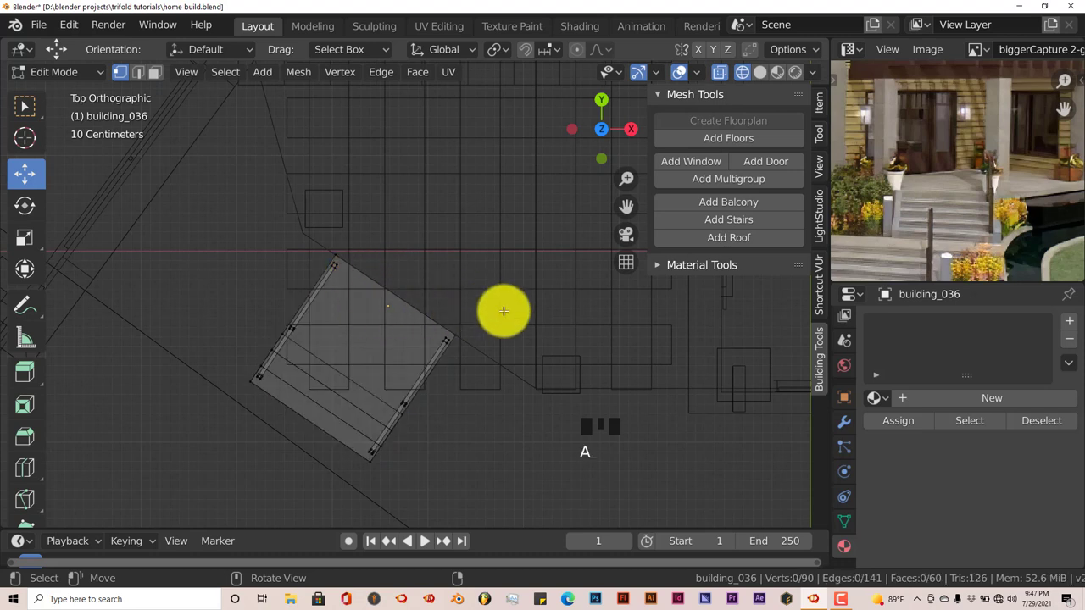
key(c)
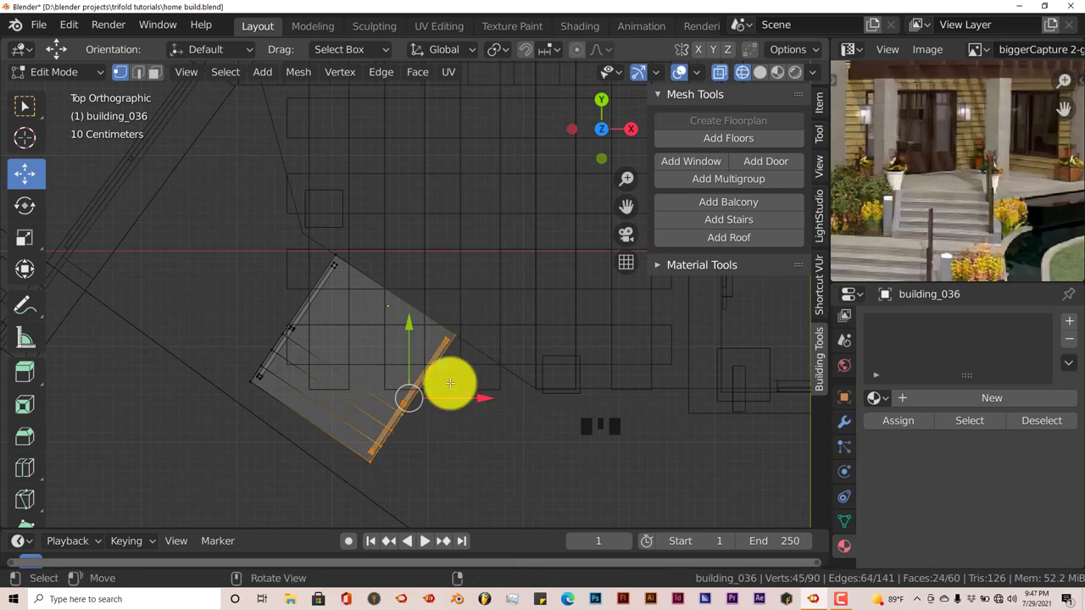
click(34, 171)
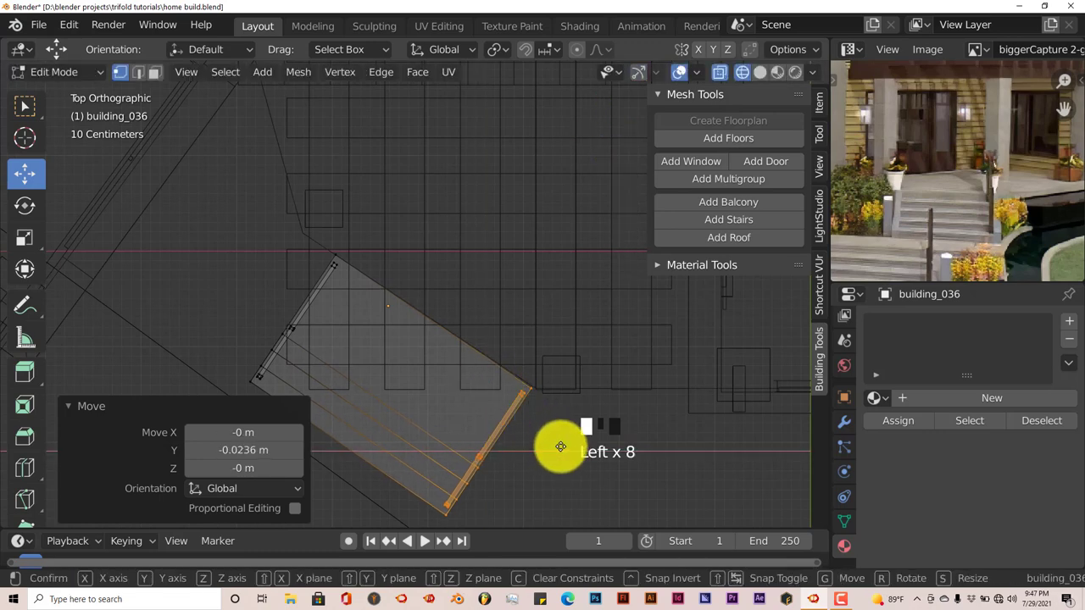
Step: Select the opposite stair edge and push it along X against the house wall
key(a)
key(c)
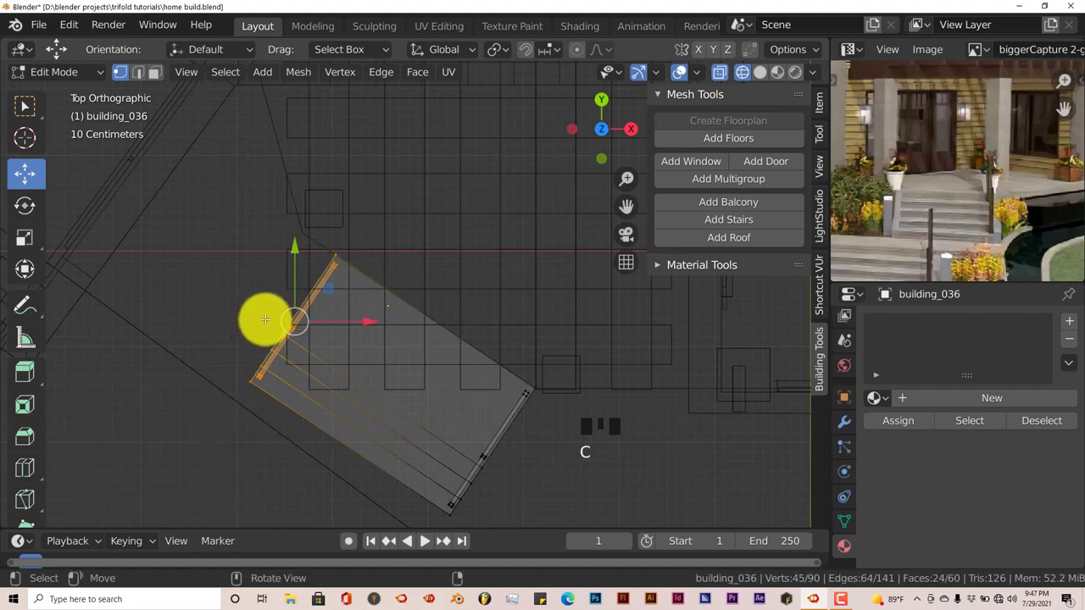
click(34, 171)
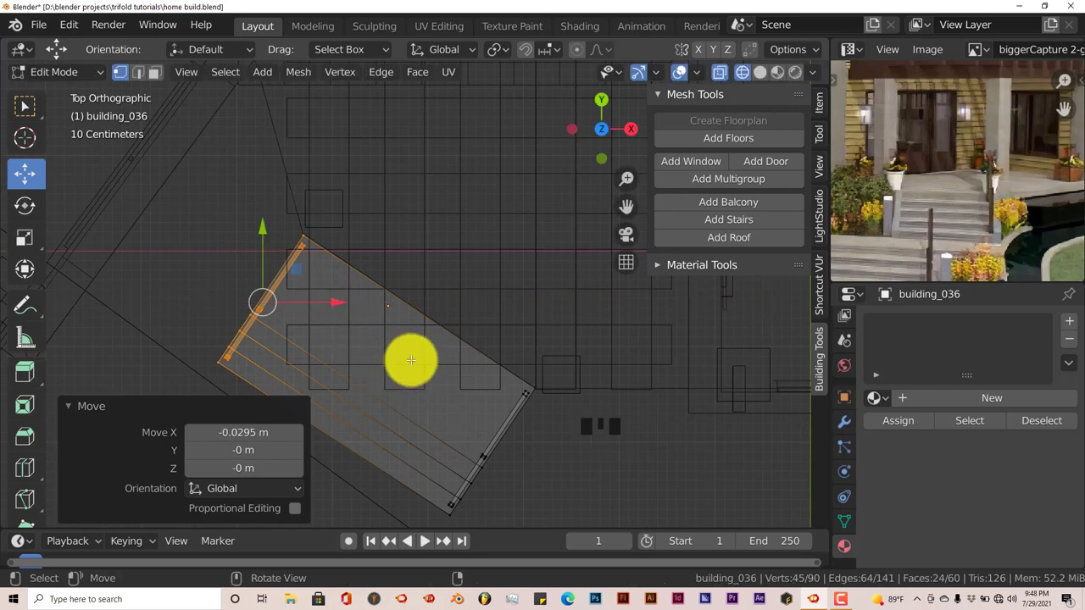
key(a)
key(Tab)
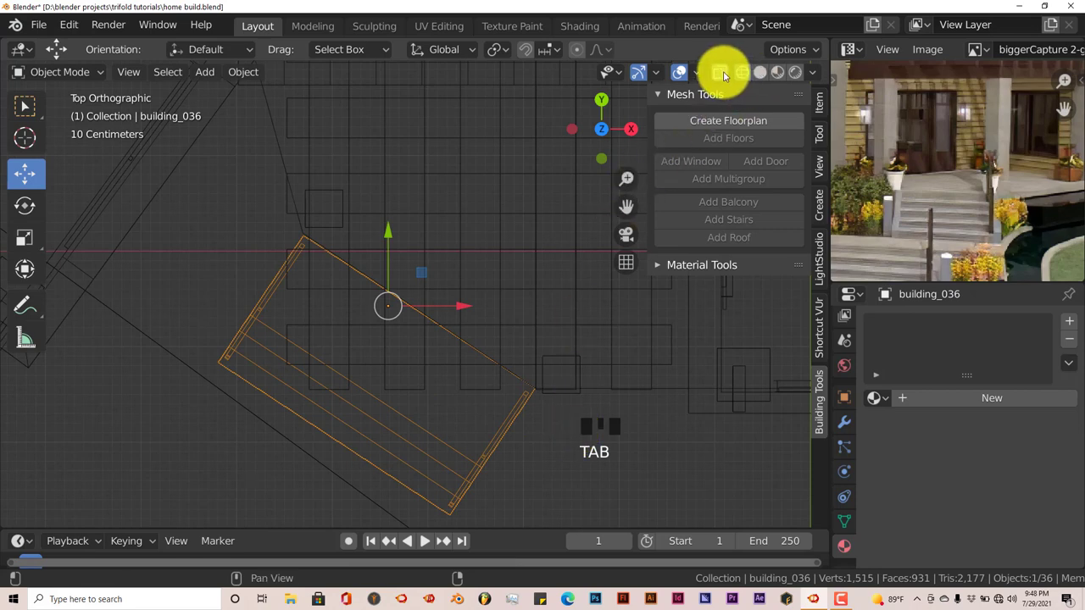
Step: Return to solid shading and raise the stairs about 1.77 m from front view
click(34, 171)
click(34, 172)
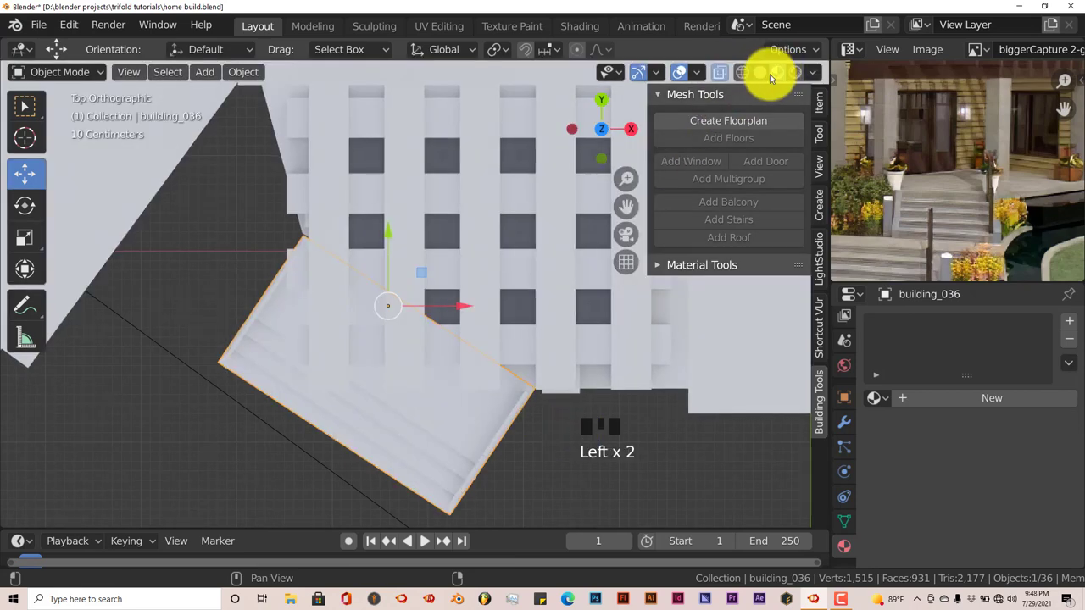
click(34, 172)
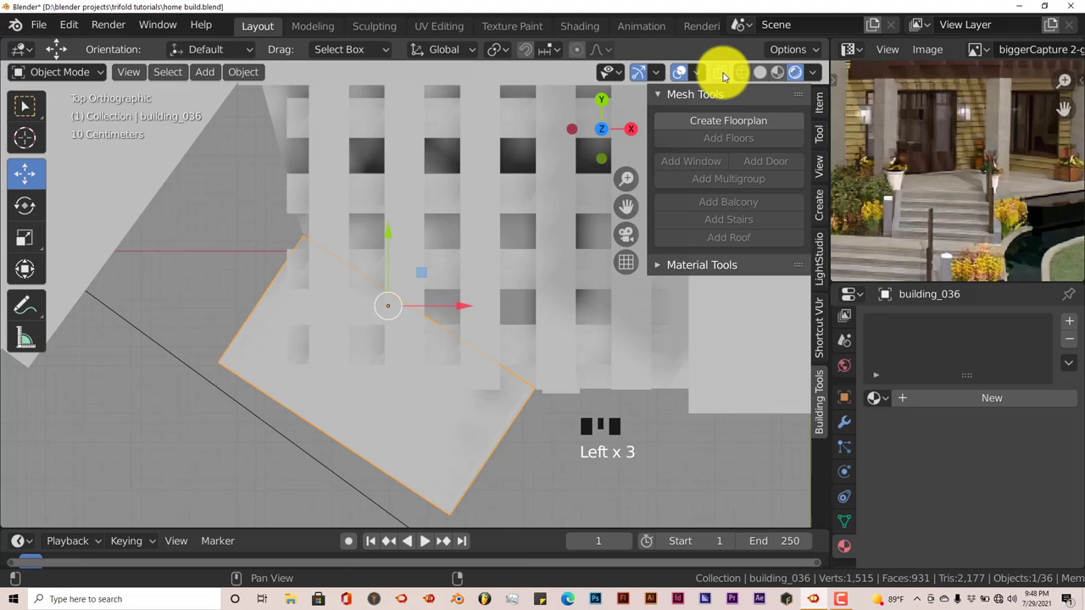
click(34, 171)
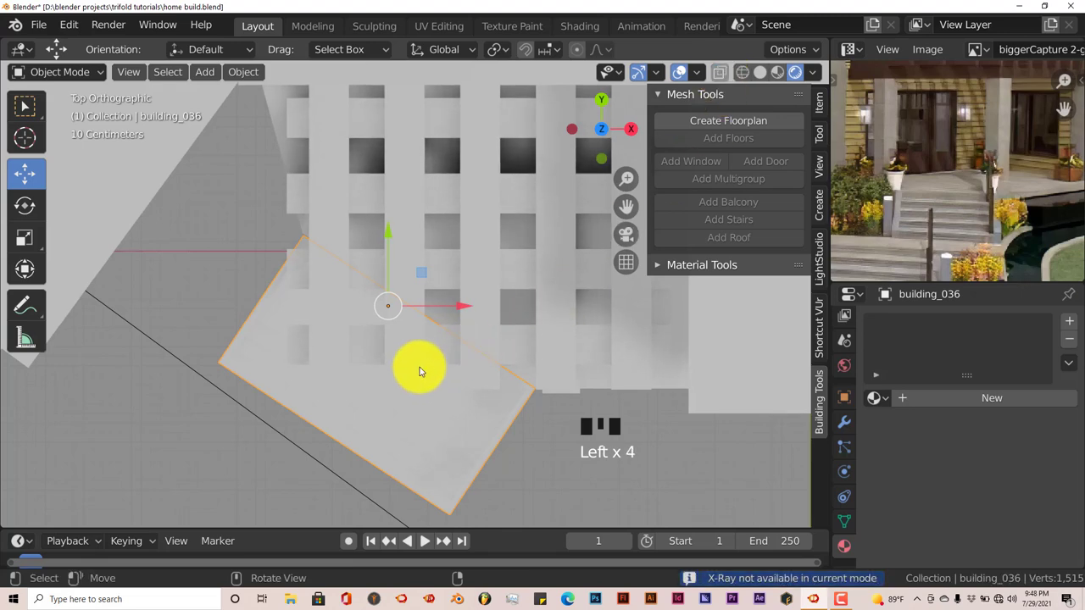
key(KP_1)
drag(34, 172, 34, 172)
drag(33, 172, 34, 170)
click(34, 170)
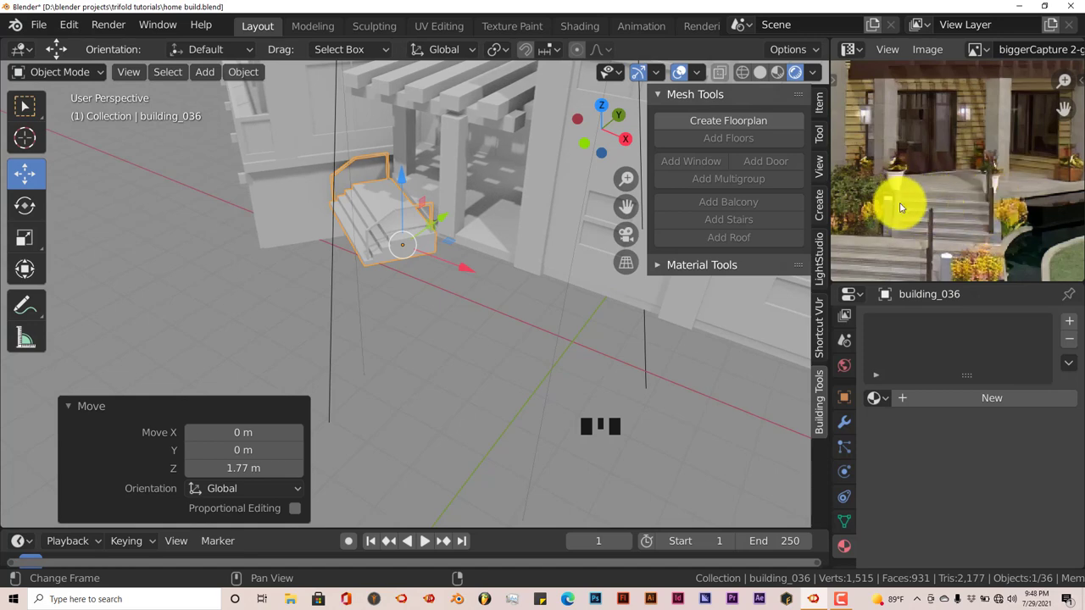
Step: Select the entrance stairs object and reopen its mesh for editing
drag(34, 171, 34, 171)
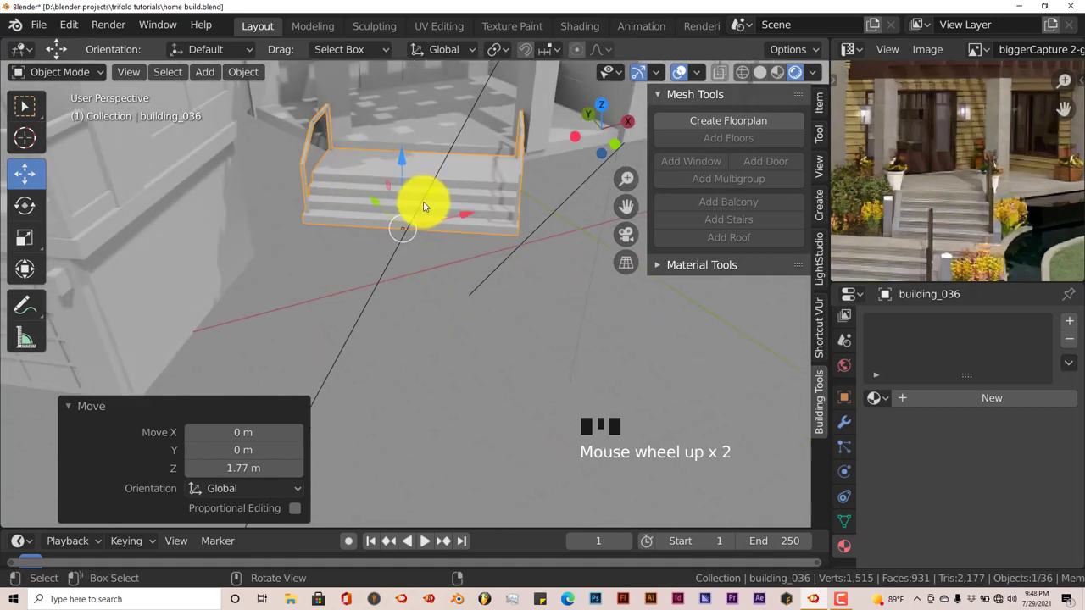
drag(34, 171, 34, 172)
click(34, 171)
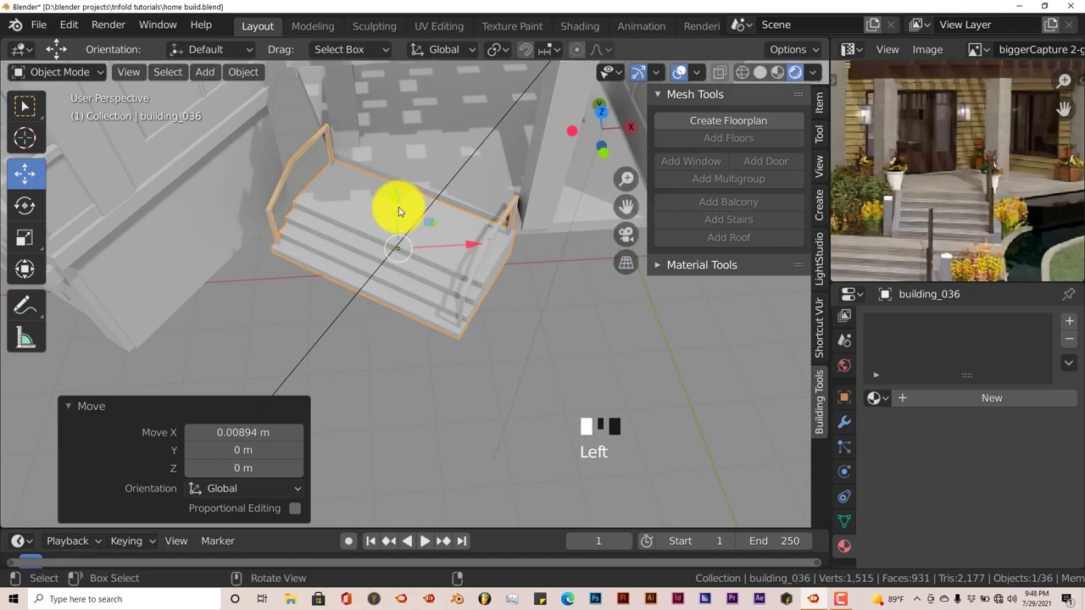
drag(34, 171, 34, 172)
click(34, 171)
drag(34, 171, 34, 172)
key(Tab)
Step: Face-select one side railing, extend with select linked, and delete its faces
click(34, 171)
click(34, 172)
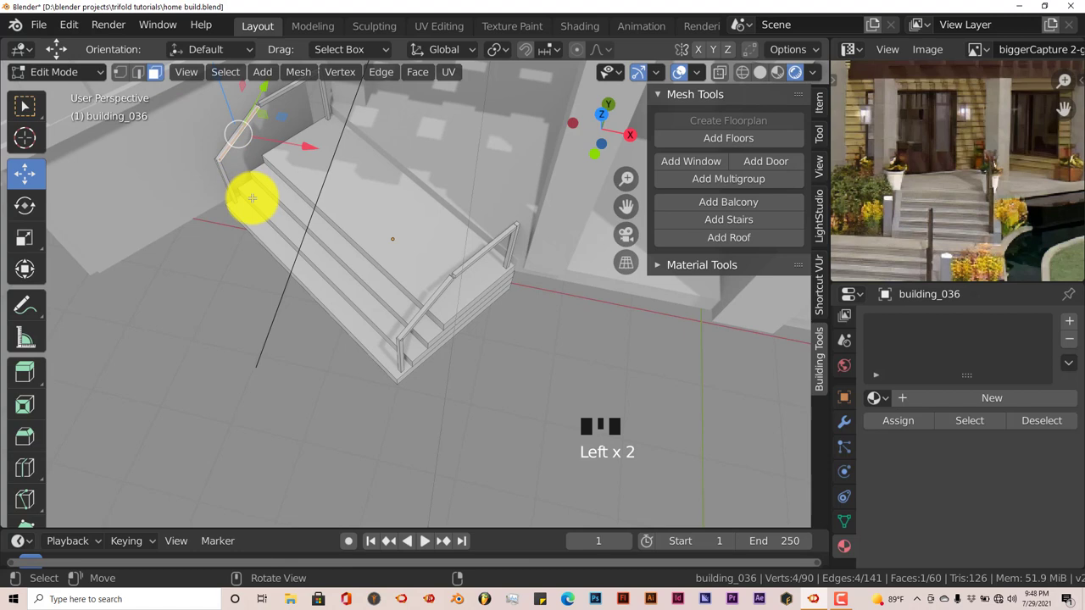
click(34, 171)
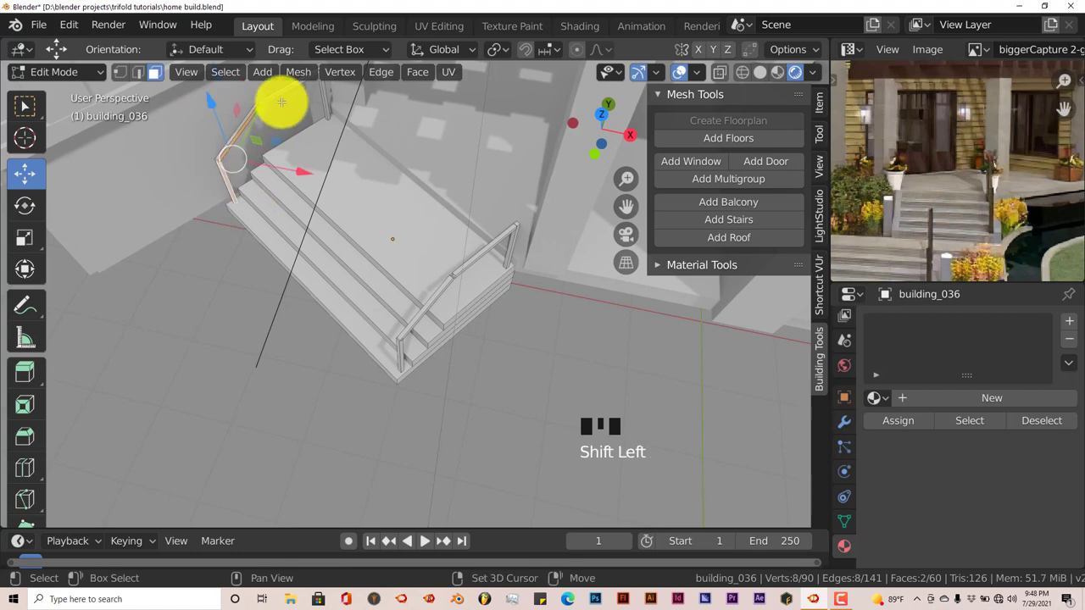
click(34, 171)
click(34, 171)
key(ctrl+l)
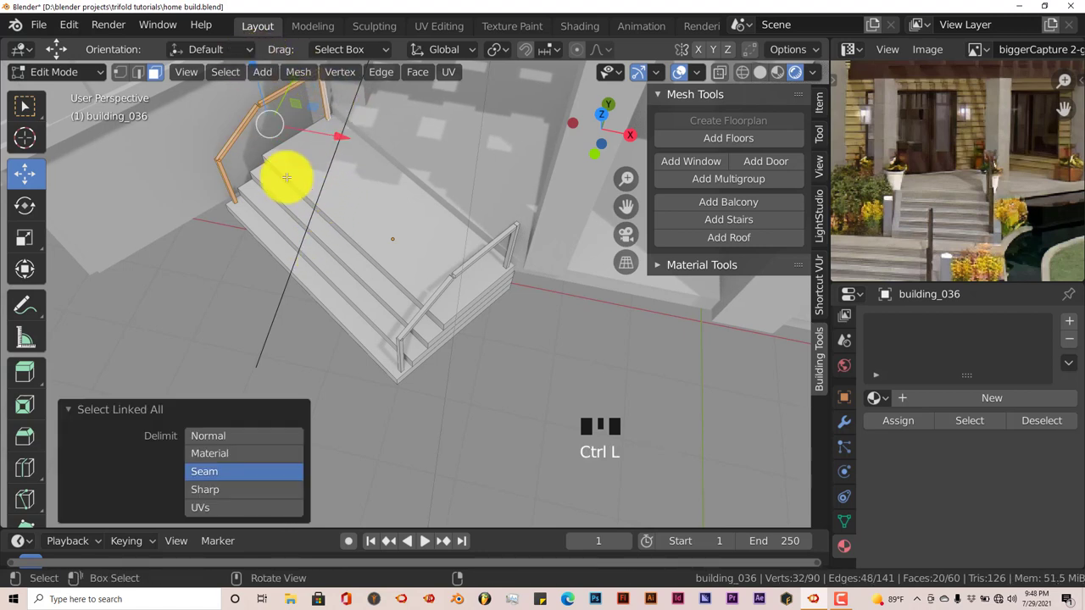
key(Delete)
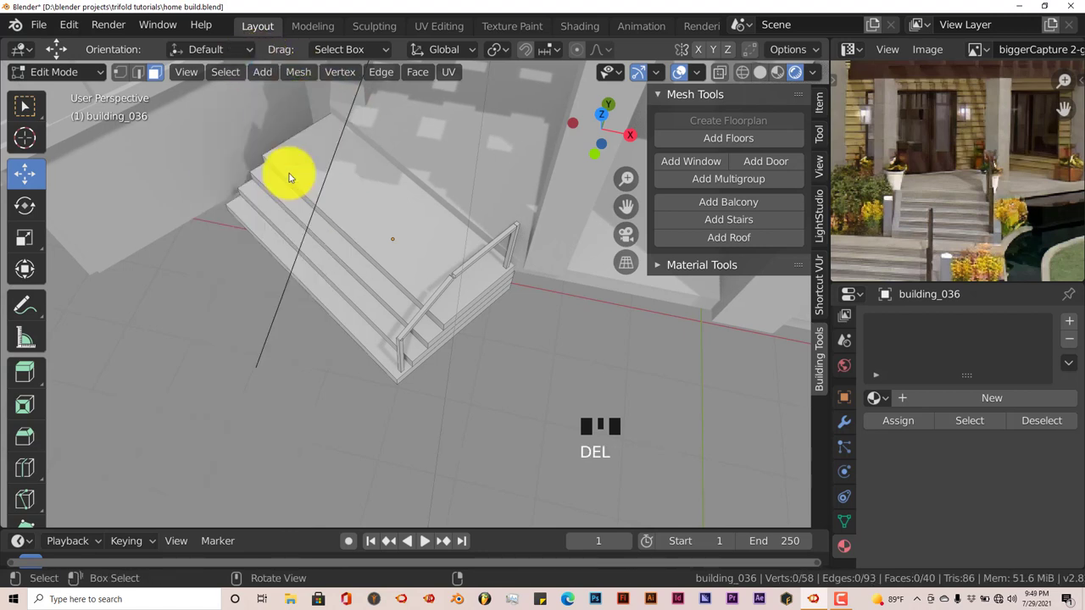
Step: Return to object mode and inspect the stairs without the railing
key(Tab)
drag(34, 171, 39, 31)
drag(39, 31, 338, 278)
drag(337, 277, 958, 244)
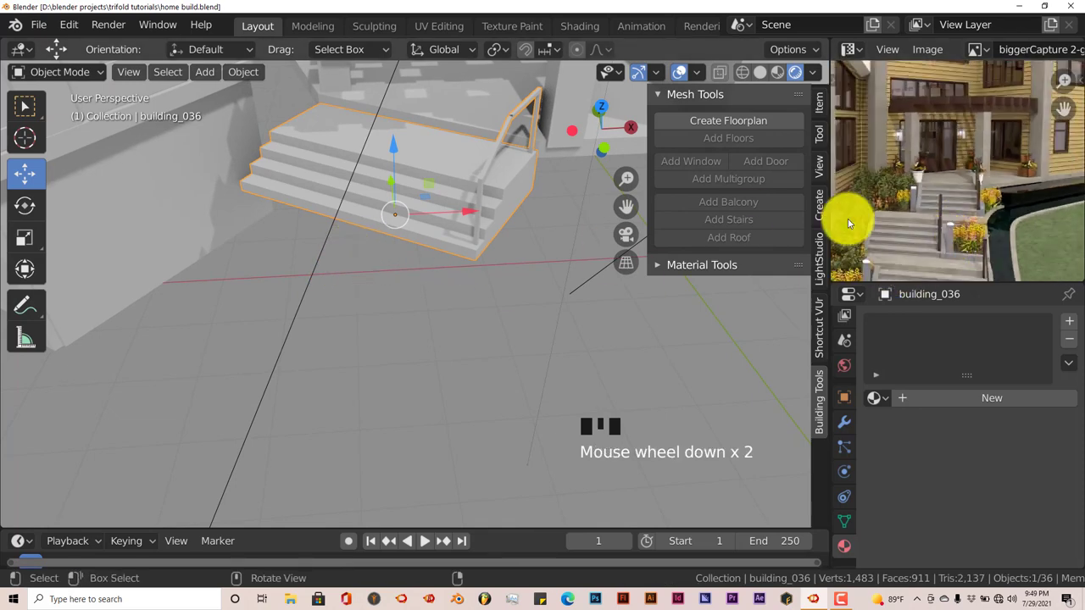
Step: Duplicate the stairs as building_036.001 and place the copy away from the original
drag(848, 256, 848, 256)
key(shift+d)
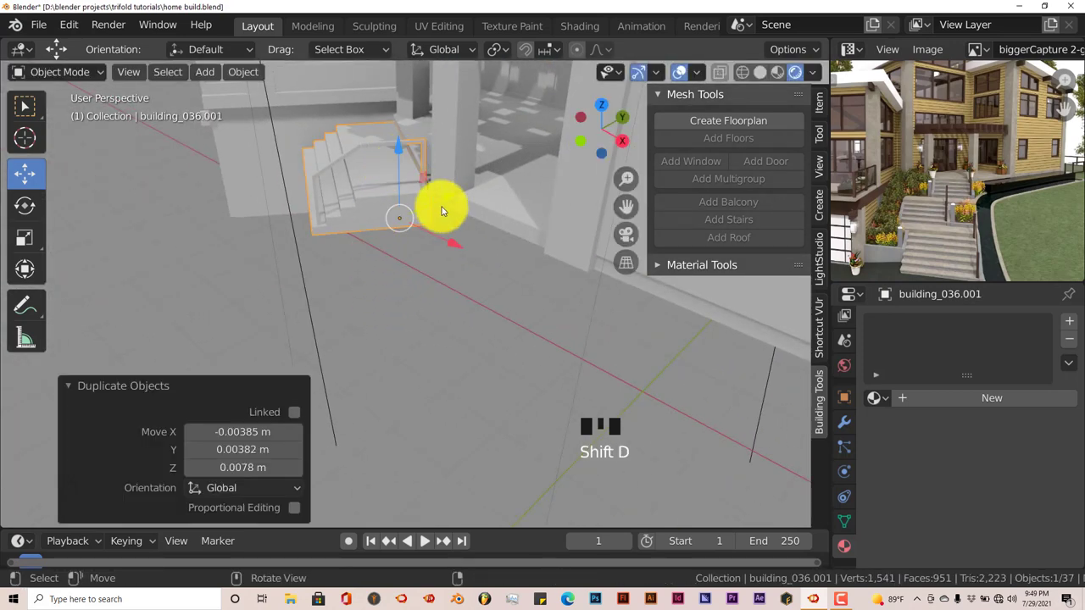
drag(849, 256, 848, 256)
click(849, 256)
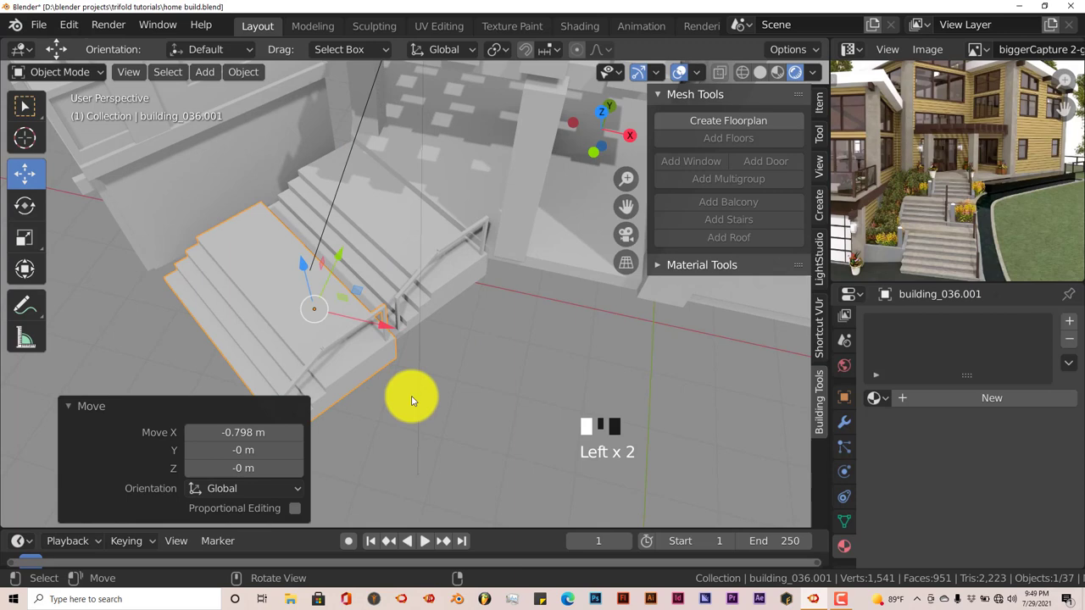
Step: Slide the copy about 0.8 m sideways and lower it 0.74 m as a second flight
drag(352, 378, 287, 155)
drag(286, 155, 927, 239)
drag(929, 231, 355, 333)
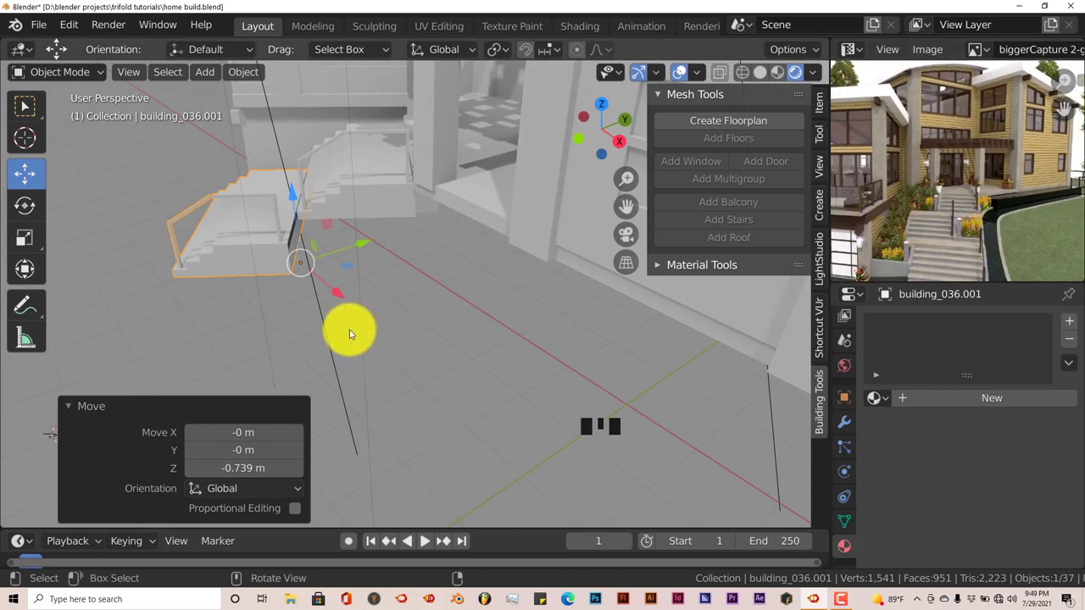
Step: From top view nudge the copy about 0.05 m along Y, then raise it to meet the upper flight
key(KP_7)
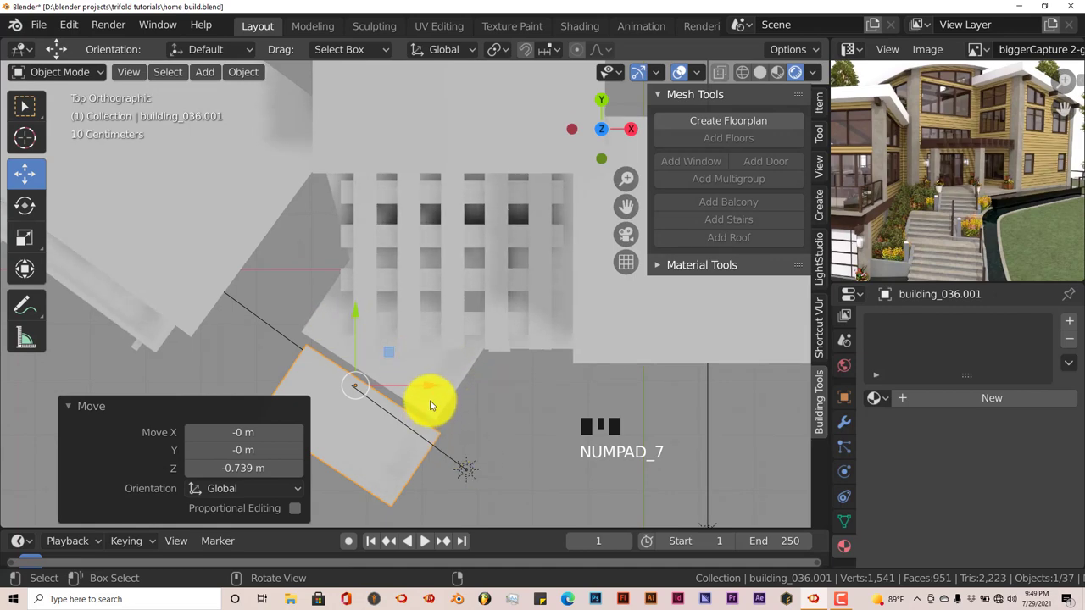
drag(408, 384, 395, 369)
drag(396, 368, 348, 320)
drag(351, 322, 311, 301)
drag(311, 302, 318, 330)
drag(318, 330, 496, 438)
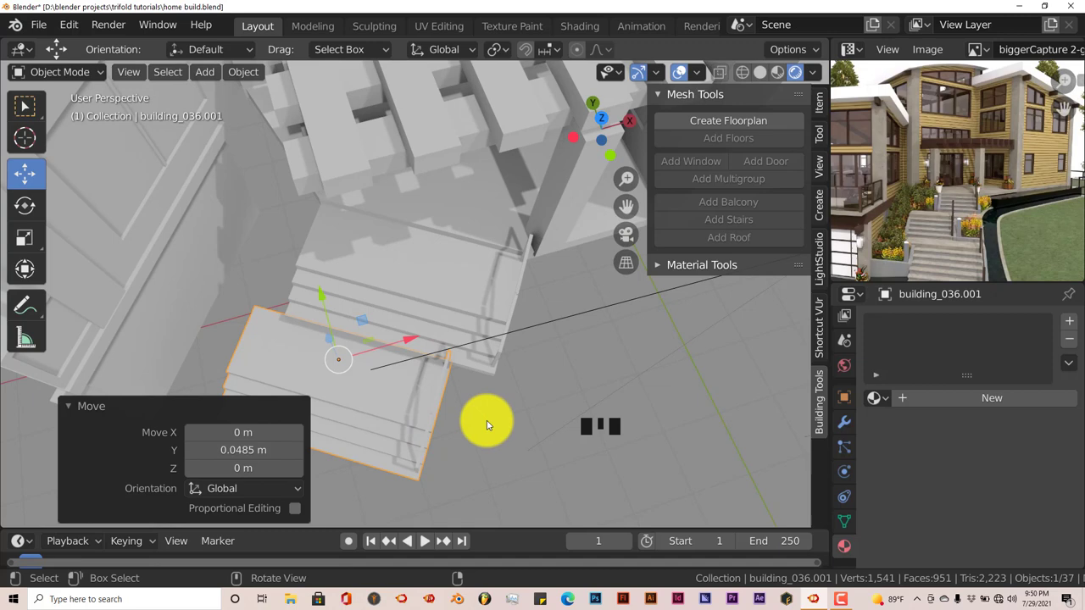
drag(500, 413, 326, 219)
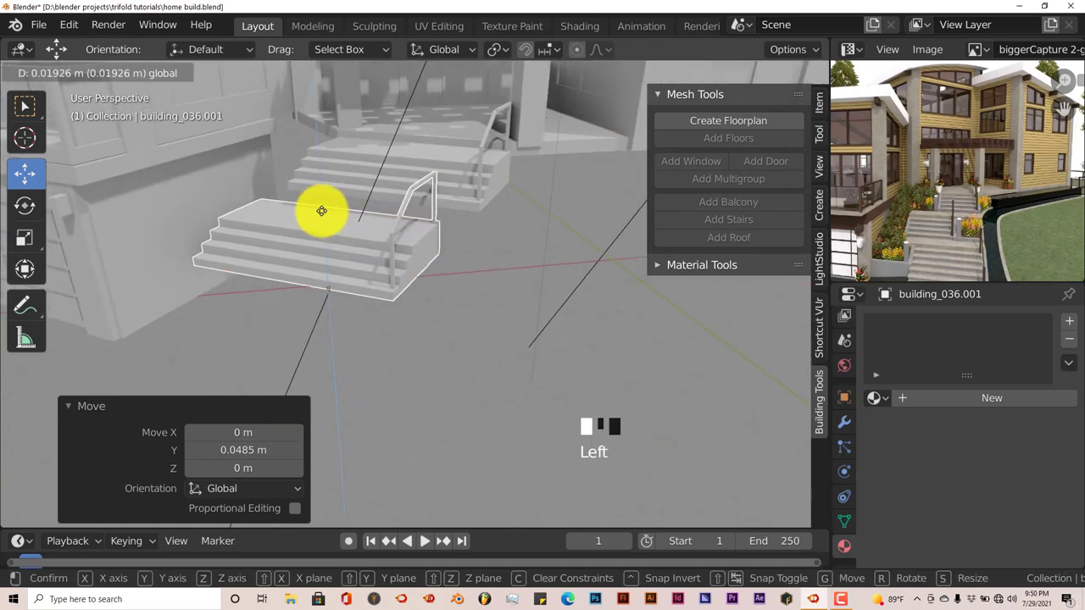
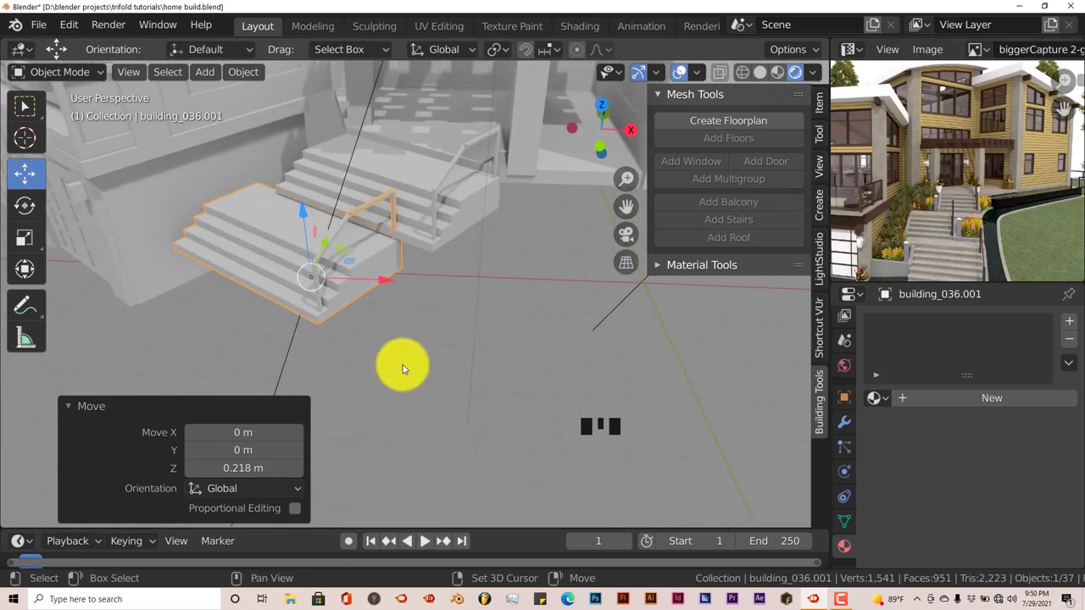
Step: Duplicate the second flight as building_036.002 and move it further down the slope
key(shift+d)
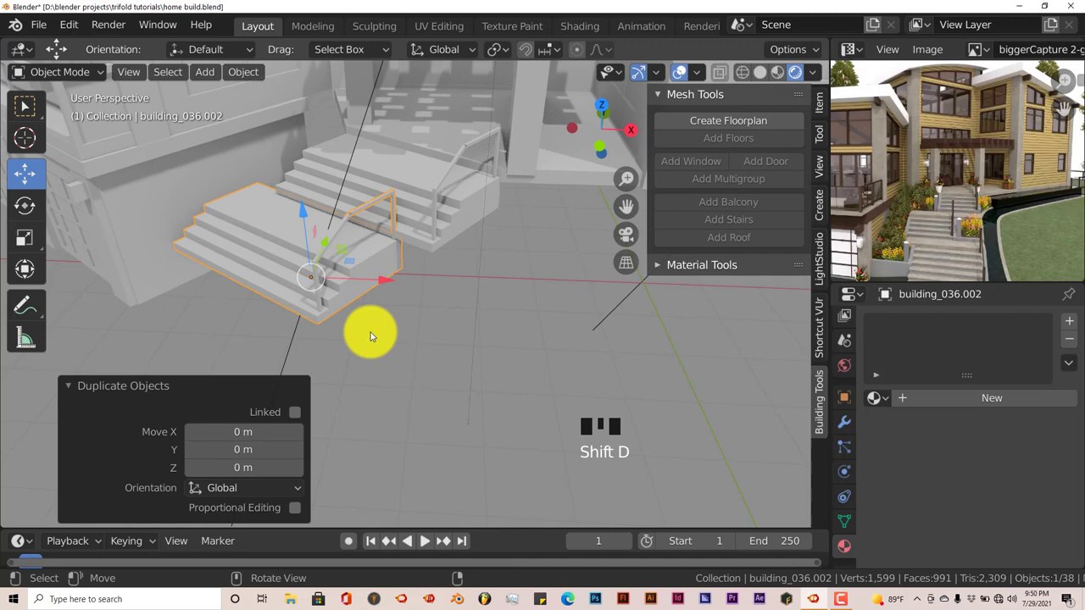
drag(373, 349, 330, 229)
drag(330, 230, 324, 315)
drag(324, 315, 628, 201)
drag(628, 201, 345, 253)
drag(345, 270, 492, 341)
drag(493, 341, 408, 326)
Step: Line up the third flight, about 0.22 m along Y and 0.10 m along X, checked from above
drag(409, 326, 395, 285)
drag(395, 285, 406, 357)
drag(406, 358, 485, 358)
key(KP_7)
drag(463, 349, 489, 339)
drag(489, 339, 880, 233)
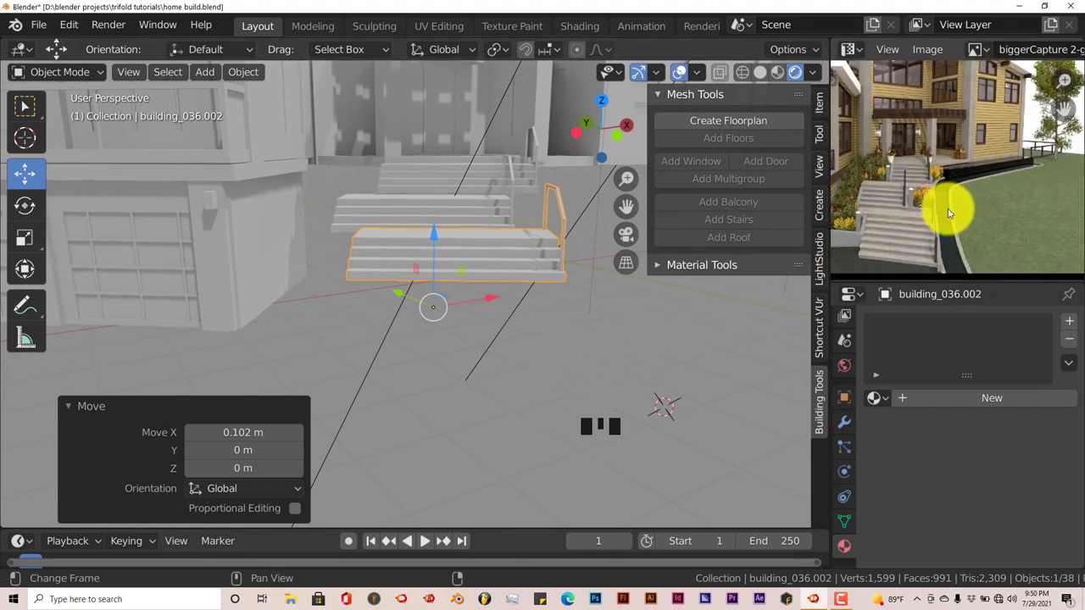
drag(924, 217, 480, 266)
drag(454, 338, 412, 312)
drag(486, 265, 979, 213)
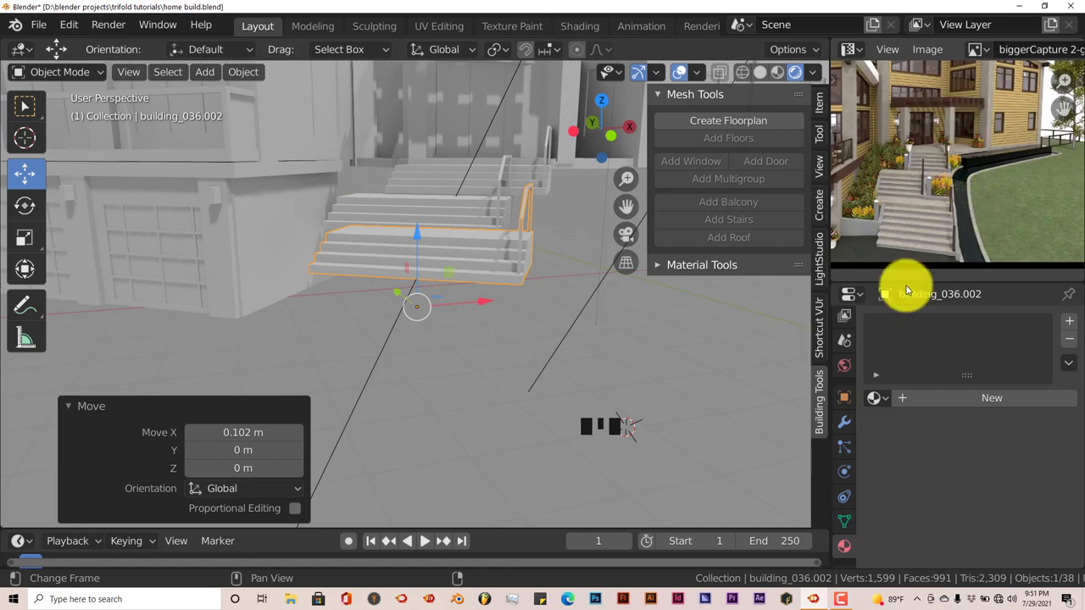
drag(515, 336, 538, 405)
drag(525, 417, 882, 157)
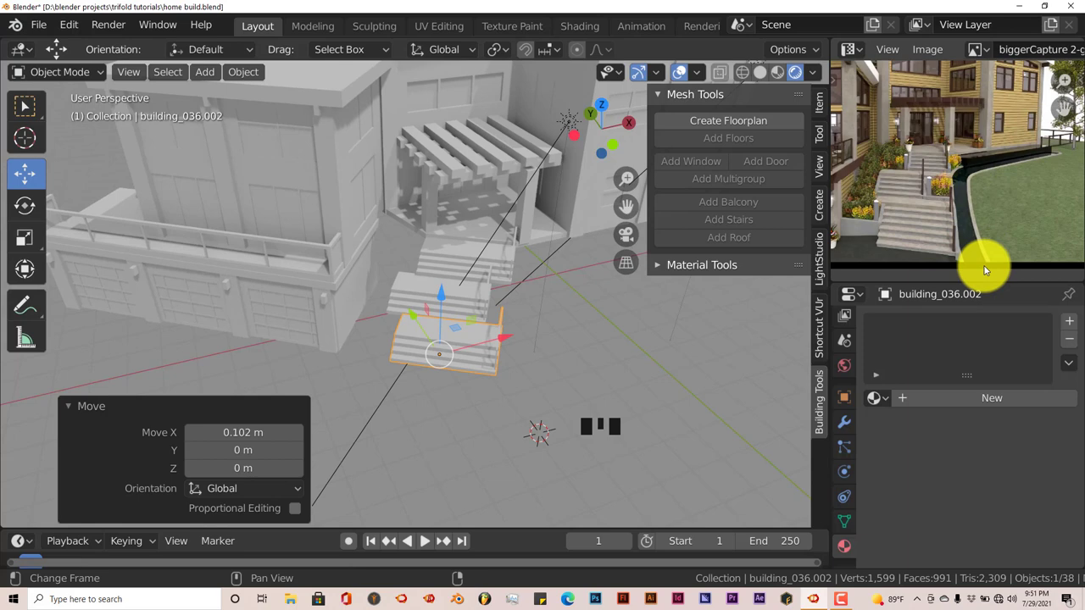
drag(530, 338, 40, 28)
drag(39, 28, 67, 150)
drag(369, 280, 518, 363)
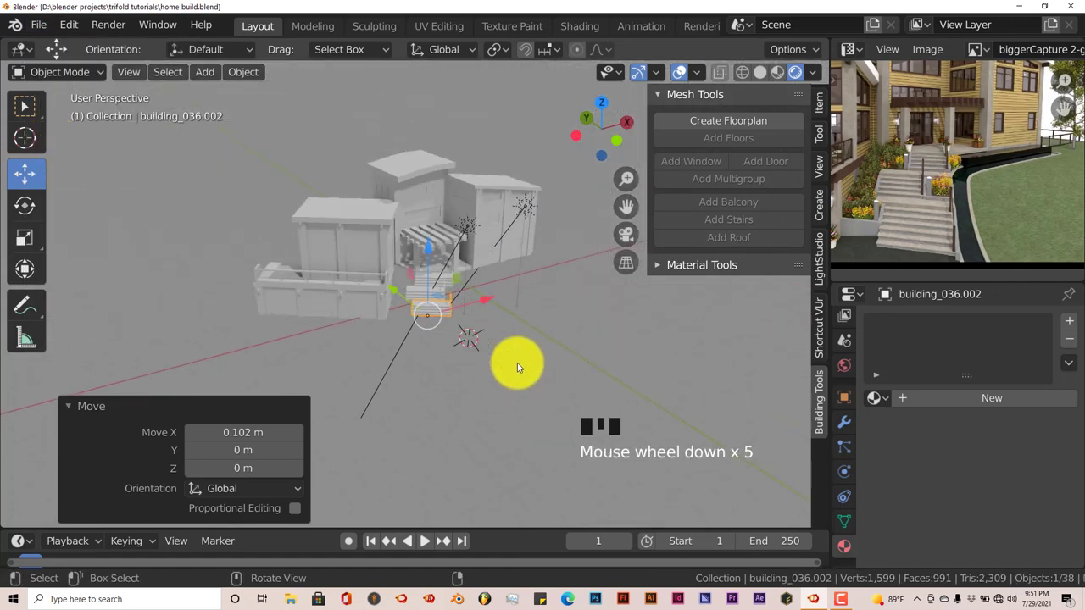
drag(518, 361, 506, 300)
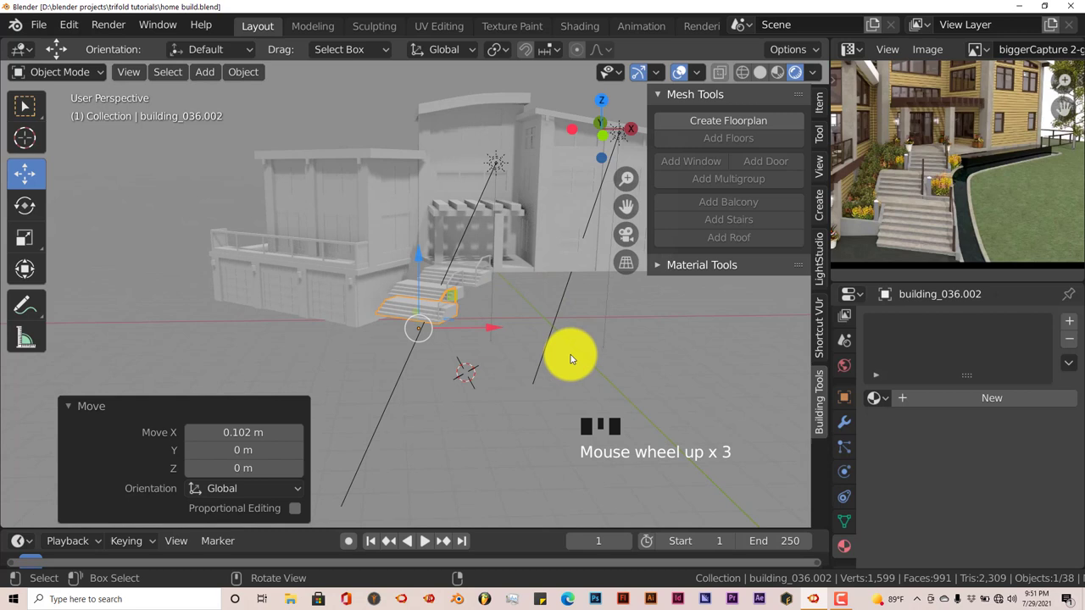
drag(563, 367, 467, 350)
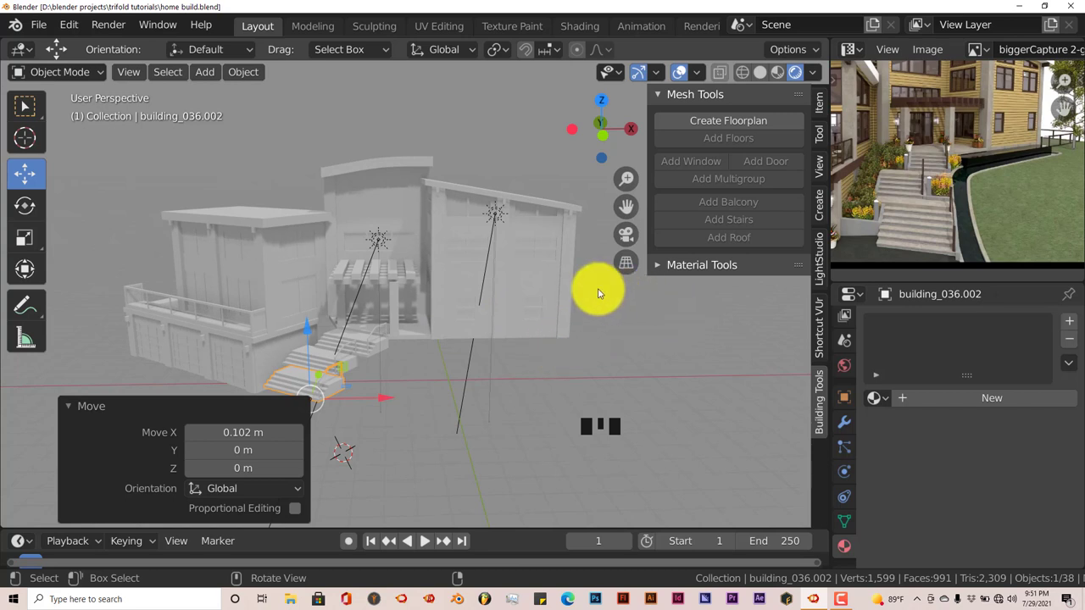
Step: Select a brick pillar with the PILLAR material and split off a new area above the 3D view
click(566, 262)
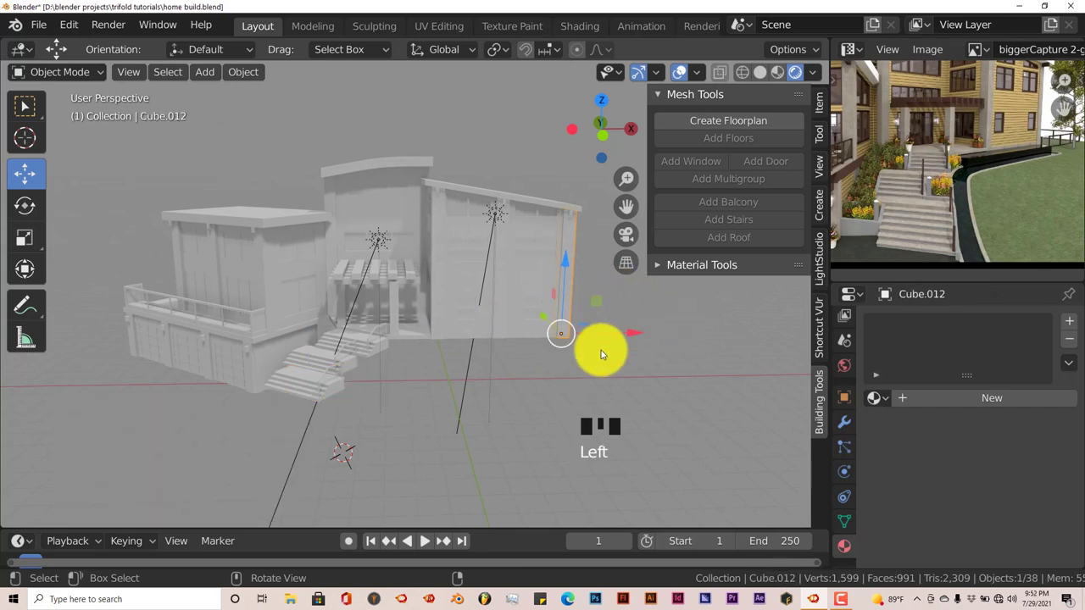
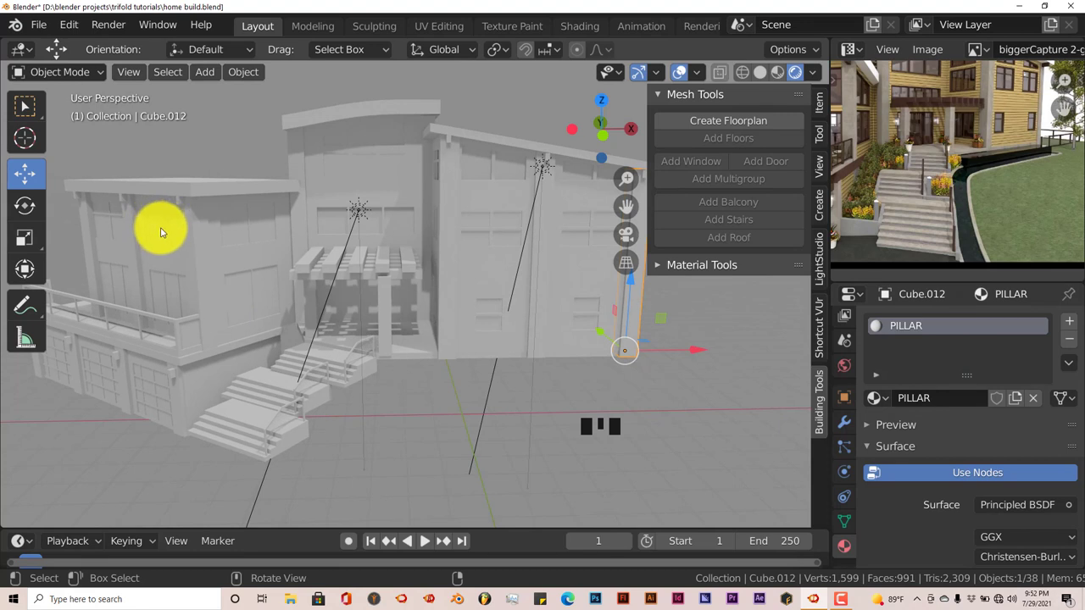
drag(44, 28, 612, 401)
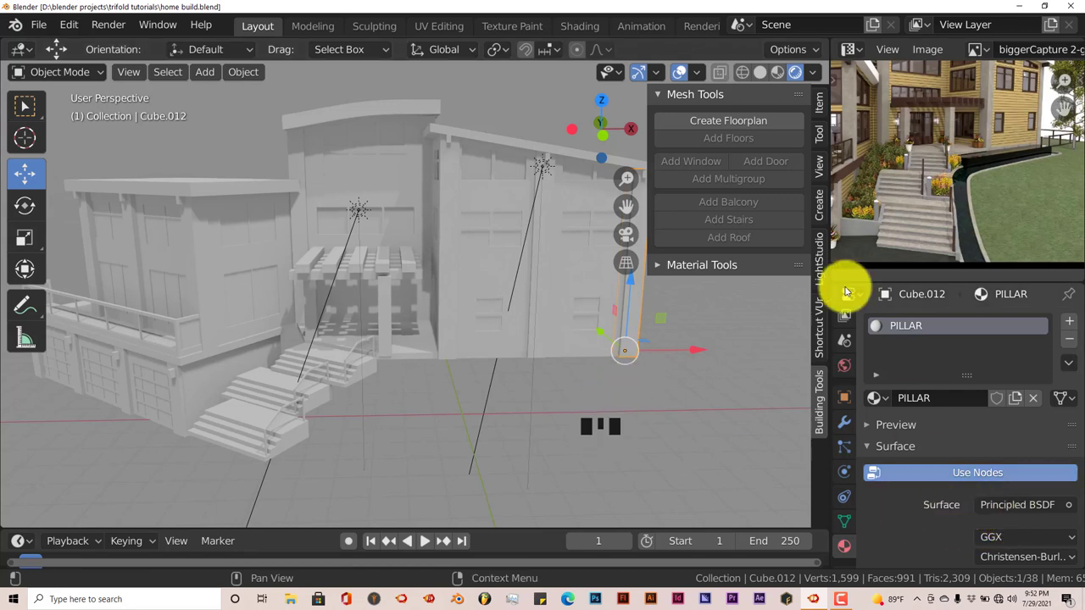
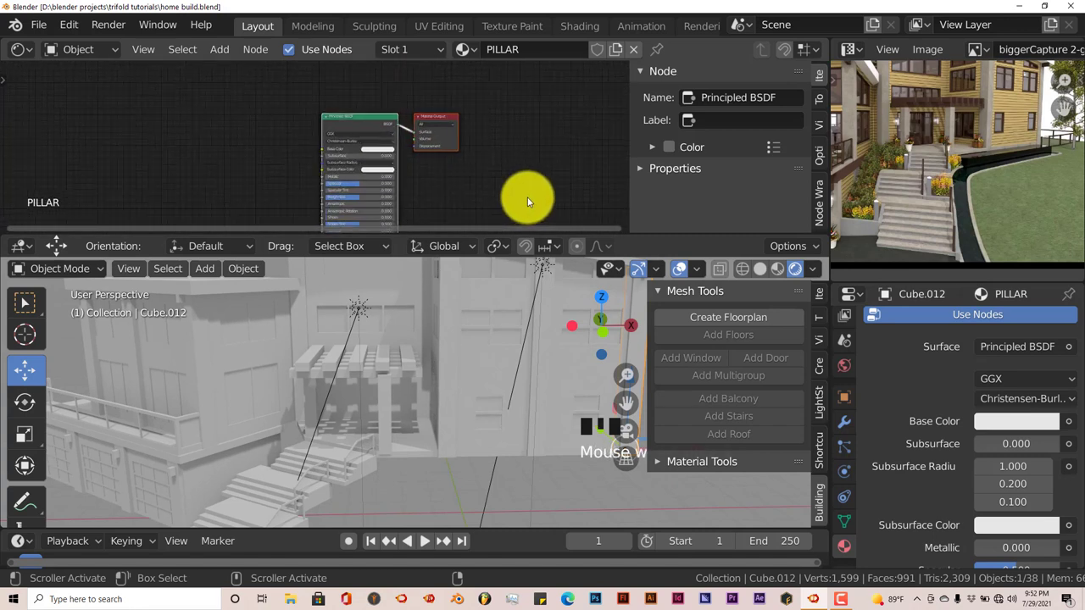
Step: Switch the area to the Shader Editor and add image texture setups to PILLAR's Principled BSDF
click(340, 103)
click(348, 116)
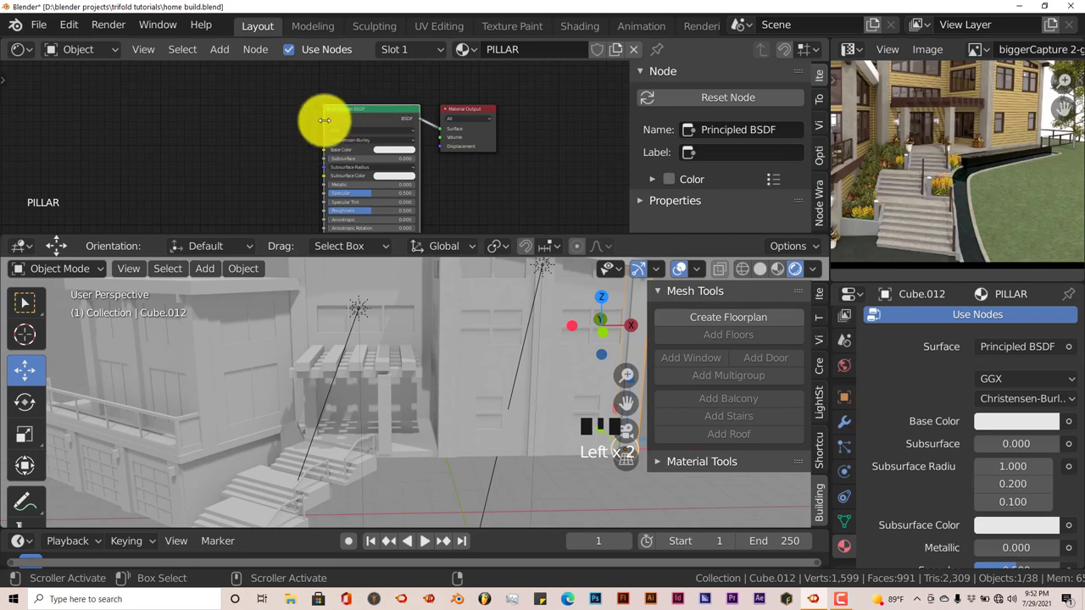
key(ctrl+t)
click(351, 115)
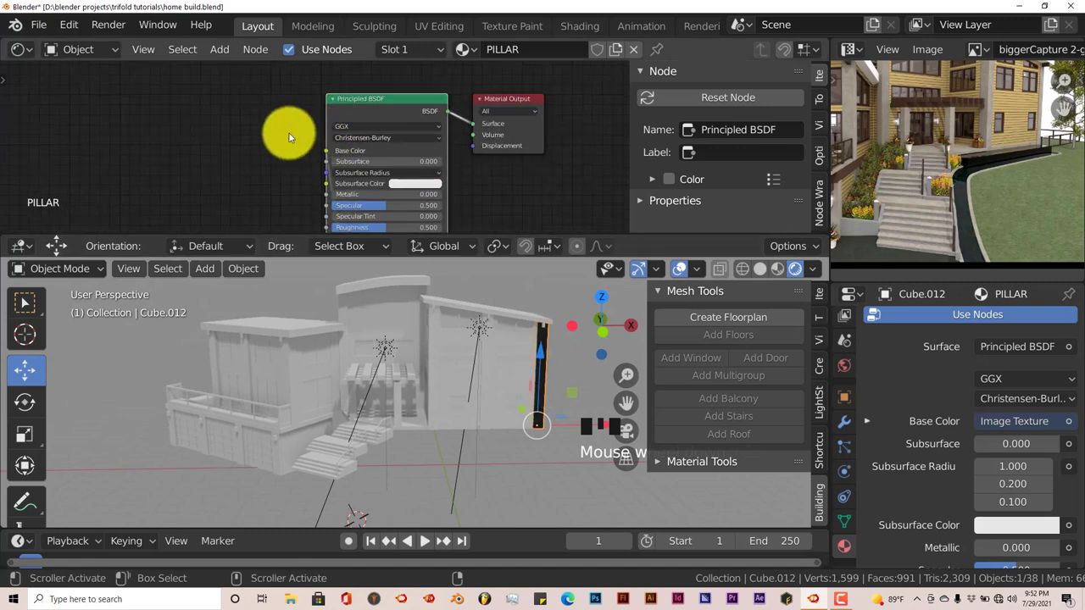
key(ctrl+t)
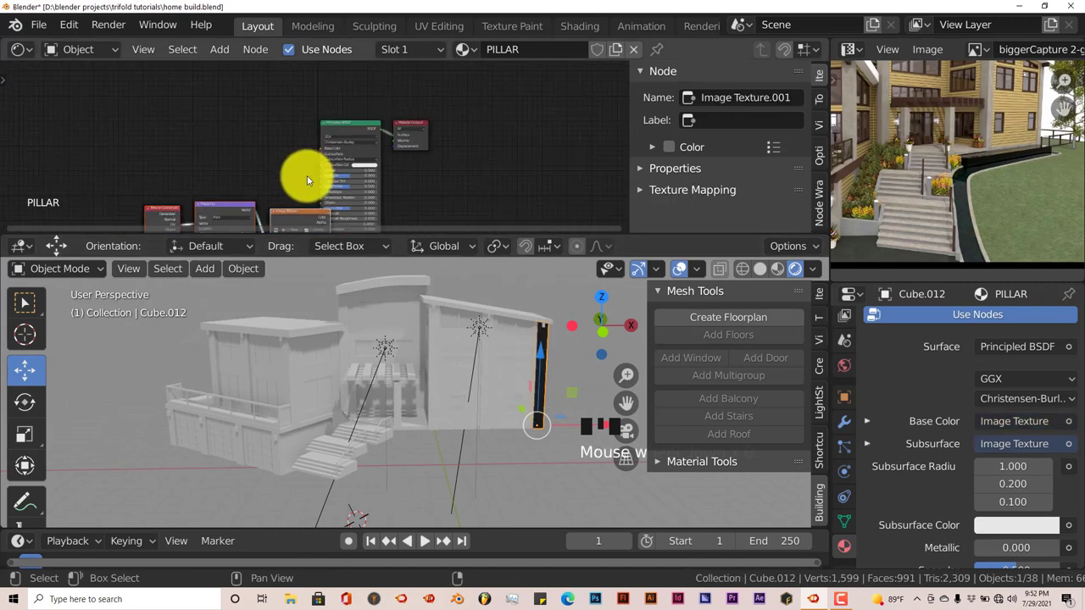
drag(300, 133, 258, 143)
Step: Undo so the texture feeds only Base Color, and place the texture nodes left of the shader
key(g)
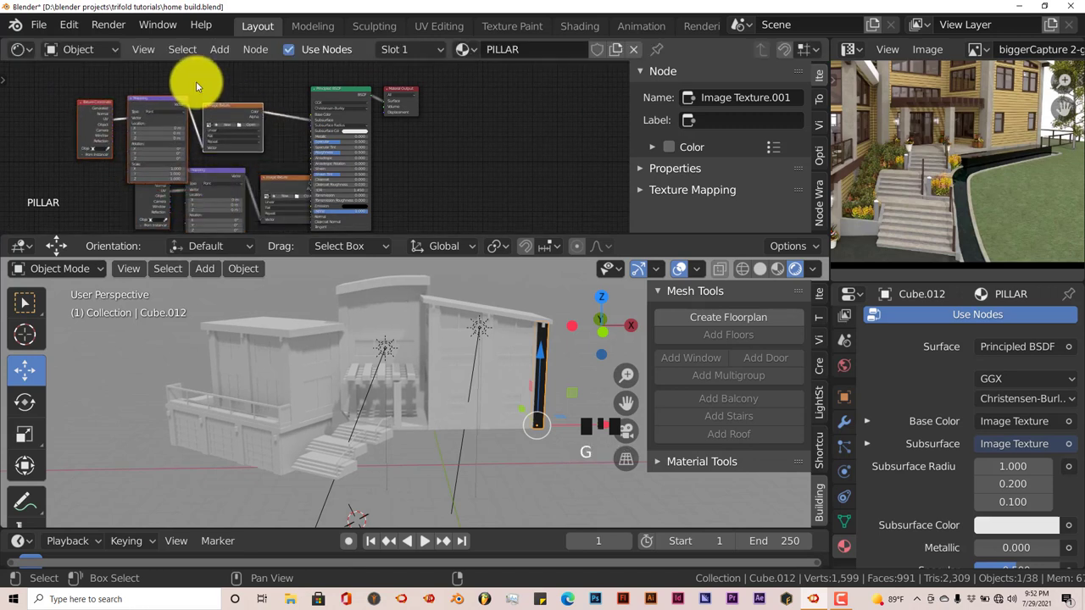
key(ctrl+z)
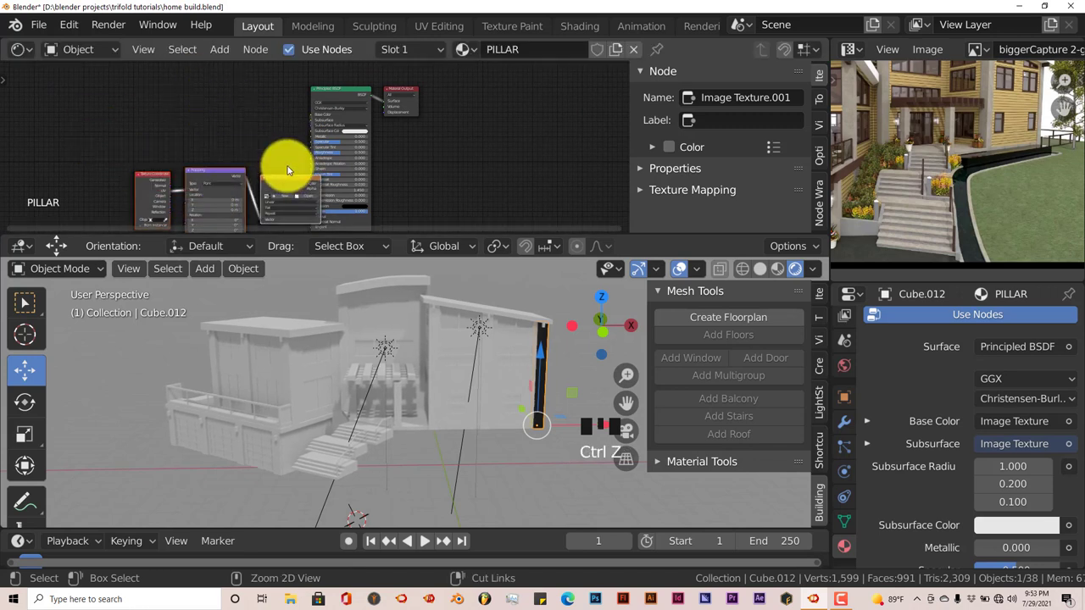
key(ctrl+z)
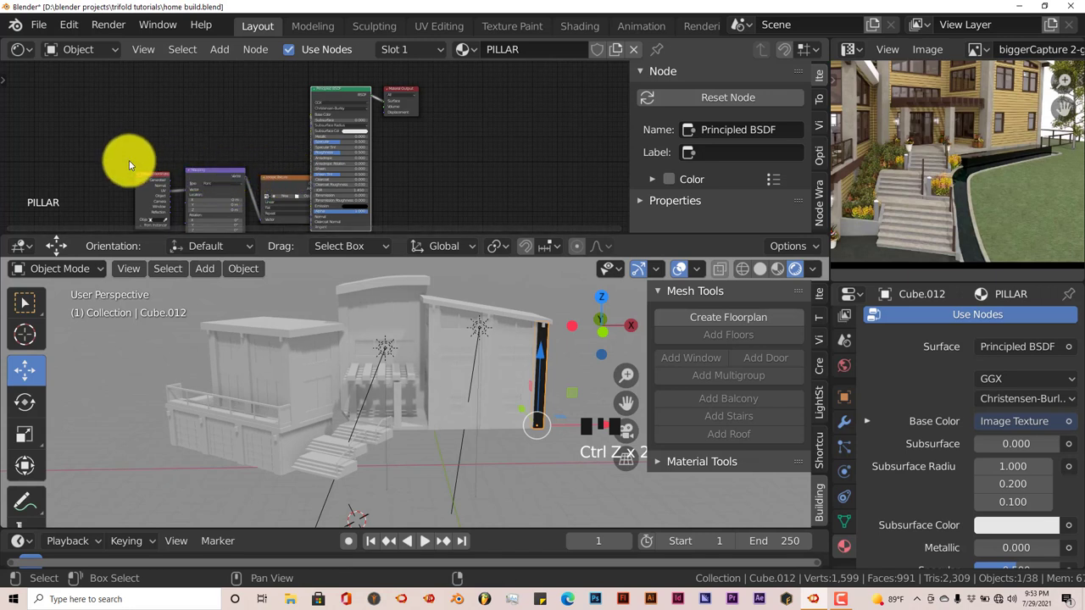
click(124, 181)
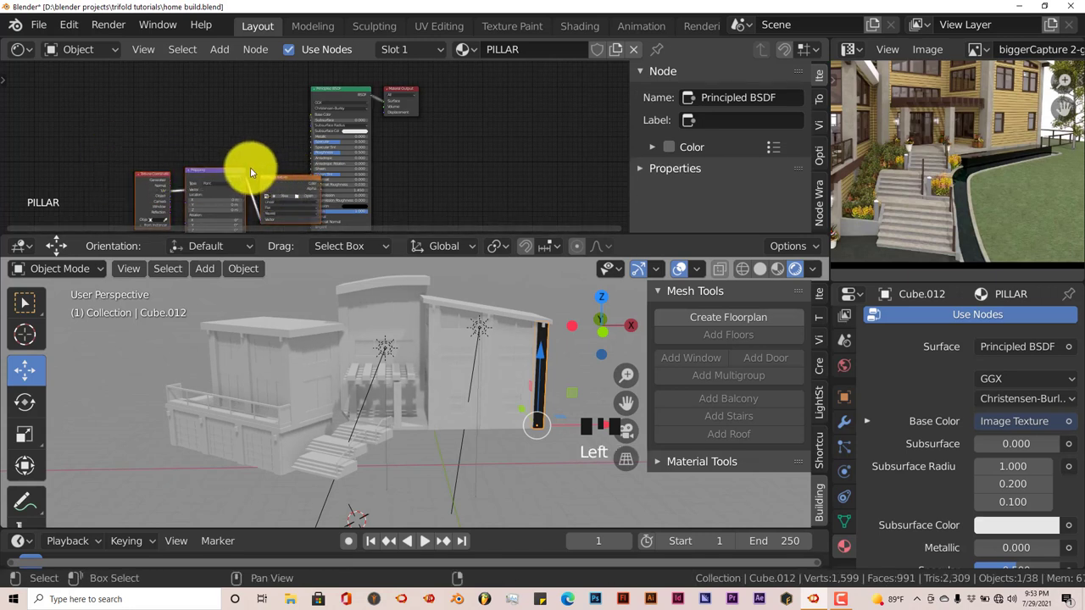
key(g)
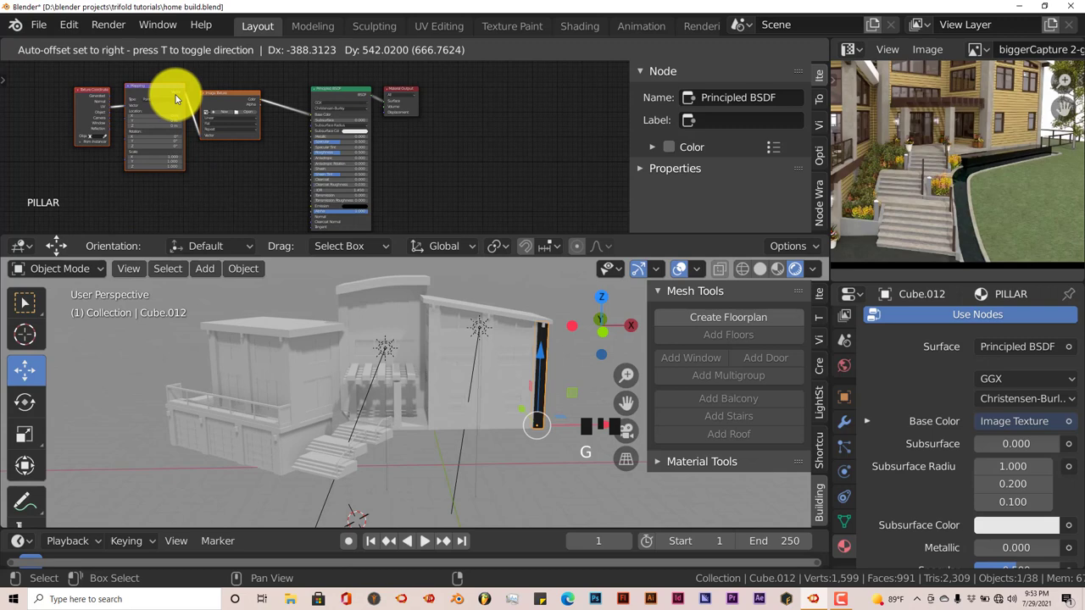
drag(270, 175, 279, 188)
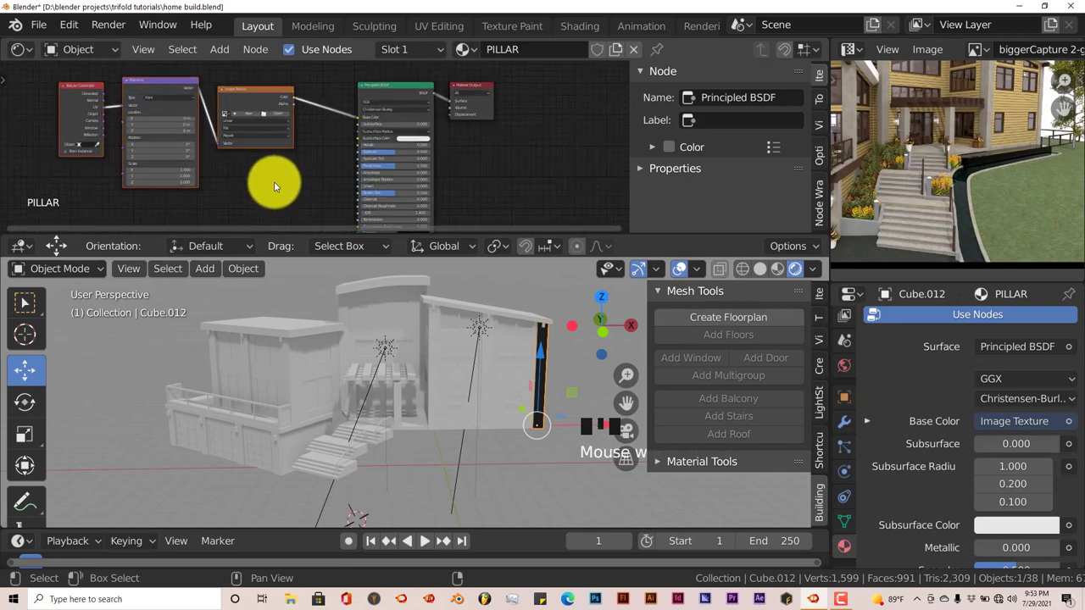
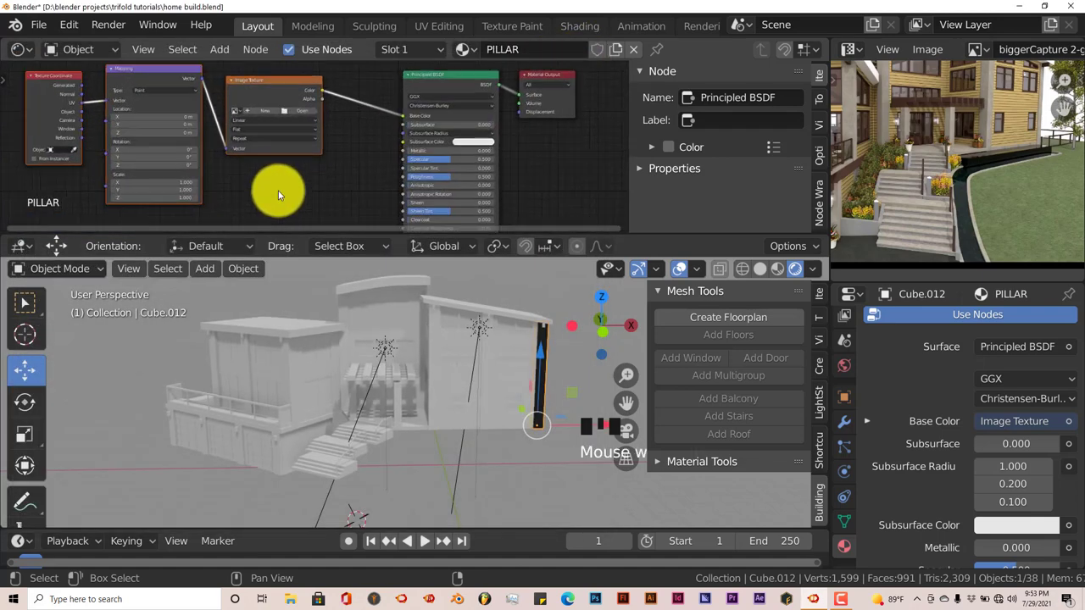
Step: Set the PILLAR Mapping node type to Texture and frame the Image Texture node
drag(333, 185, 553, 381)
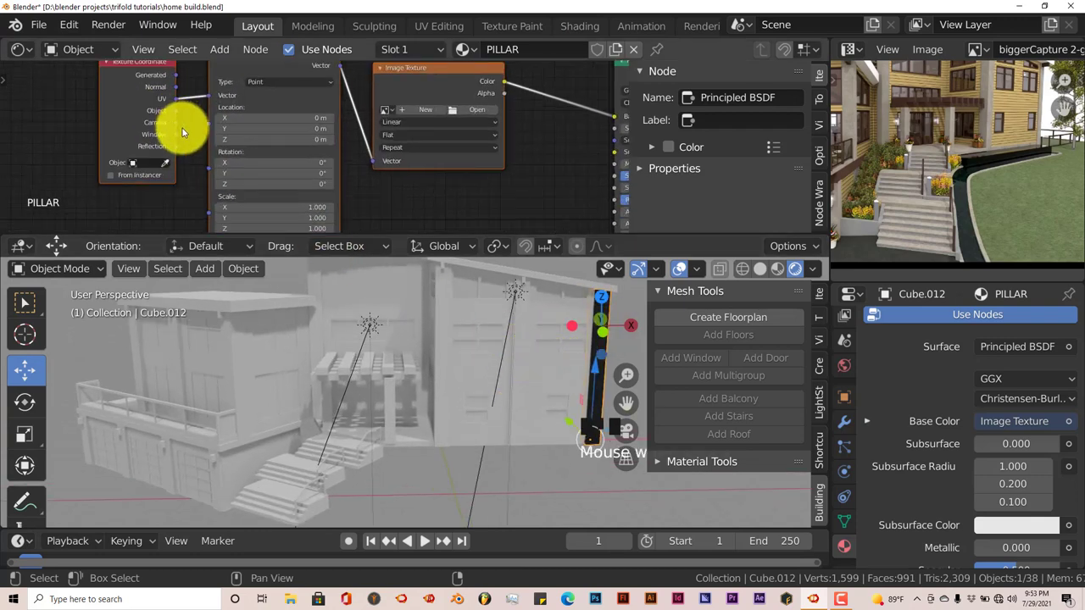
drag(183, 145, 155, 113)
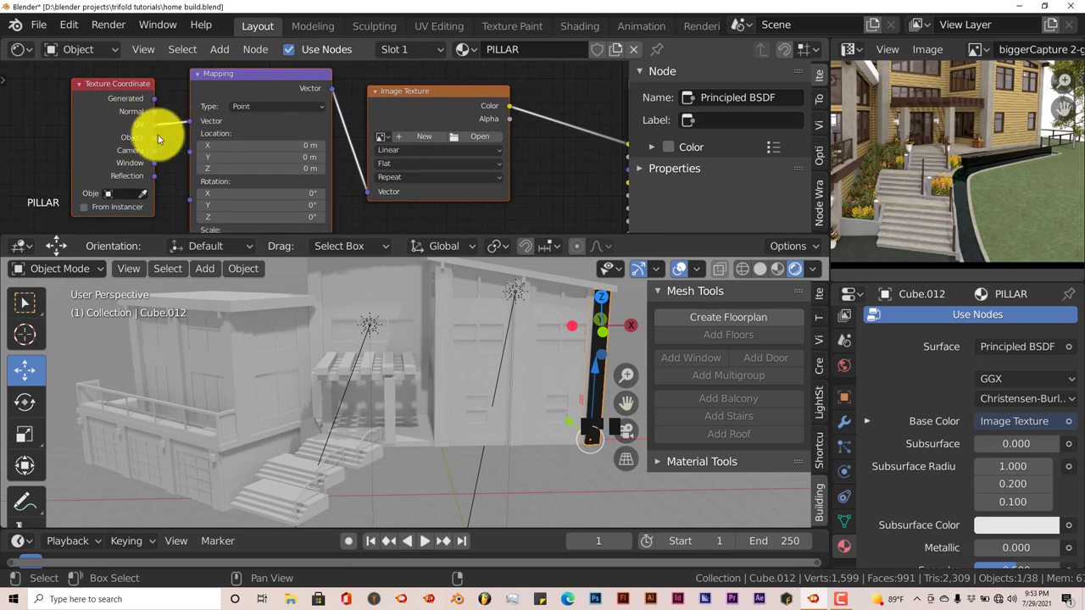
click(160, 103)
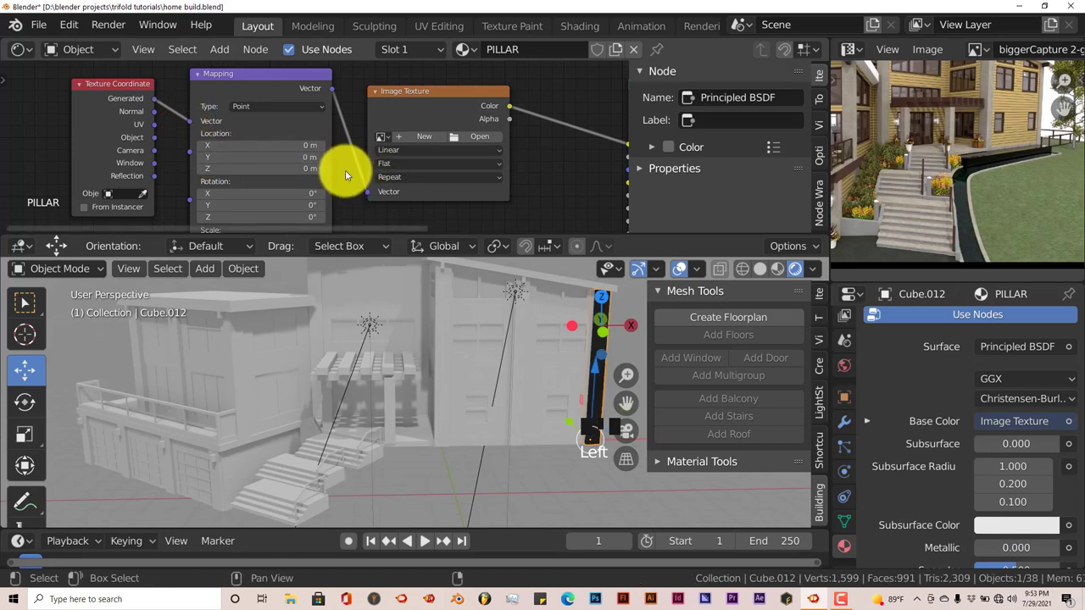
drag(296, 110, 317, 139)
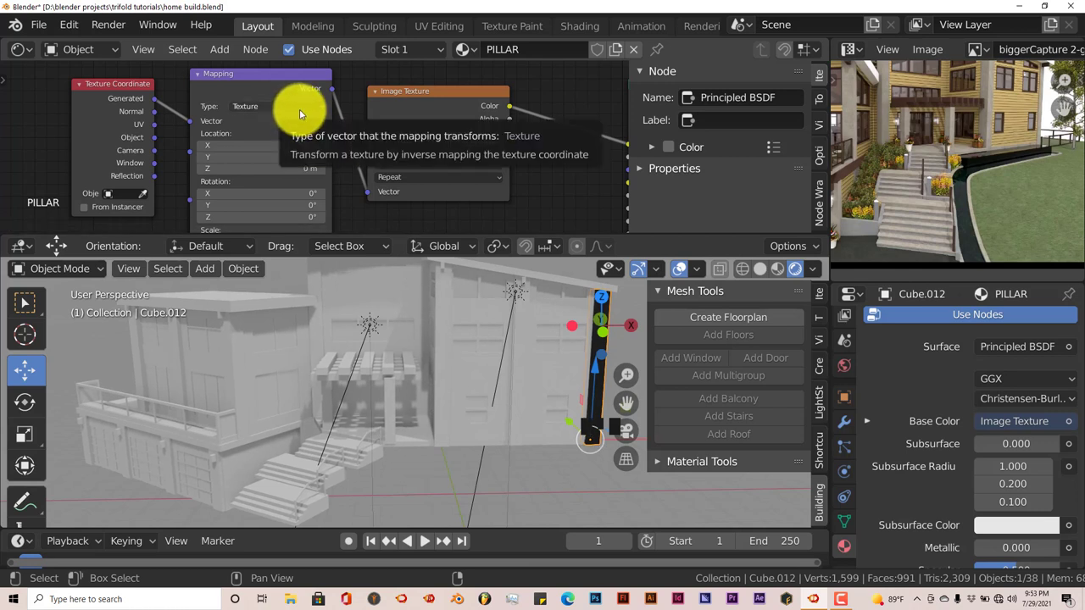
drag(338, 169, 328, 170)
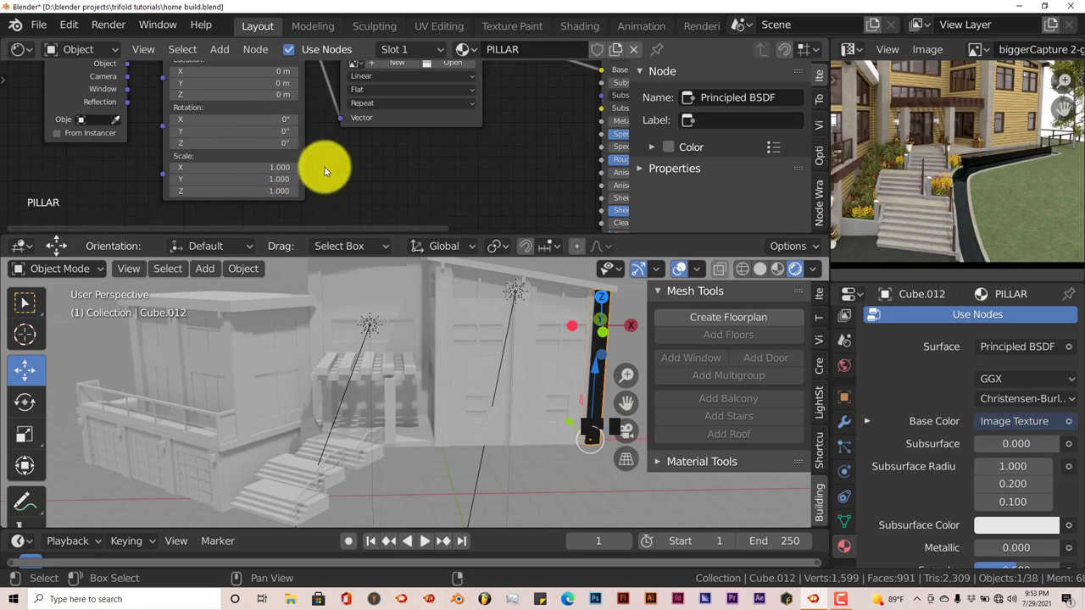
drag(334, 152, 300, 167)
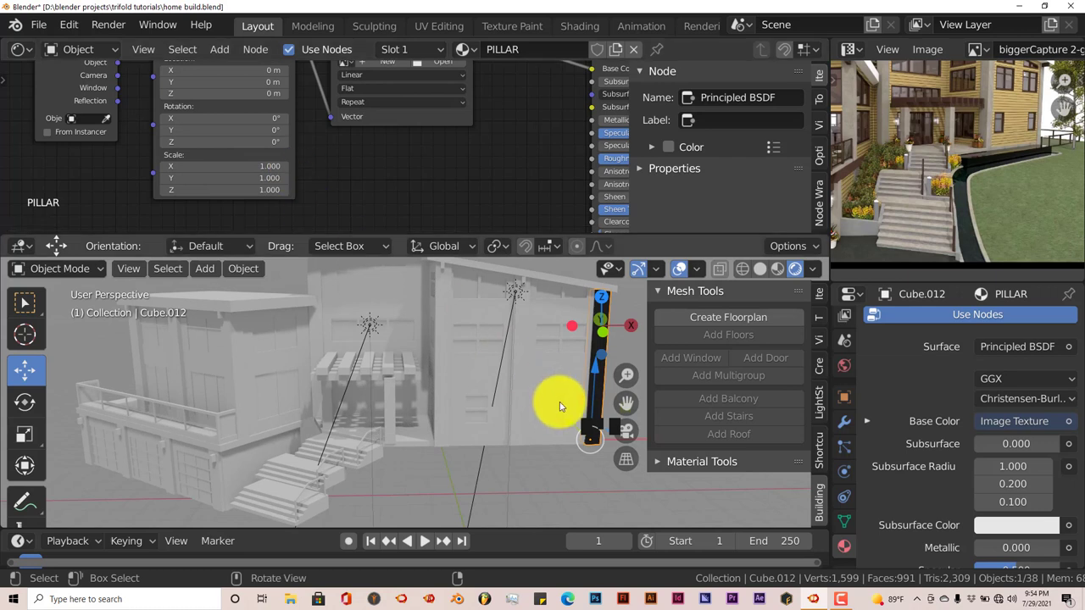
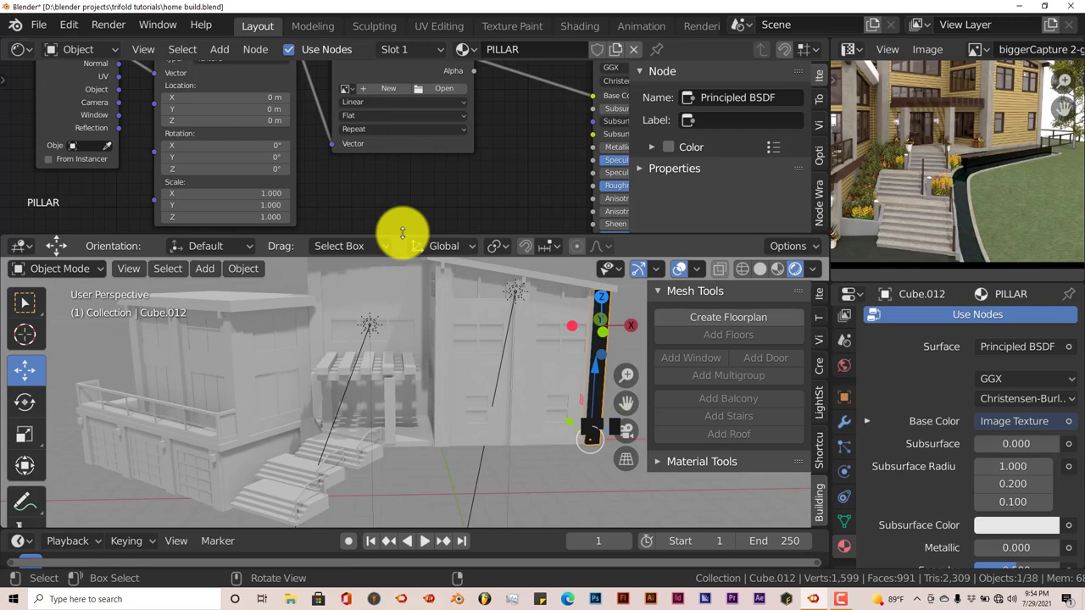
drag(440, 184, 337, 124)
drag(336, 124, 500, 222)
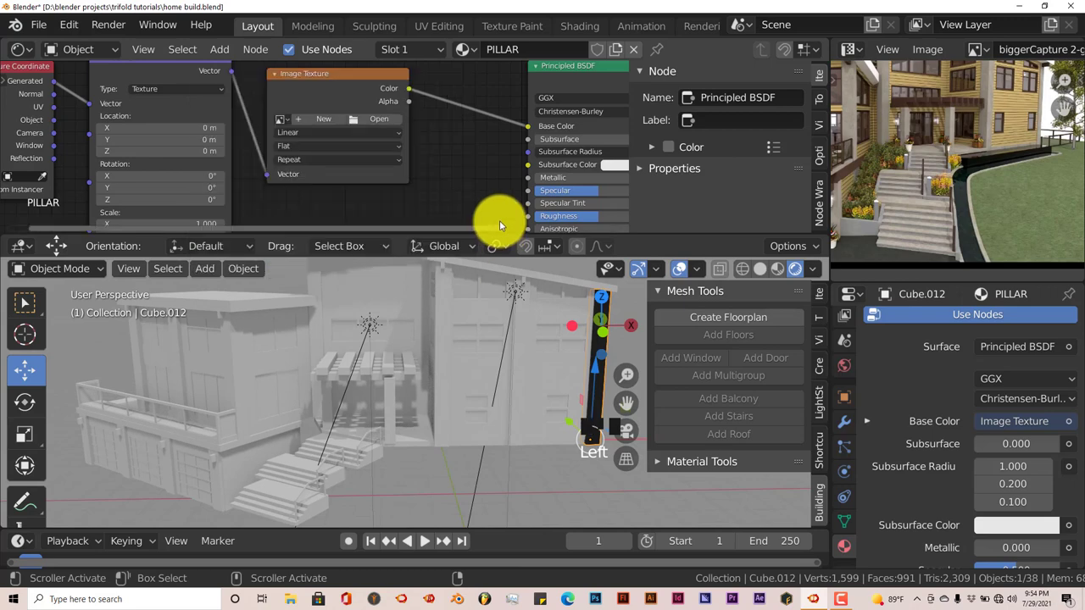
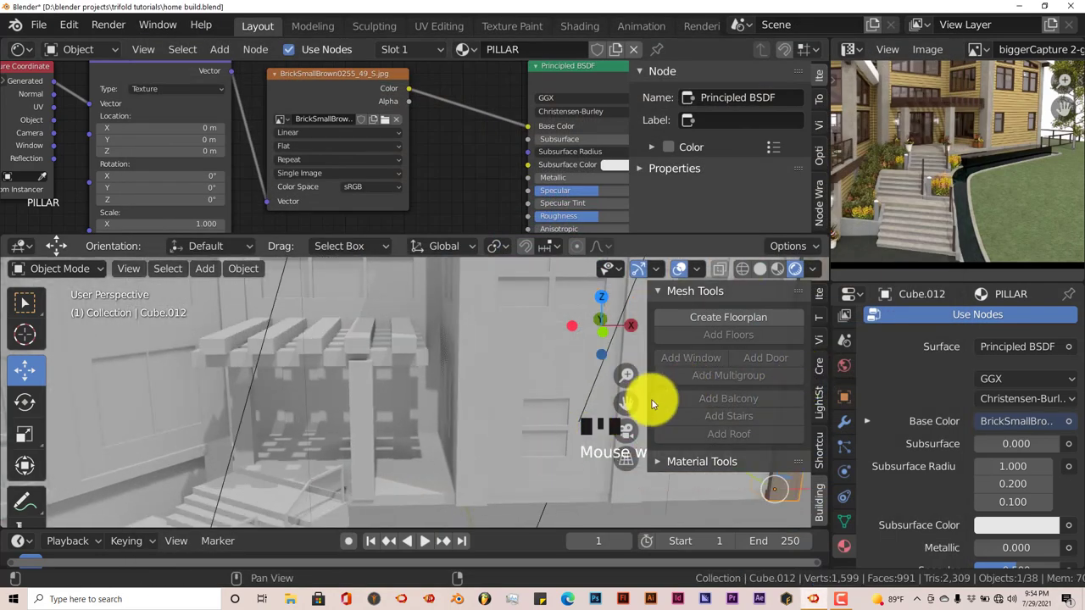
Step: Zoom in on the brick pillar to inspect how the box-projected bricks wrap it
drag(625, 401, 409, 199)
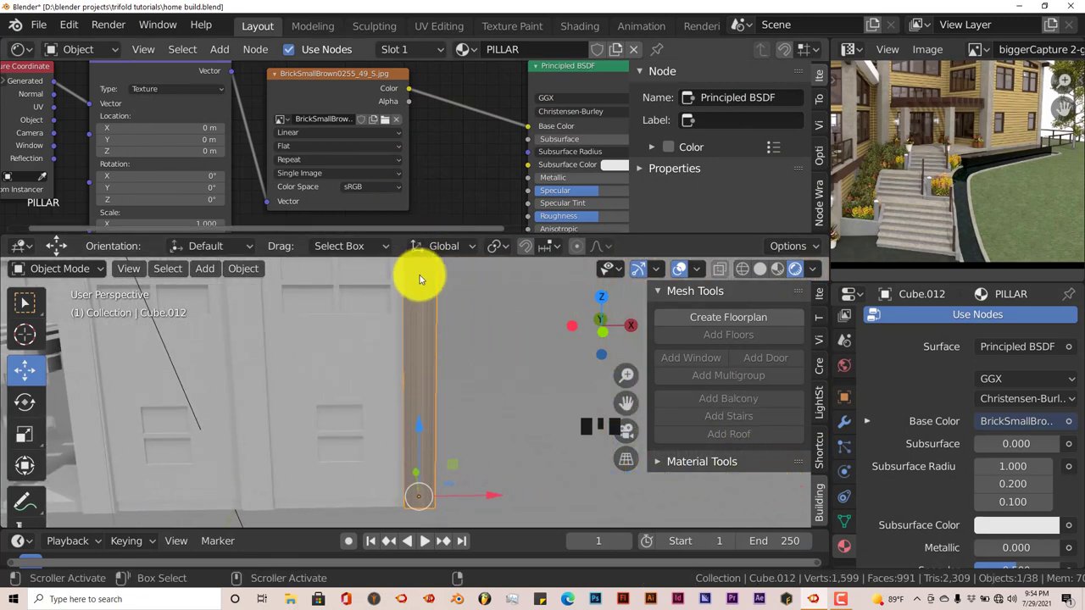
drag(333, 150, 442, 396)
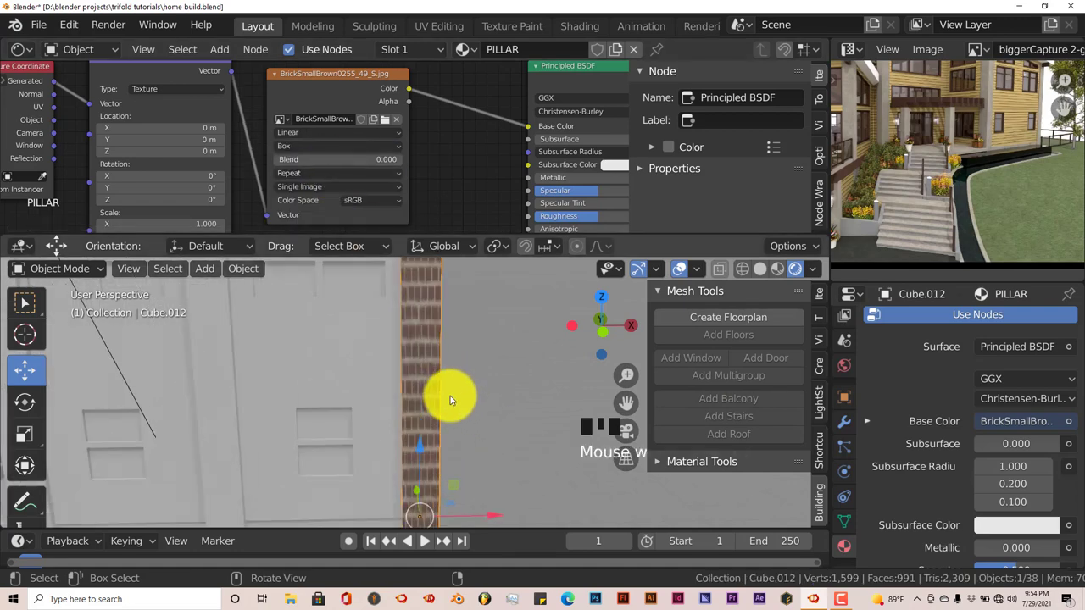
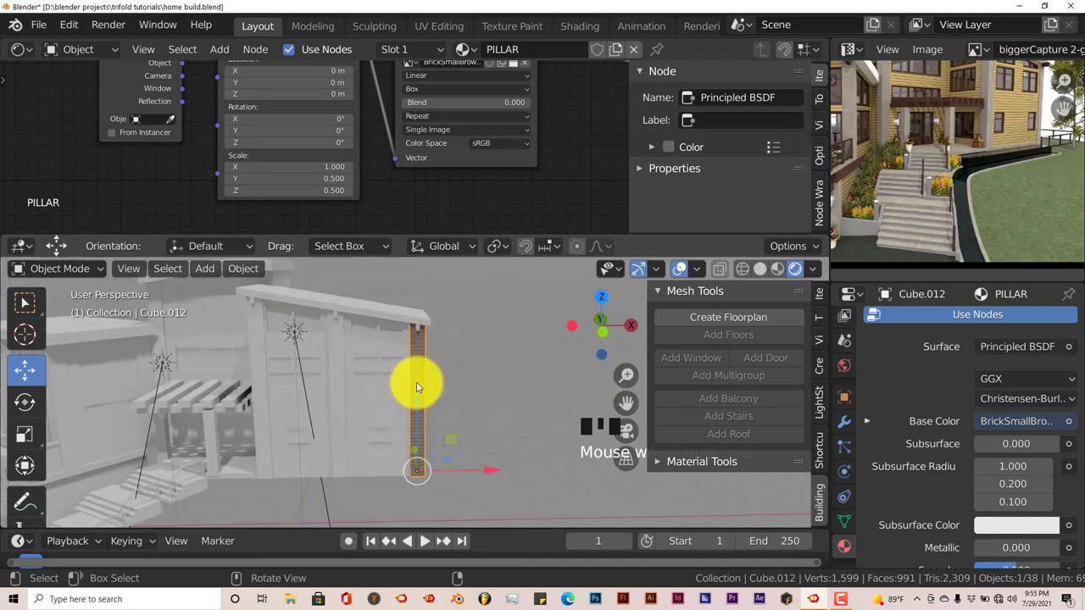
Step: Shift-select all thirteen pillars around the house, making brick-textured Cube.012 the active one
click(336, 361)
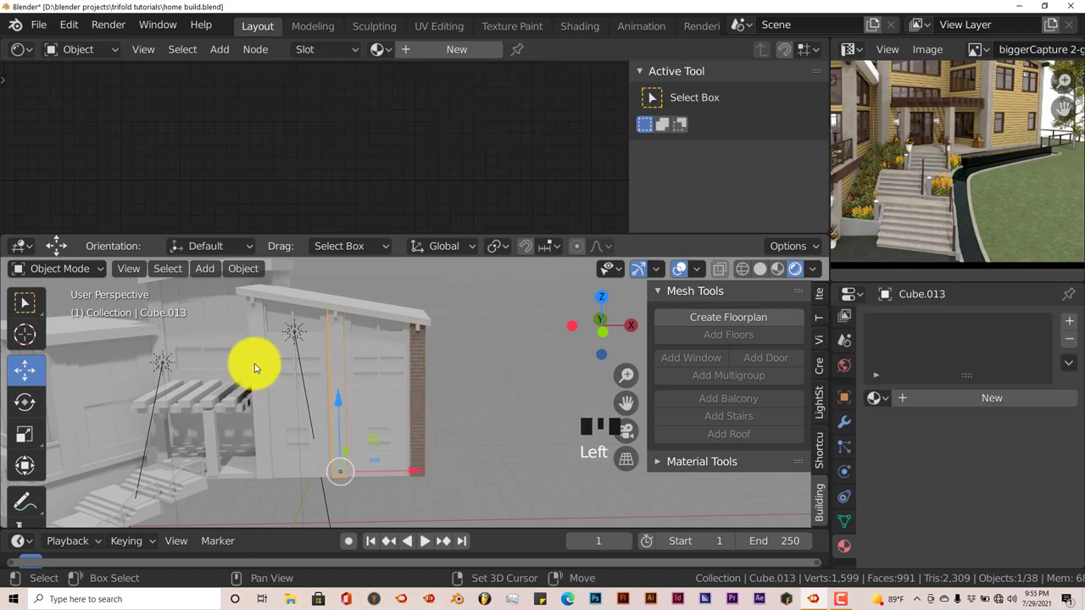
click(258, 364)
drag(283, 399, 391, 401)
drag(403, 407, 280, 325)
click(280, 325)
drag(364, 395, 236, 378)
click(235, 377)
drag(338, 408, 295, 383)
click(295, 383)
click(204, 372)
drag(281, 385, 83, 429)
drag(82, 429, 106, 442)
click(151, 439)
click(246, 443)
click(351, 453)
drag(337, 468, 417, 406)
click(417, 407)
click(313, 390)
drag(295, 429, 414, 382)
click(414, 383)
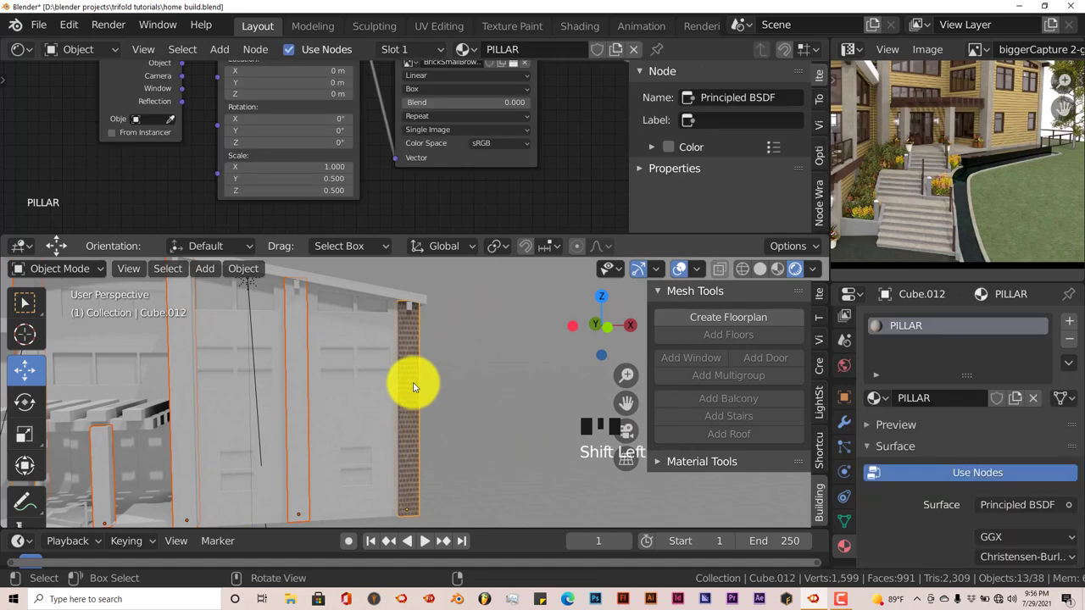
Step: Link the PILLAR material to all selected pillars via Ctrl+L and orbit to check the bricks
key(ctrl+l)
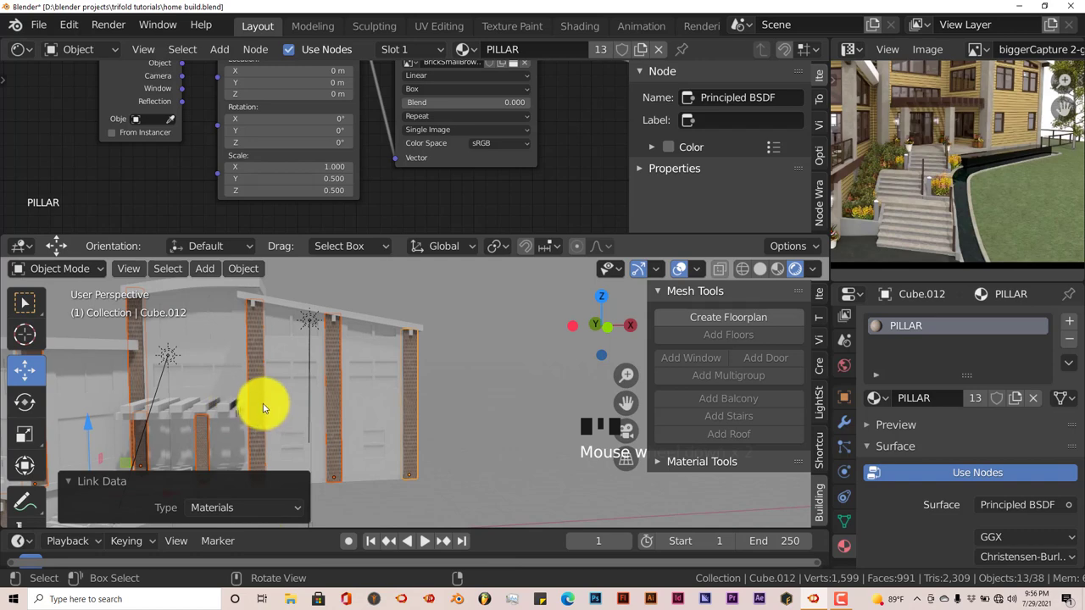
drag(626, 398, 450, 373)
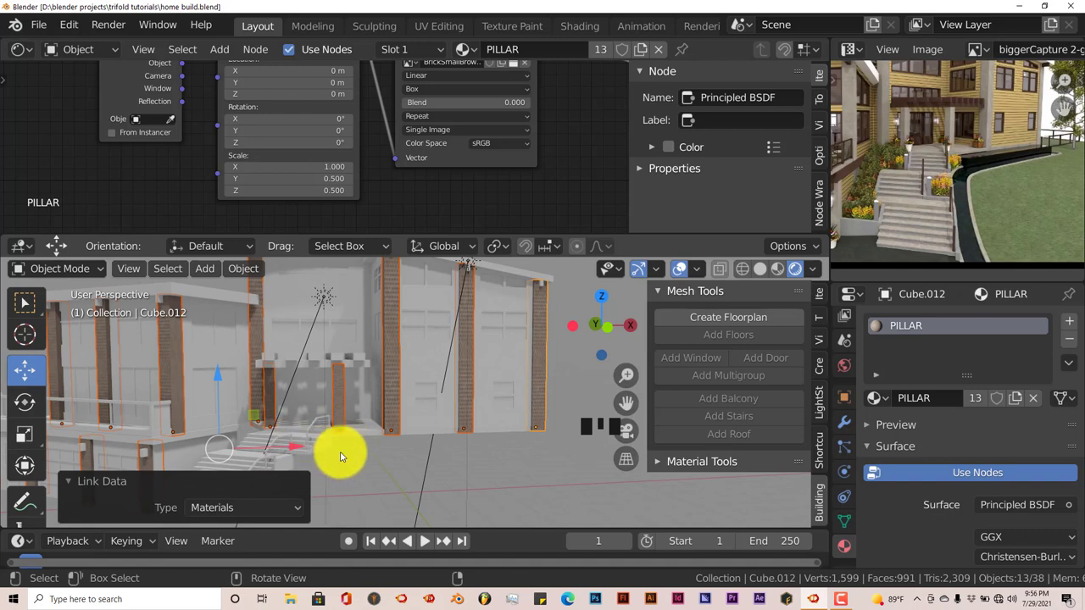
drag(397, 447, 363, 364)
Step: Select the pergola slat object Cube.010 and look down on the slats
click(362, 363)
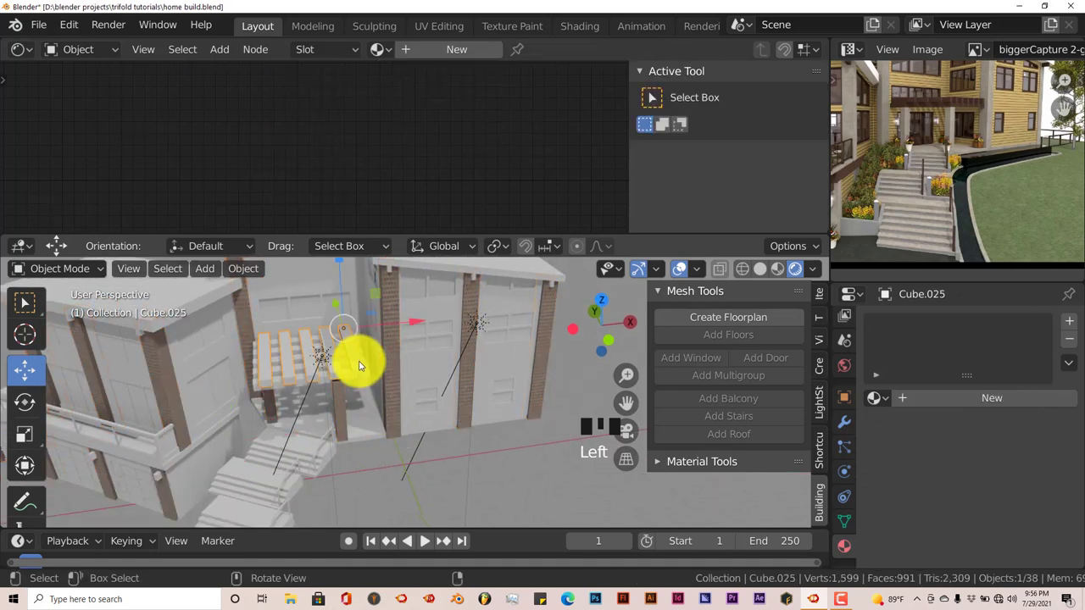
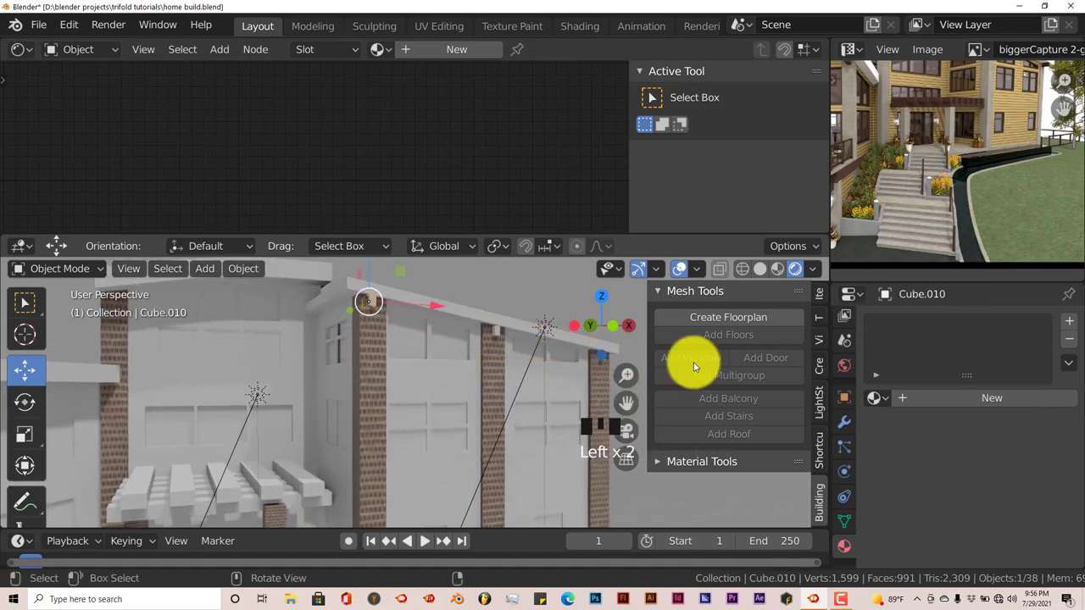
drag(923, 401, 920, 510)
Step: Add a Texture Coordinate, Mapping and Image Texture chain to Material.001's Principled BSDF with Ctrl+T
click(938, 475)
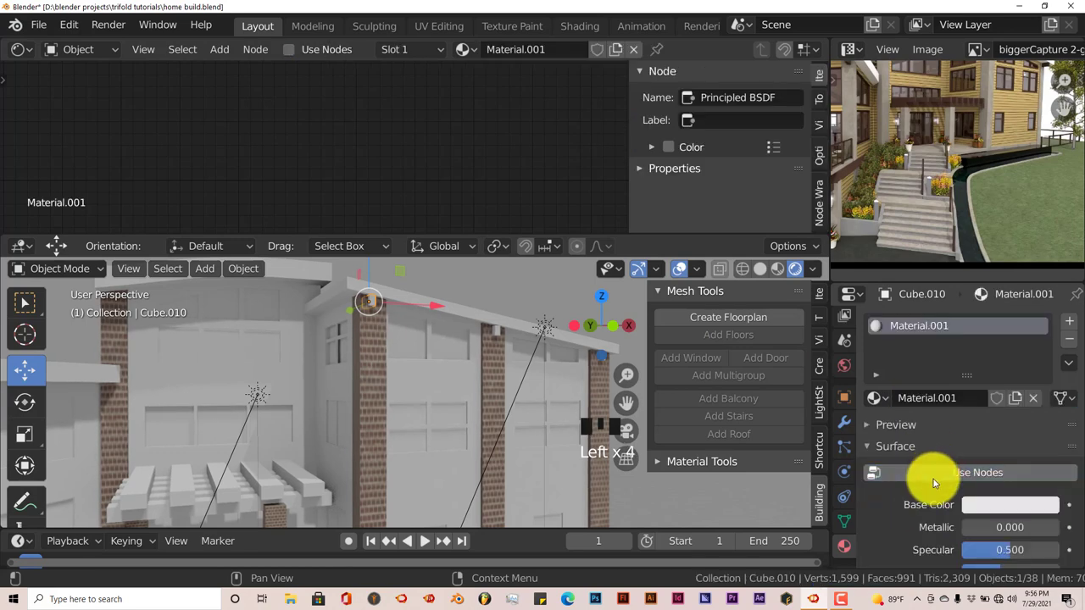
drag(466, 195, 499, 93)
click(499, 93)
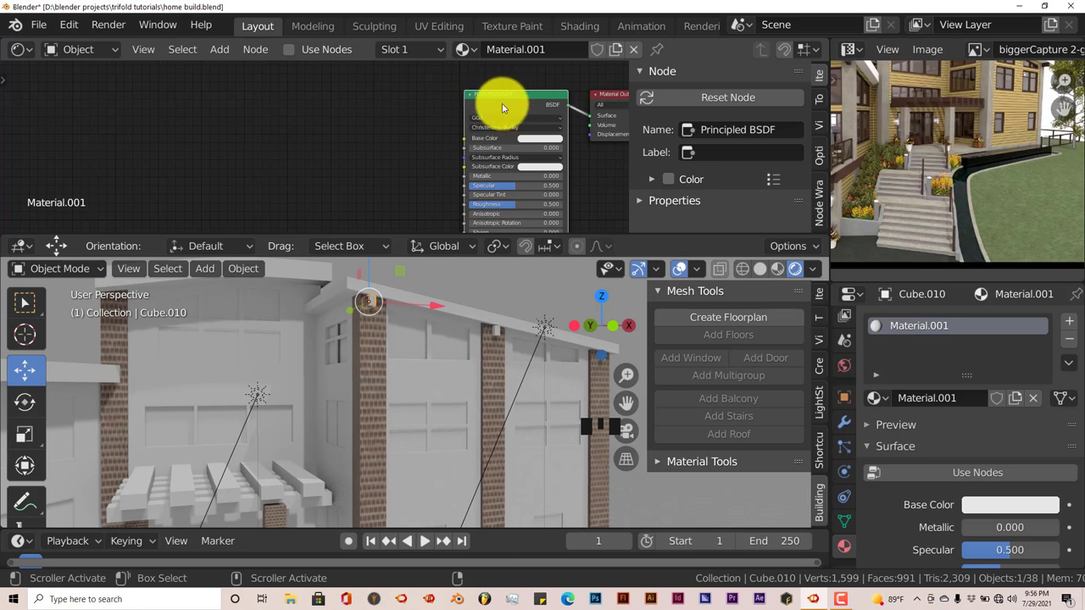
key(ctrl+t)
key(g)
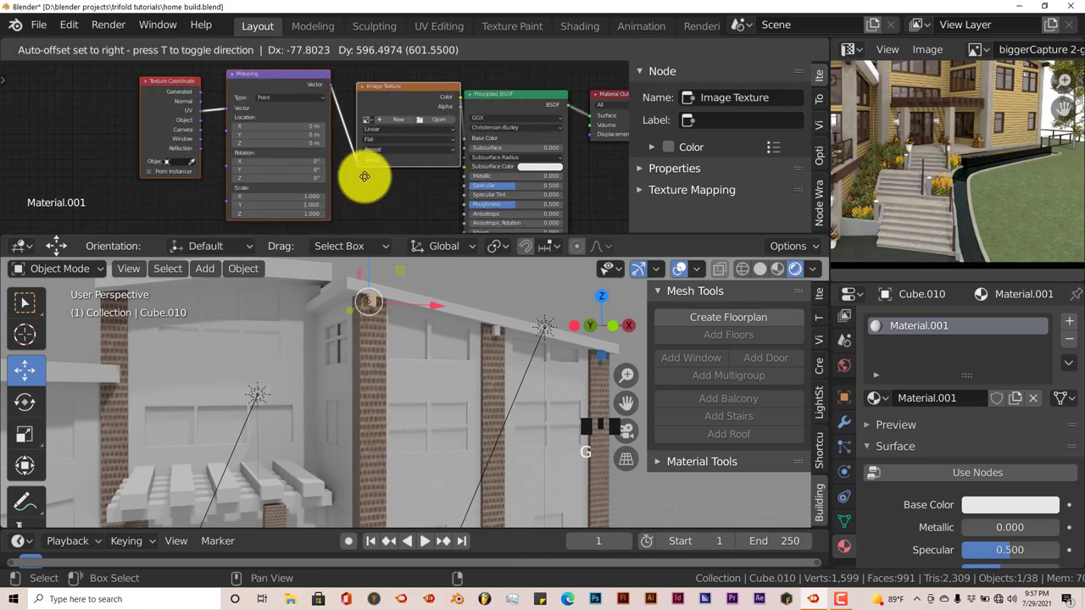
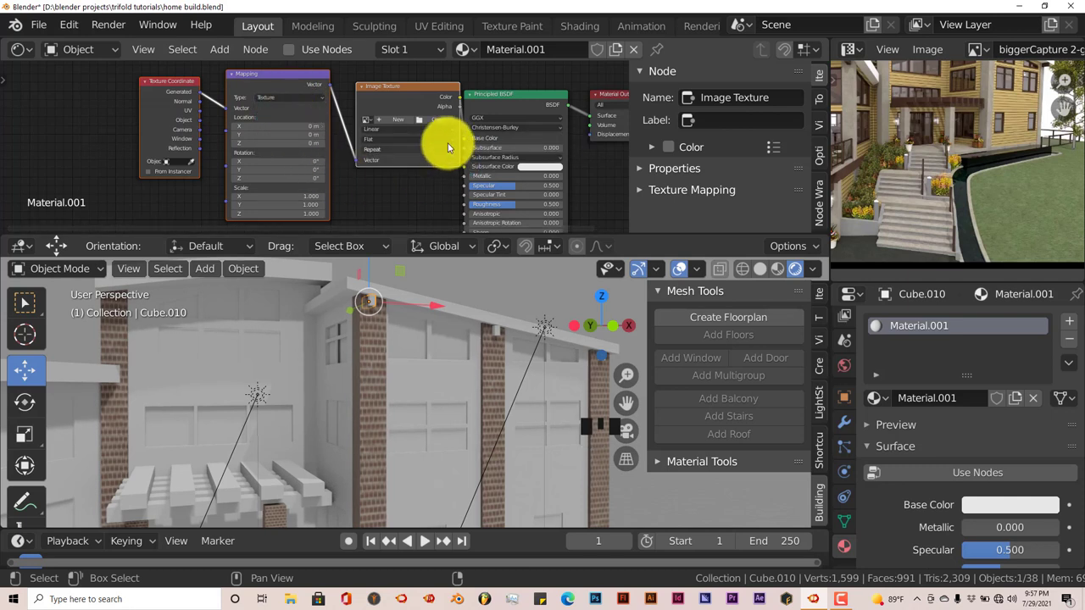
Step: Browse for a wood diffuse image to load into Material.001's Image Texture node
click(438, 124)
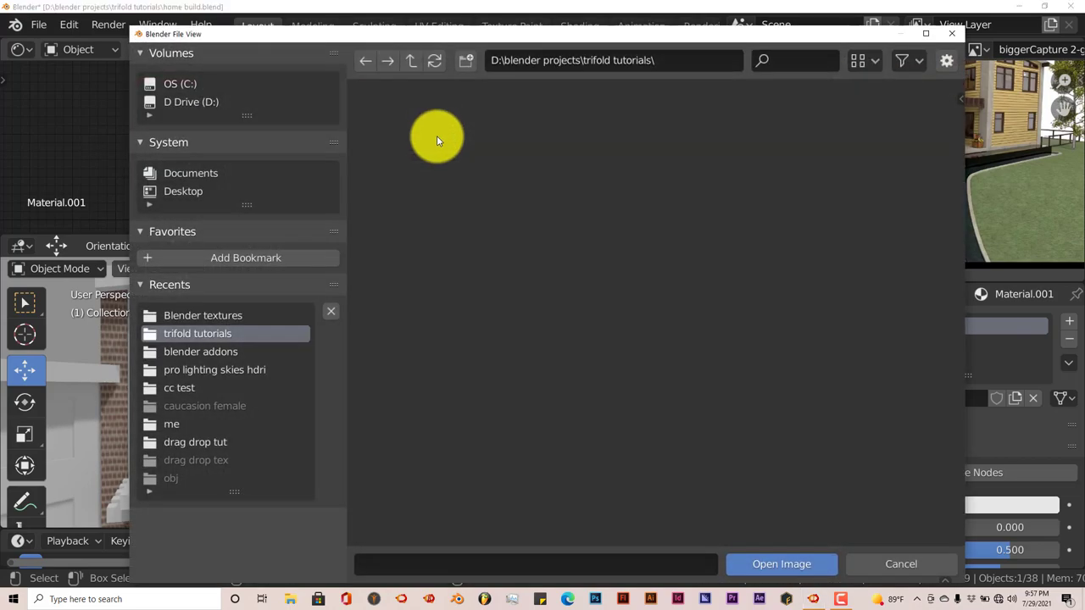
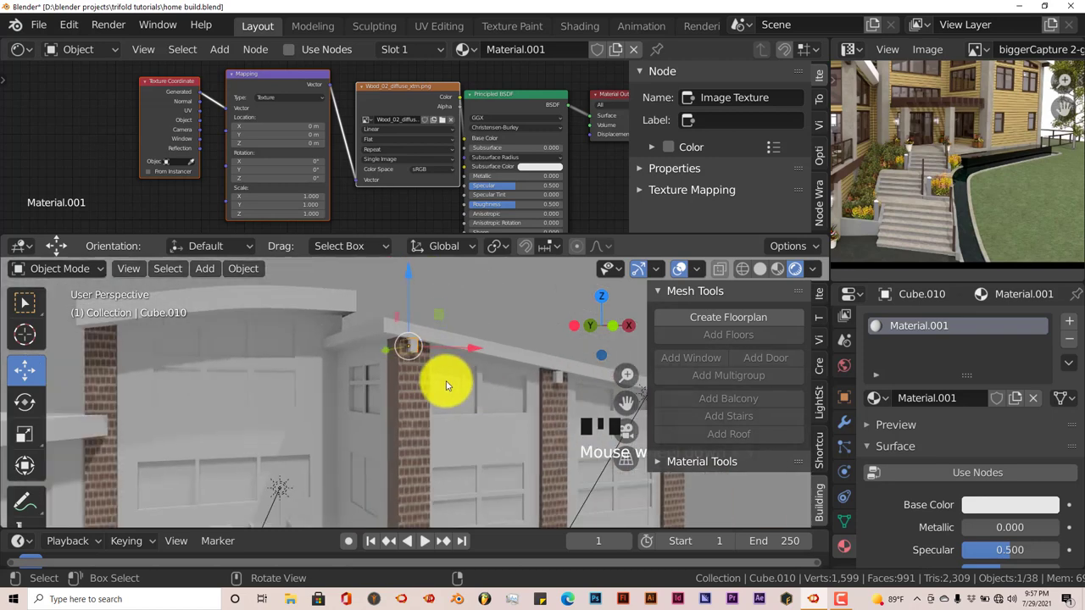
Step: Orbit around the pillar and spread the coordinate and mapping nodes further left
drag(454, 392, 476, 384)
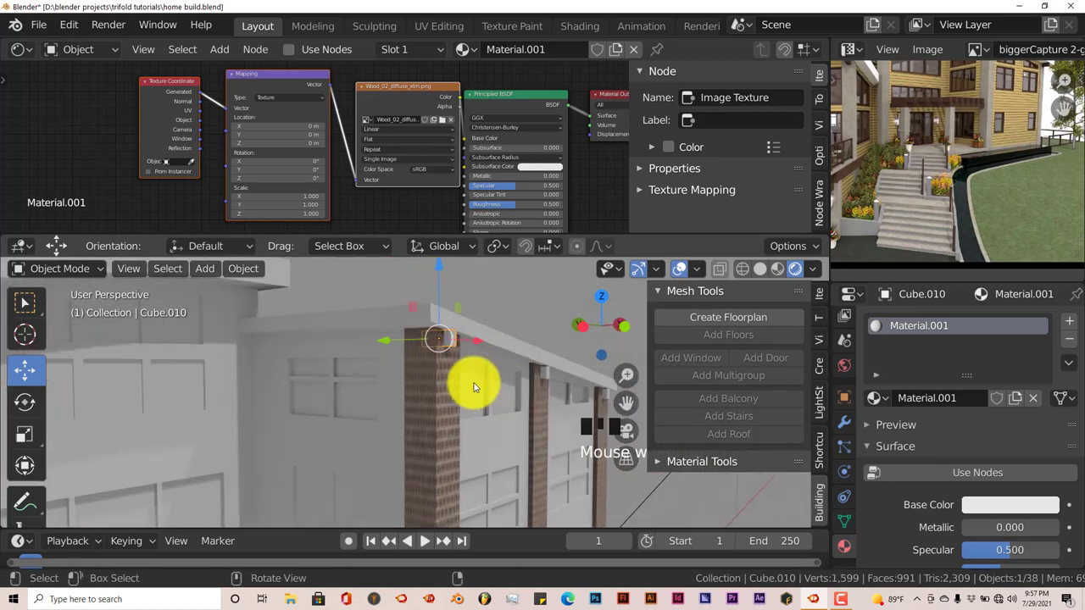
drag(478, 372, 424, 256)
drag(454, 122, 453, 164)
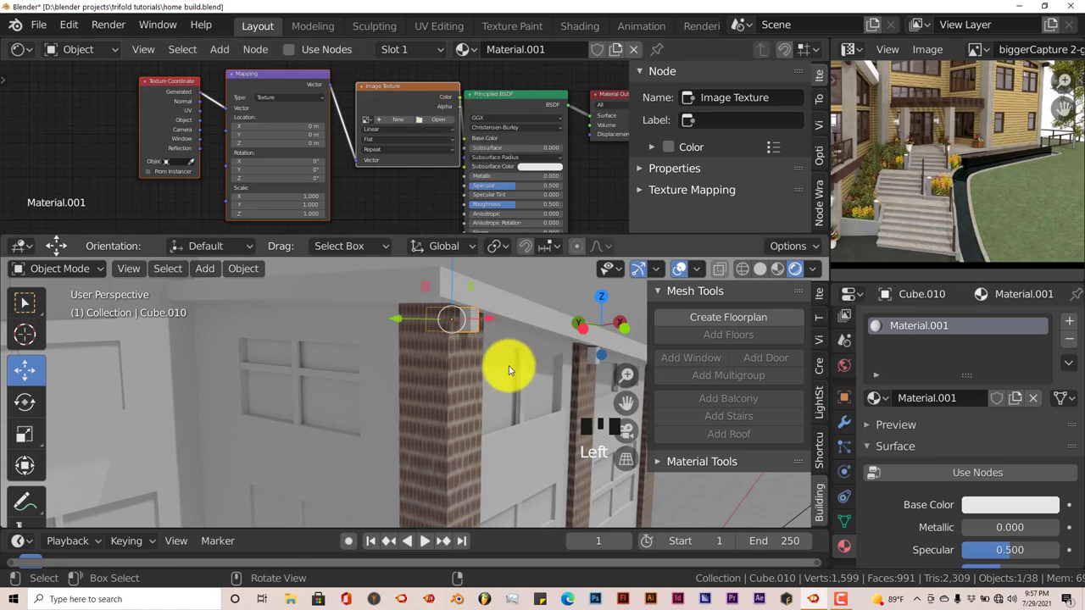
drag(179, 85, 488, 440)
drag(456, 439, 416, 427)
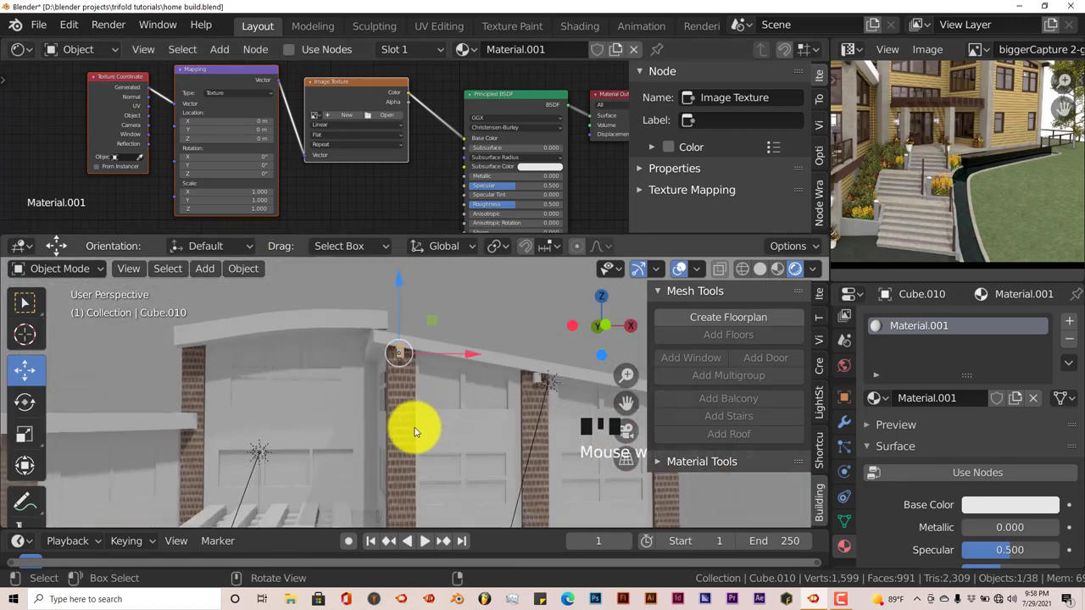
drag(425, 445, 463, 448)
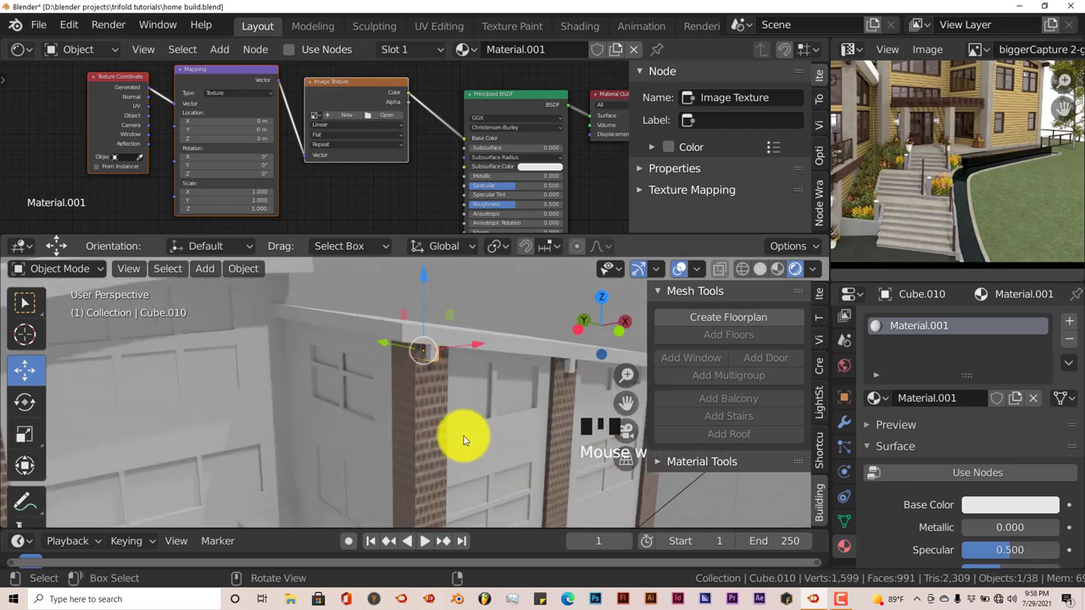
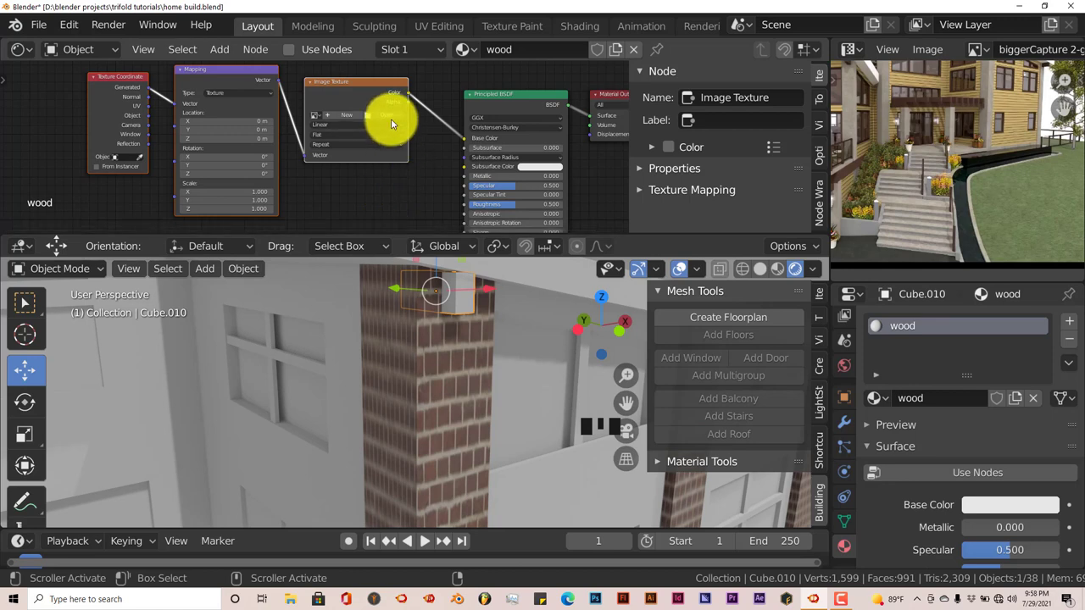
Step: Browse for the WoodFine grain image for the wood material's Image Texture node
click(386, 116)
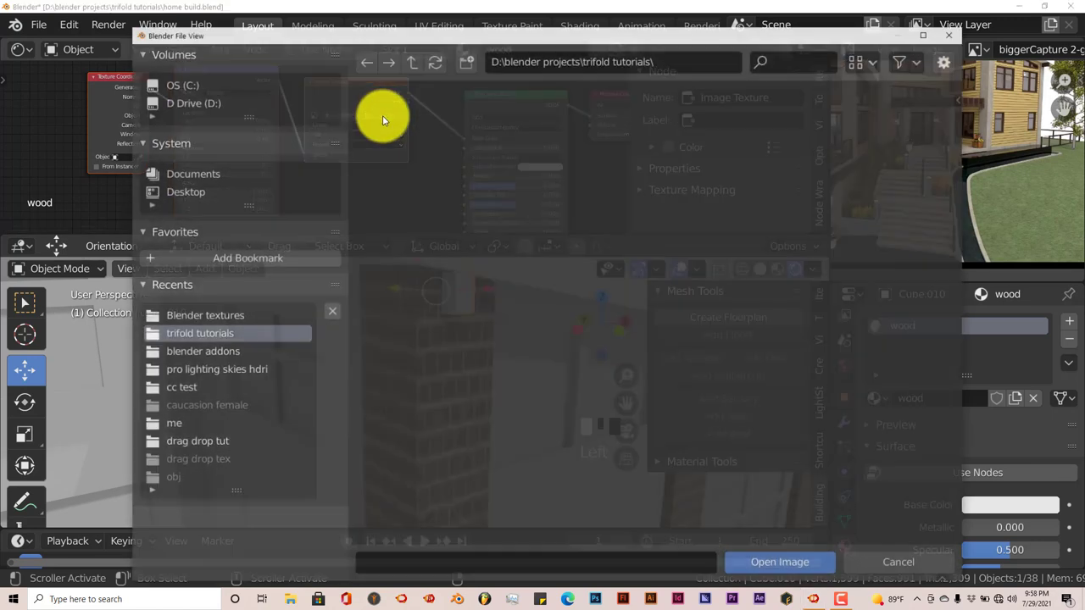
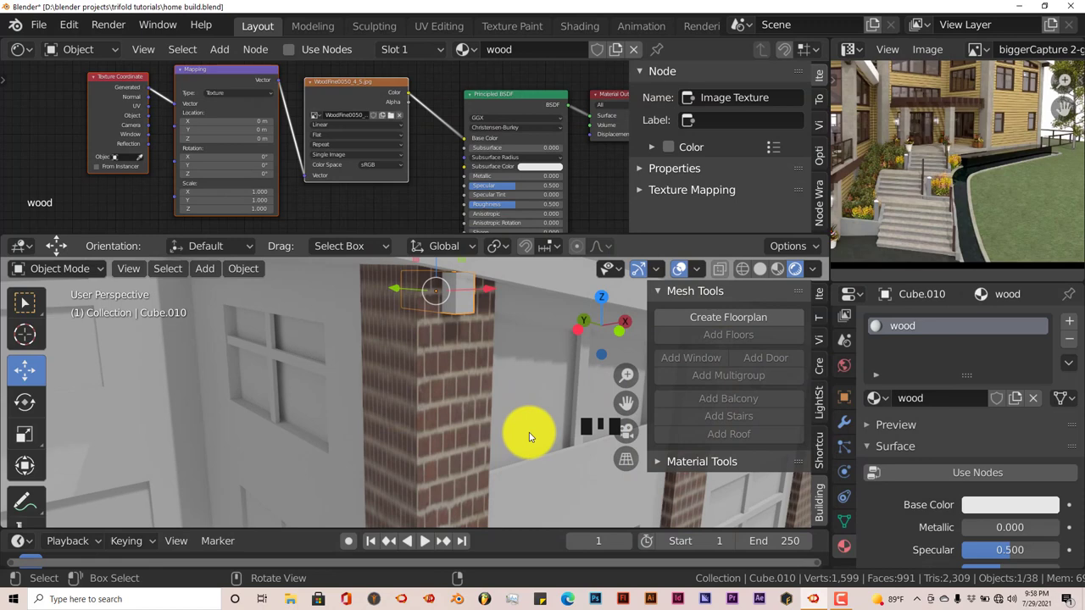
Step: Unlink the wood material from Cube.010, leaving its material slot empty
drag(532, 443, 519, 432)
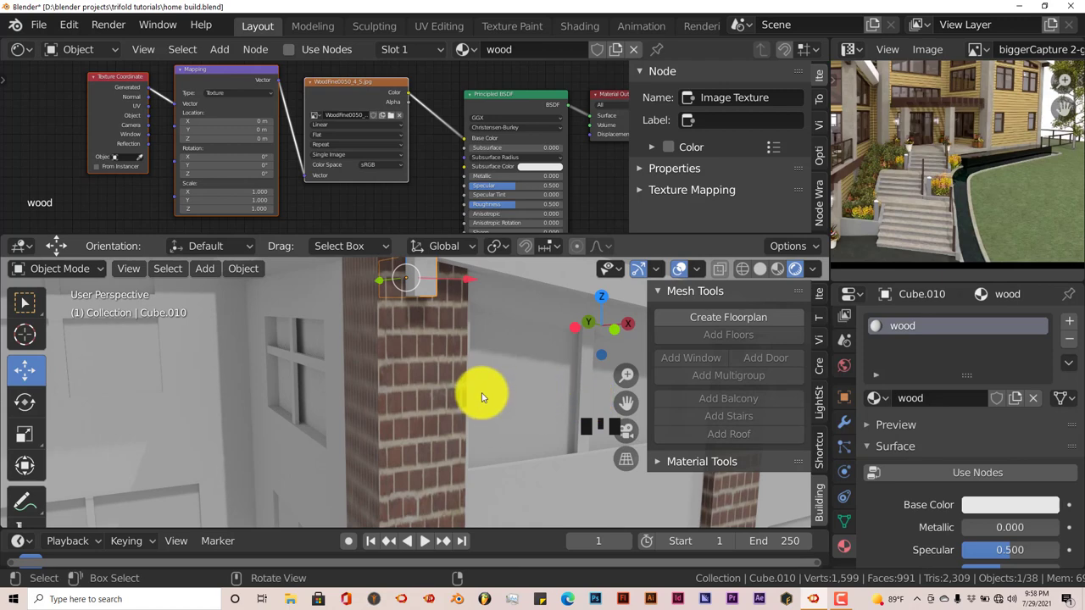
middle_click(484, 401)
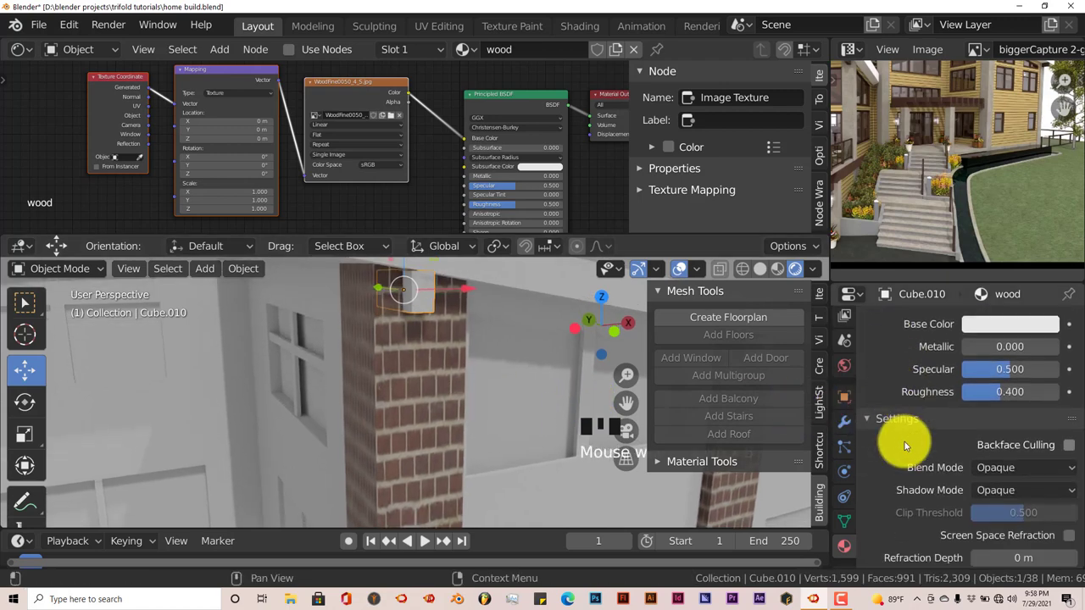
drag(433, 199, 546, 217)
drag(341, 211, 935, 422)
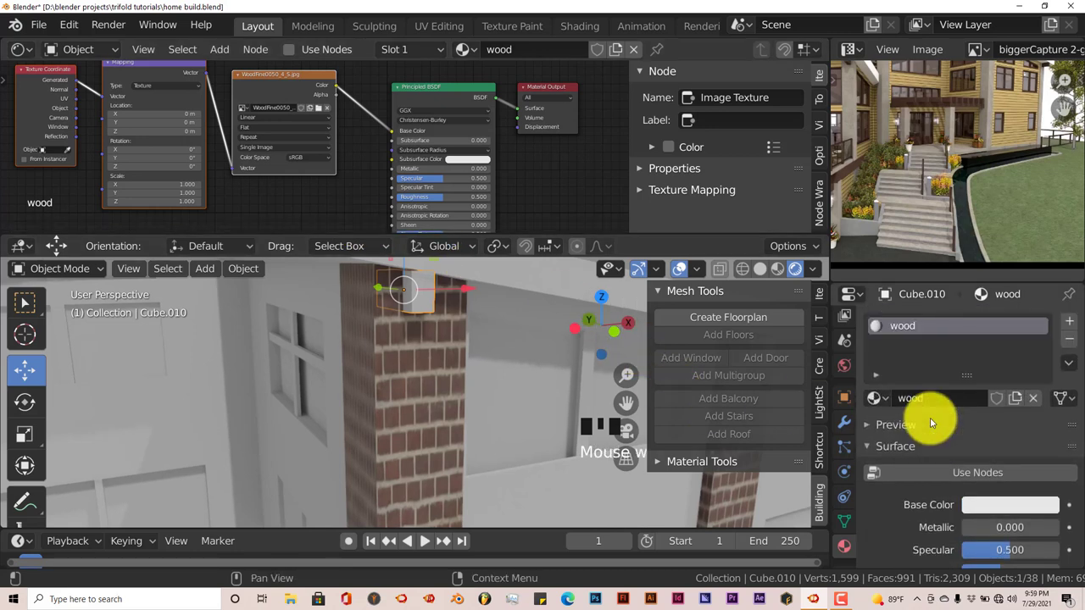
click(1037, 400)
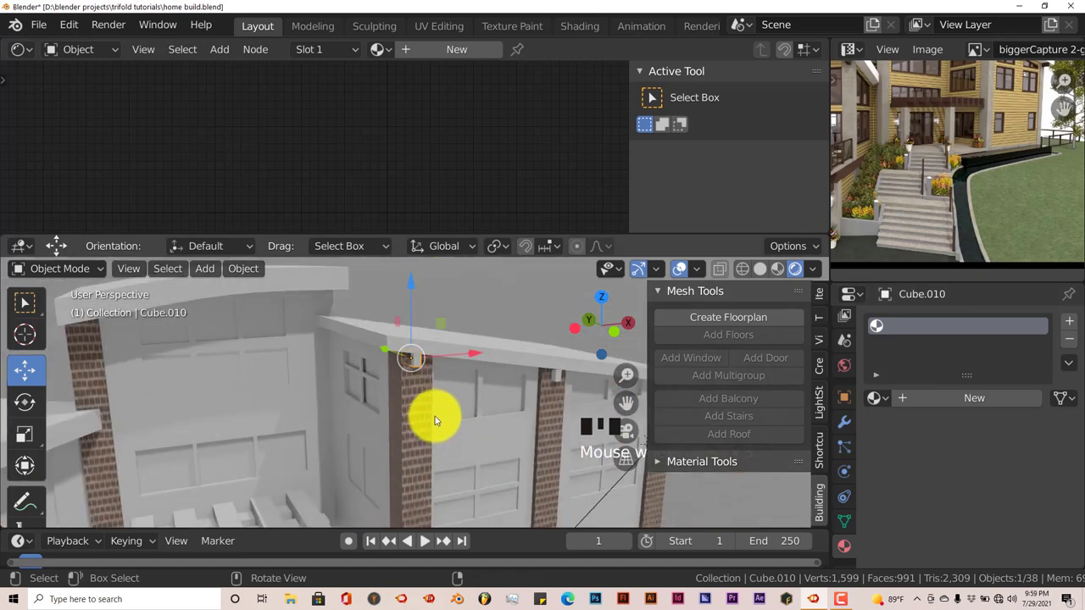
Step: Select the pergola slats (Cube.025) and assign a fresh Material.001 with node shading off
drag(425, 412, 431, 433)
click(431, 433)
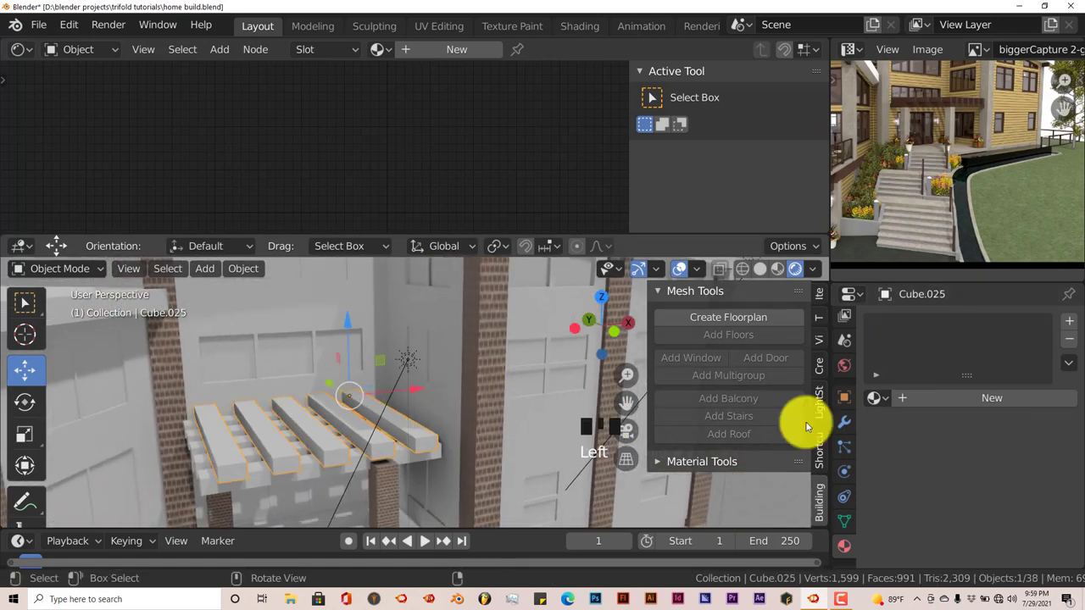
drag(970, 400, 935, 452)
click(918, 473)
click(918, 472)
click(918, 472)
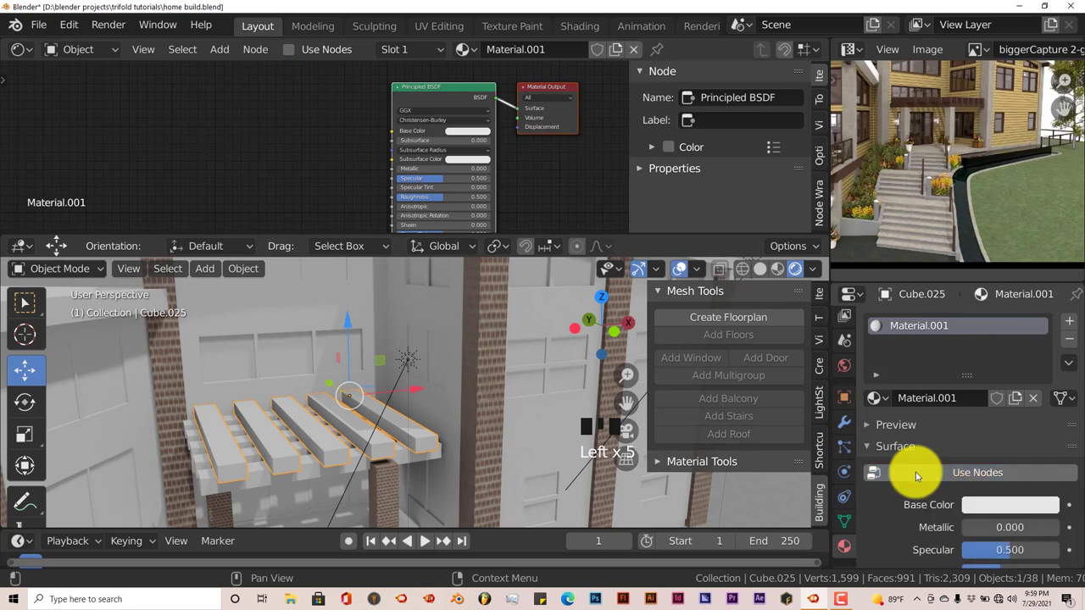
Step: Make the slats' material single-user as Material.002 and add Texture Coordinate, Mapping and Image Texture nodes to the Principled BSDF
drag(1030, 398, 973, 431)
drag(956, 404, 907, 481)
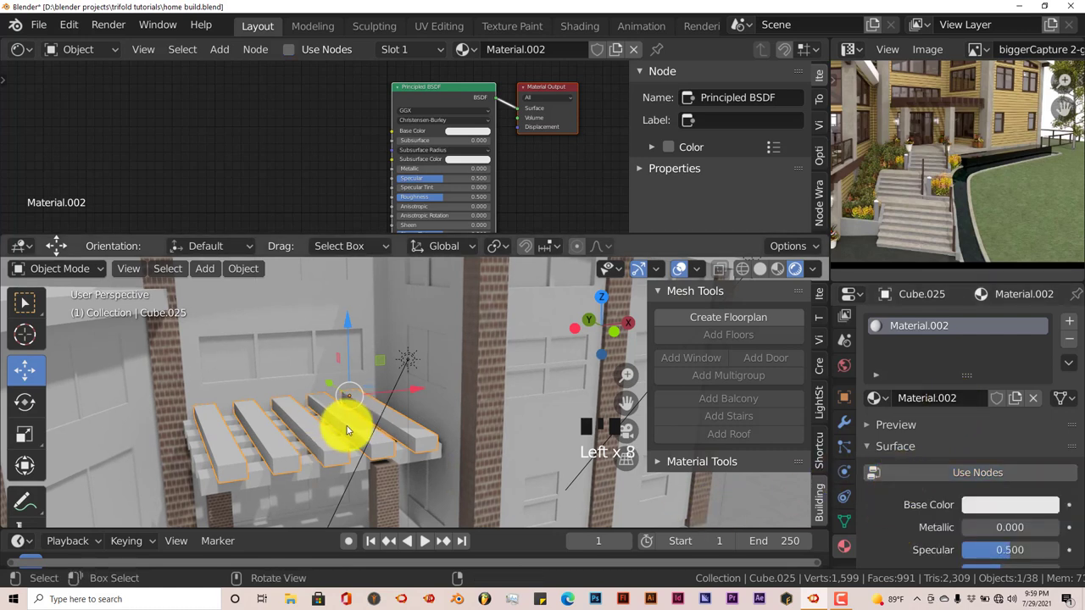
click(430, 95)
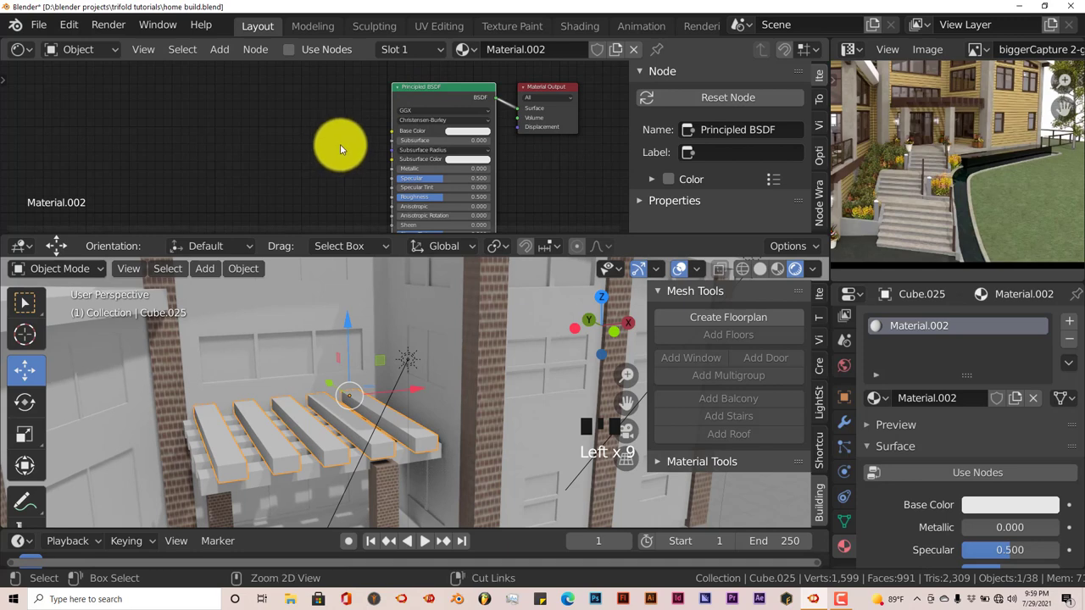
key(ctrl+t)
key(g)
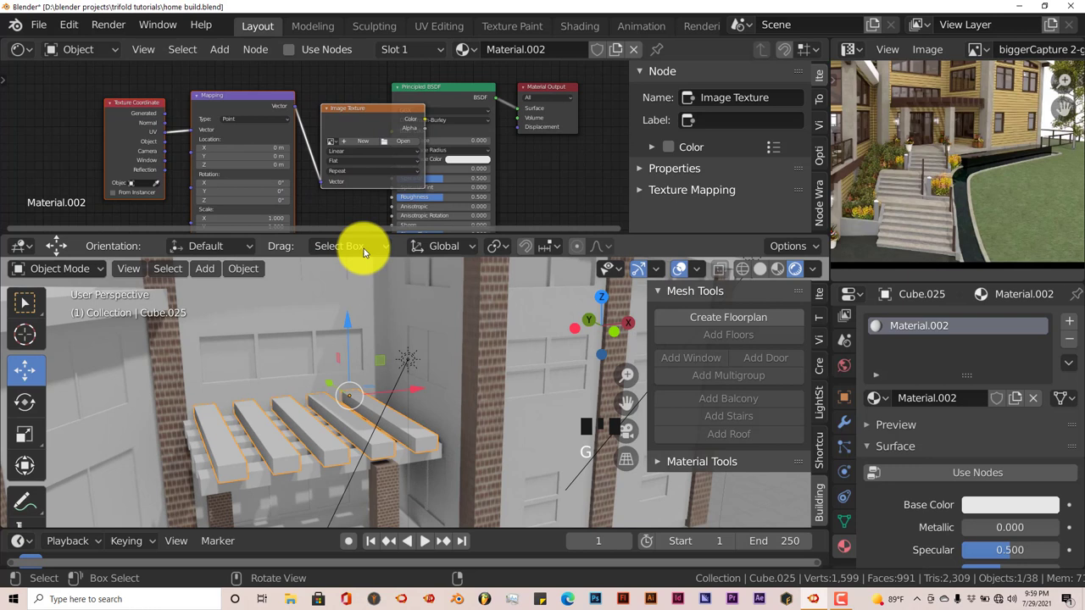
click(169, 114)
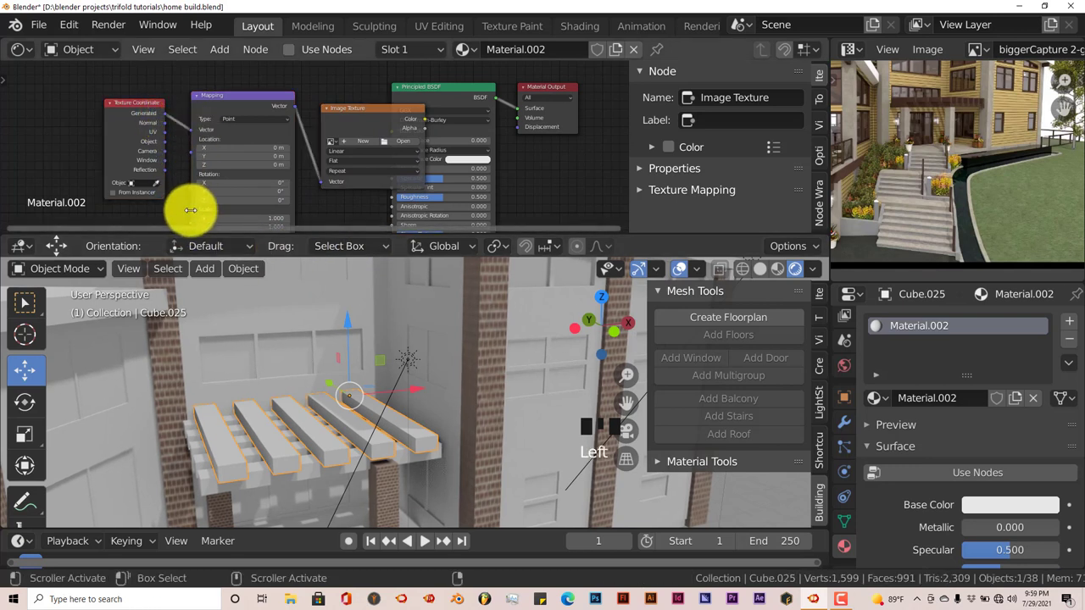
drag(269, 123, 264, 128)
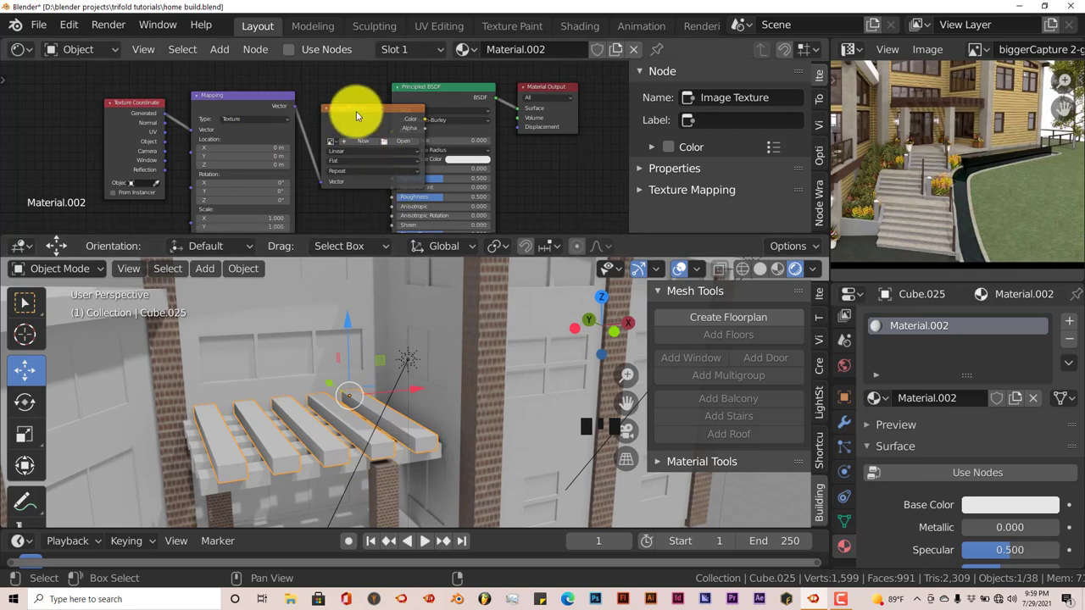
Step: Arrange the node chain and browse the Blender textures folder for an image for the Image Texture node
click(357, 108)
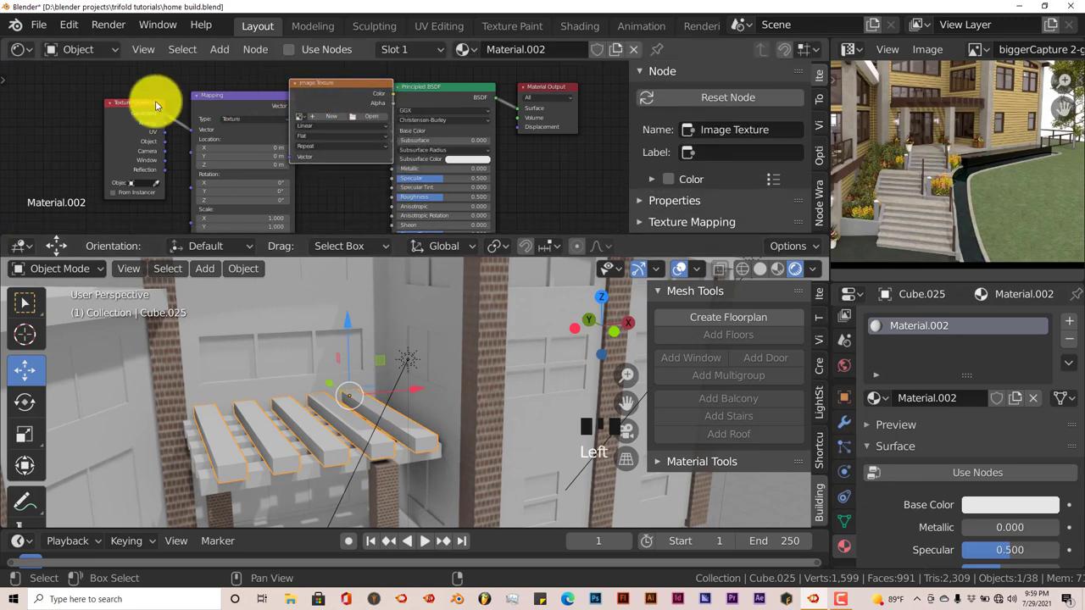
drag(144, 98, 102, 96)
click(209, 95)
click(311, 84)
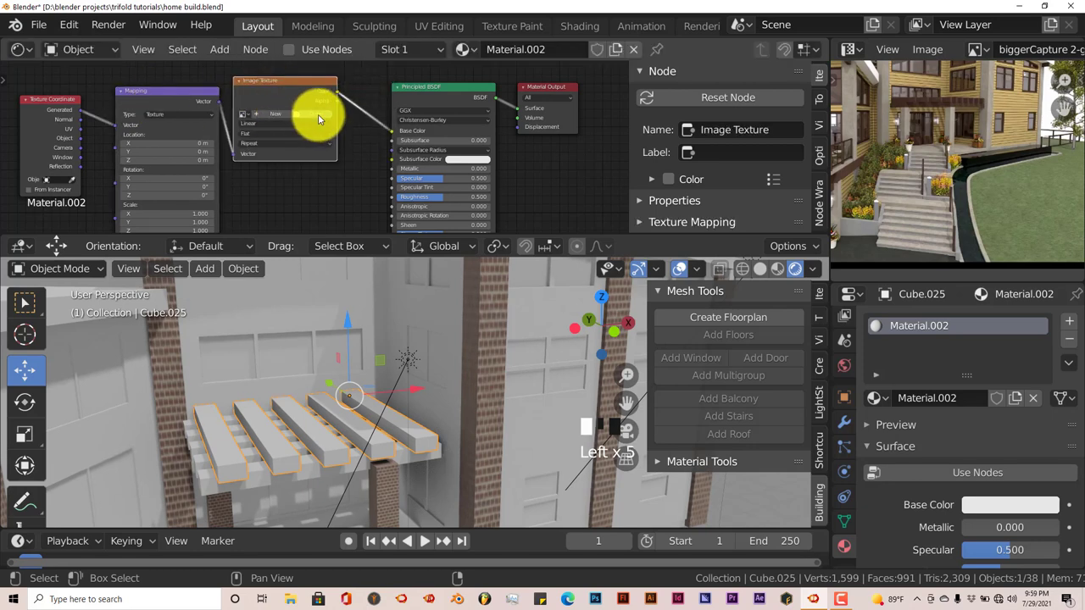